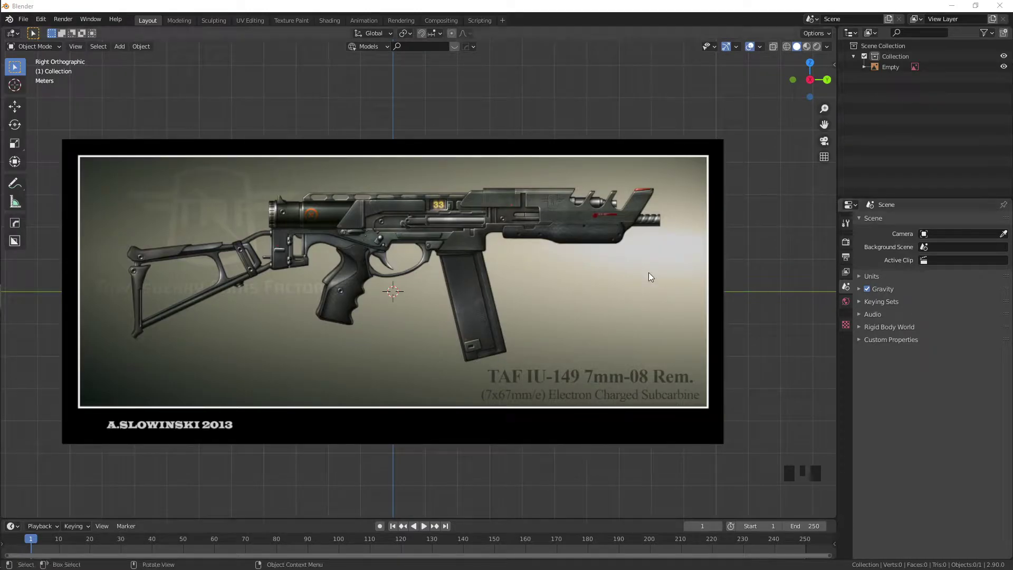
Step: Add a cylinder mesh over the gun reference image
drag(434, 273, 484, 264)
key(KP_3)
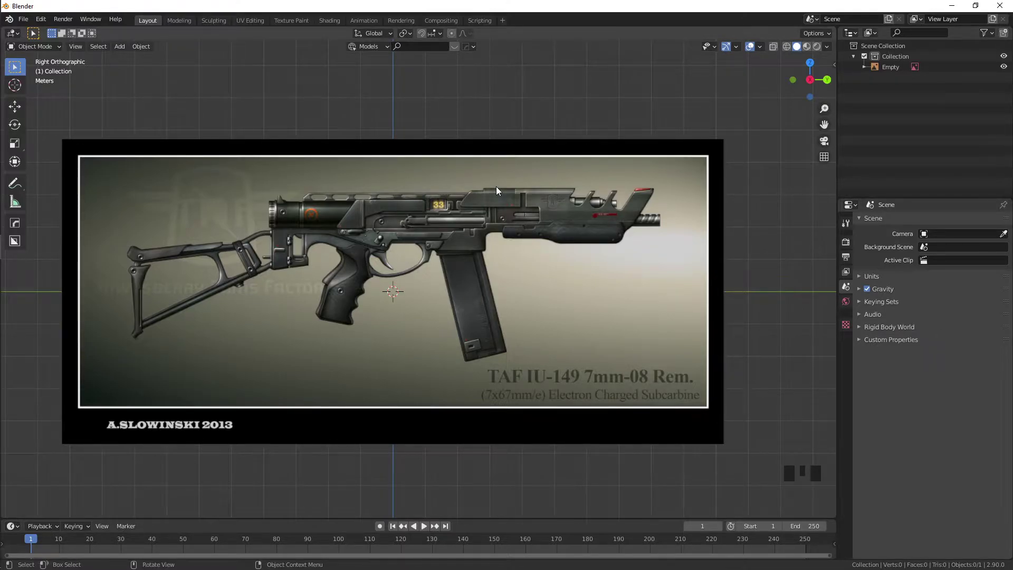
key(shift+a)
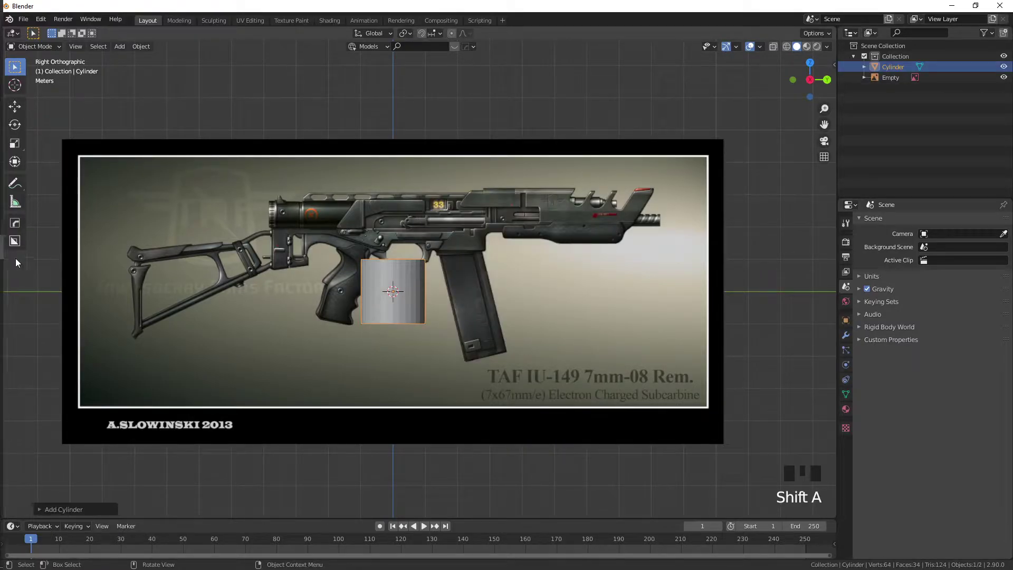
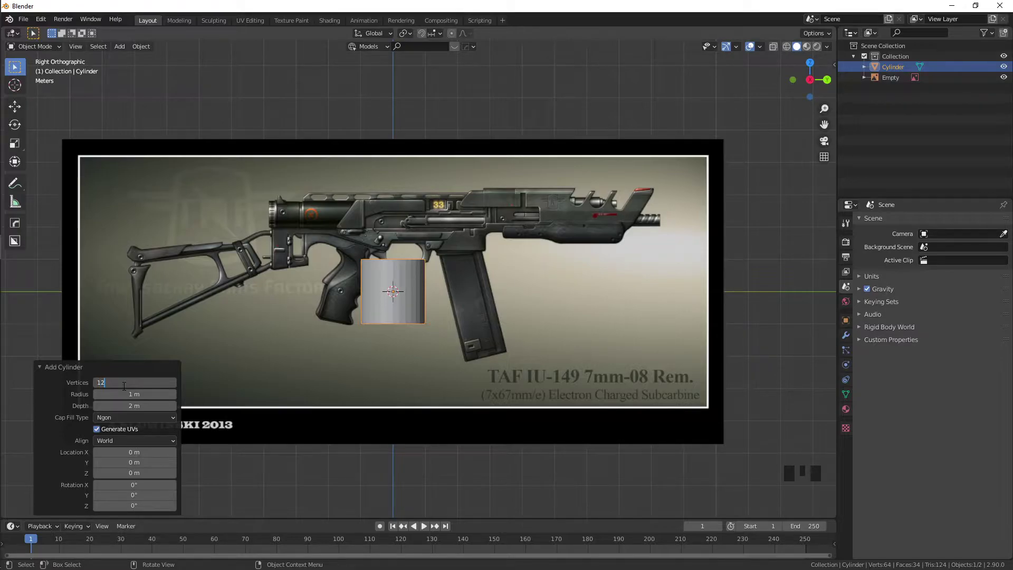
Step: Reduce the cylinder to 12 vertices and rotate it 90° on X onto its side
click(318, 472)
click(383, 291)
key(r)
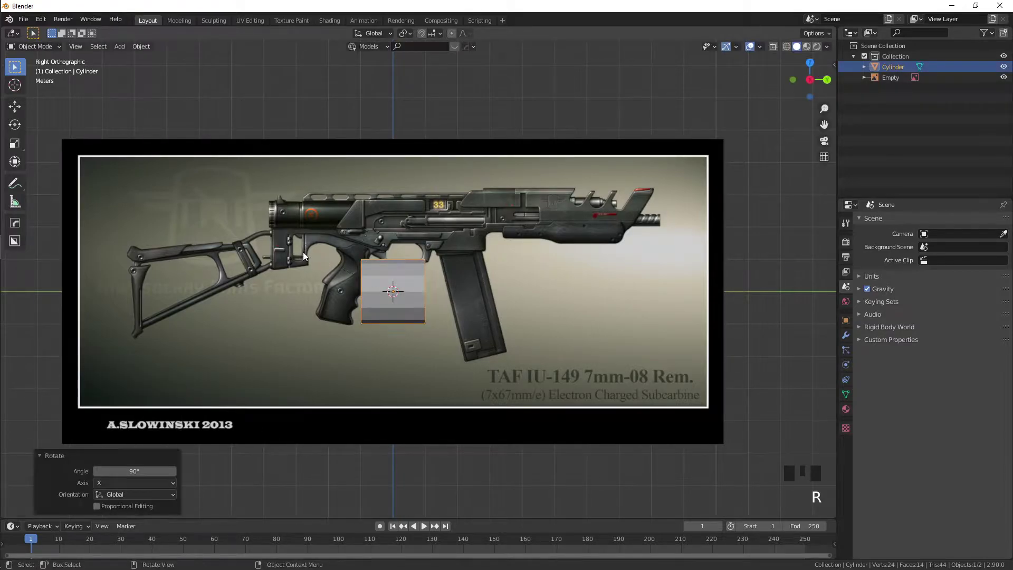
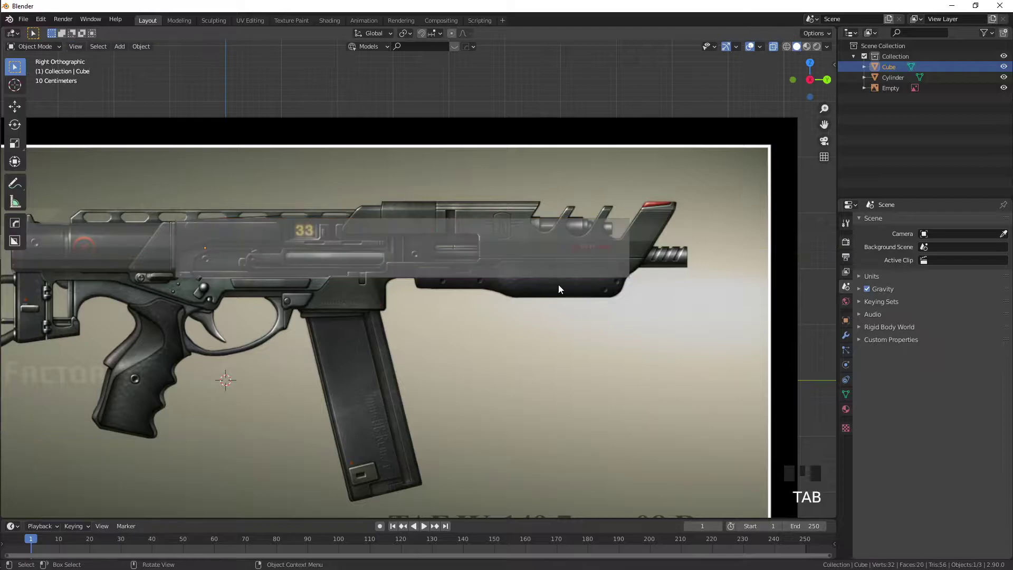
Step: Add a new cube and move it over the magazine area of the reference
scroll(down, 3)
drag(482, 287, 611, 221)
key(Tab)
drag(404, 275, 479, 283)
key(shift+a)
click(538, 296)
key(g)
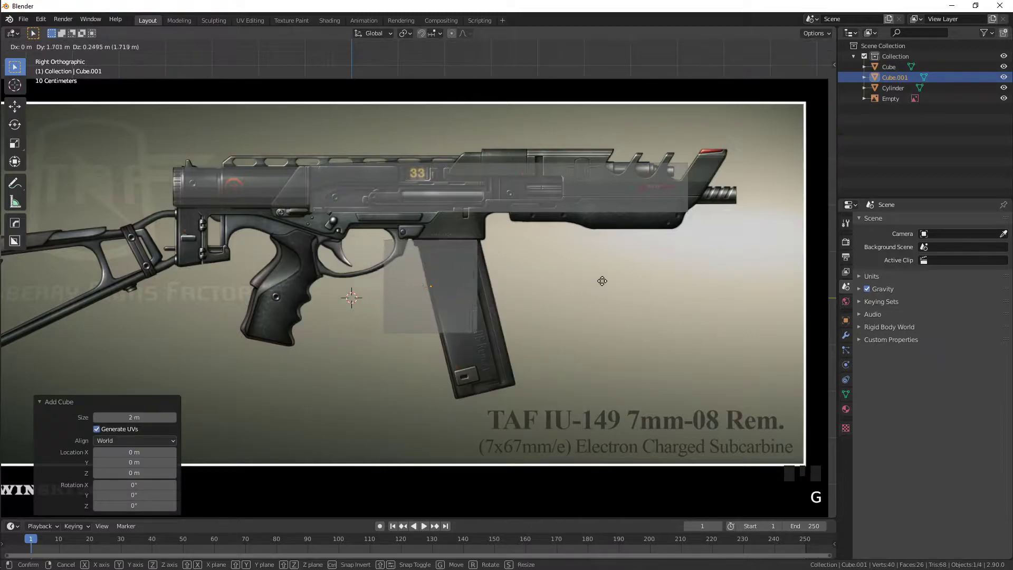
key(Tab)
Step: Pull the cube's lower vertices down to the magazine's base
double_click(522, 225)
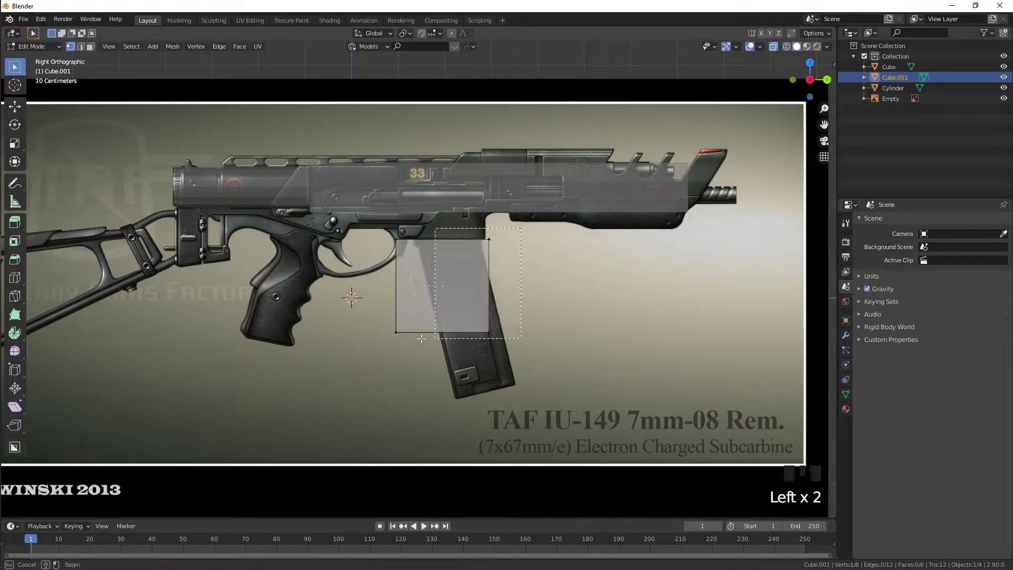
key(Tab)
key(g)
key(s)
key(g)
key(Tab)
key(1)
click(514, 278)
key(g)
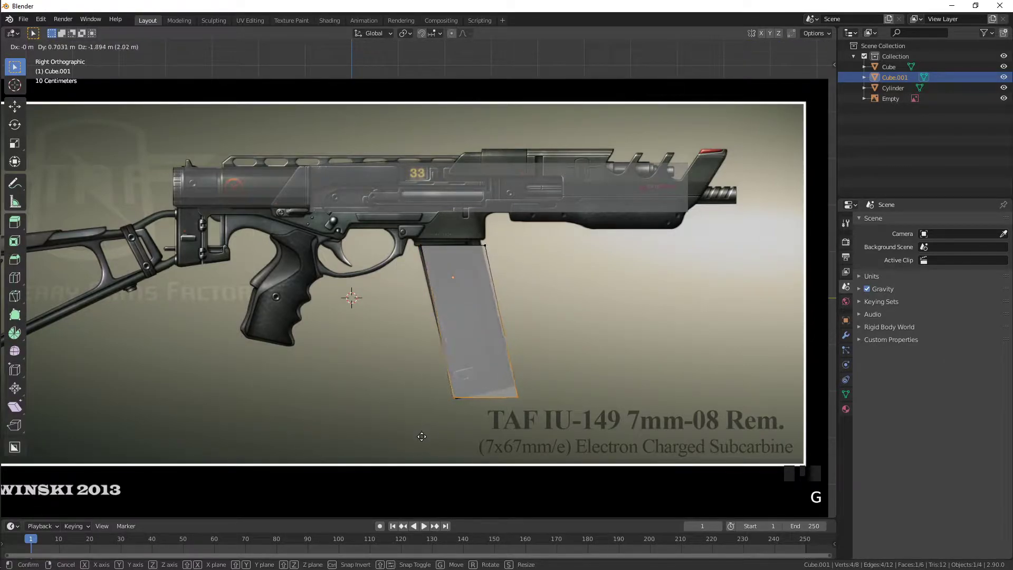
click(537, 395)
Step: Slant the bottom and top corners to match the angled magazine and well
key(g)
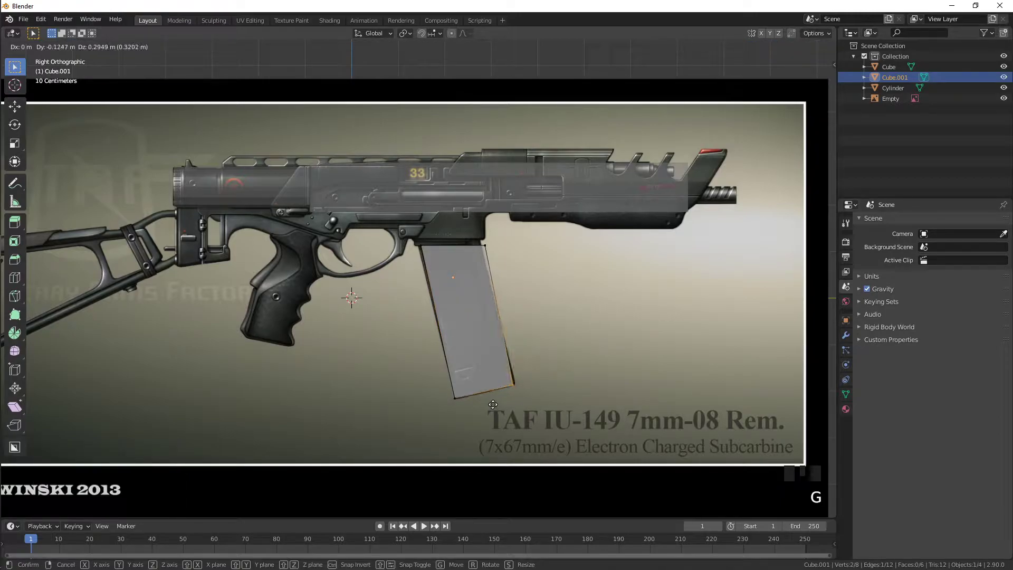
click(496, 236)
key(g)
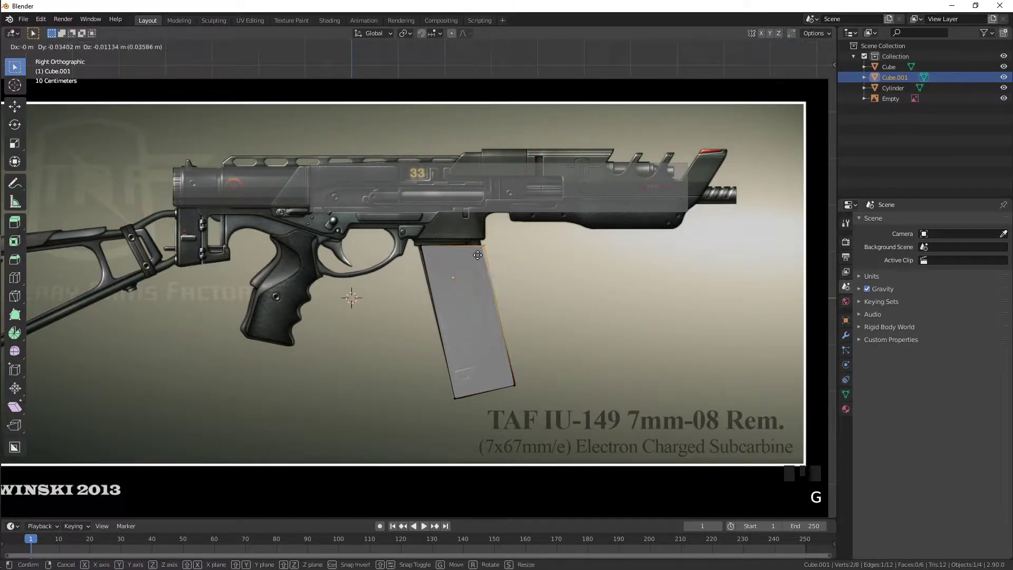
drag(487, 244, 472, 251)
click(480, 244)
key(g)
key(Tab)
Step: Zoom onto the pistol grip area and bring up the add-object list
drag(504, 250, 487, 278)
scroll(up, 3)
drag(485, 274, 431, 197)
key(shift+a)
key(shift+a)
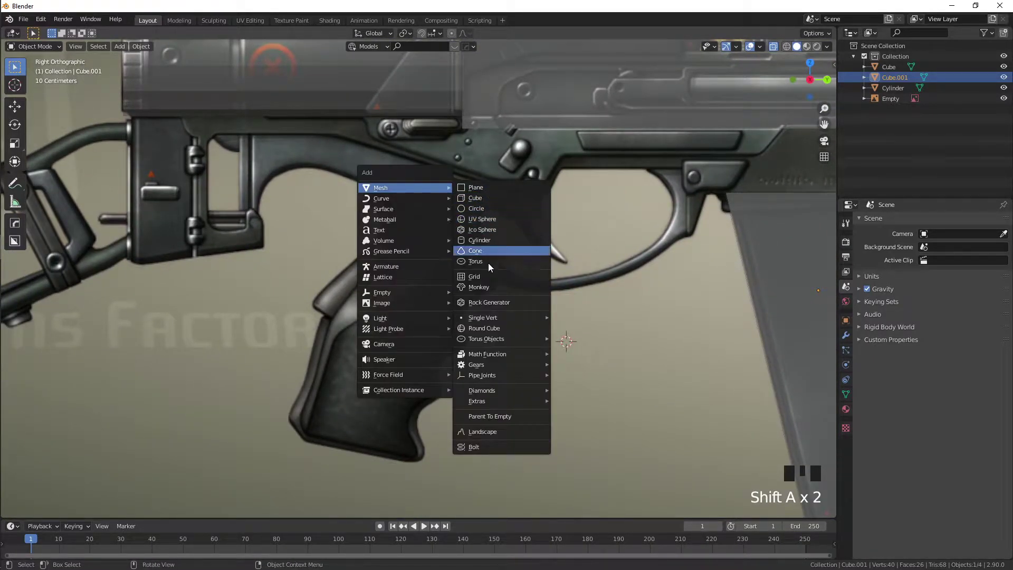
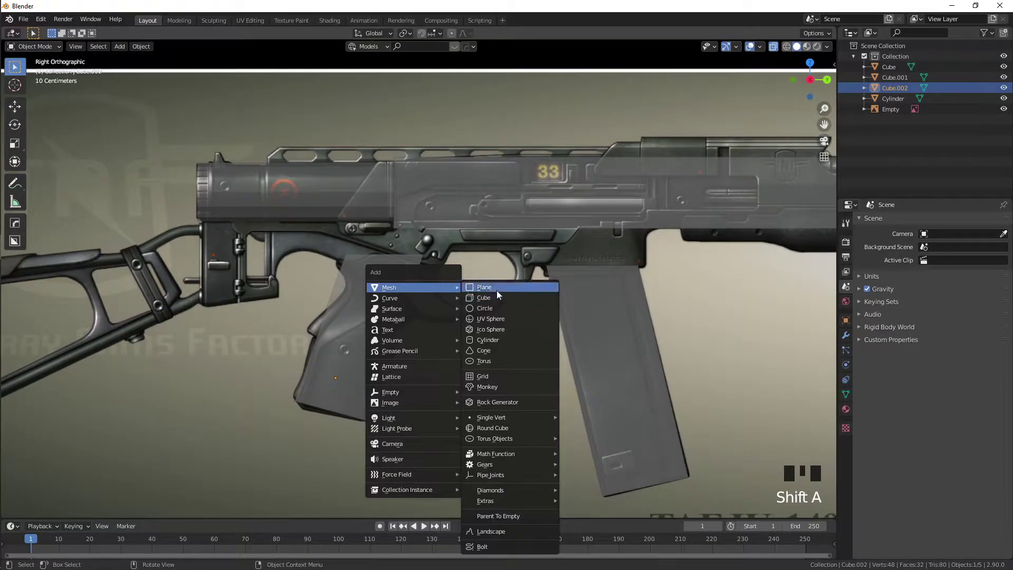
Step: Stretch a new box along the receiver's length and place it under the receiver
key(g)
key(s)
key(s)
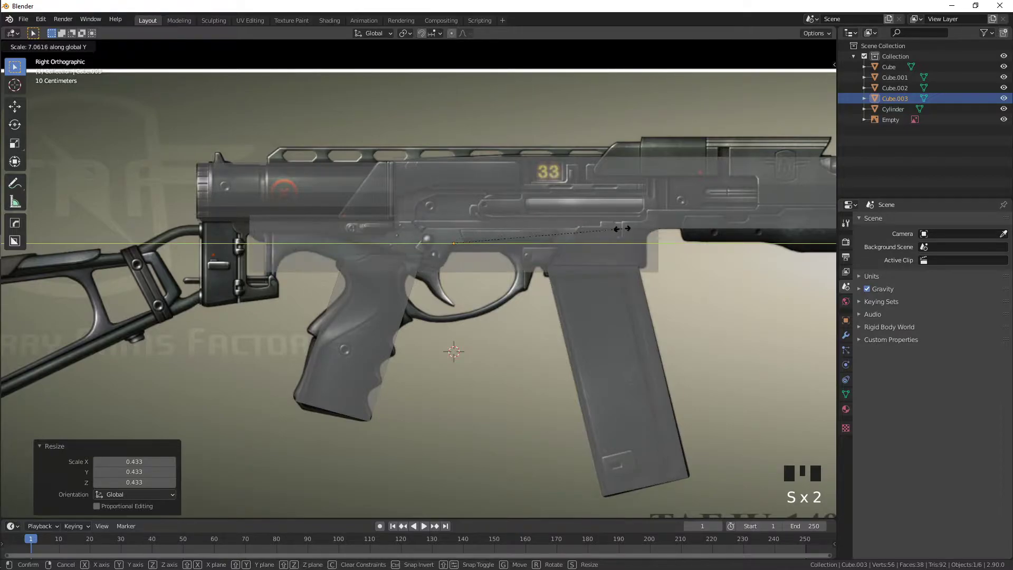
key(g)
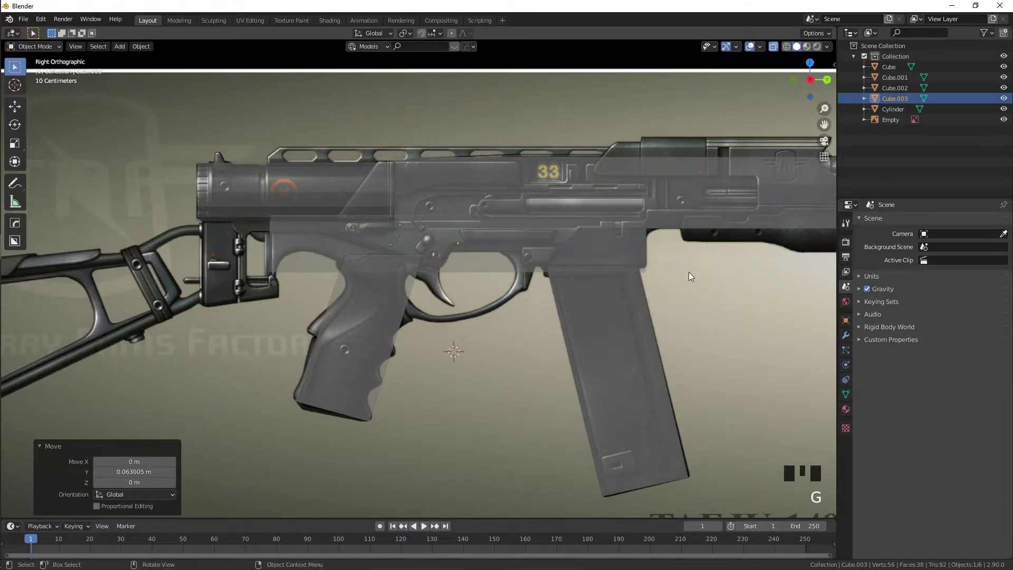
key(alt+z)
scroll(down, 3)
drag(691, 275, 462, 358)
Step: Duplicate the long lower box, move the copy back to the stock and shorten it
key(KP_3)
scroll(up, 3)
drag(357, 304, 446, 271)
key(shift+d)
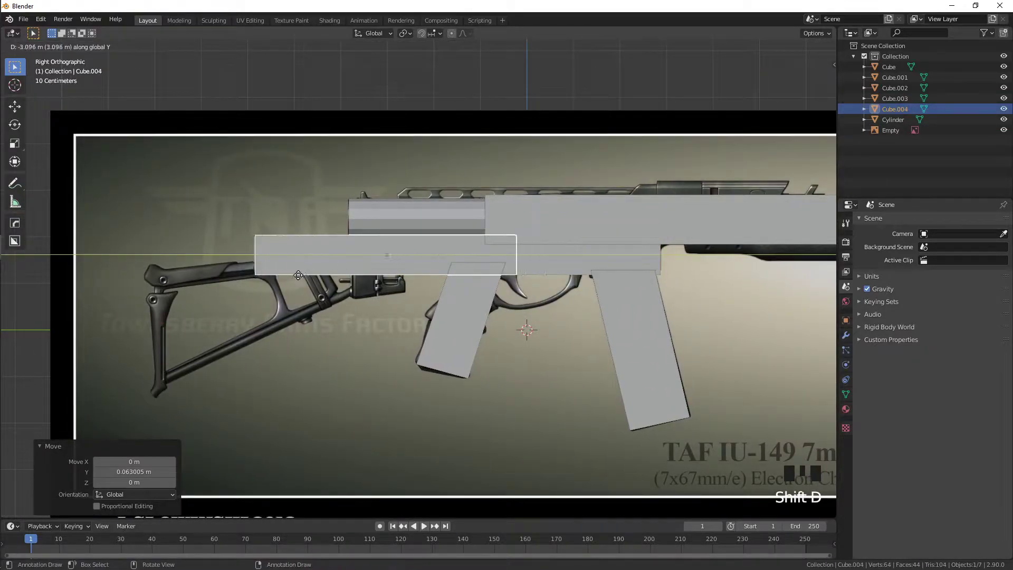
key(s)
key(g)
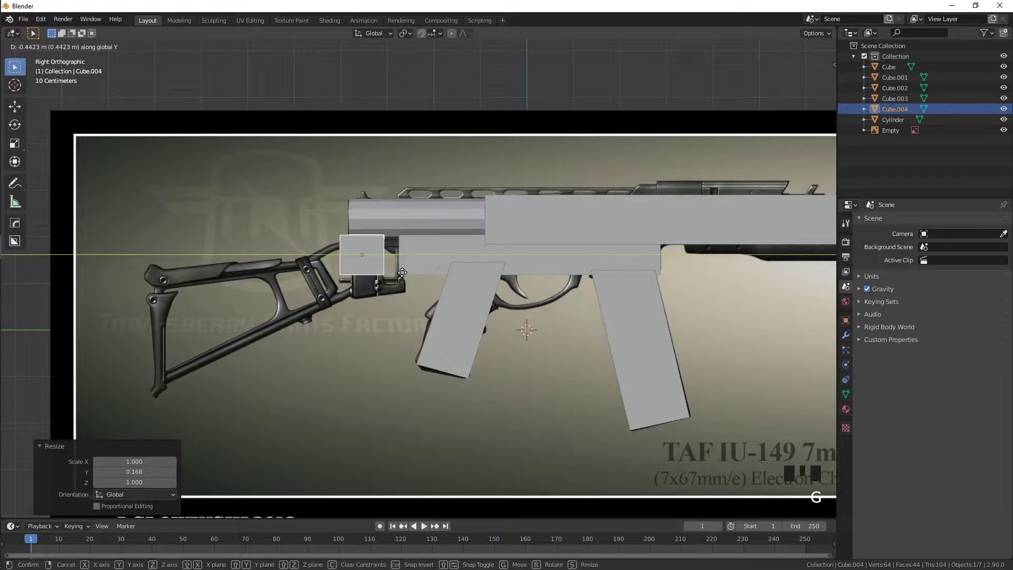
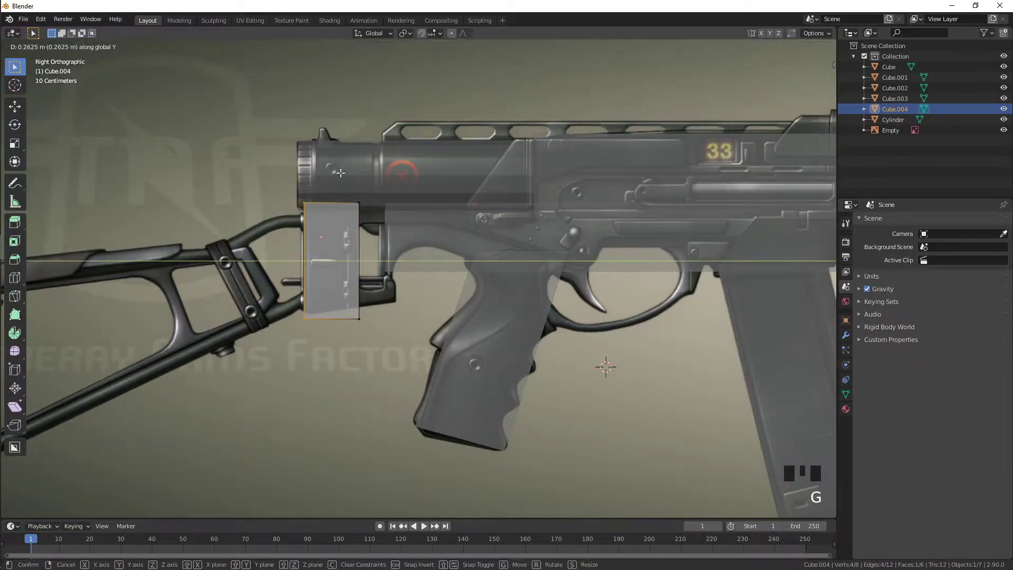
Step: Fit the rear block's edge to the stock mount, loop-cut it and extend its lower part forward
click(393, 184)
key(g)
click(317, 343)
key(g)
key(ctrl+r)
key(3)
click(365, 281)
key(g)
key(e)
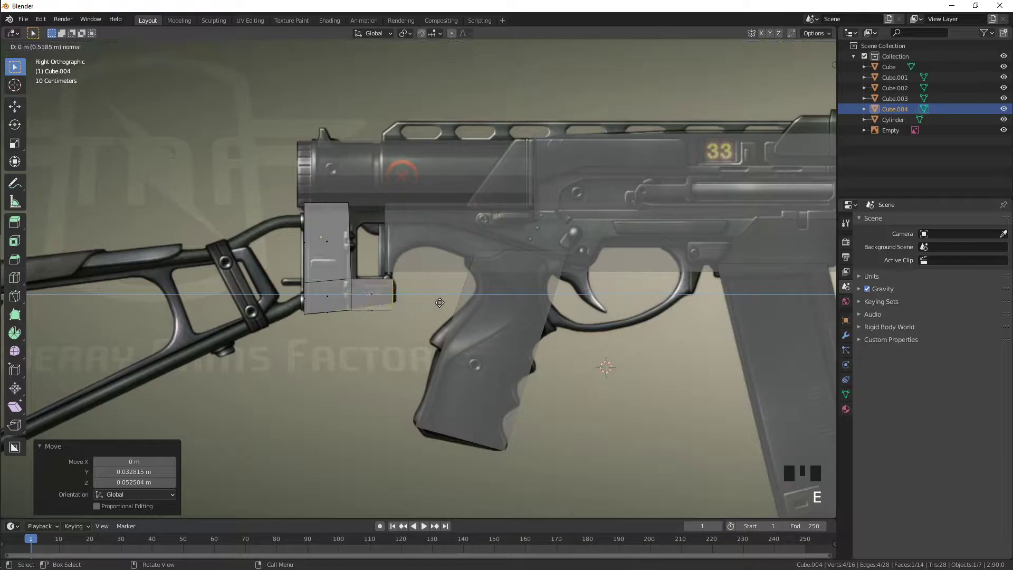
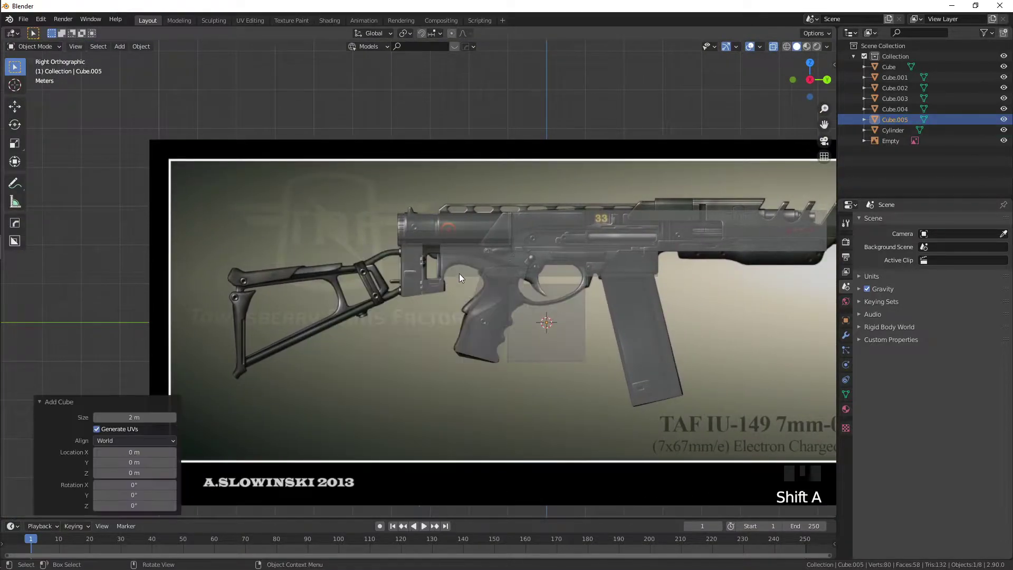
Step: Move the new cube onto the folding stock and shrink it to the stock's size
key(g)
key(g)
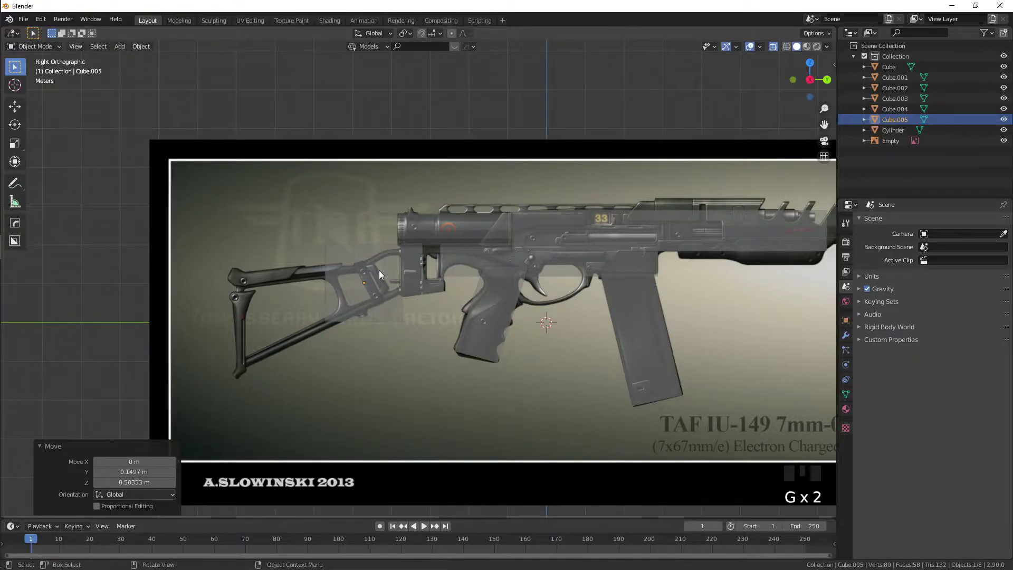
key(Tab)
key(alt+z)
click(372, 328)
key(alt+z)
Step: Drag the block's corners along the stock top and down to the butt, forming a triangular wedge
click(382, 336)
key(1)
drag(400, 317, 411, 303)
key(g)
click(423, 236)
key(g)
click(404, 290)
key(g)
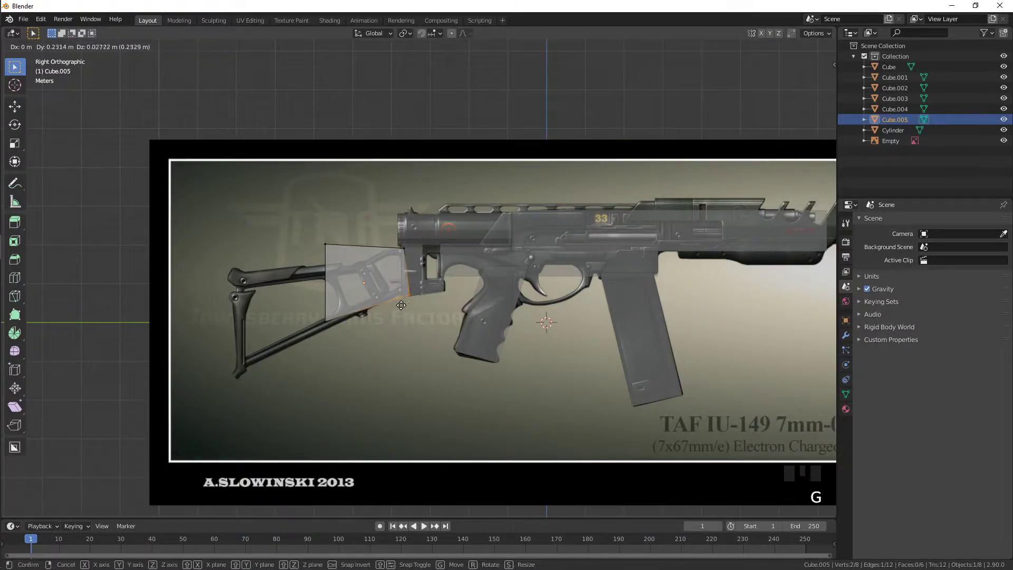
click(353, 299)
key(g)
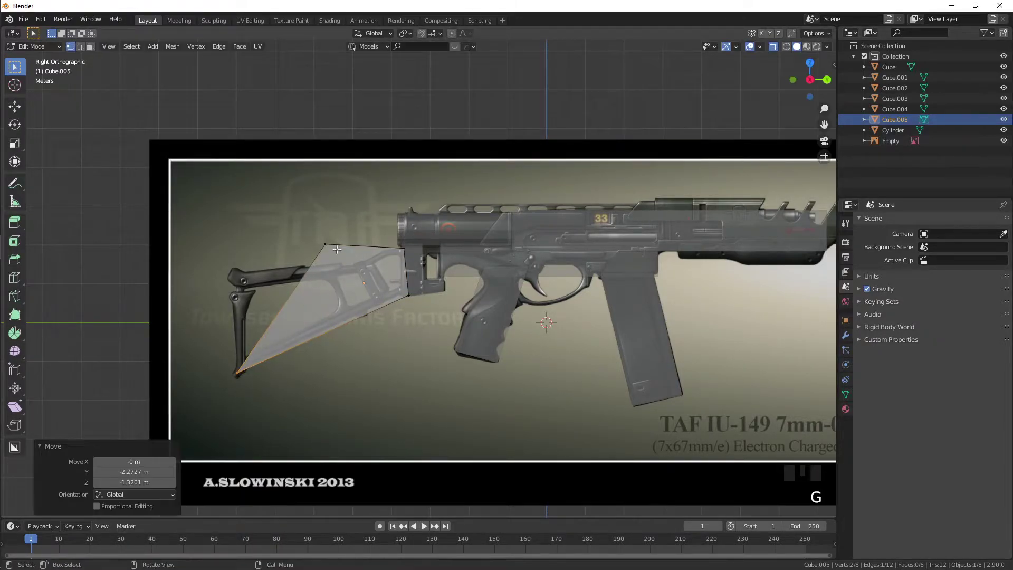
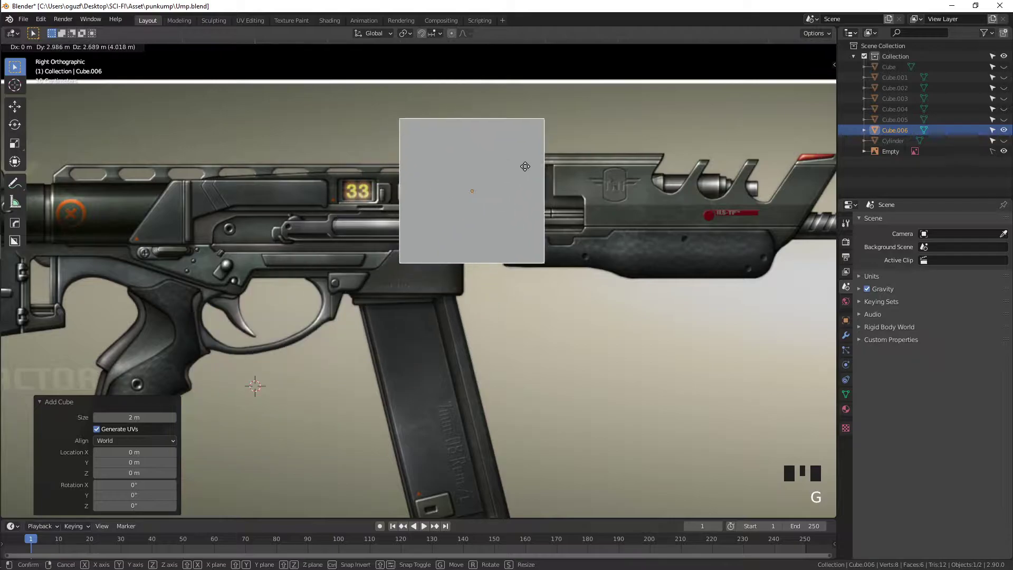
Step: Shrink the new box and move it onto the top rail of the receiver
key(s)
key(g)
key(s)
key(g)
key(g)
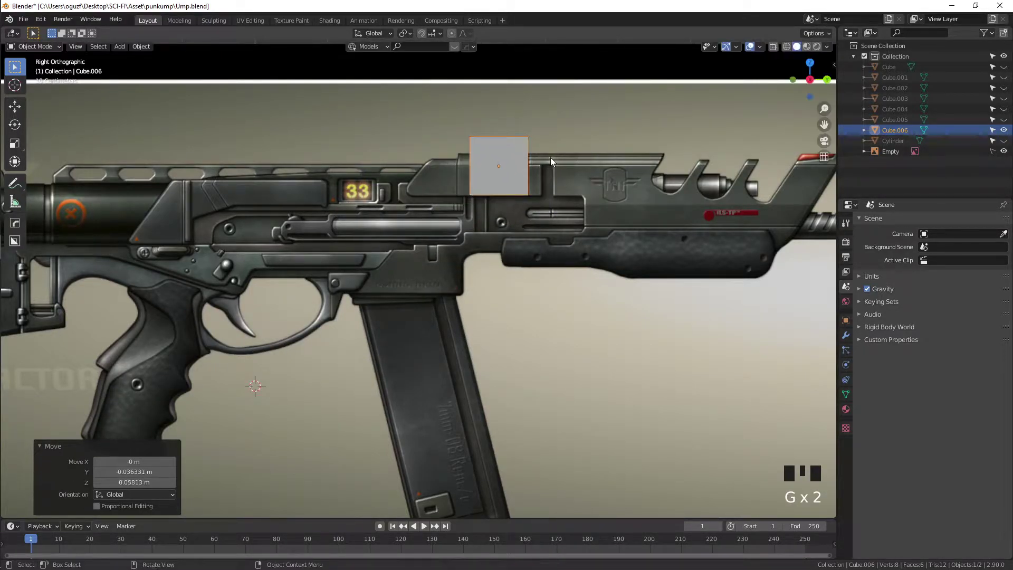
key(g)
drag(485, 168, 481, 210)
scroll(up, 3)
Step: Edit the small box, sliding an edge along the top rail
key(Tab)
key(alt+z)
key(1)
click(435, 255)
key(g)
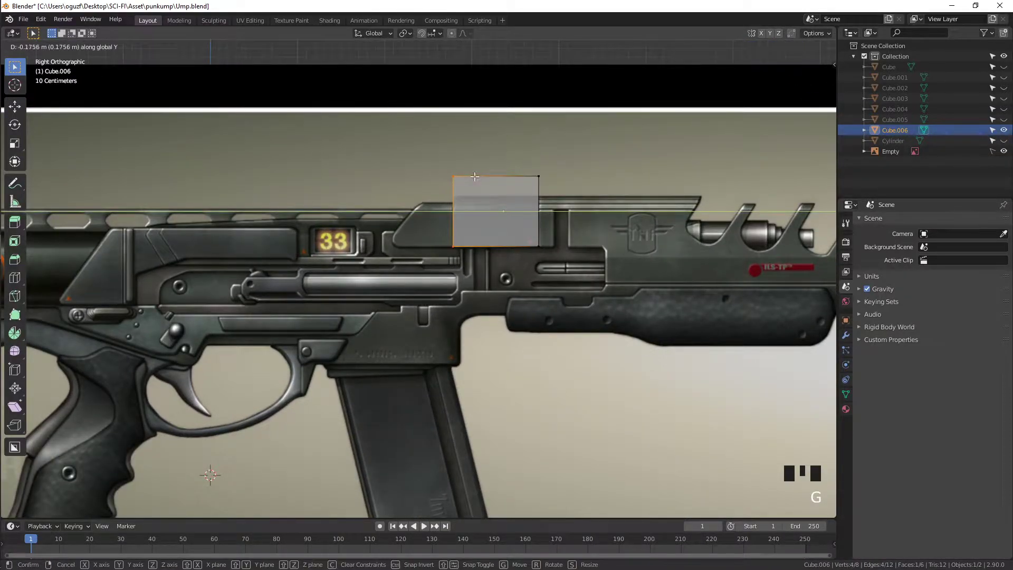
drag(476, 190, 463, 240)
scroll(up, 3)
drag(428, 180, 442, 187)
key(g)
Step: Loop-cut the box horizontally and delete geometry leaving a single flat face
key(ctrl+r)
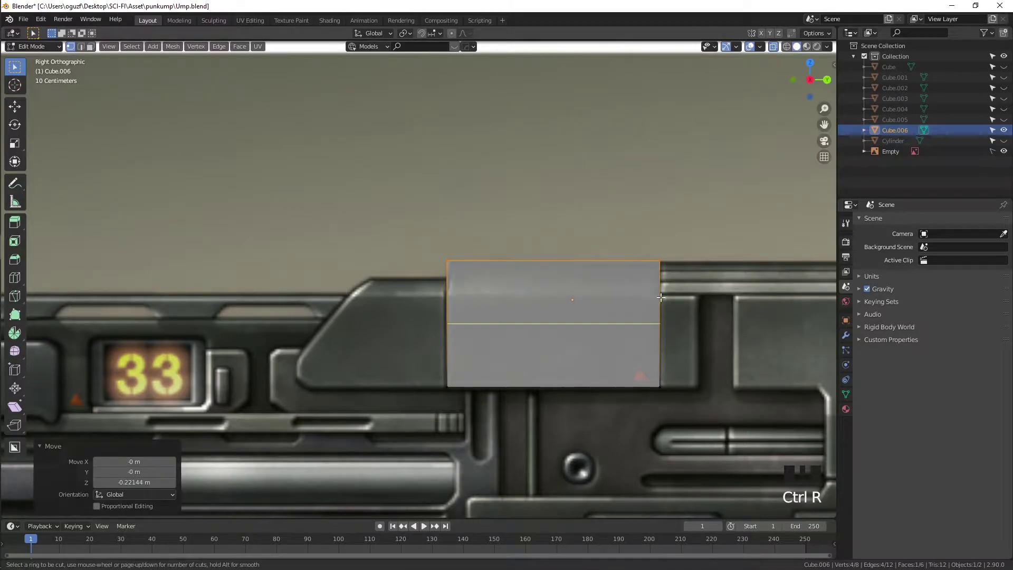
scroll(down, 3)
drag(643, 285, 414, 334)
key(ctrl+r)
key(1)
click(504, 299)
Step: Leave edit mode on the flat face and browse the viewport and modifier settings
key(x)
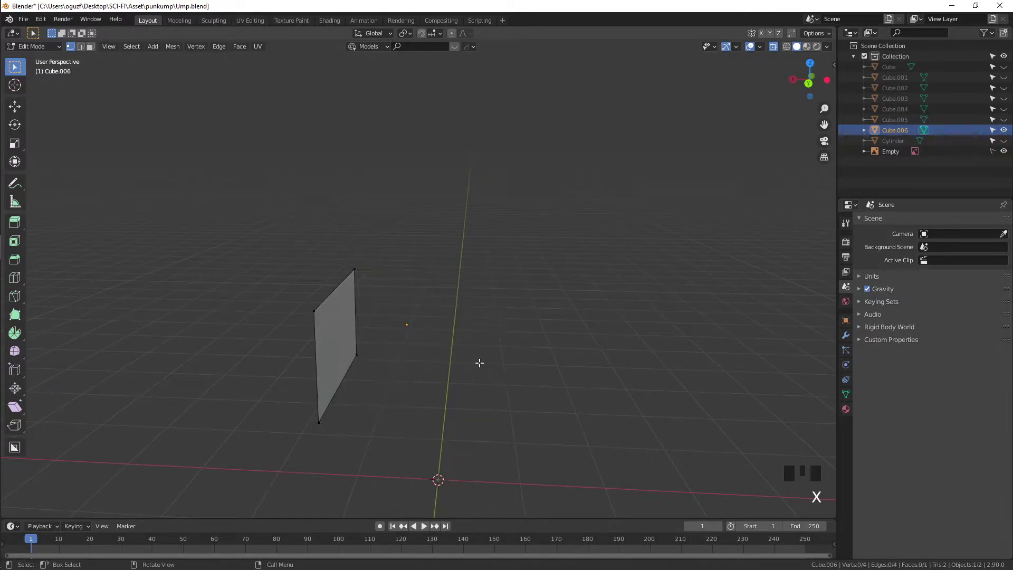
key(Tab)
click(849, 337)
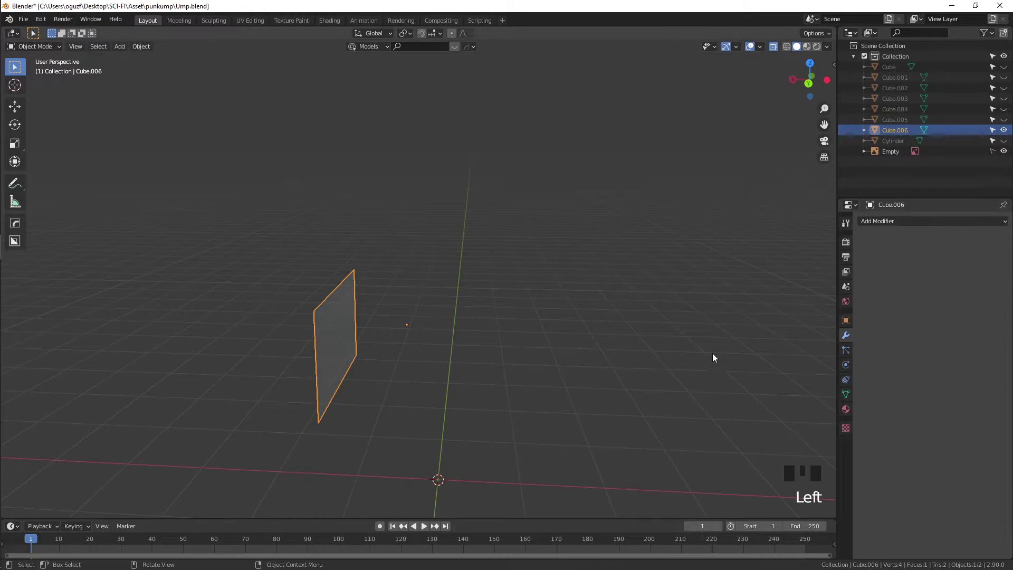
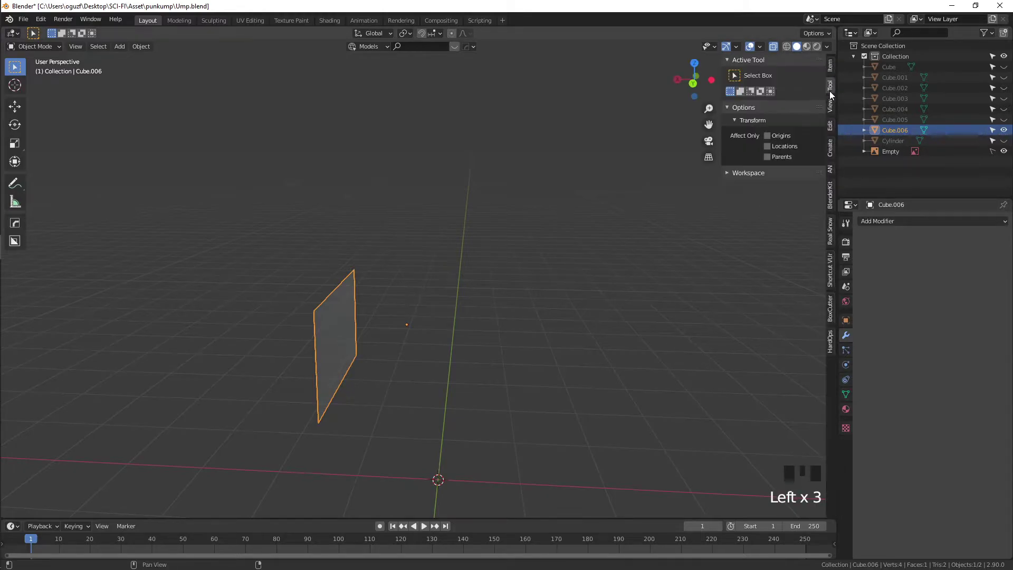
click(834, 111)
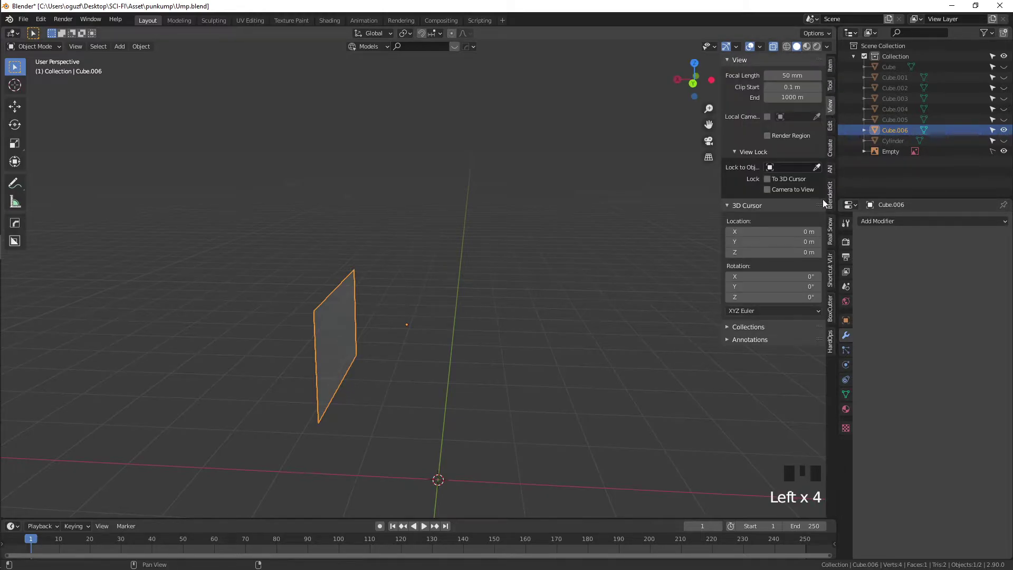
click(837, 133)
click(832, 147)
click(833, 209)
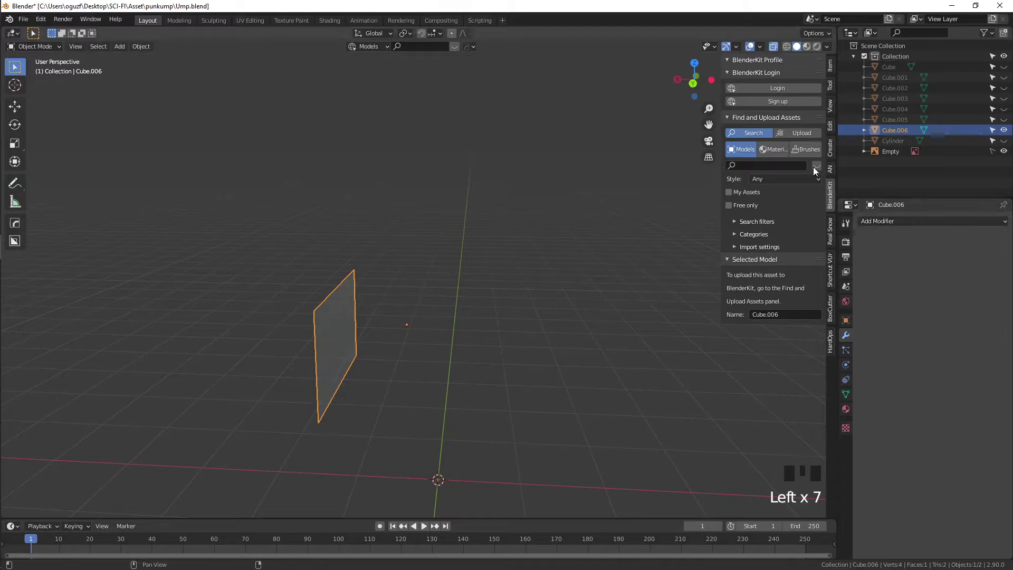
Step: Add a Mirror modifier on X to Cube.006 and orbit to check the mirrored copy
click(900, 216)
drag(898, 226, 588, 330)
drag(587, 330, 697, 148)
key(n)
drag(557, 185, 449, 352)
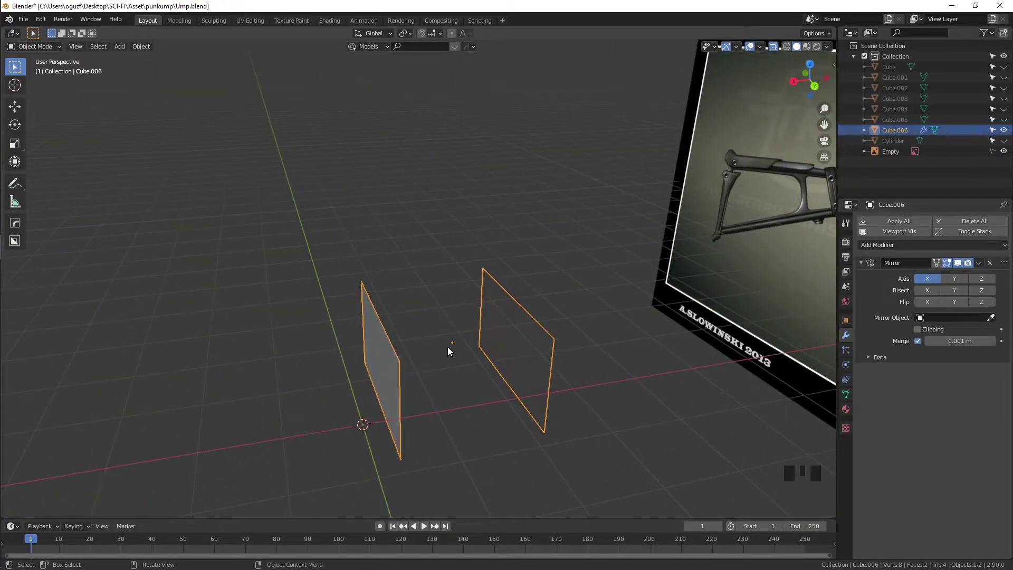
Step: Enable Clipping on the Mirror modifier so the mirrored halves join at the seam
double_click(914, 334)
drag(369, 346, 367, 336)
key(KP_3)
scroll(up, 3)
key(Tab)
key(ctrl+r)
click(603, 262)
drag(603, 272, 576, 278)
key(2)
click(542, 278)
middle_click(513, 294)
Step: Extrude the plane's edge sideways to close the top into a box and inspect it
key(g)
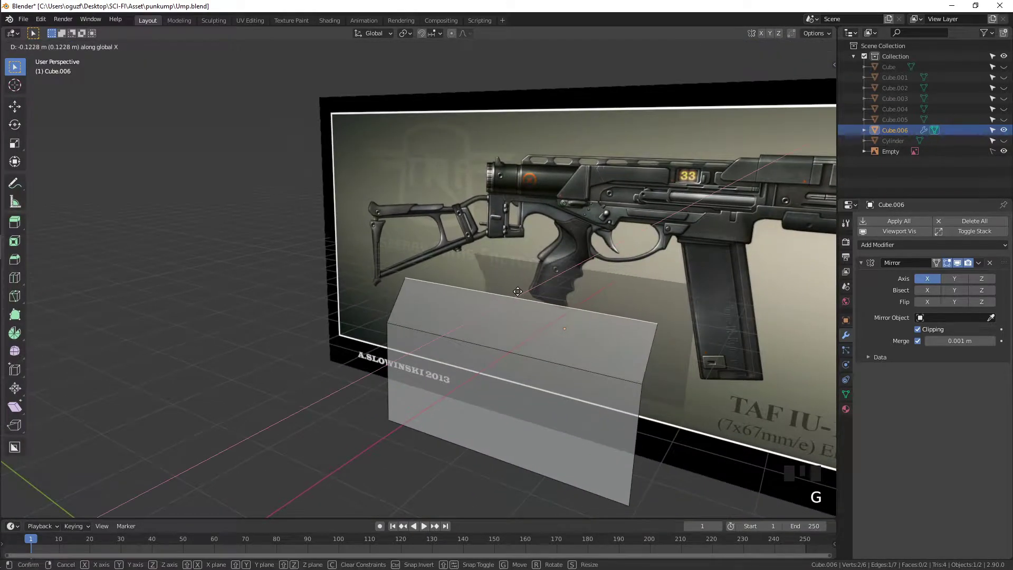
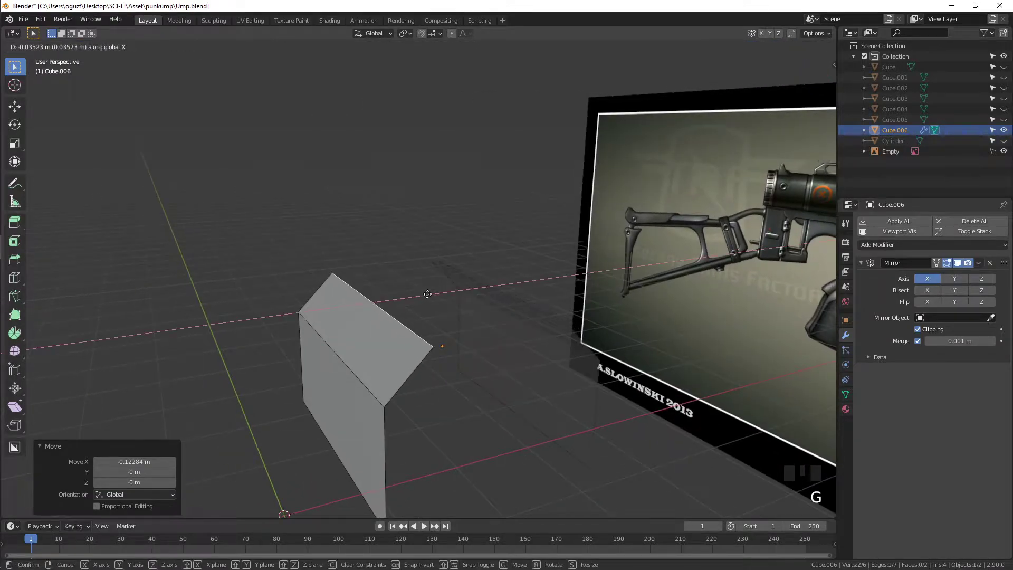
key(e)
key(Tab)
drag(453, 311, 535, 303)
key(alt+z)
scroll(down, 3)
drag(561, 322, 557, 328)
key(KP_3)
scroll(up, 3)
drag(583, 349, 330, 305)
Step: Extrude the block's face along the upper receiver in Right Orthographic view
key(Tab)
key(2)
click(372, 266)
scroll(down, 3)
drag(232, 297, 388, 292)
click(389, 293)
scroll(up, 3)
middle_click(378, 272)
key(e)
scroll(up, 3)
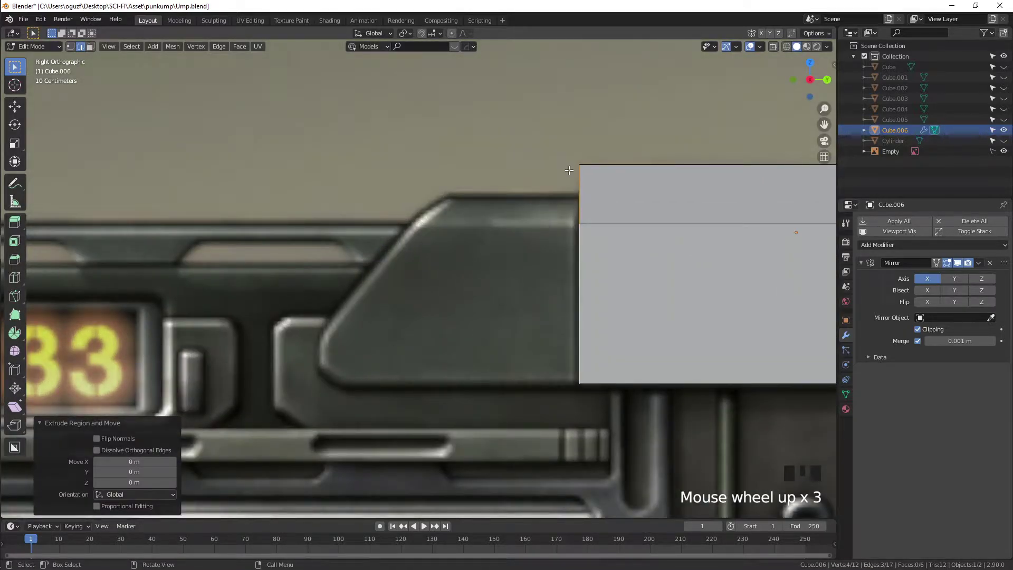
Step: Pull the block's front edge forward and slant it to match the reference gun
key(g)
key(1)
key(alt+z)
click(557, 135)
key(g)
key(2)
click(541, 160)
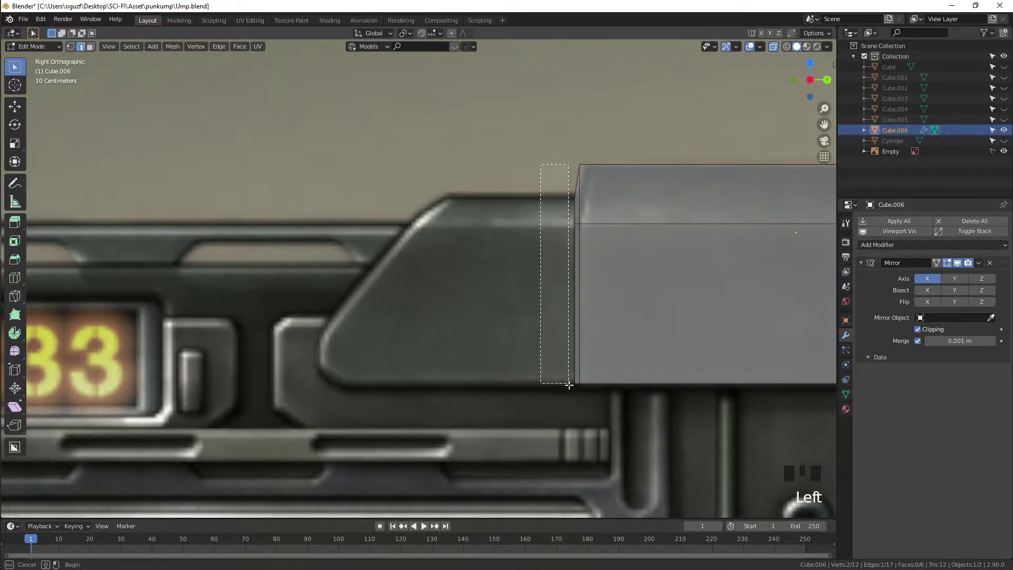
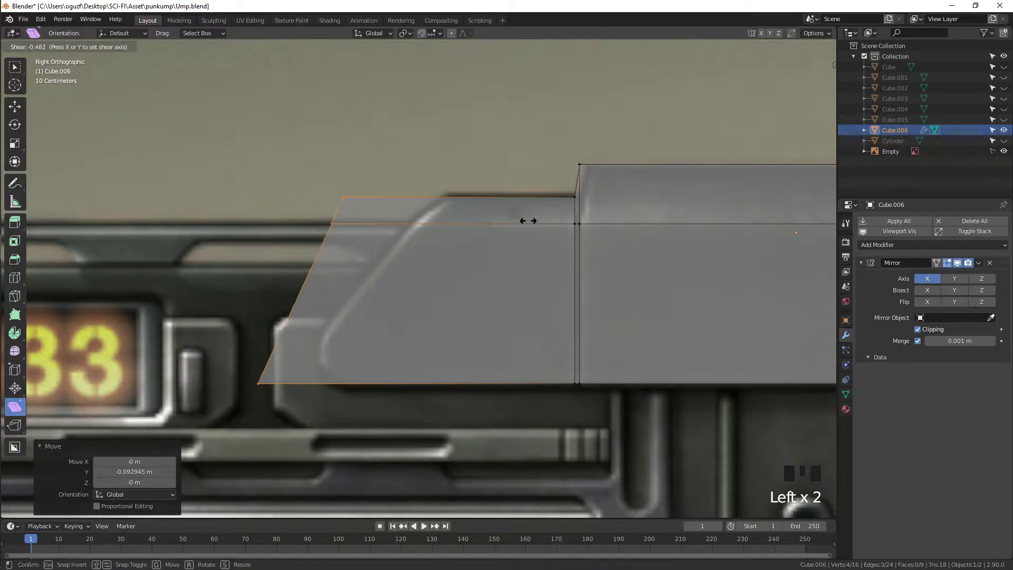
key(g)
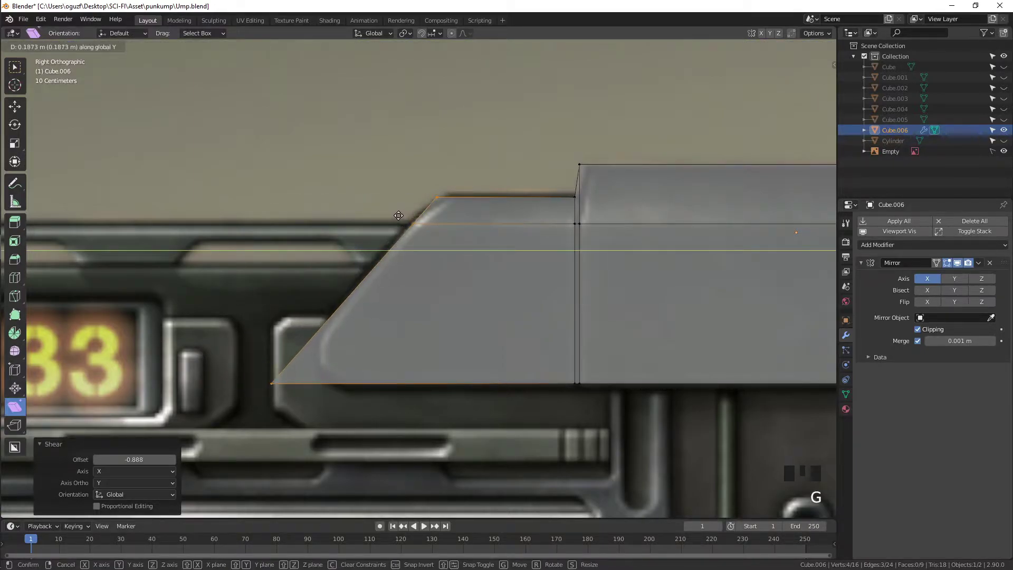
click(270, 231)
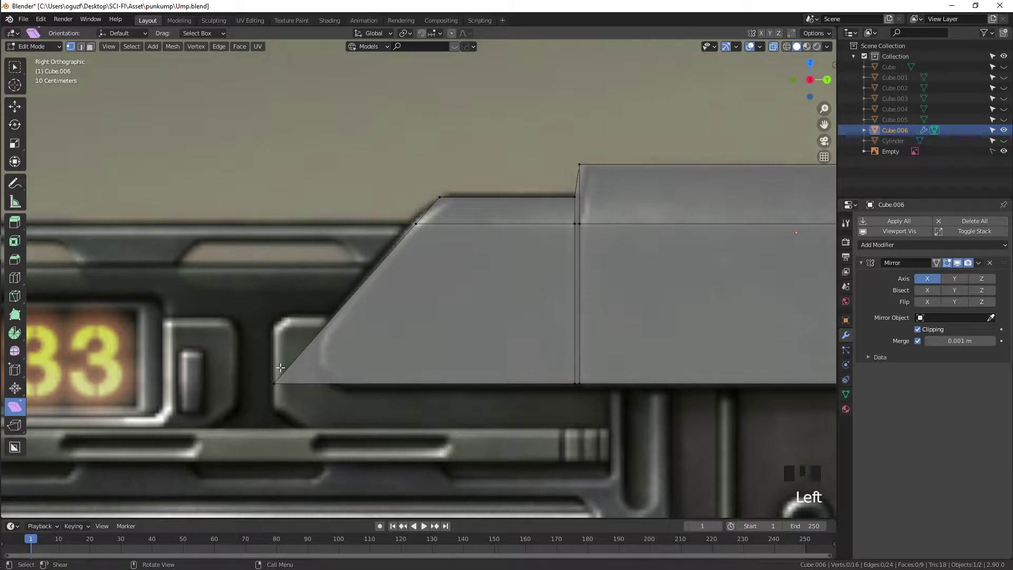
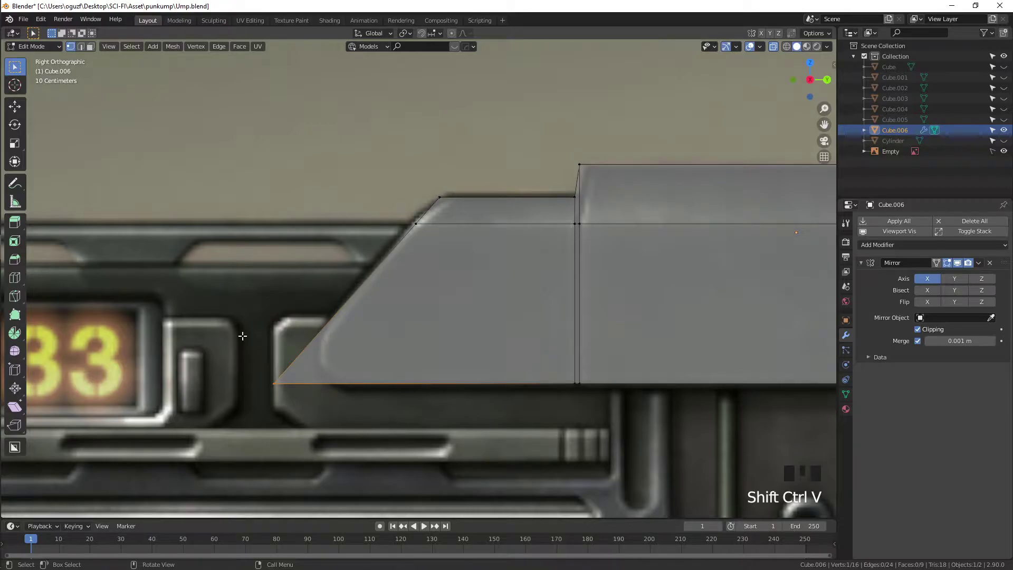
Step: Round off the lower front corner with a bevel
key(ctrl+shift+b)
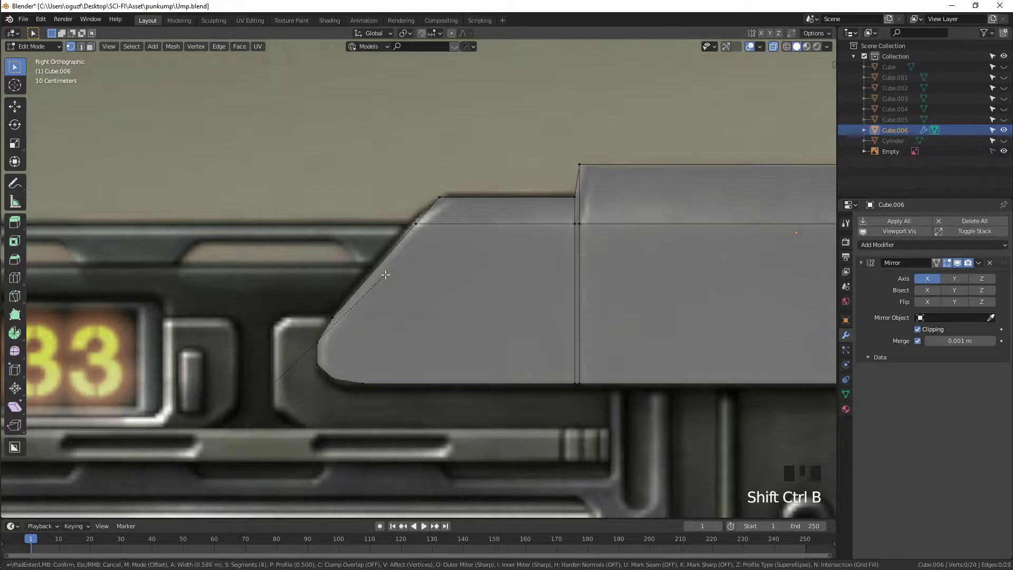
key(Tab)
scroll(up, 3)
scroll(down, 3)
drag(414, 268, 490, 270)
scroll(down, 3)
drag(505, 283, 475, 284)
drag(475, 285, 853, 400)
click(853, 400)
Step: Leave edit mode and enable Auto Smooth shading on the shell
drag(895, 410, 919, 422)
drag(646, 382, 526, 279)
key(Tab)
scroll(up, 3)
click(590, 222)
Step: Extrude the underside faces downward and narrow them along X
drag(611, 241, 436, 239)
scroll(down, 3)
middle_click(430, 240)
key(3)
drag(438, 286, 476, 327)
click(476, 327)
click(470, 284)
click(455, 238)
drag(529, 269, 698, 324)
key(s)
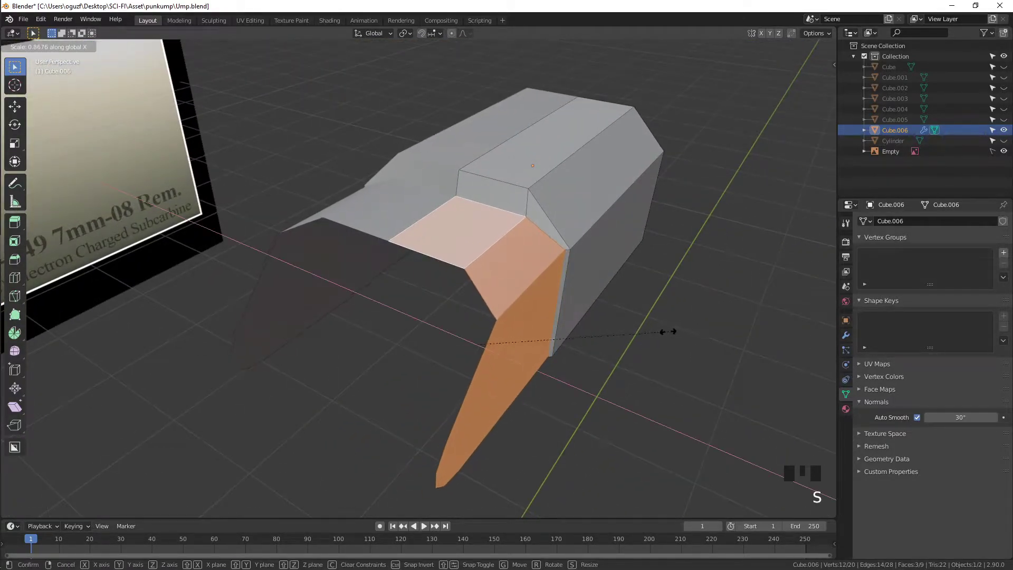
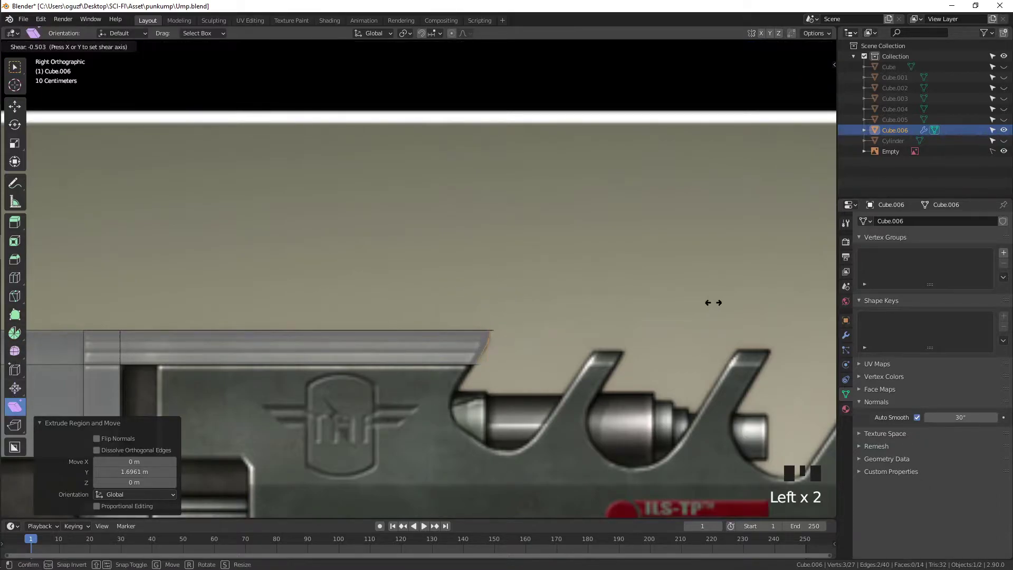
Step: Shear the strip's rear edge into an angled tip and check it in Object Mode
key(g)
key(Tab)
key(alt+z)
scroll(down, 3)
drag(451, 259, 379, 273)
scroll(down, 3)
Step: Add a Subdivision Surface modifier to smooth the rail block
drag(399, 271, 389, 275)
key(Tab)
drag(378, 281, 388, 314)
key(Tab)
scroll(down, 3)
click(845, 335)
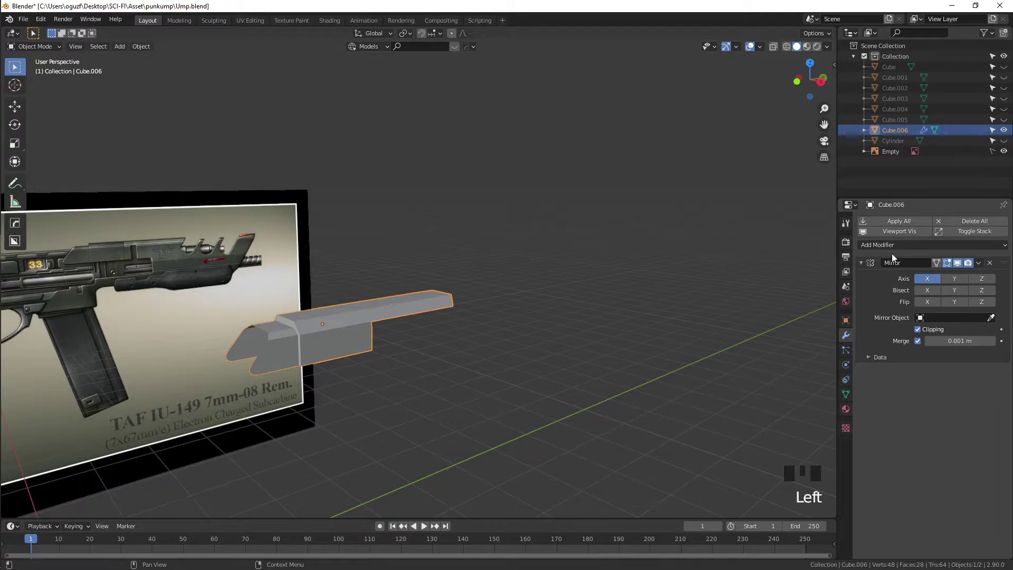
drag(887, 251, 449, 344)
drag(449, 343, 372, 326)
scroll(up, 3)
drag(396, 332, 478, 301)
key(Tab)
Step: Insert tight support loop cuts beside the step in the top edge
key(ctrl+r)
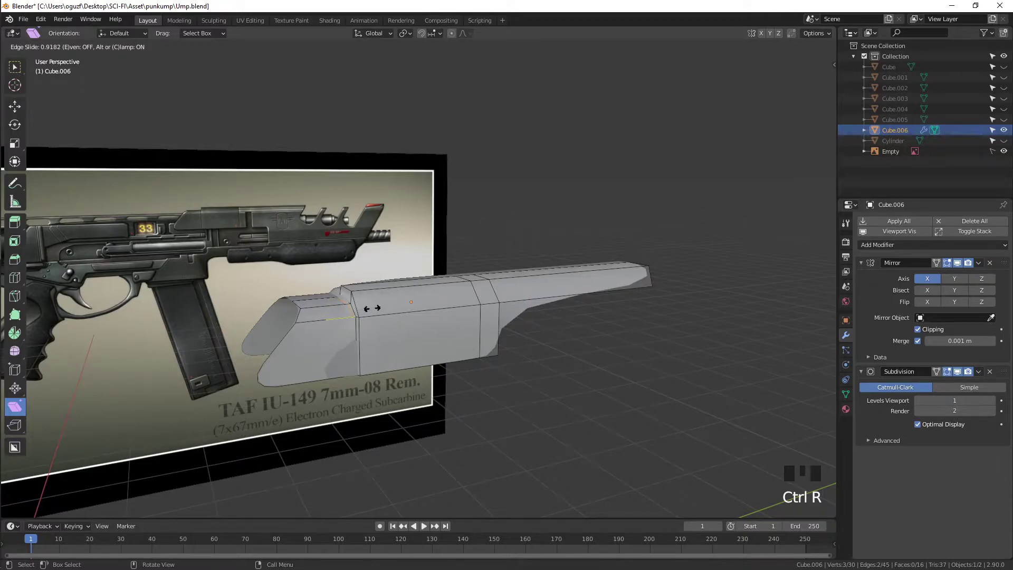
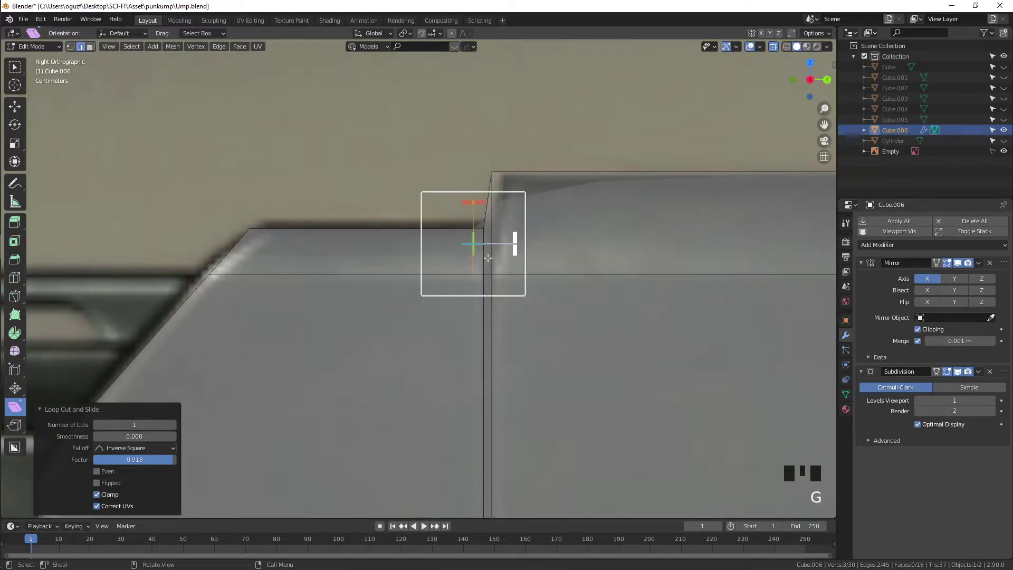
key(g)
key(ctrl+r)
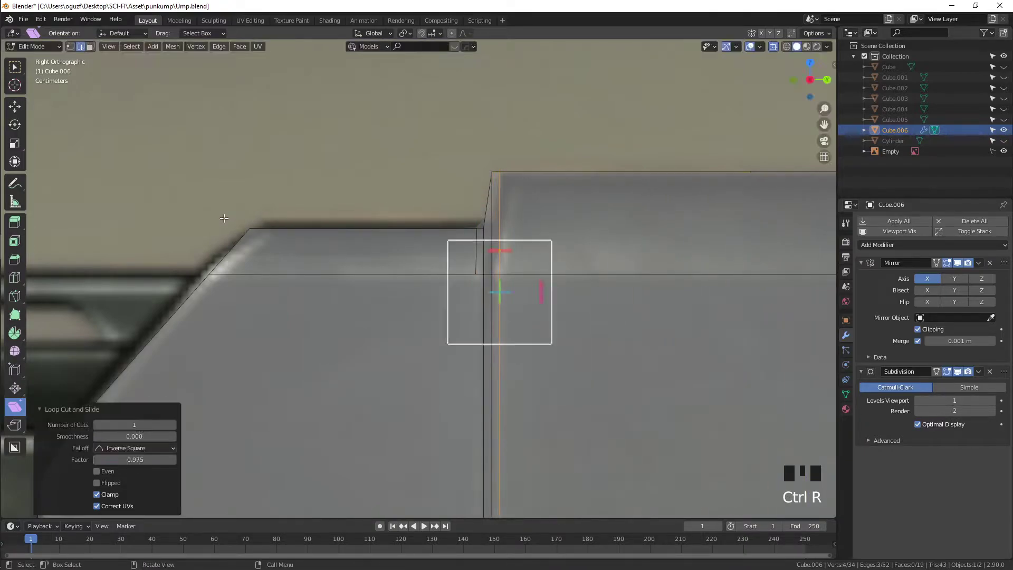
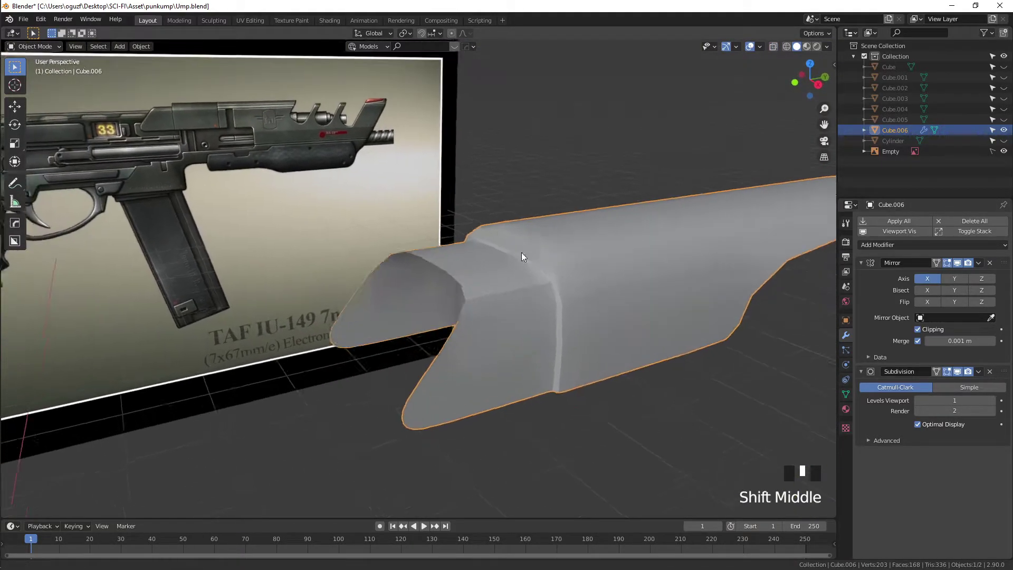
Step: Add holding loop cuts beside the step, along the front and across the top faces
key(Tab)
scroll(up, 3)
key(ctrl+r)
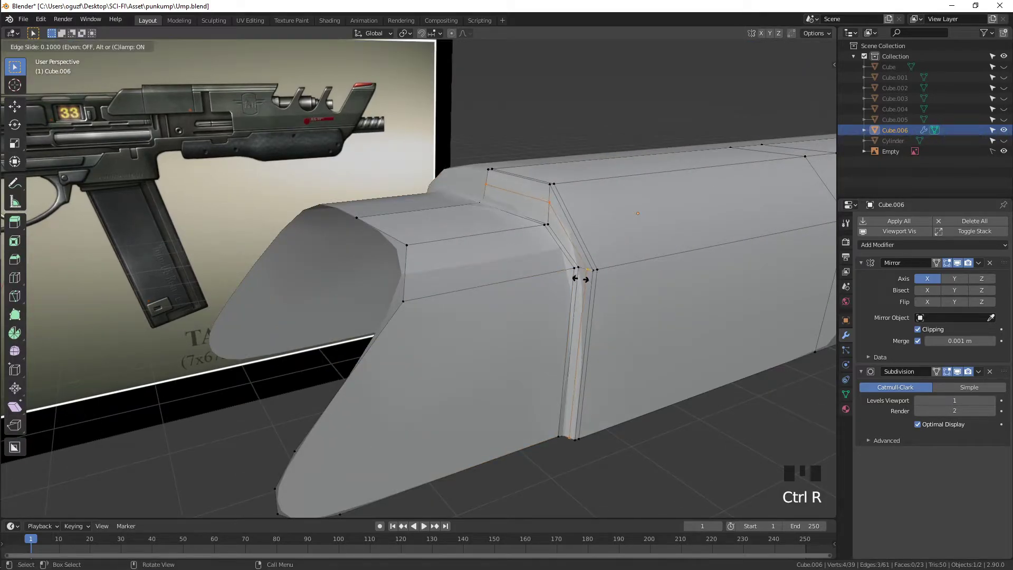
key(ctrl+r)
key(ctrl+r)
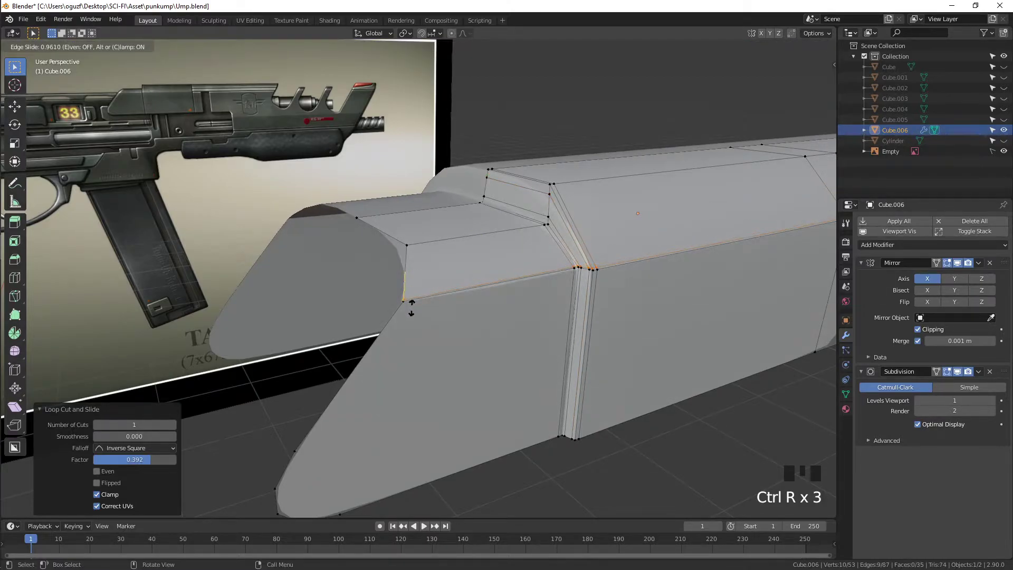
key(ctrl+r)
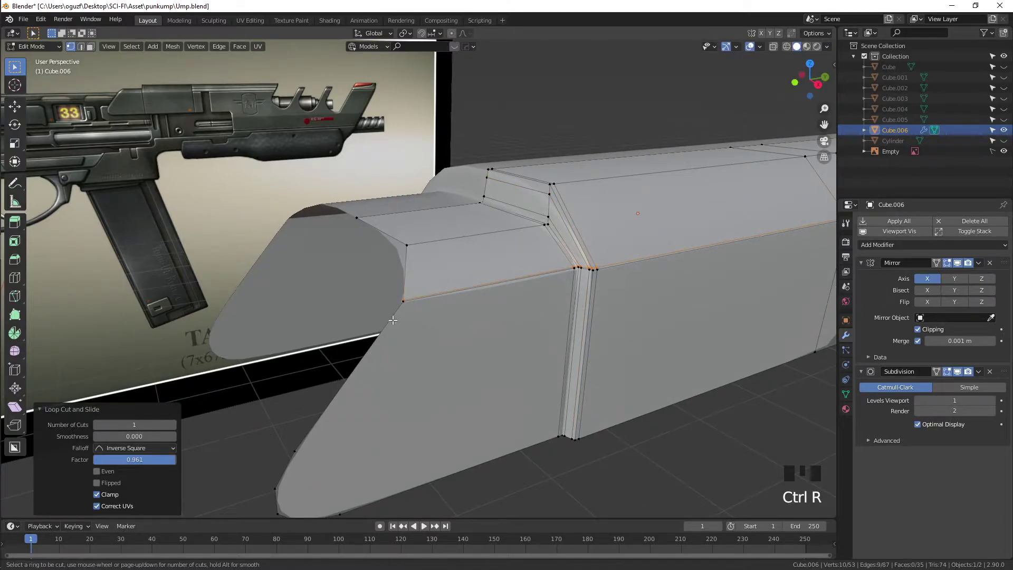
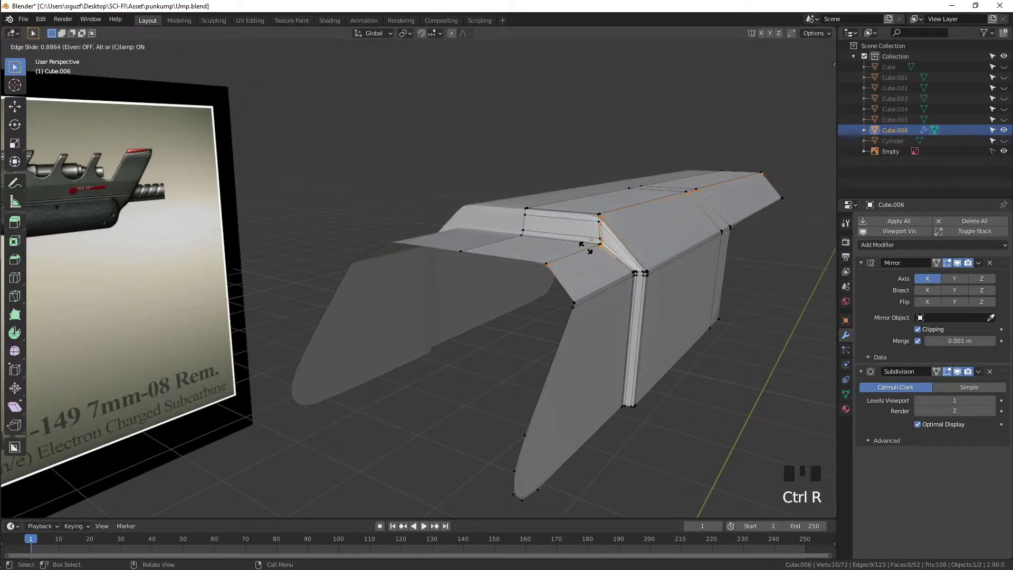
key(ctrl+r)
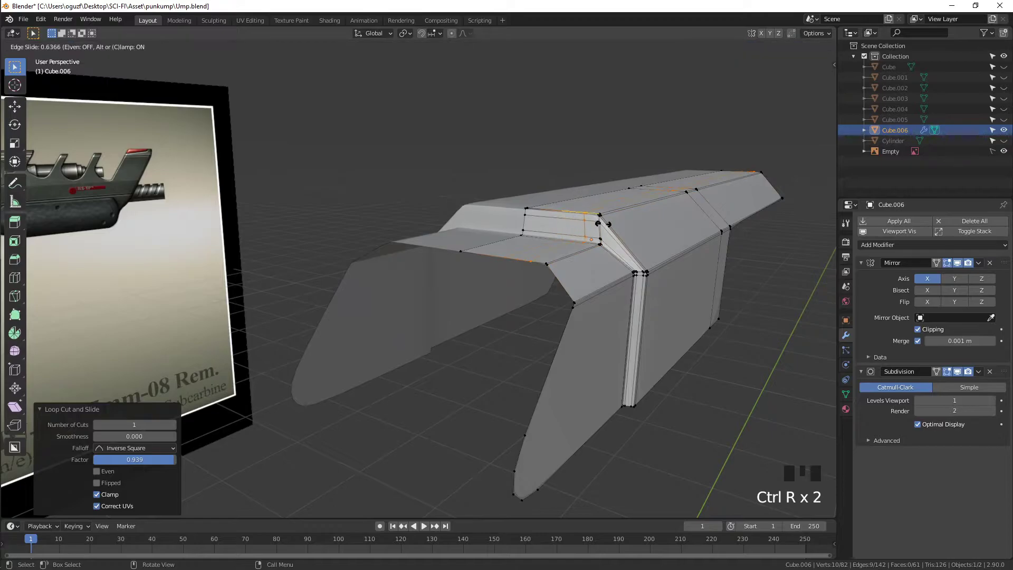
Step: Preview the smoothed block in Object Mode from several angles
key(Tab)
scroll(down, 3)
drag(658, 253, 648, 248)
scroll(up, 3)
scroll(up, 3)
drag(642, 255, 587, 278)
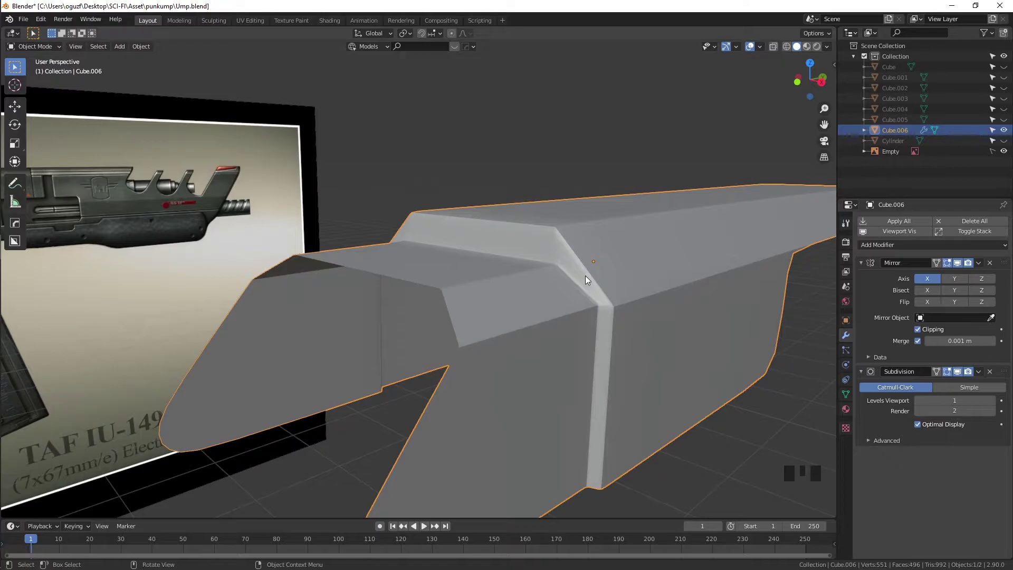
scroll(down, 3)
drag(514, 266, 495, 266)
scroll(up, 3)
drag(515, 266, 561, 264)
key(Tab)
scroll(up, 3)
drag(620, 284, 561, 280)
scroll(up, 3)
Step: Start another loop cut across the front top face
key(Tab)
key(Tab)
drag(619, 309, 334, 255)
key(ctrl+r)
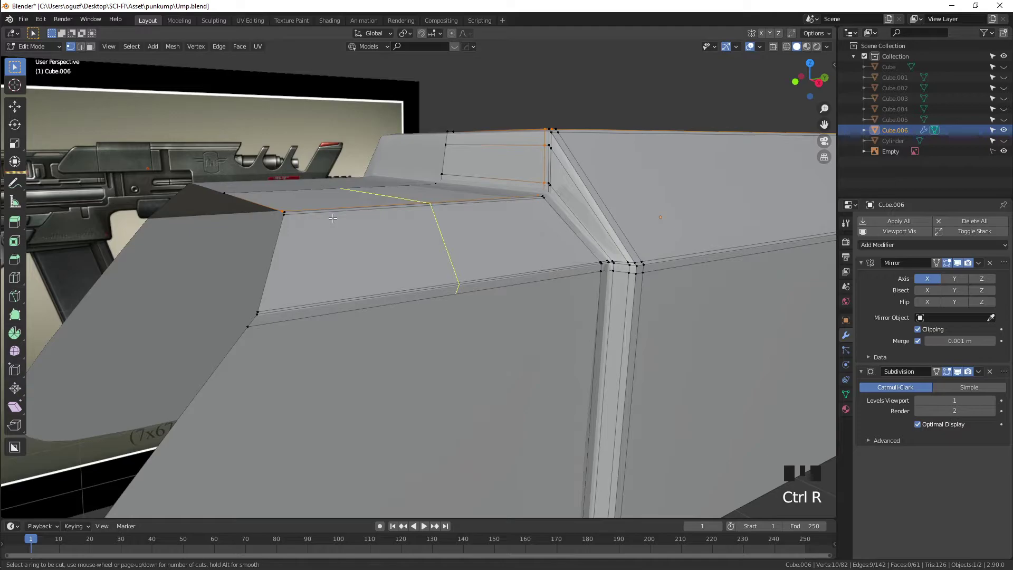
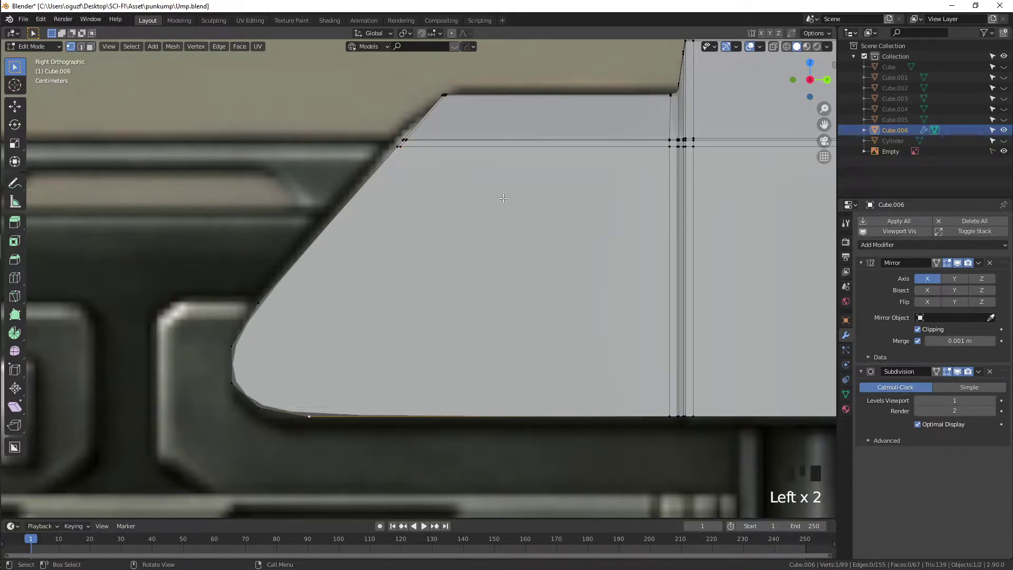
Step: Knife-cut new edges from the top vertex down to the rounded front corner
click(664, 153)
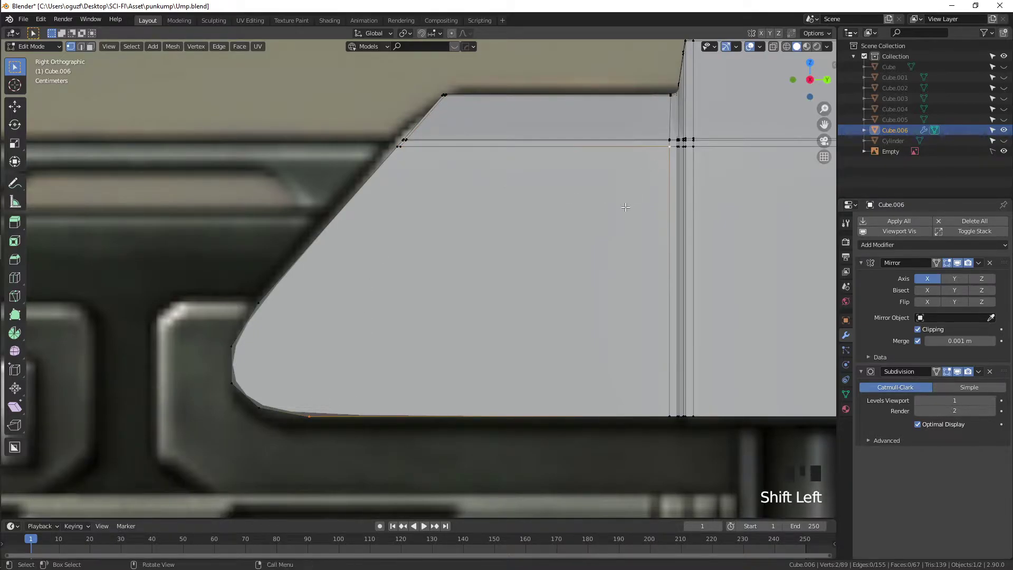
key(ctrl+r)
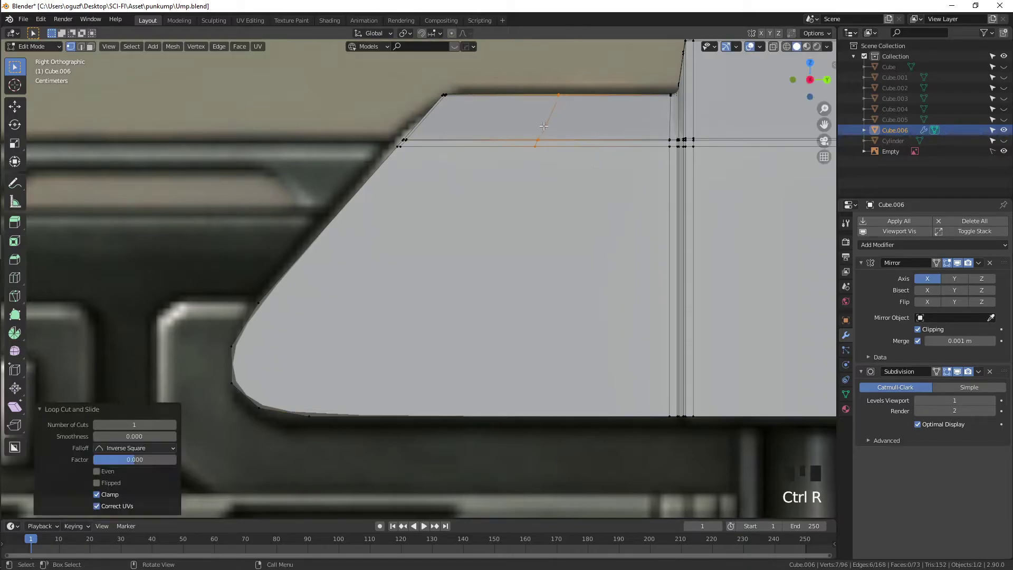
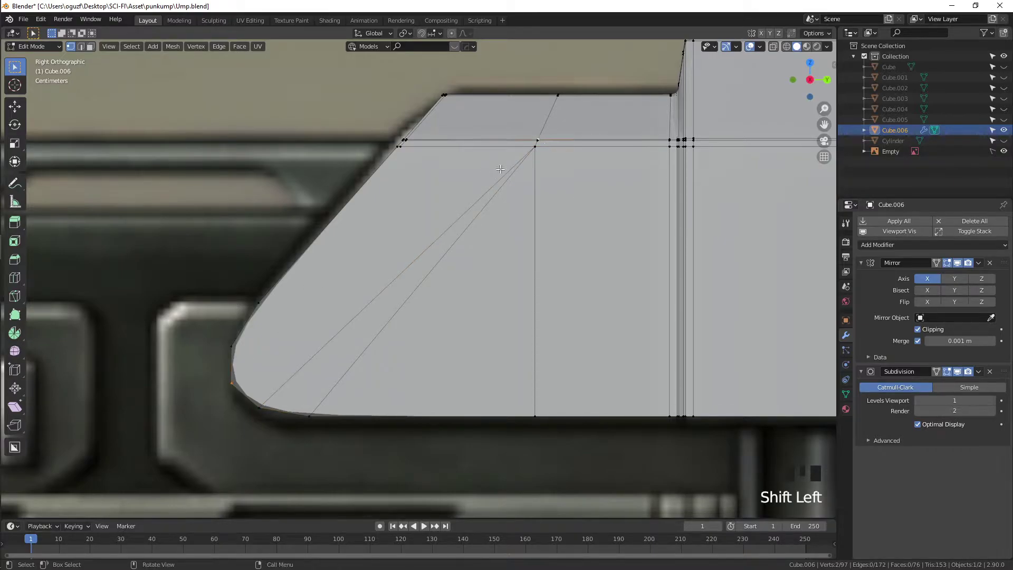
click(536, 143)
click(250, 364)
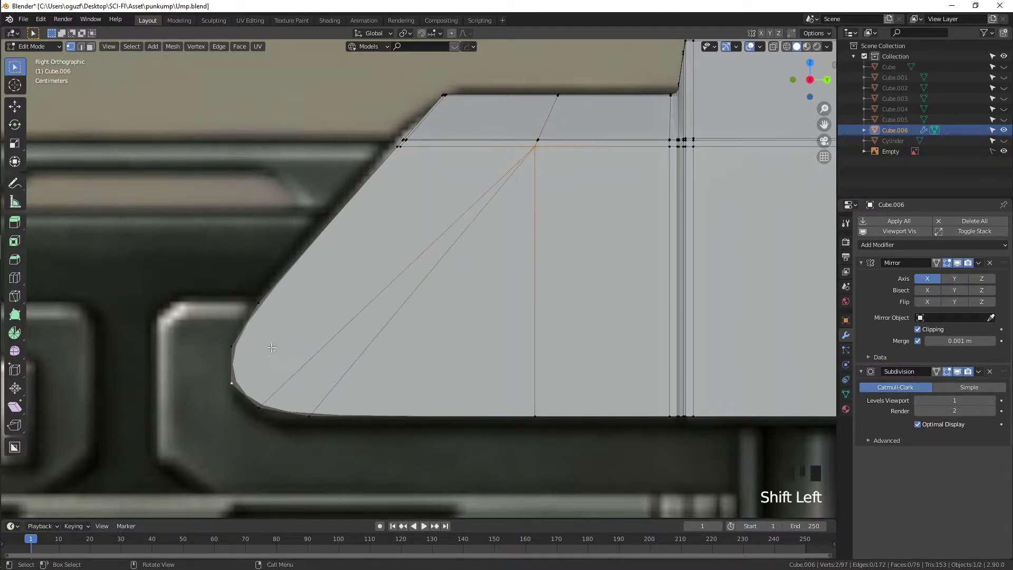
click(238, 338)
click(528, 147)
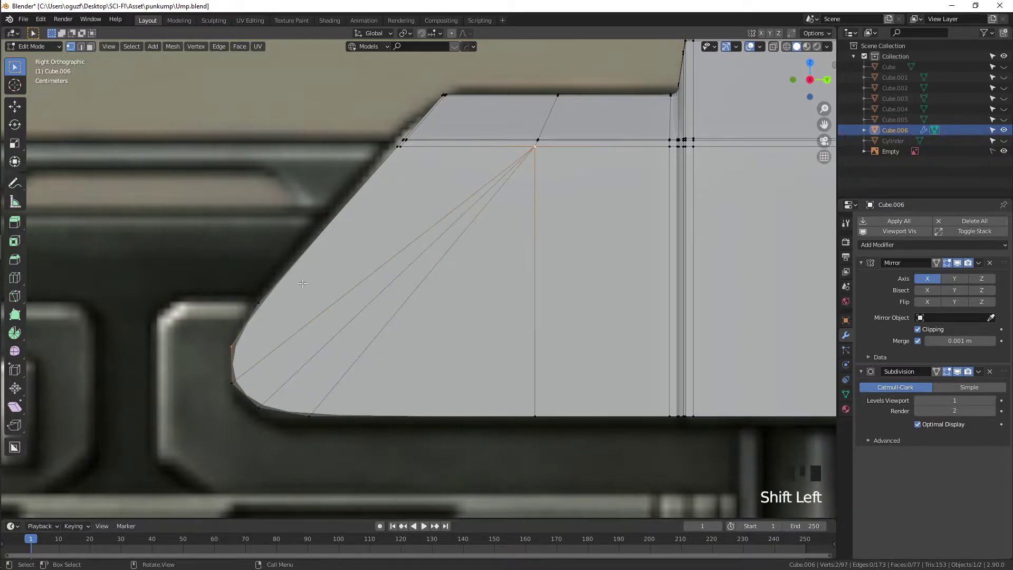
key(j)
click(278, 293)
click(532, 145)
key(h)
key(ctrl+z)
key(j)
Step: Cut an additional line into Cube.006's rounded corner with the Knife tool
scroll(up, 3)
drag(415, 139, 447, 109)
click(447, 109)
key(ctrl+r)
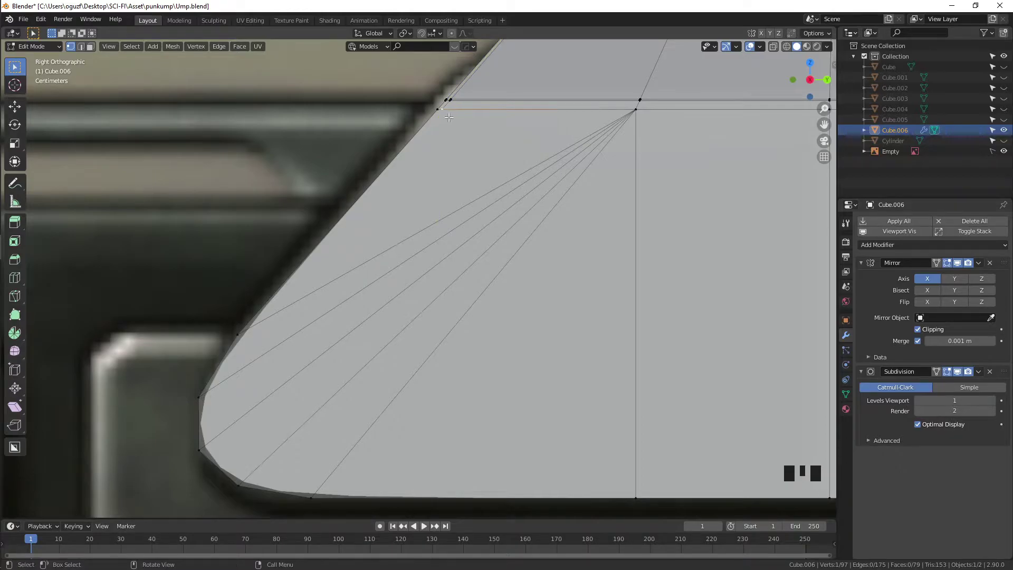
key(k)
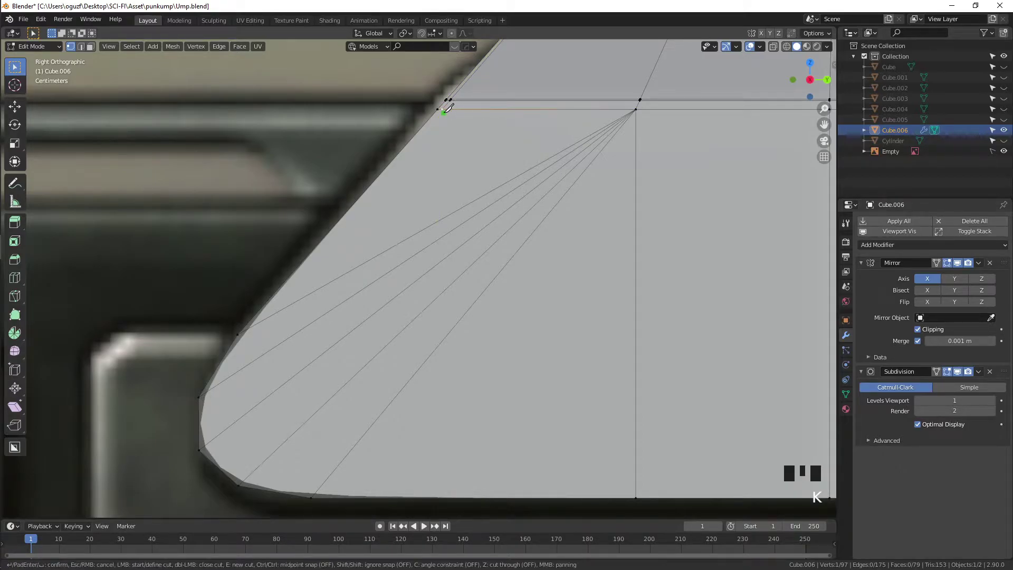
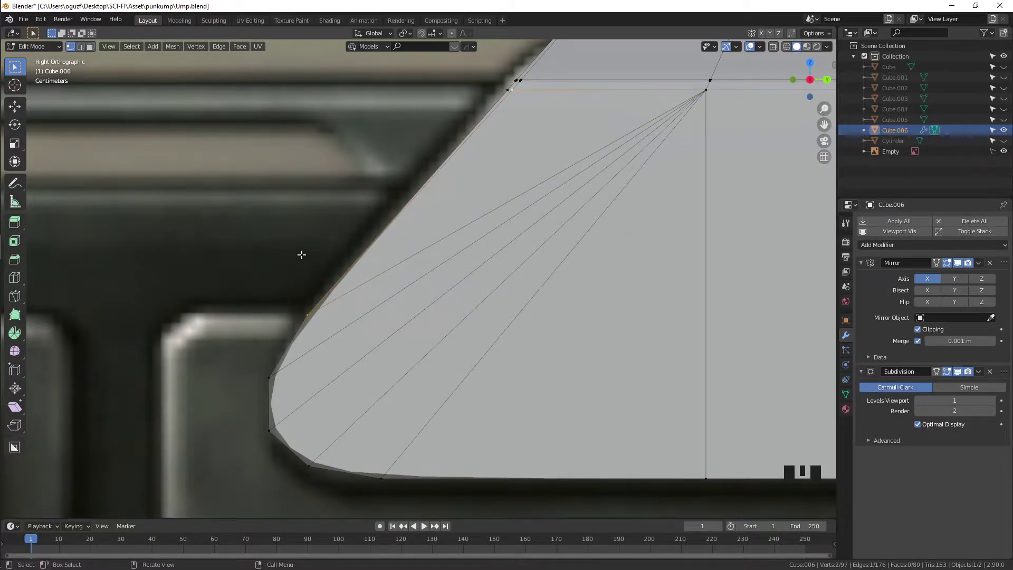
key(Tab)
Step: Raise the Subdivision modifier's viewport level to 2
scroll(down, 3)
drag(303, 258, 338, 261)
scroll(down, 3)
drag(337, 261, 312, 282)
key(Tab)
key(Tab)
click(994, 404)
scroll(down, 3)
drag(599, 334, 562, 294)
key(Tab)
scroll(up, 3)
middle_click(583, 175)
scroll(up, 3)
key(2)
Step: View the rear of the lower body from the right and start a new edge loop across it
key(Tab)
scroll(down, 3)
drag(516, 263, 525, 248)
scroll(down, 3)
drag(517, 267, 547, 274)
key(KP_3)
drag(640, 269, 436, 297)
key(Tab)
scroll(up, 3)
key(ctrl+r)
Step: Add an edge loop across Cube.006 and slide it close to the rear end
key(ctrl+z)
key(ctrl+r)
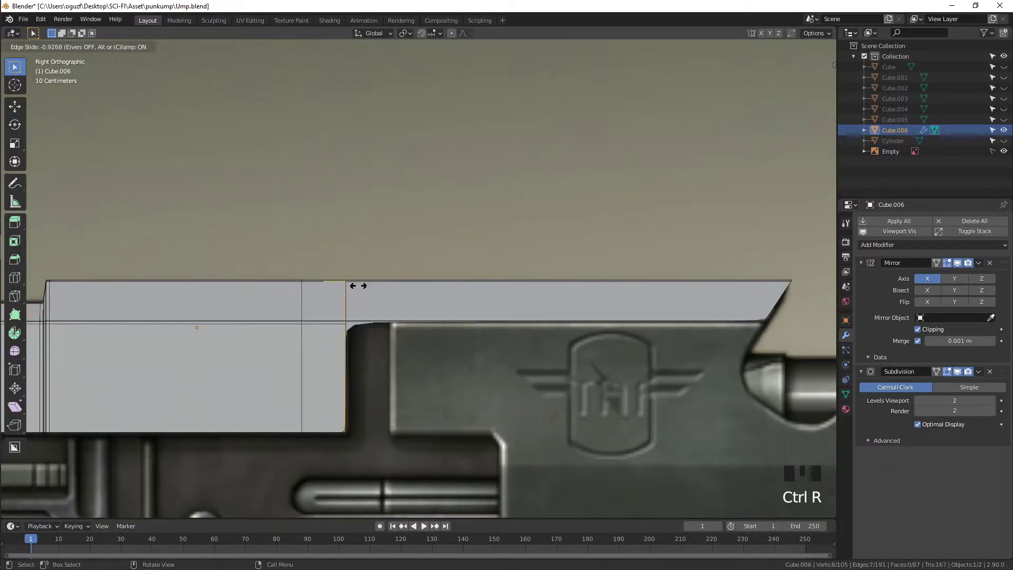
key(ctrl+r)
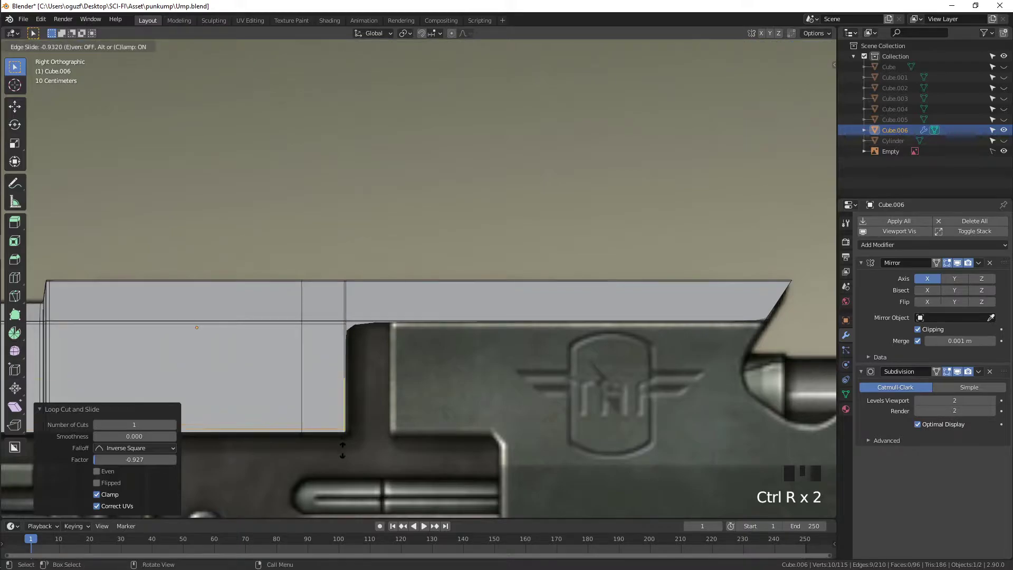
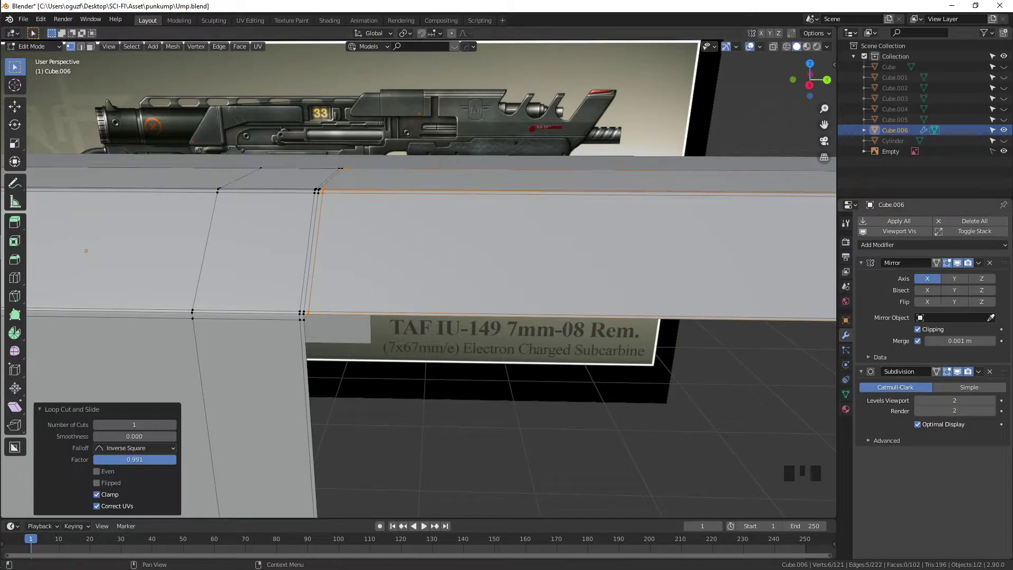
scroll(down, 3)
key(KP_3)
drag(675, 221, 558, 239)
key(alt+z)
scroll(up, 3)
drag(423, 242, 302, 196)
Step: Add a second edge loop and slide it close to the tip end of Cube.006
key(3)
click(298, 174)
middle_click(532, 229)
click(374, 168)
drag(377, 158, 385, 165)
click(570, 240)
drag(550, 230, 555, 175)
scroll(down, 3)
drag(544, 180, 520, 219)
key(ctrl+r)
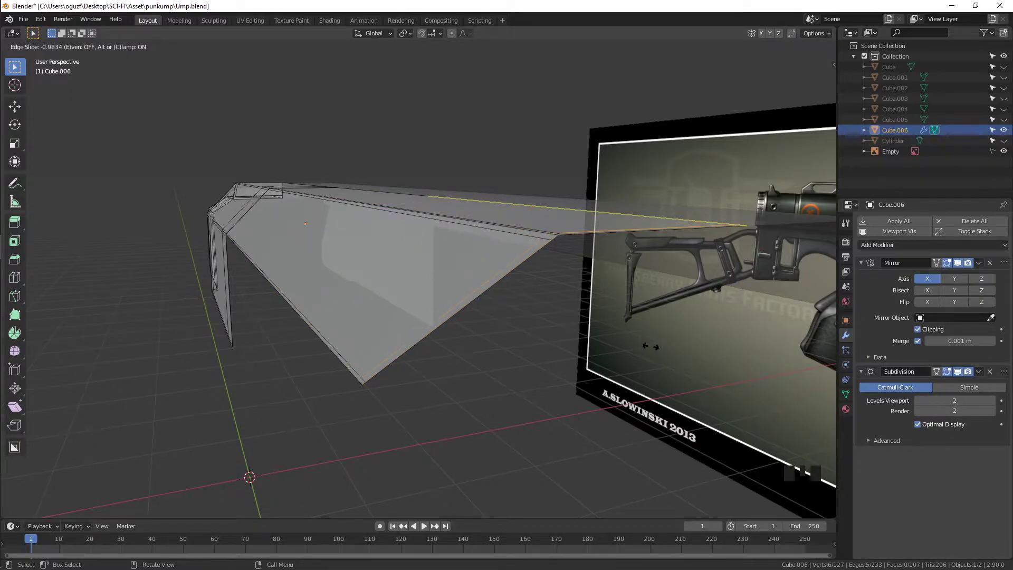
key(KP_3)
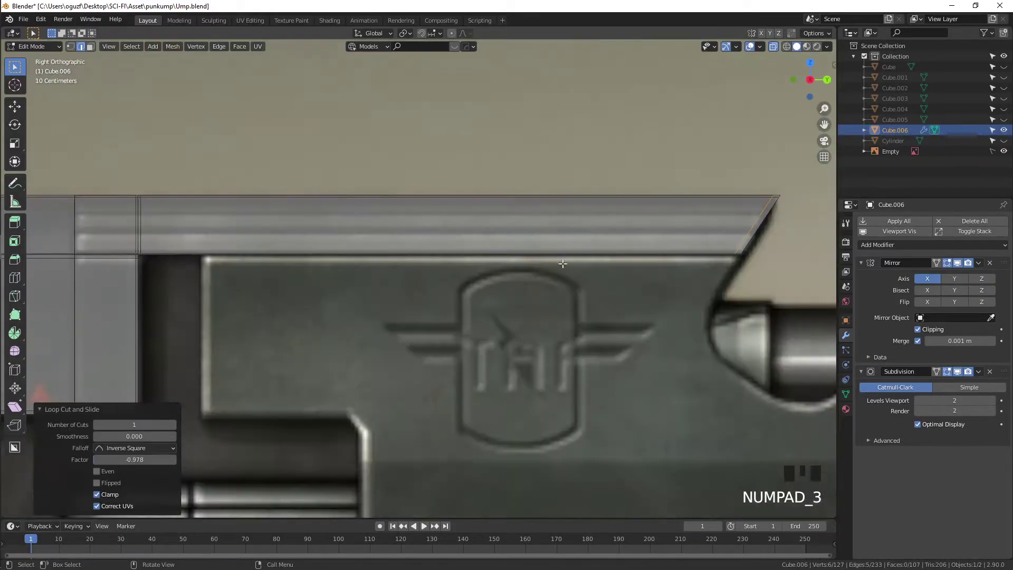
Step: Give the Cube.006 shell wall thickness with a Solidify modifier and reopen its mesh for editing
scroll(down, 3)
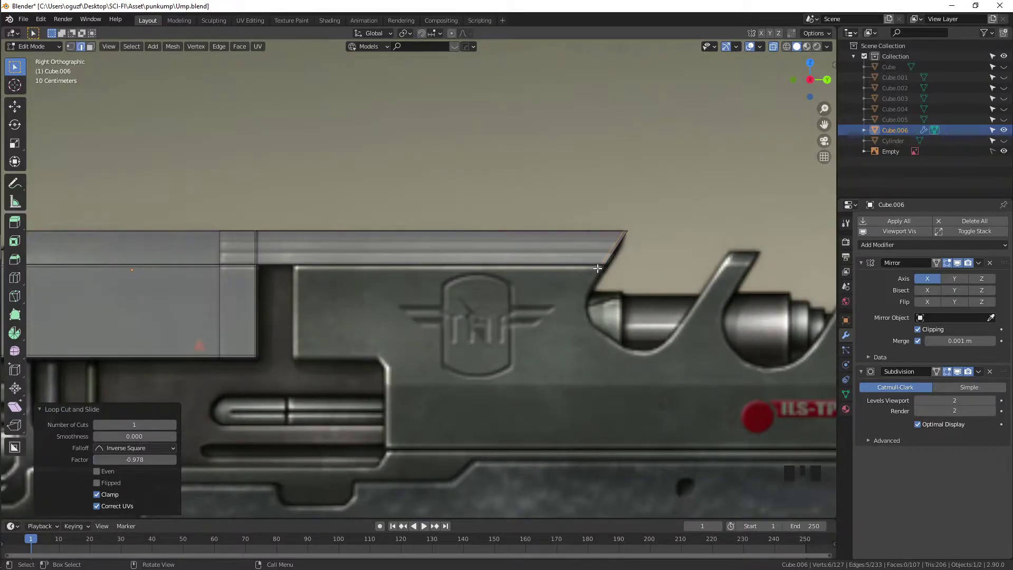
key(Tab)
key(alt+z)
scroll(down, 3)
drag(294, 265, 892, 250)
drag(892, 250, 651, 340)
drag(650, 341, 995, 488)
drag(995, 488, 493, 348)
scroll(up, 3)
scroll(down, 3)
middle_click(373, 356)
key(Tab)
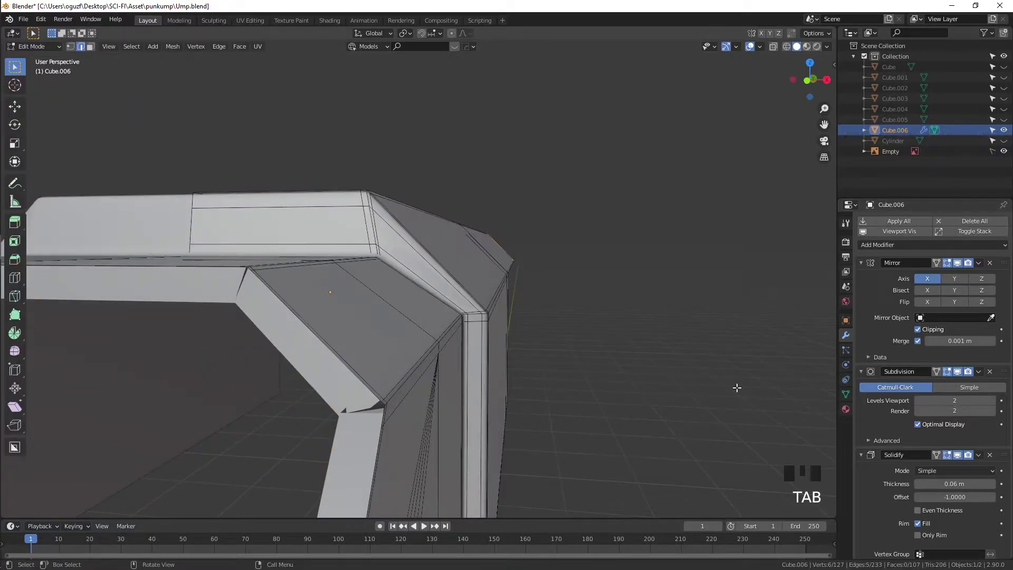
Step: Adjust the Solidify thickness values on Cube.006 and inspect the resulting walls
scroll(down, 3)
click(919, 495)
click(919, 494)
click(917, 516)
double_click(918, 517)
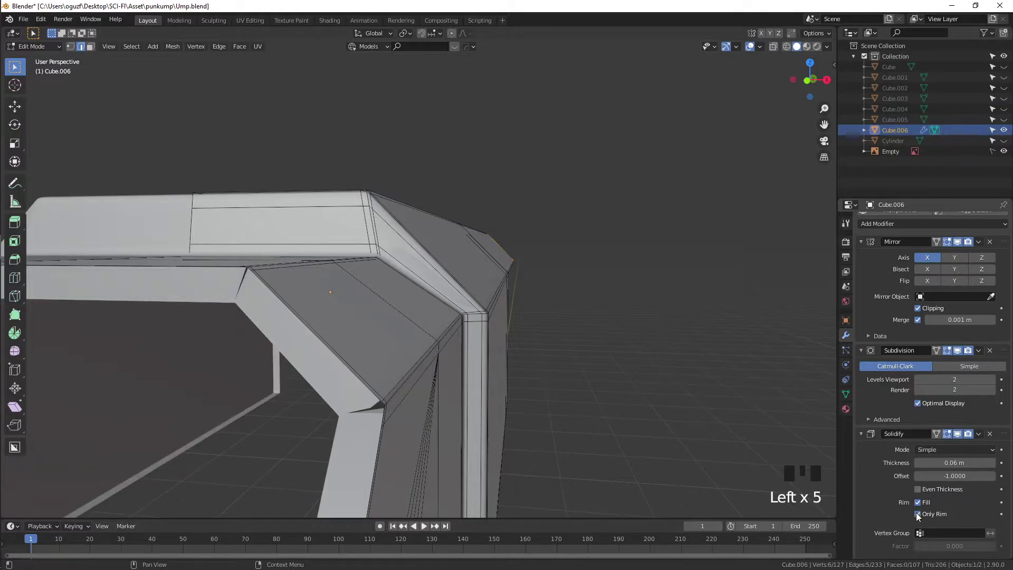
click(920, 516)
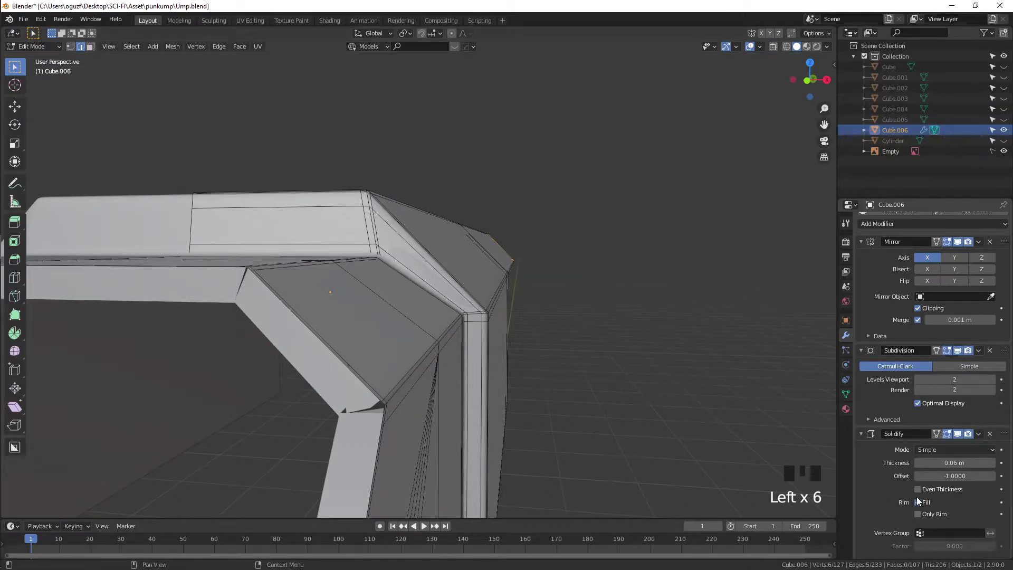
click(921, 506)
double_click(921, 507)
drag(572, 415, 582, 411)
scroll(down, 3)
drag(574, 408, 568, 398)
drag(564, 391, 903, 485)
drag(922, 464, 924, 507)
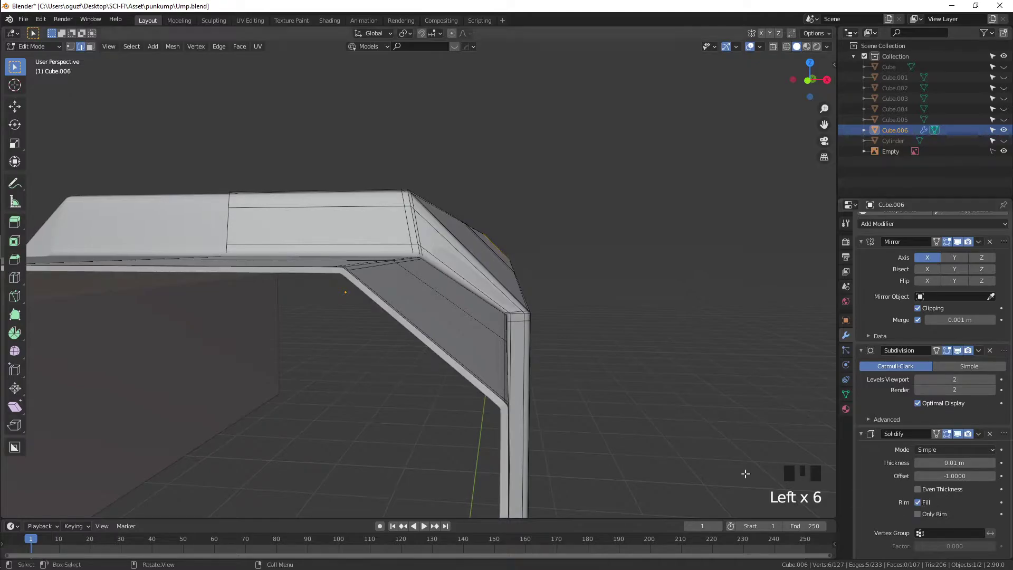
scroll(down, 3)
Step: In Object Mode, apply Cube.006's rotation and scale (Ctrl+A) so the shell thickness is even
key(Tab)
drag(507, 385, 560, 384)
click(560, 384)
drag(550, 390, 524, 408)
scroll(up, 3)
middle_click(521, 382)
scroll(up, 3)
middle_click(528, 371)
scroll(down, 3)
middle_click(552, 372)
scroll(up, 3)
drag(579, 391, 309, 273)
click(309, 272)
drag(328, 293, 361, 300)
scroll(down, 3)
middle_click(361, 300)
key(ctrl+a)
Step: Orbit around the shell to check that its wall thickness is now uniform
drag(405, 355, 550, 343)
scroll(up, 3)
drag(542, 348, 555, 343)
scroll(up, 3)
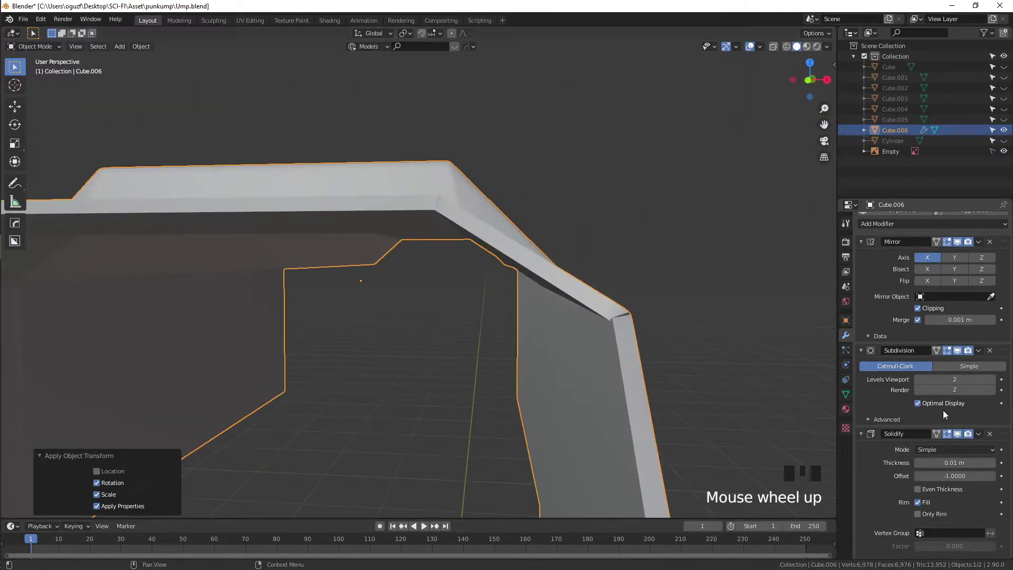
drag(921, 467, 594, 311)
scroll(down, 3)
drag(579, 318, 350, 329)
scroll(up, 3)
click(594, 343)
drag(570, 335, 383, 330)
scroll(up, 3)
drag(385, 329, 476, 341)
scroll(down, 3)
drag(410, 346, 423, 326)
scroll(down, 3)
drag(413, 326, 362, 338)
Step: Return to editing Cube.006's faces in Right view with X-ray against the side reference
key(KP_3)
scroll(up, 3)
key(Tab)
key(3)
key(alt+z)
Step: Box-select the whole top strip of faces on Cube.006
scroll(up, 3)
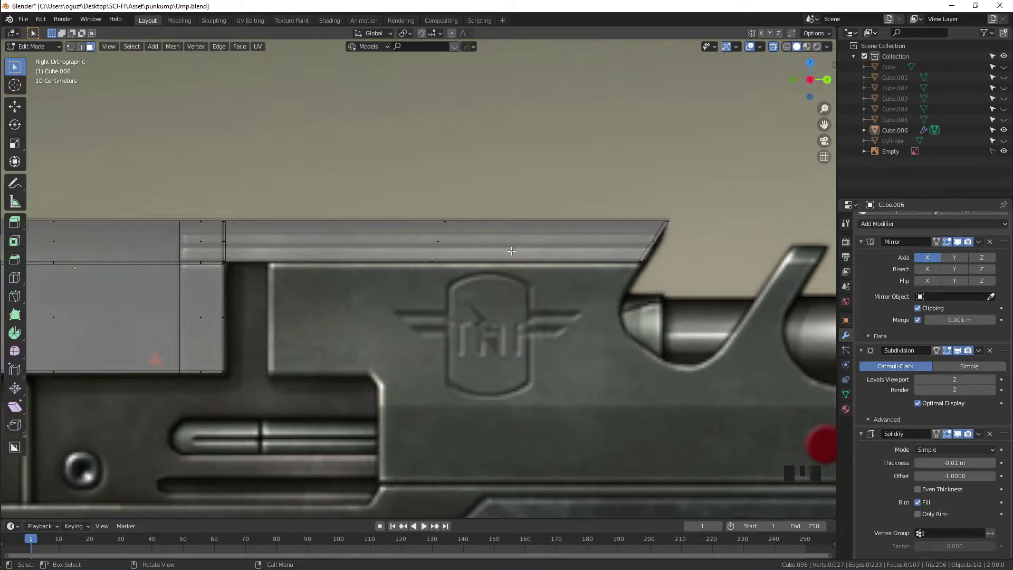
click(751, 156)
drag(243, 190, 233, 205)
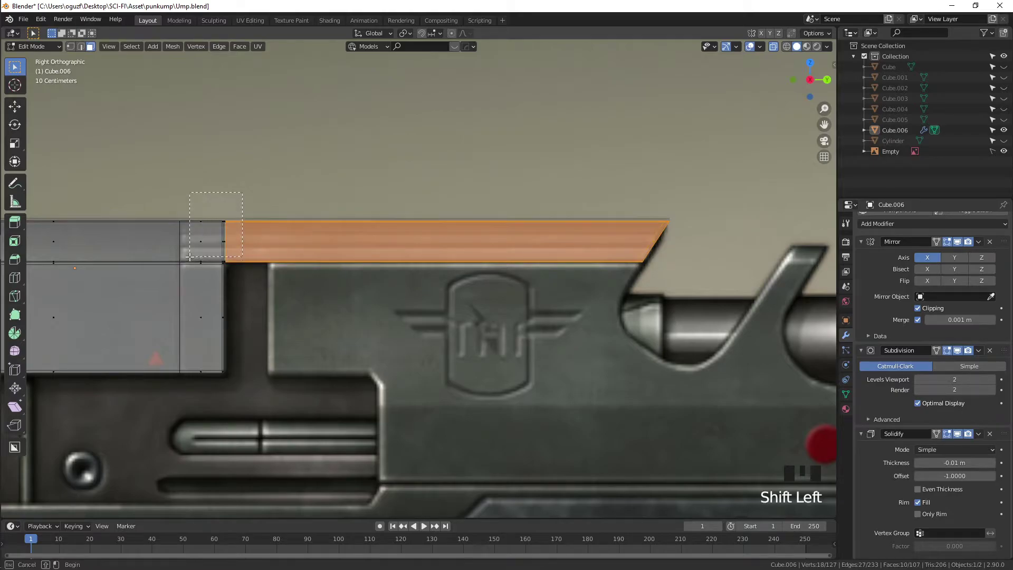
scroll(up, 3)
drag(245, 251, 420, 227)
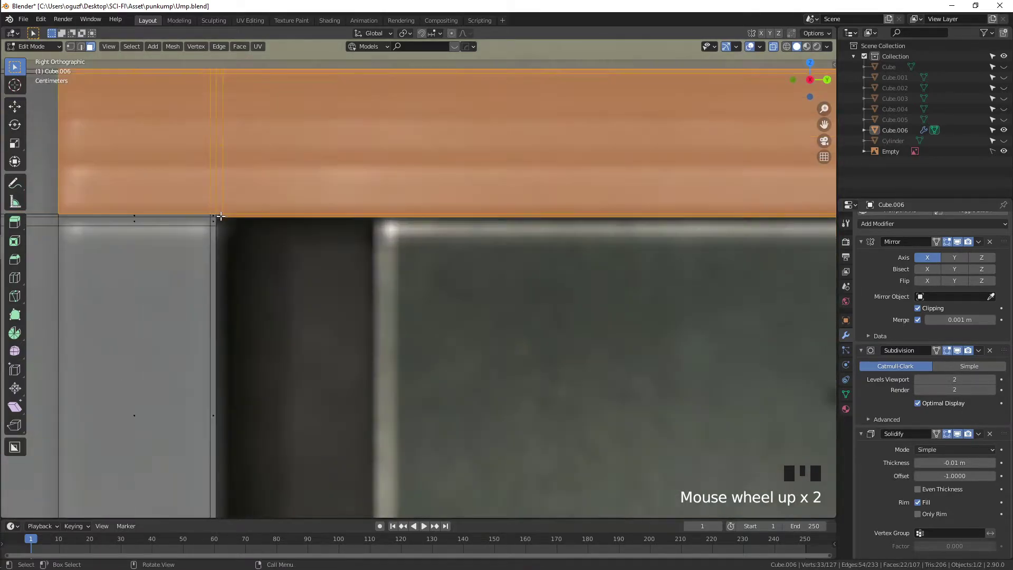
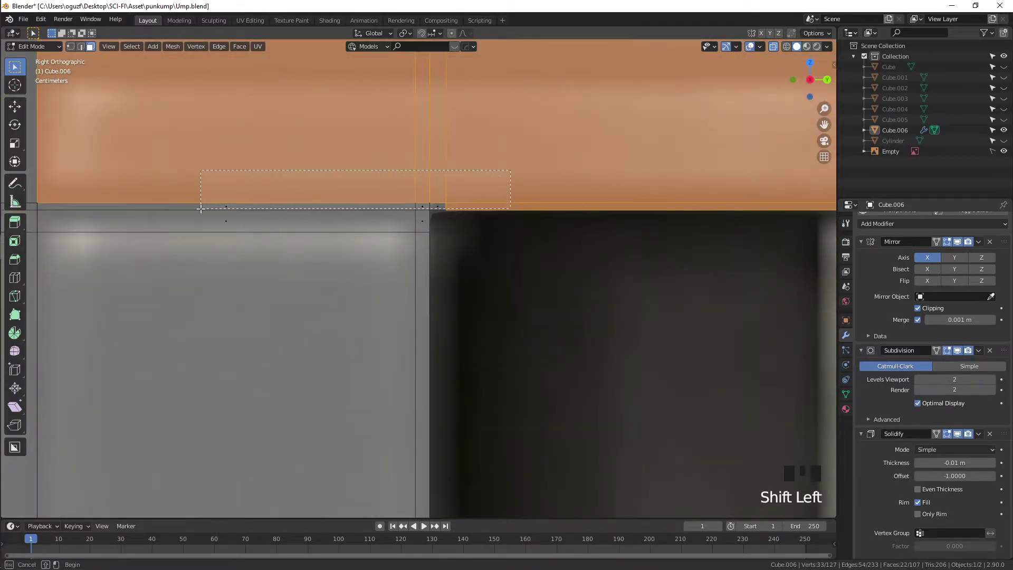
scroll(down, 3)
Step: Duplicate the top strip in place and separate the copy into a new object, Cube.007
key(shift+d)
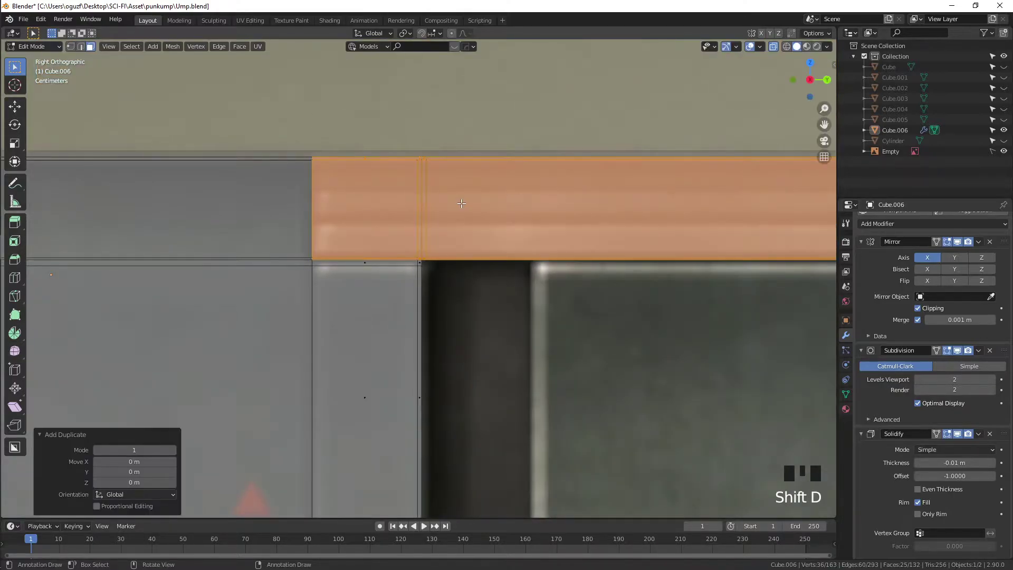
key(p)
key(Tab)
click(556, 329)
key(alt+z)
Step: Select the new Cube.007 strip and start moving it upward along Z
scroll(down, 3)
drag(592, 317, 519, 336)
click(518, 336)
drag(528, 331, 996, 467)
drag(996, 468, 617, 435)
scroll(down, 3)
drag(633, 420, 470, 271)
click(469, 271)
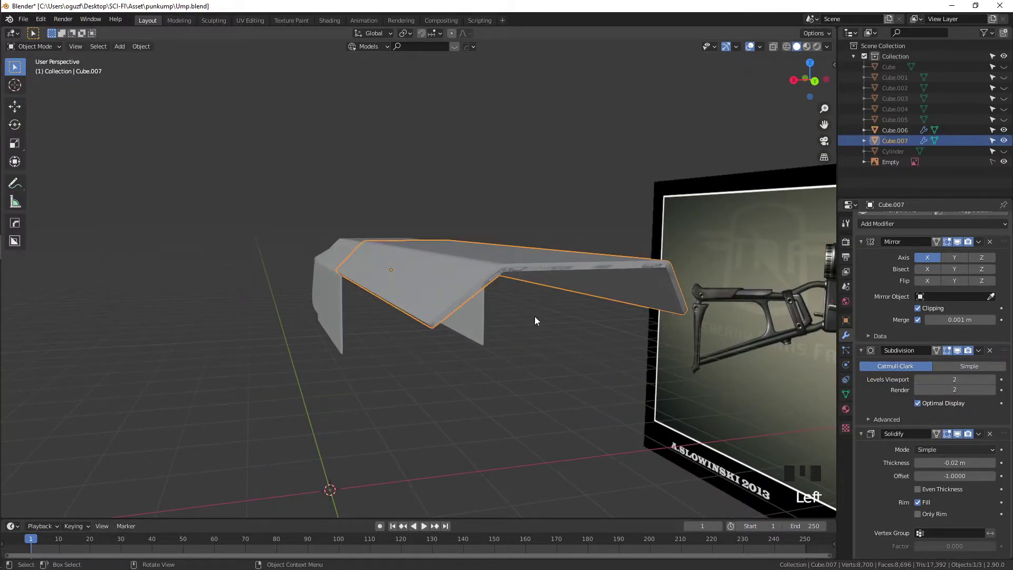
key(g)
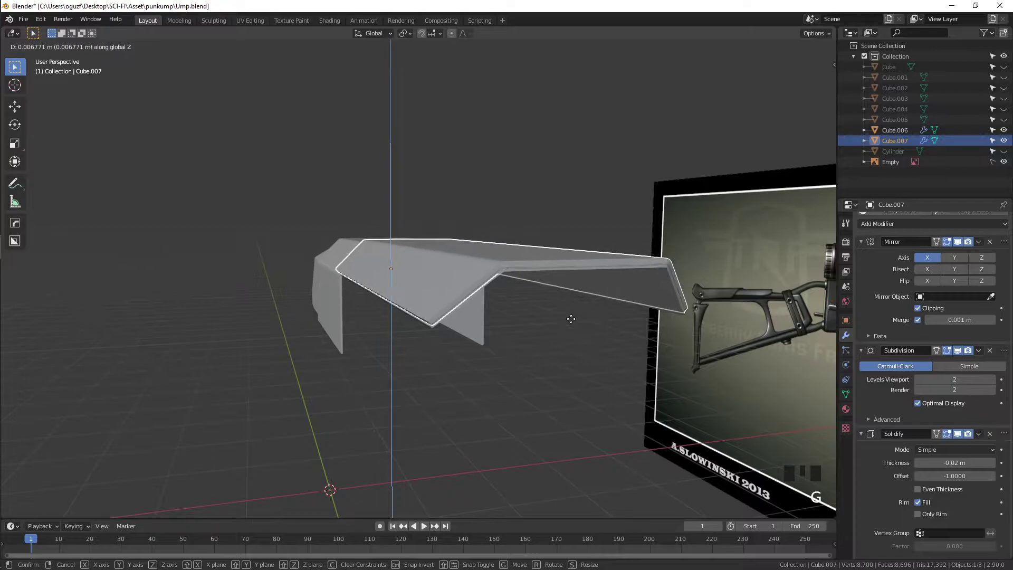
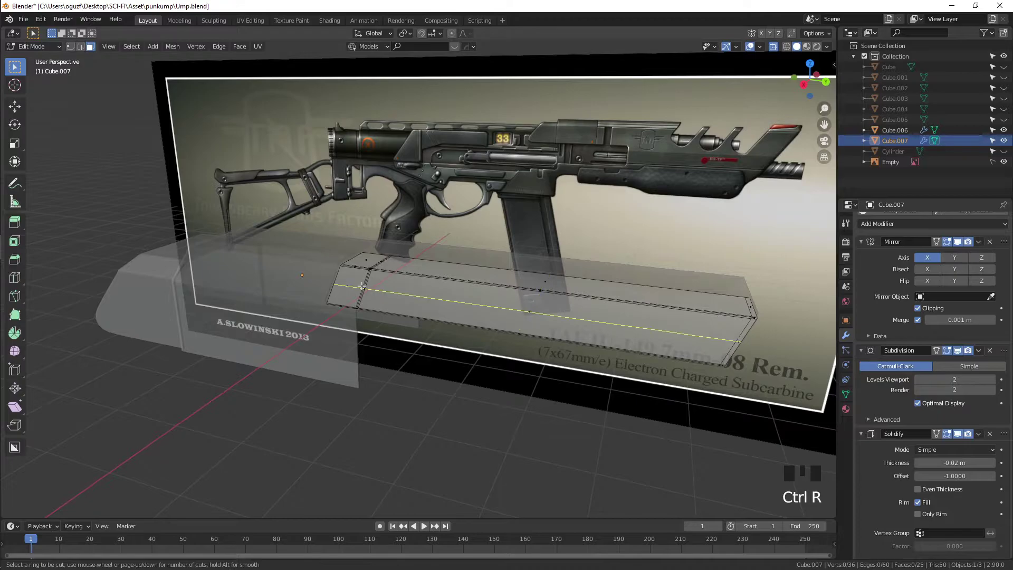
Step: Cut a lengthwise loop on Cube.007, bevel it into two edges and extrude the band inward as a groove
key(3)
drag(361, 292, 330, 316)
scroll(up, 3)
key(ctrl+r)
key(ctrl+b)
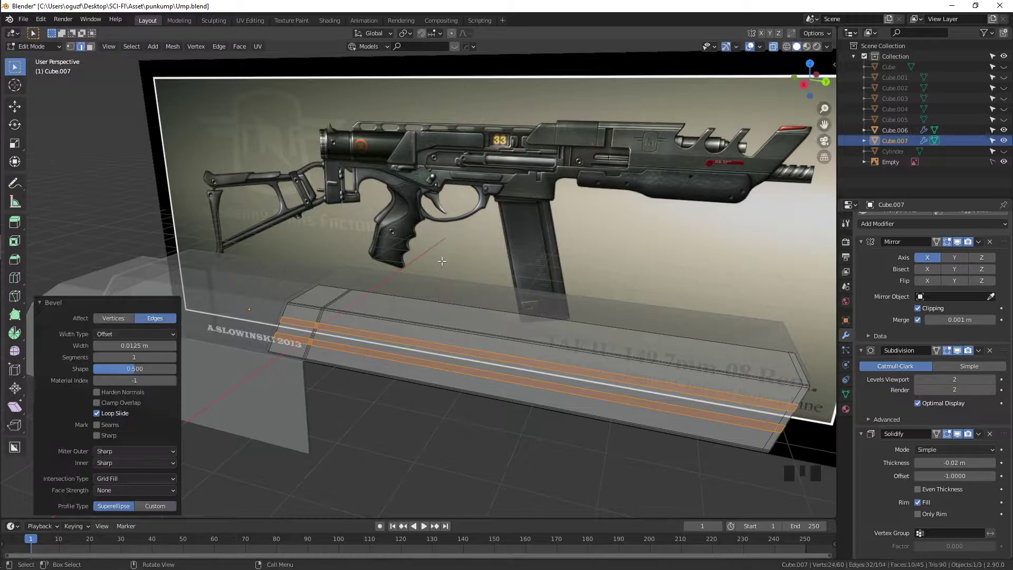
scroll(down, 3)
drag(516, 317, 465, 290)
scroll(up, 3)
key(alt+e)
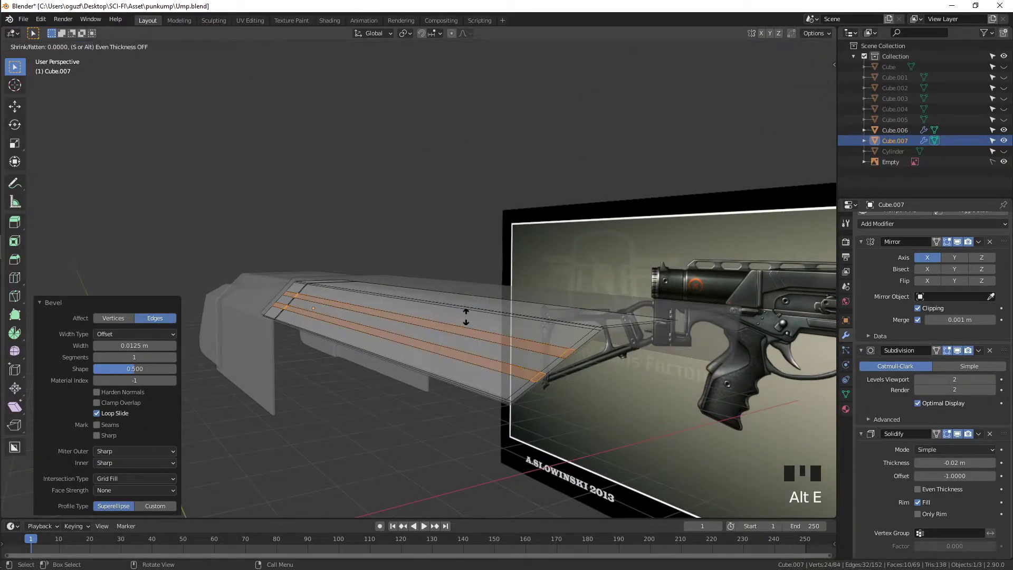
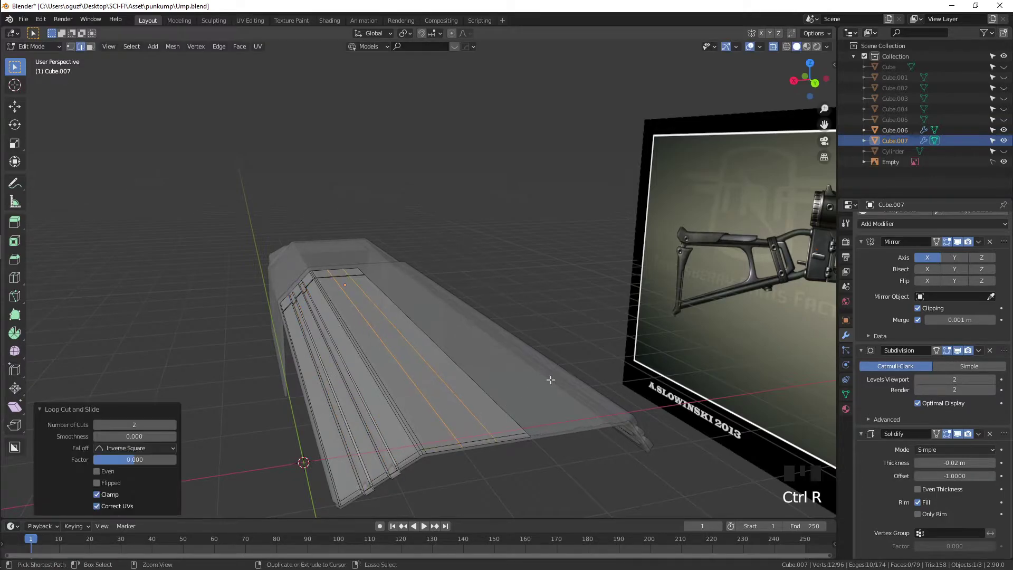
Step: Bevel and extrude a second groove into the strip, then reopen it in face select with X-ray
key(ctrl+b)
key(alt+e)
key(Tab)
key(Tab)
key(3)
key(alt+z)
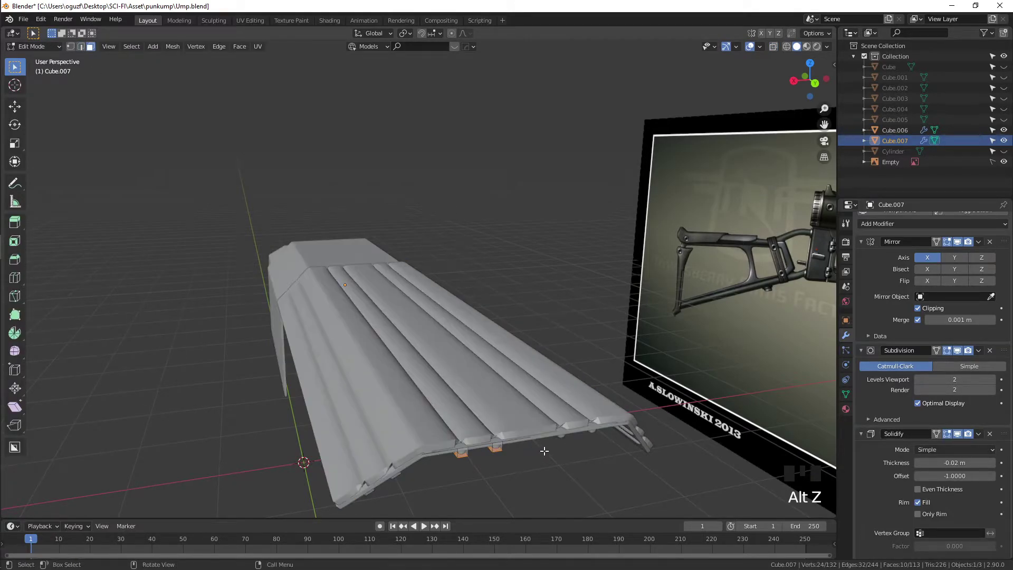
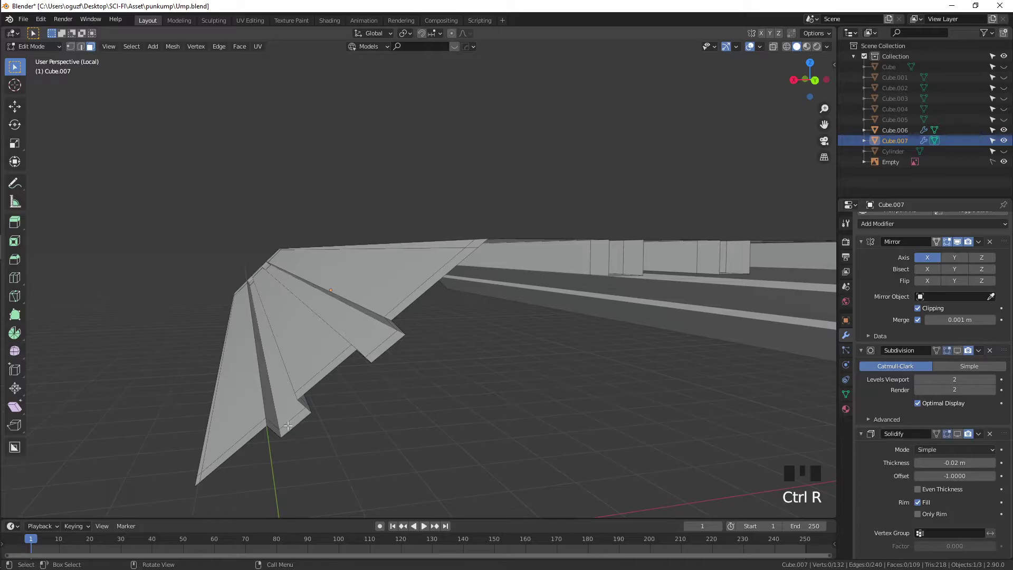
Step: Add loop cuts on the angled tip and bevel each into a narrow strip
key(ctrl+r)
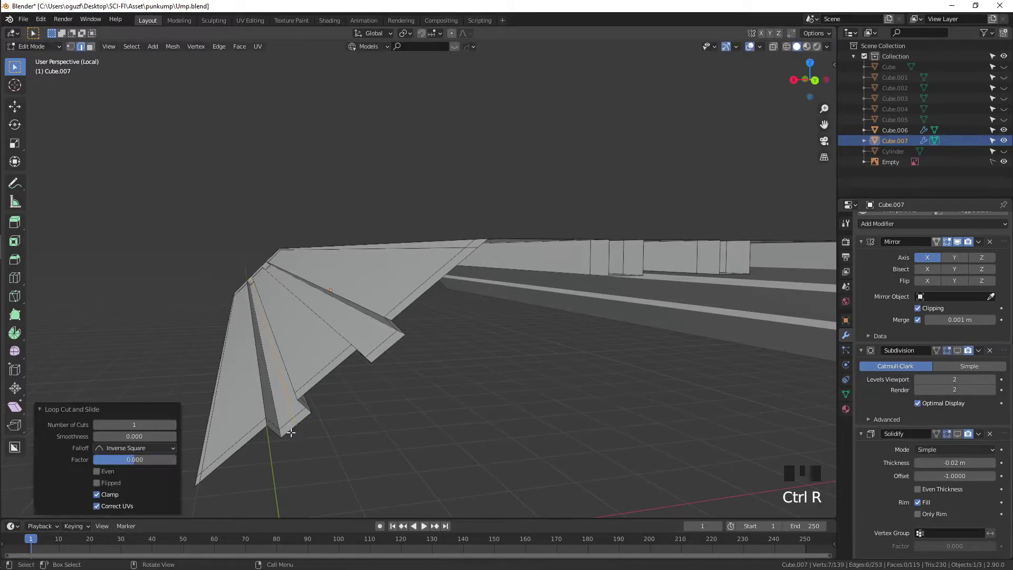
key(ctrl+b)
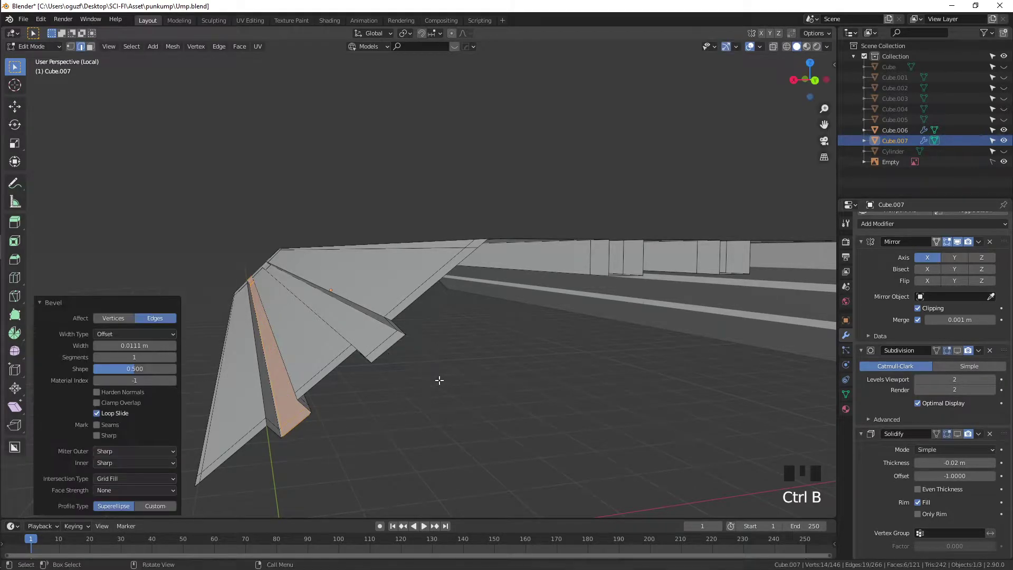
key(ctrl+r)
key(ctrl+b)
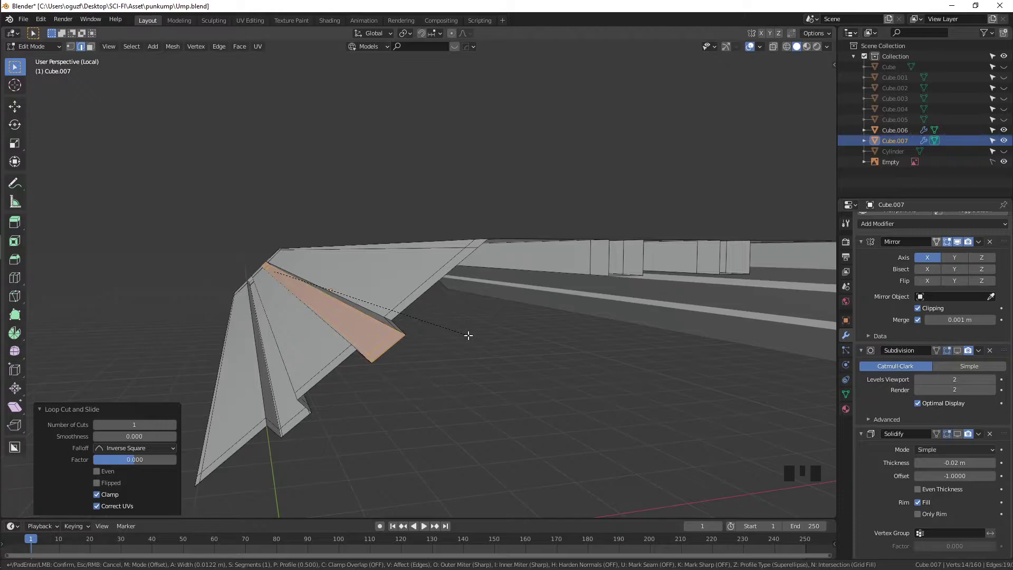
drag(489, 332, 397, 347)
key(ctrl+r)
key(ctrl+b)
key(ctrl+r)
key(ctrl+b)
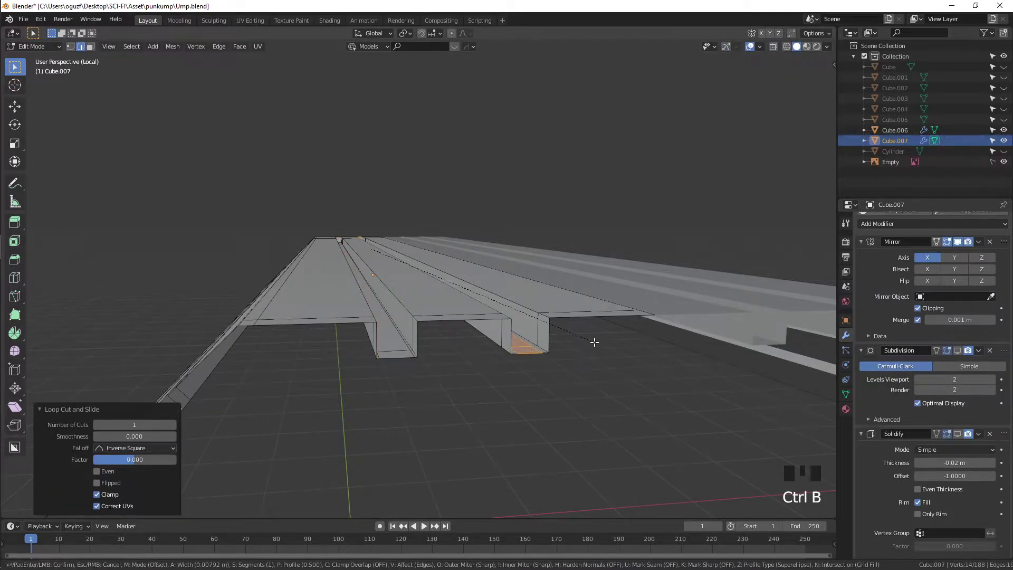
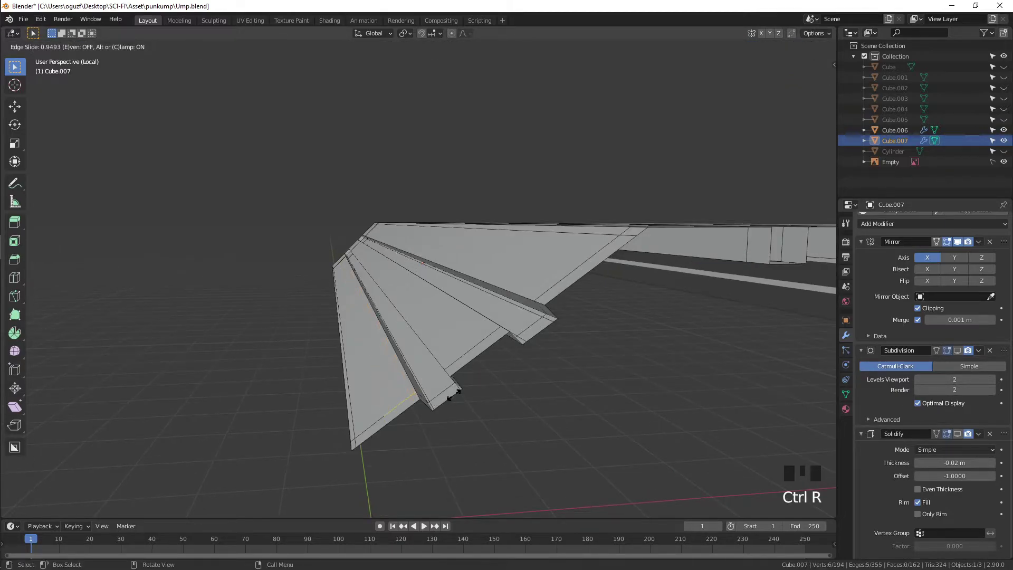
Step: Add supporting edge loops slid close to the groove edges so they stay crisp when subdivided
key(ctrl+r)
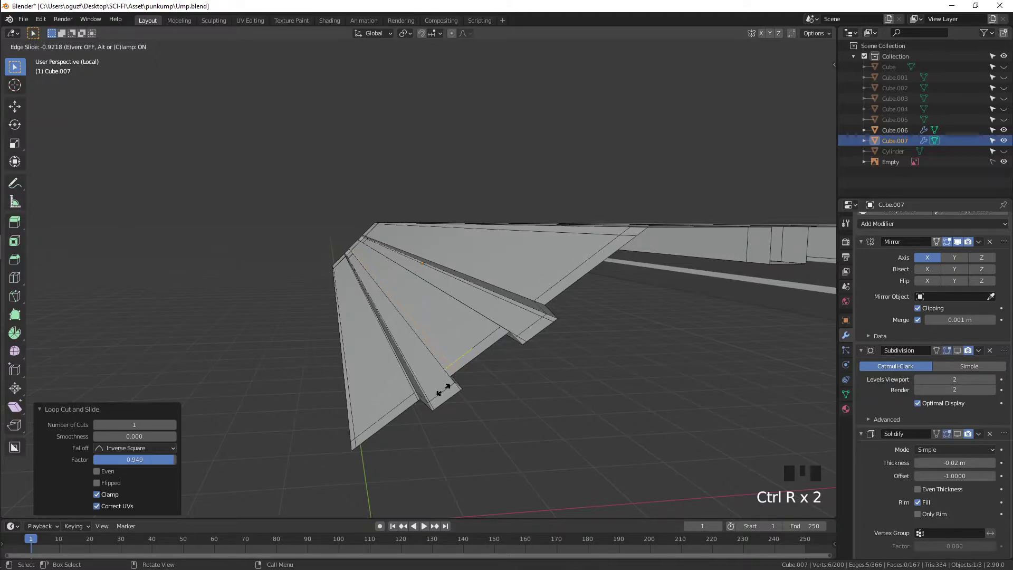
key(ctrl+r)
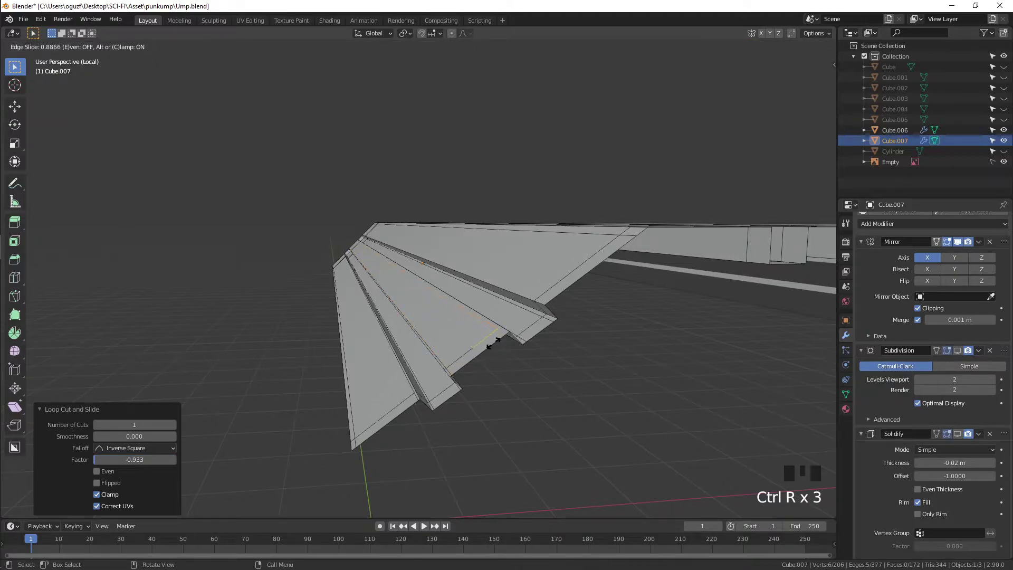
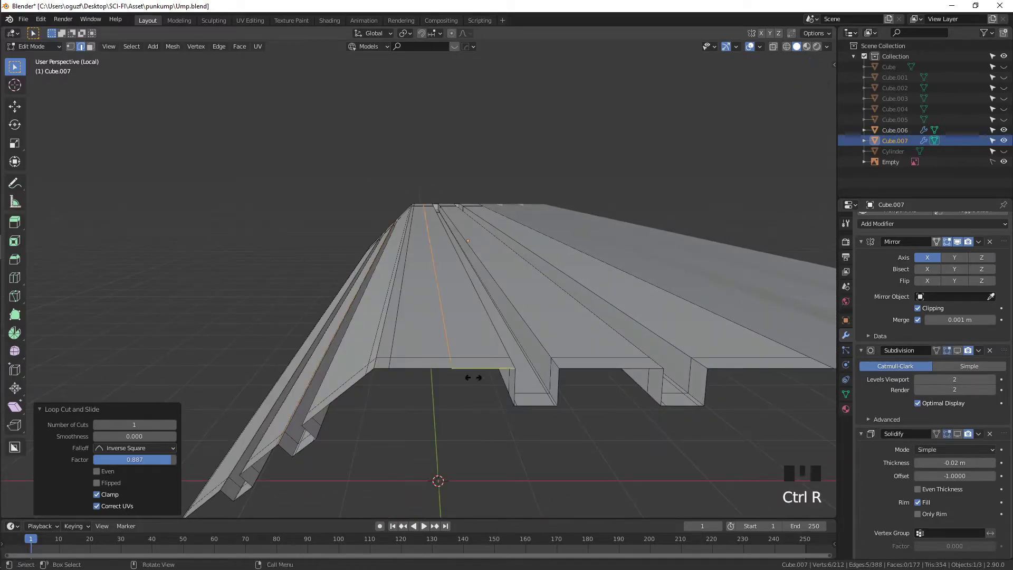
key(ctrl+r)
key(ctrl+r)
key(ctrl+r)
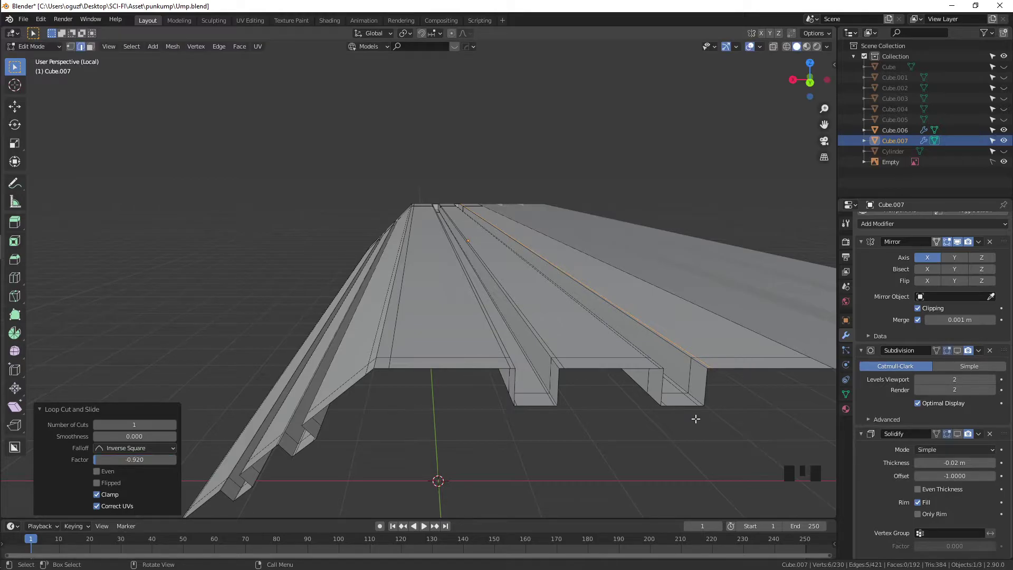
scroll(down, 3)
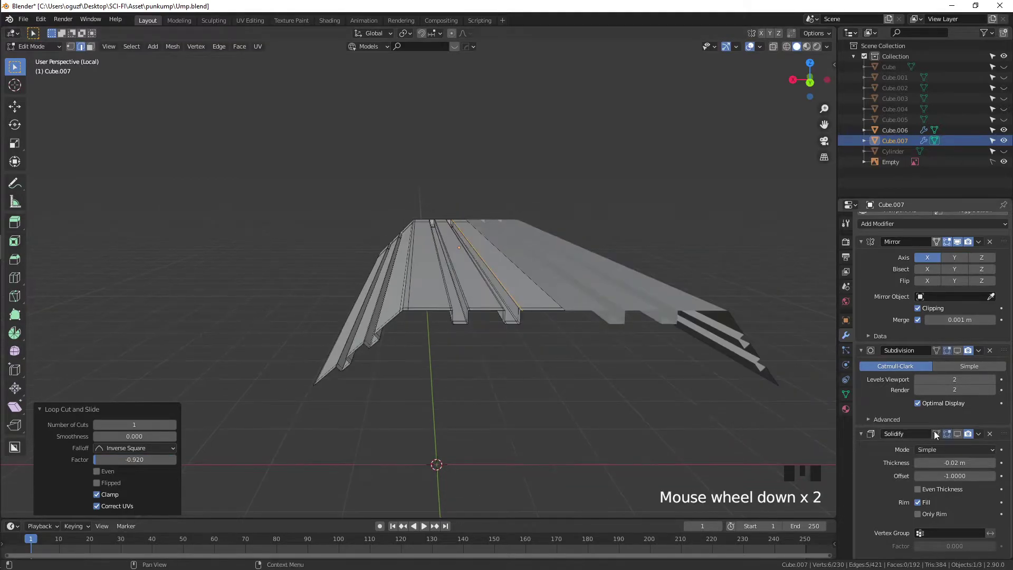
Step: Inspect Cube.007's grooves from several angles, toggling X-ray and edit mode and leaving local view
drag(992, 436, 582, 376)
key(Tab)
click(537, 380)
drag(693, 387, 713, 387)
key(alt+z)
middle_click(652, 387)
key(alt+z)
scroll(up, 3)
drag(625, 372, 614, 355)
key(Tab)
drag(603, 337, 581, 326)
scroll(up, 3)
key(Tab)
click(962, 375)
scroll(down, 3)
drag(626, 391, 640, 399)
key(/)
scroll(down, 3)
drag(573, 410, 572, 421)
scroll(up, 3)
drag(419, 381, 378, 352)
Step: Select Cube.006 and move it slightly lower along Z to sit on the reference image
click(379, 352)
click(385, 347)
key(g)
click(393, 348)
click(393, 354)
scroll(down, 3)
drag(340, 377, 364, 379)
scroll(down, 3)
drag(286, 398, 343, 330)
scroll(up, 3)
drag(321, 332, 297, 333)
key(g)
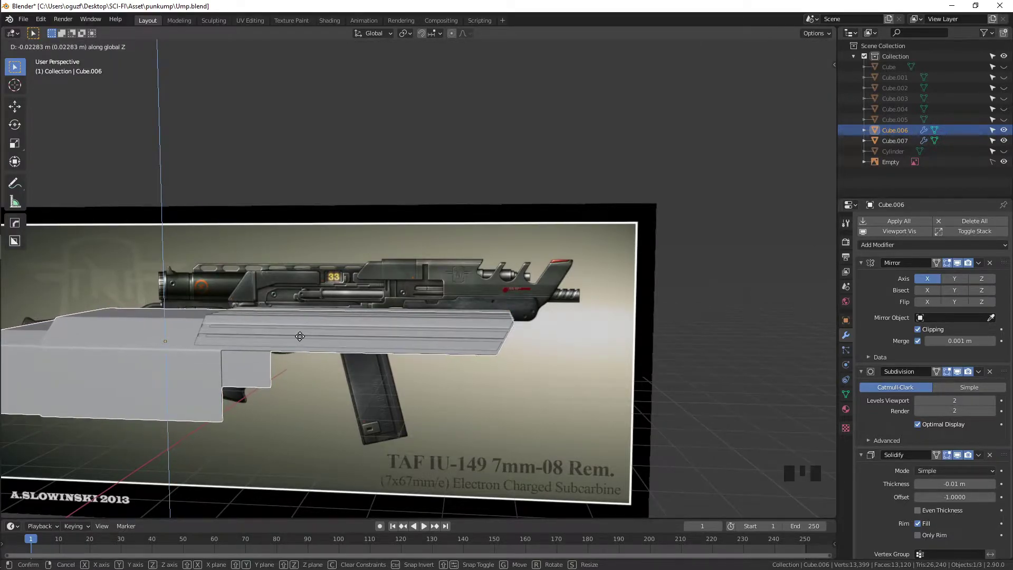
click(548, 397)
Step: Review the parts, finish editing Cube.007 and isolate it in local view
drag(526, 393, 498, 397)
scroll(up, 3)
middle_click(457, 386)
scroll(up, 3)
drag(452, 382, 414, 374)
scroll(up, 3)
drag(404, 370, 441, 361)
key(Tab)
scroll(up, 3)
key(Tab)
click(461, 376)
key(Tab)
drag(467, 381, 381, 392)
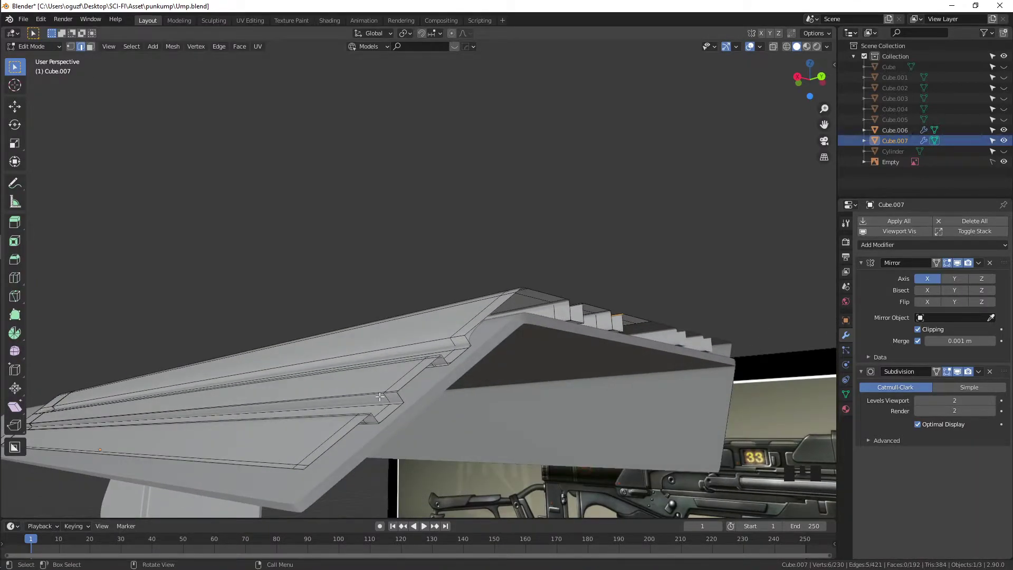
key(Tab)
key(/)
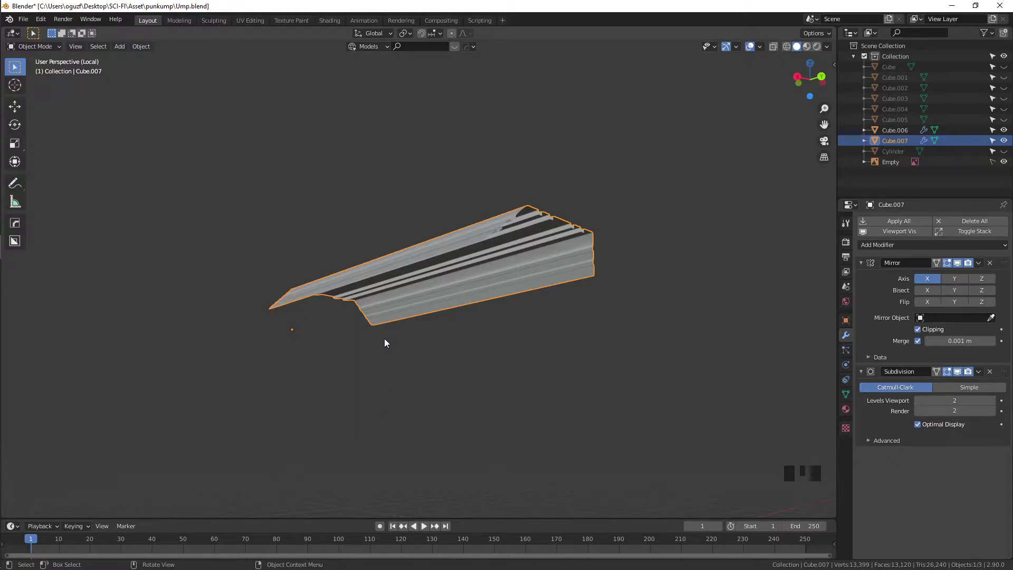
Step: Apply Cube.007's transforms and add a Solidify modifier visible in the viewport
drag(397, 339, 382, 367)
scroll(up, 3)
key(ctrl+a)
click(460, 345)
drag(553, 348, 561, 336)
click(561, 336)
middle_click(515, 319)
click(508, 319)
Step: Adjust the Solidify thickness value so the grooved panel reads as a smooth solid shell
scroll(up, 3)
middle_click(608, 352)
scroll(down, 3)
drag(939, 247, 720, 361)
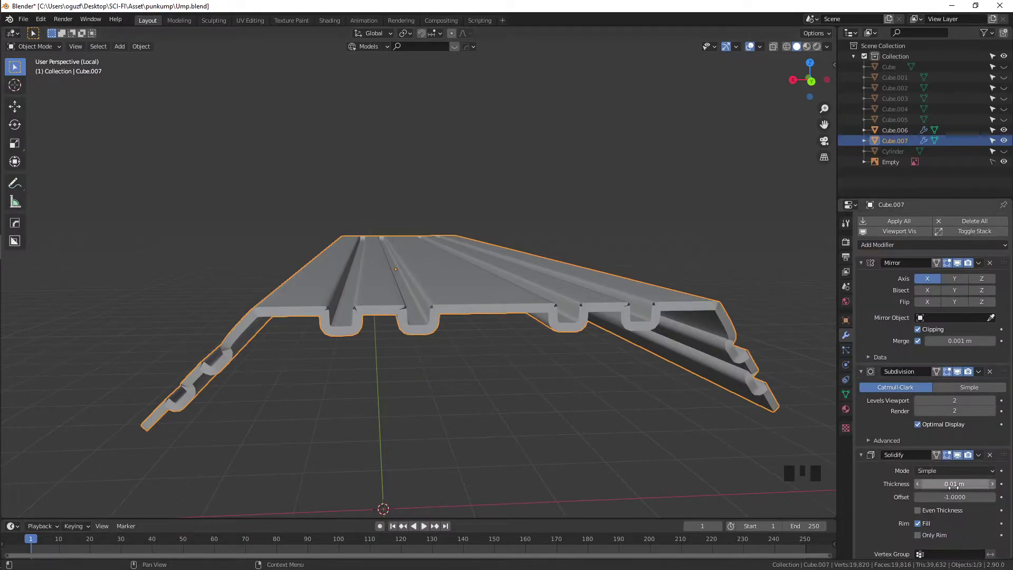
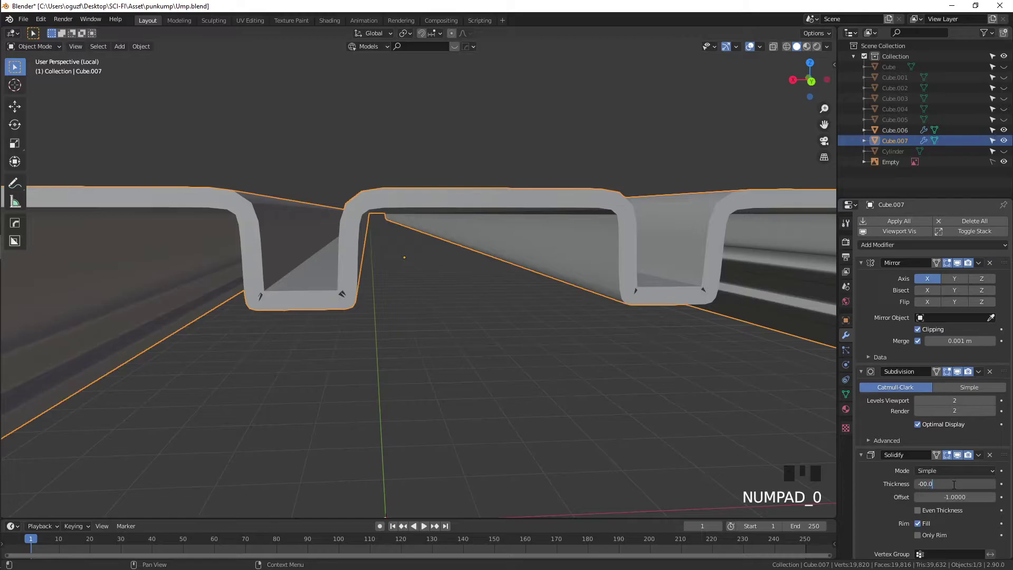
key(BackSpace)
key(BackSpace)
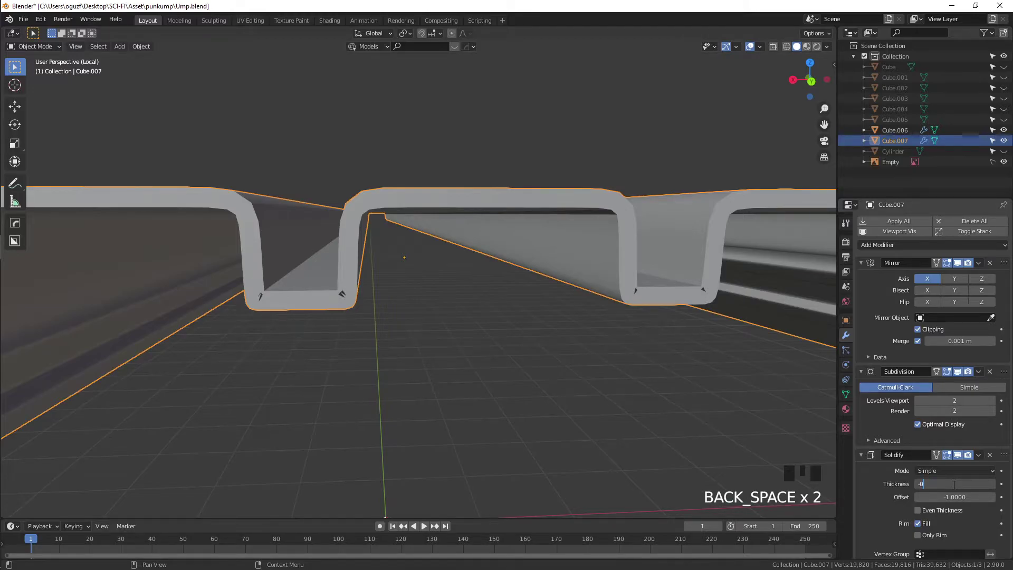
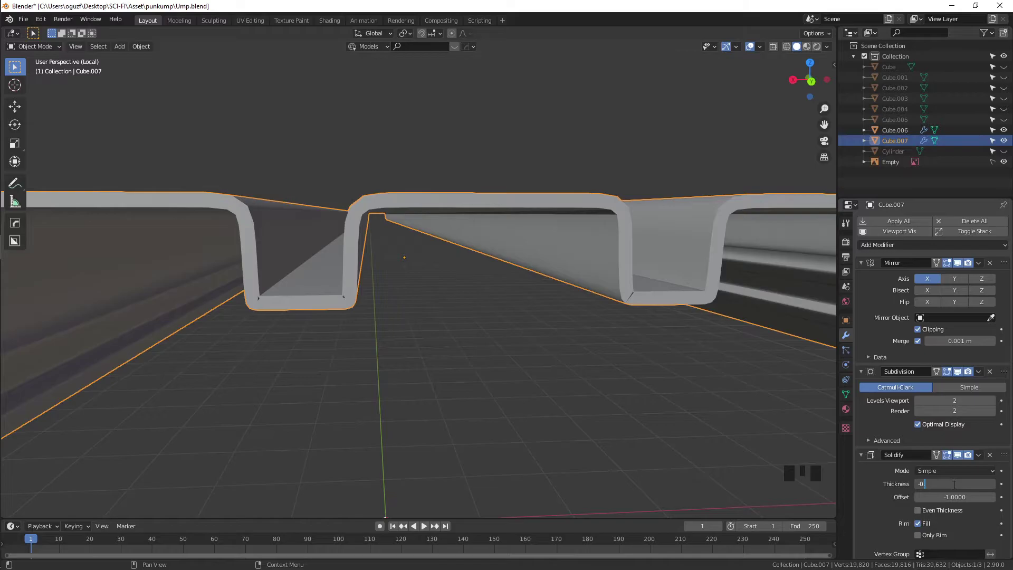
key(BackSpace)
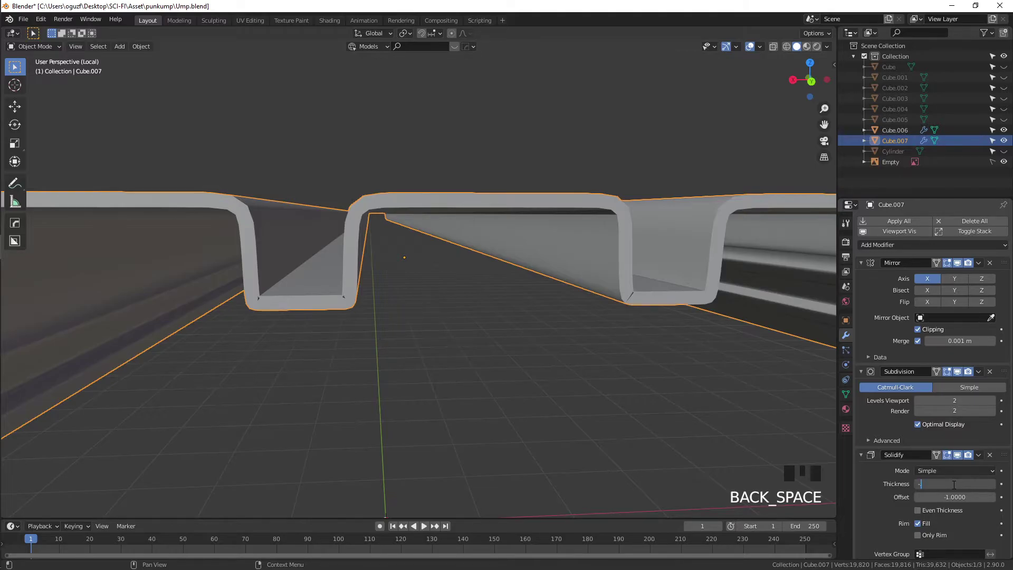
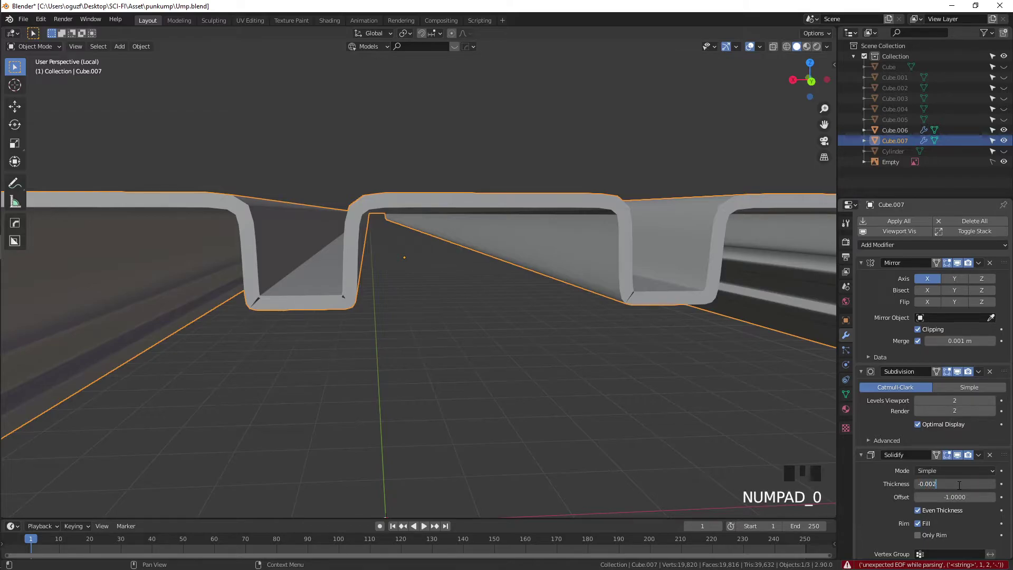
click(683, 395)
scroll(down, 3)
drag(614, 363, 517, 259)
click(517, 259)
key(/)
middle_click(529, 302)
scroll(up, 3)
drag(505, 309, 538, 274)
key(g)
scroll(down, 3)
click(559, 217)
scroll(down, 3)
drag(534, 269, 565, 273)
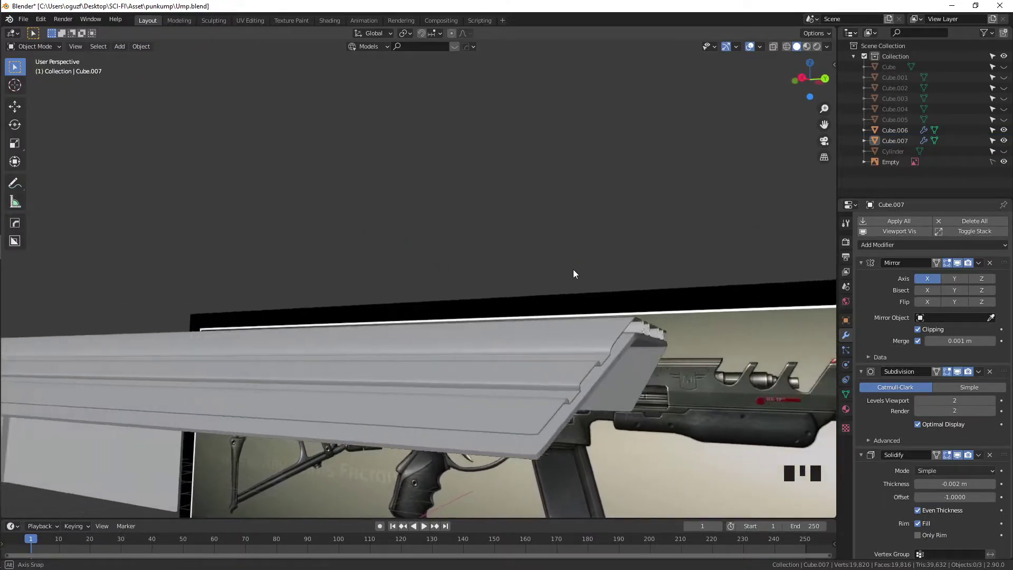
scroll(down, 3)
drag(521, 294, 511, 318)
scroll(up, 3)
drag(506, 310, 486, 350)
click(486, 350)
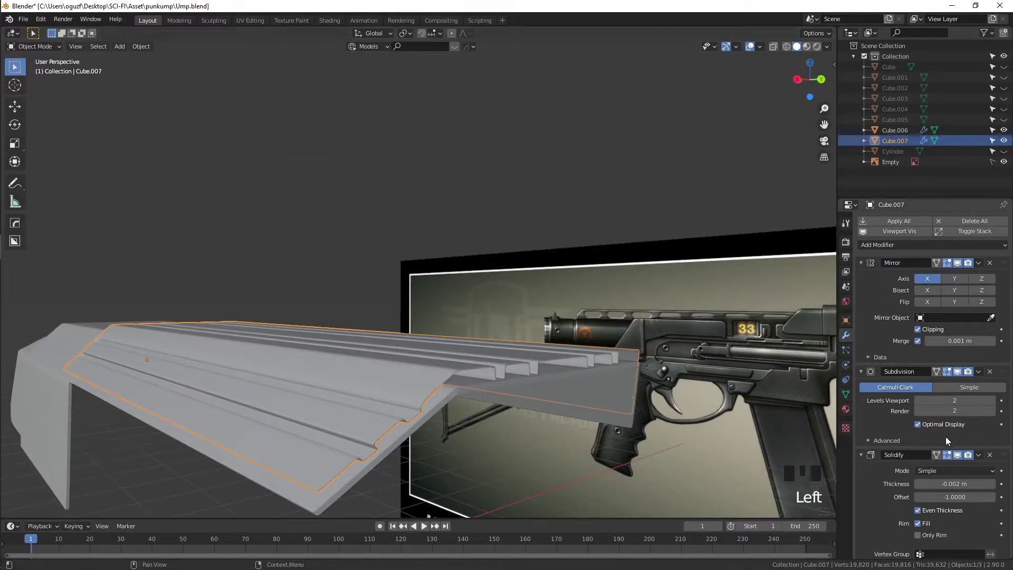
click(995, 456)
key(Tab)
key(3)
key(a)
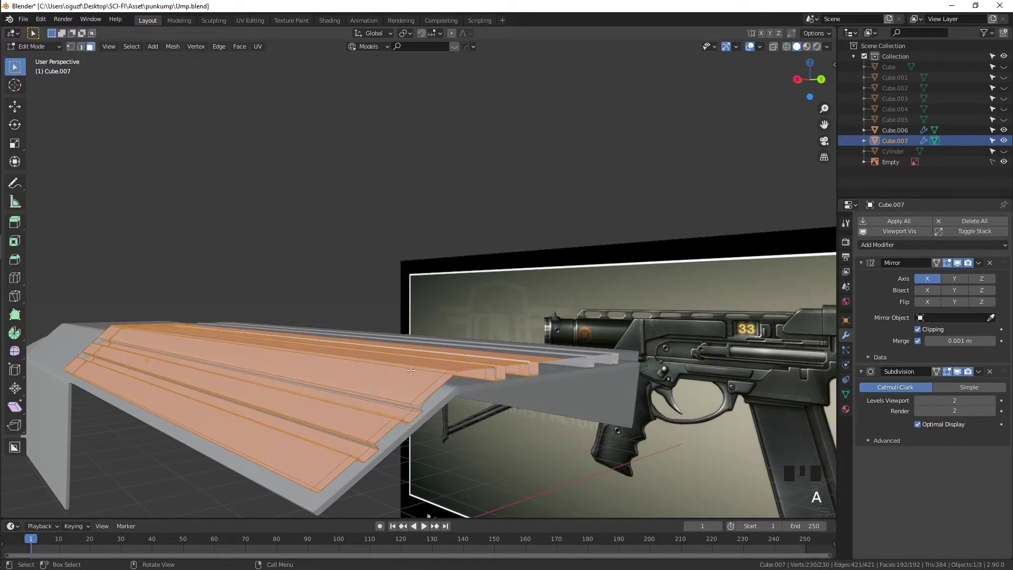
key(Tab)
key(ctrl+a)
key(Tab)
scroll(up, 3)
drag(466, 353, 491, 318)
scroll(up, 3)
drag(510, 316, 507, 320)
scroll(up, 3)
drag(505, 333, 532, 334)
key(alt+e)
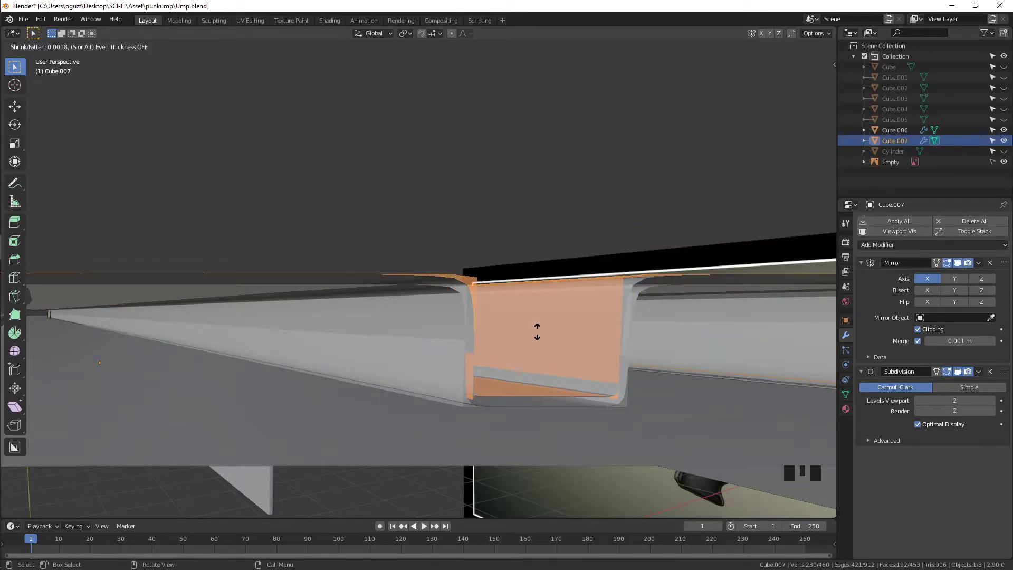
key(Tab)
key(alt+z)
key(alt+z)
scroll(down, 3)
drag(516, 363, 510, 368)
scroll(up, 3)
drag(512, 364, 513, 360)
scroll(down, 3)
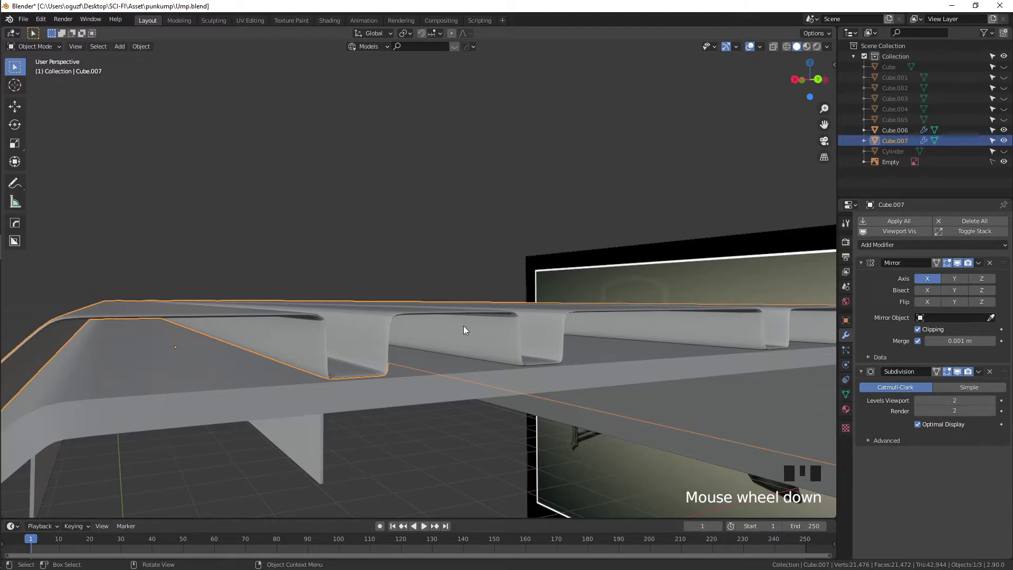
drag(414, 329, 421, 325)
scroll(down, 3)
drag(423, 334, 434, 331)
key(ctrl+z)
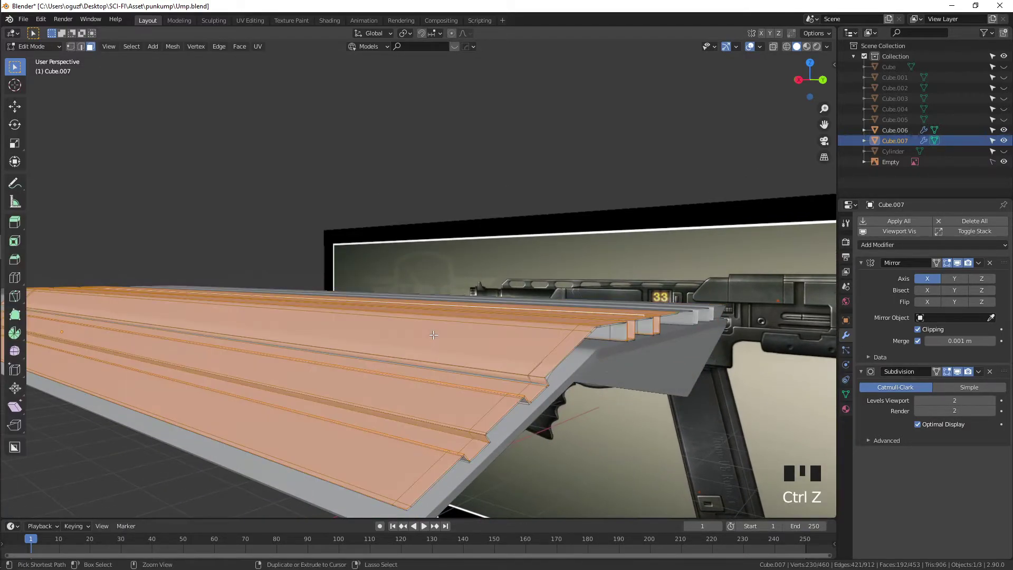
key(ctrl+z)
key(ctrl+z)
key(ctrl+z)
key(ctrl+z)
key(ctrl+z)
key(ctrl+z)
key(ctrl+z)
key(ctrl+z)
key(Tab)
scroll(down, 3)
scroll(down, 3)
scroll(up, 3)
key(Tab)
click(532, 404)
drag(409, 356, 420, 363)
key(KP_3)
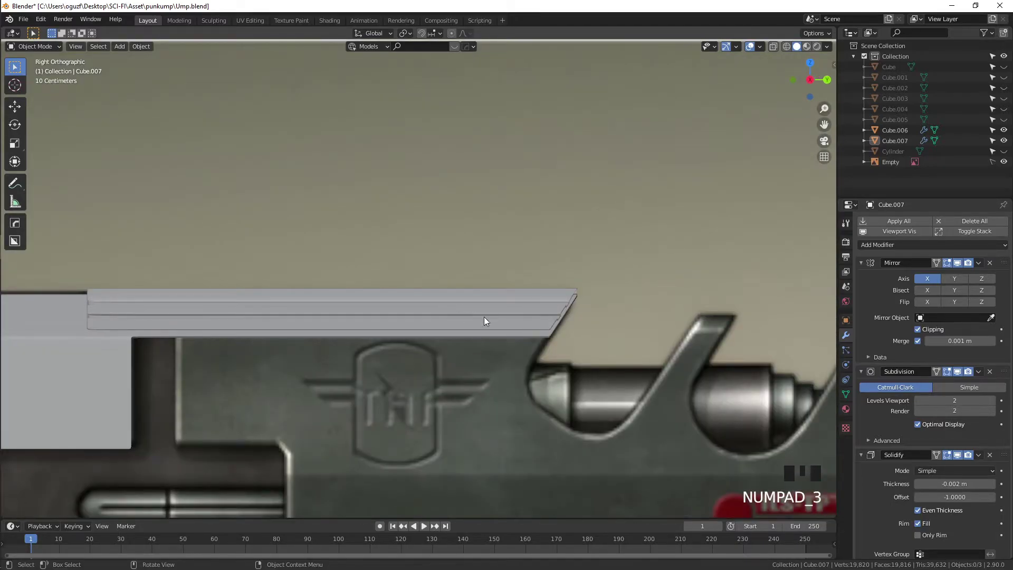
Step: Nudge Cube.007 vertically into line with the reference gun in side view
click(489, 320)
key(g)
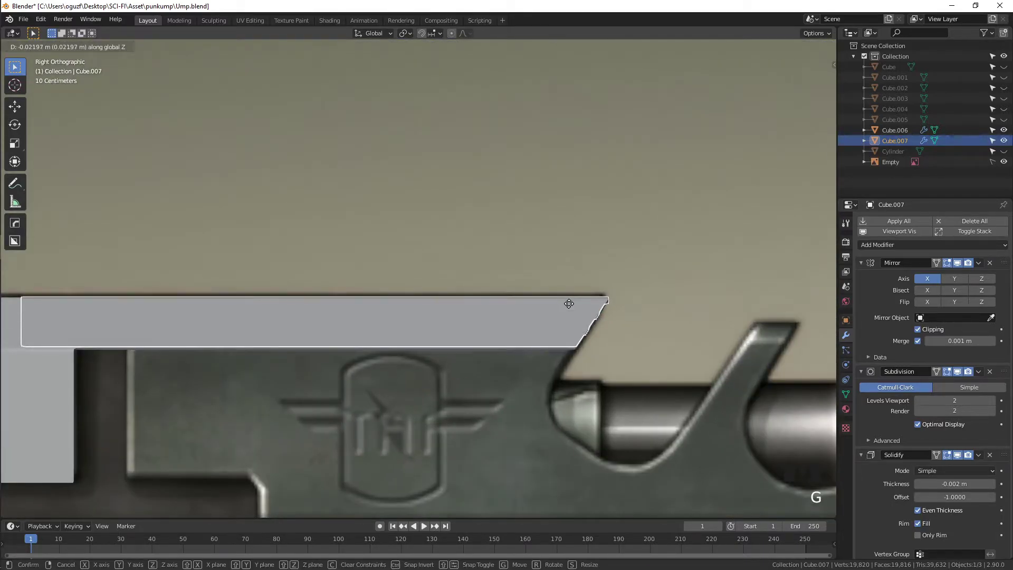
click(652, 306)
drag(635, 314, 527, 347)
scroll(up, 3)
scroll(down, 3)
drag(520, 416, 529, 404)
scroll(down, 3)
key(KP_3)
Step: Add Cube.006 to the selection and lift both parts together over the reference gun
drag(458, 328, 405, 286)
scroll(up, 3)
scroll(down, 3)
drag(246, 321, 375, 223)
click(375, 224)
key(g)
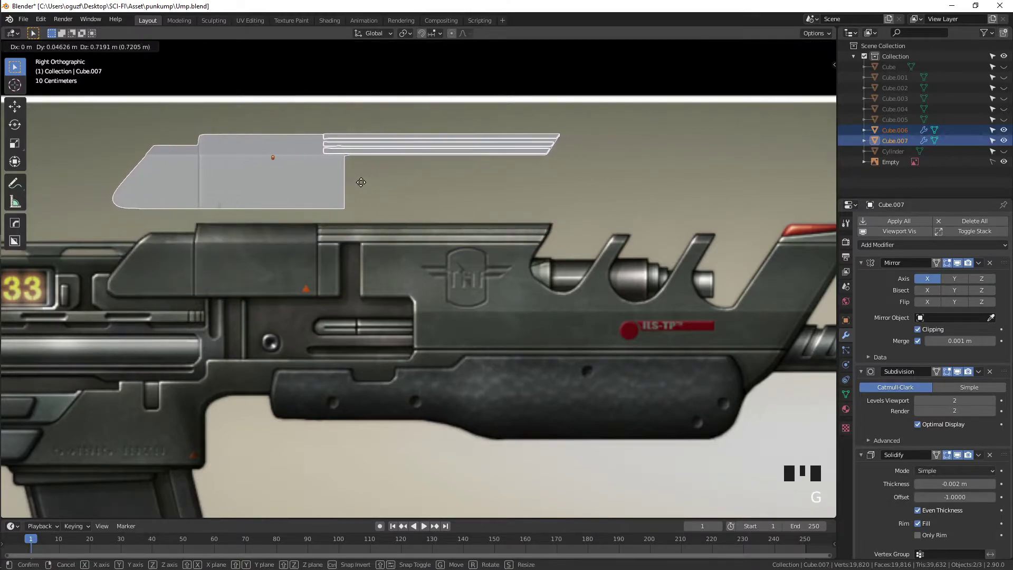
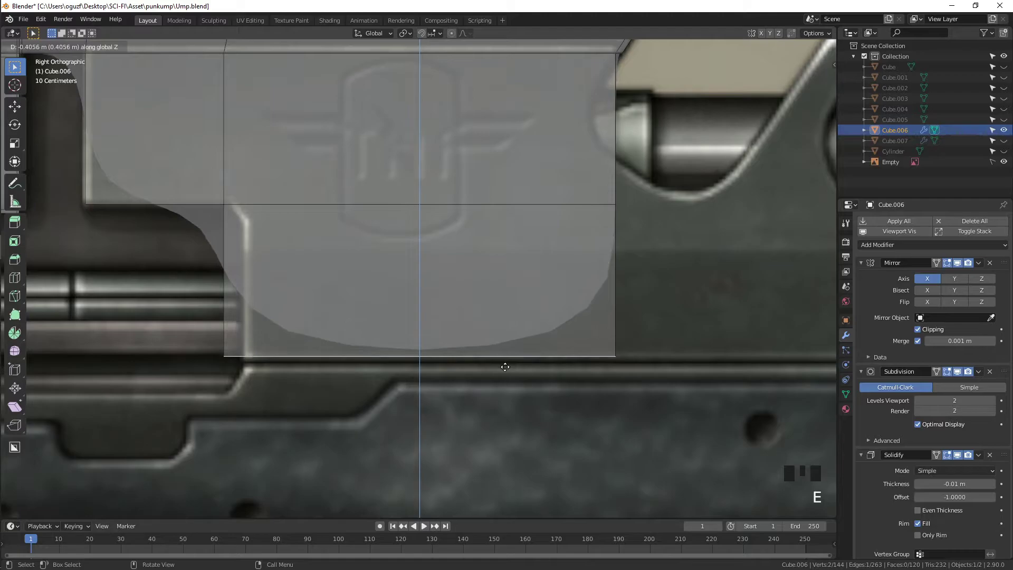
Step: Adjust Cube.006's bottom, middle and top edges vertically to follow the reference outline
key(ctrl+r)
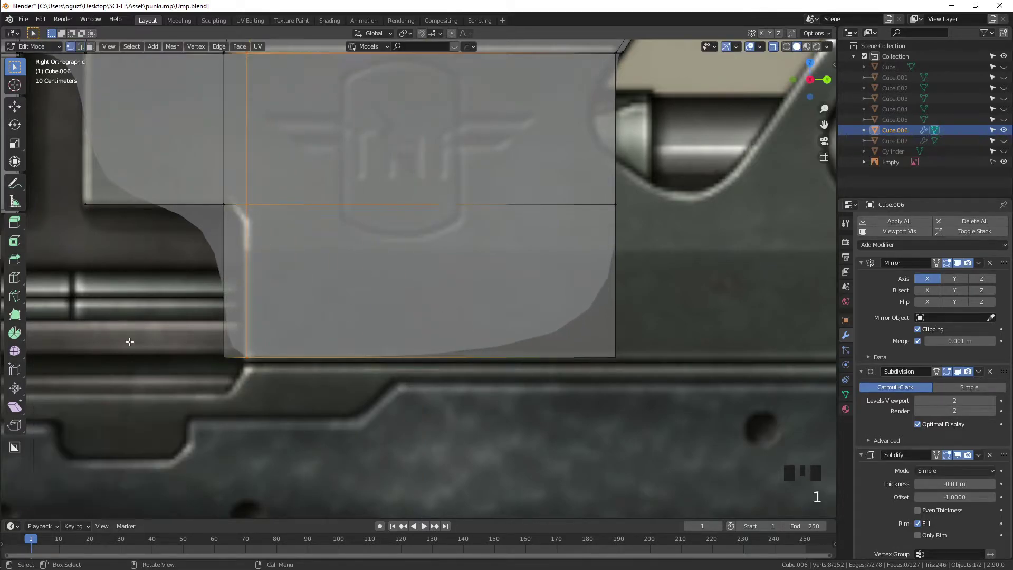
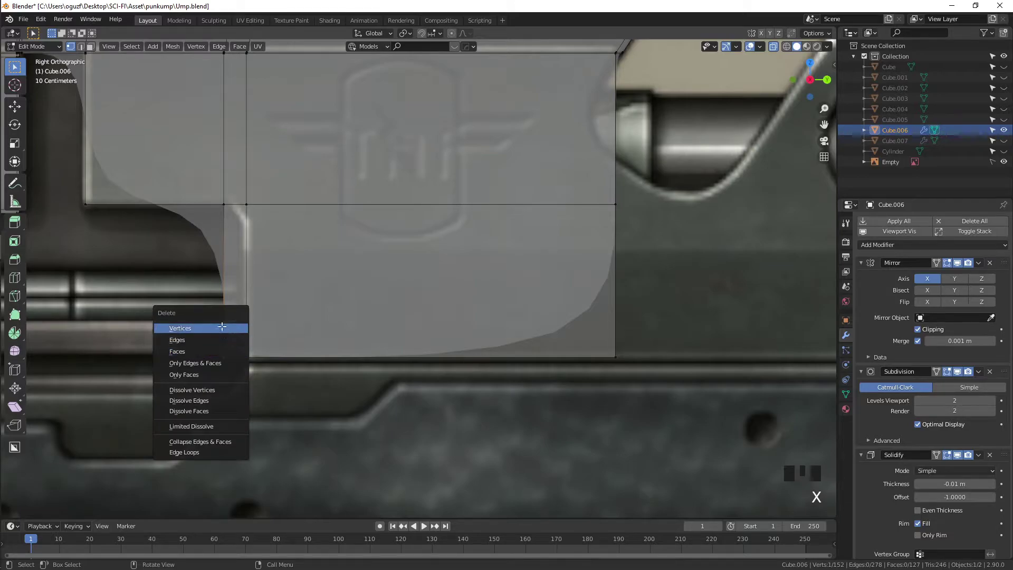
click(244, 203)
key(g)
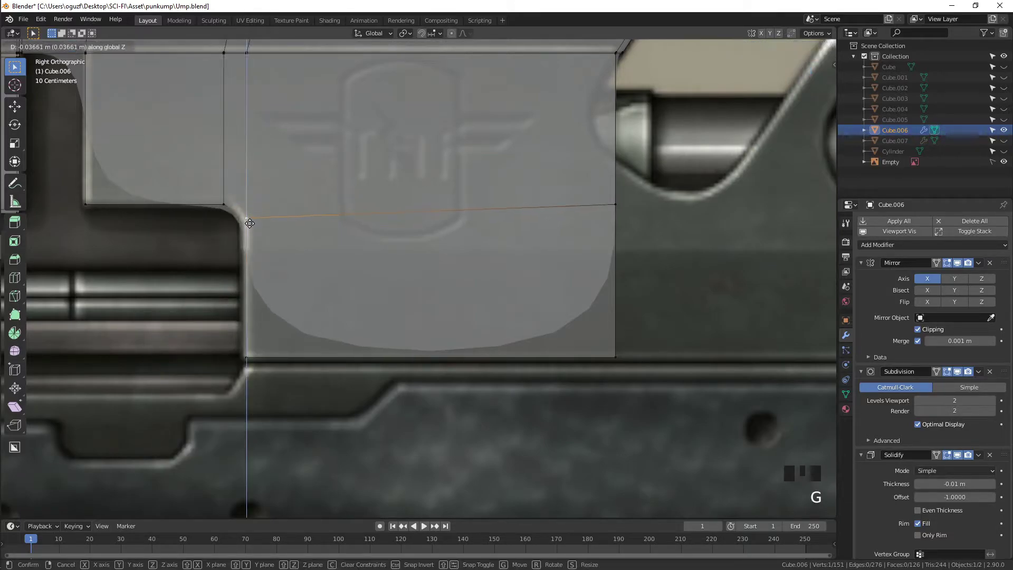
click(593, 201)
key(g)
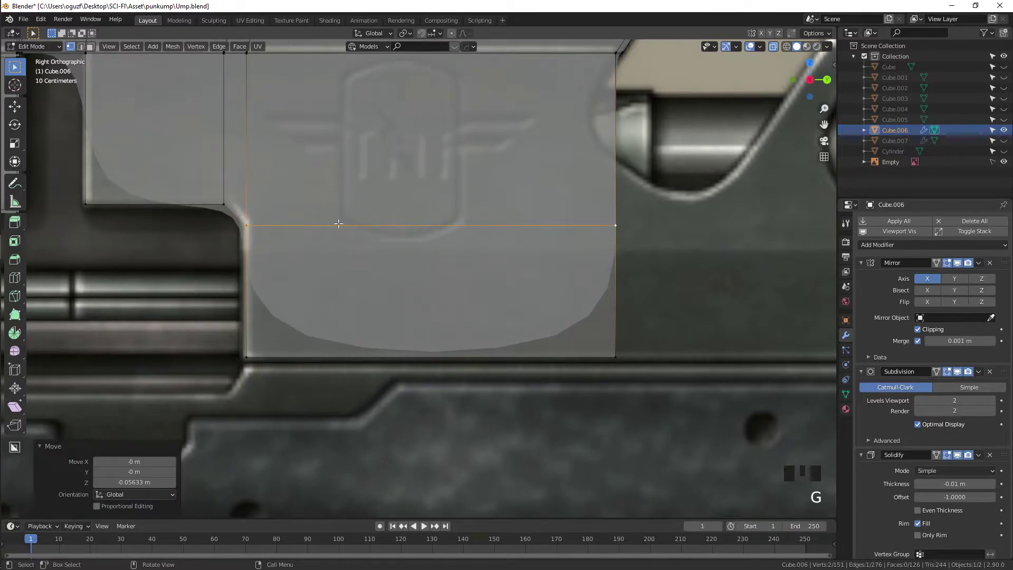
click(263, 219)
key(g)
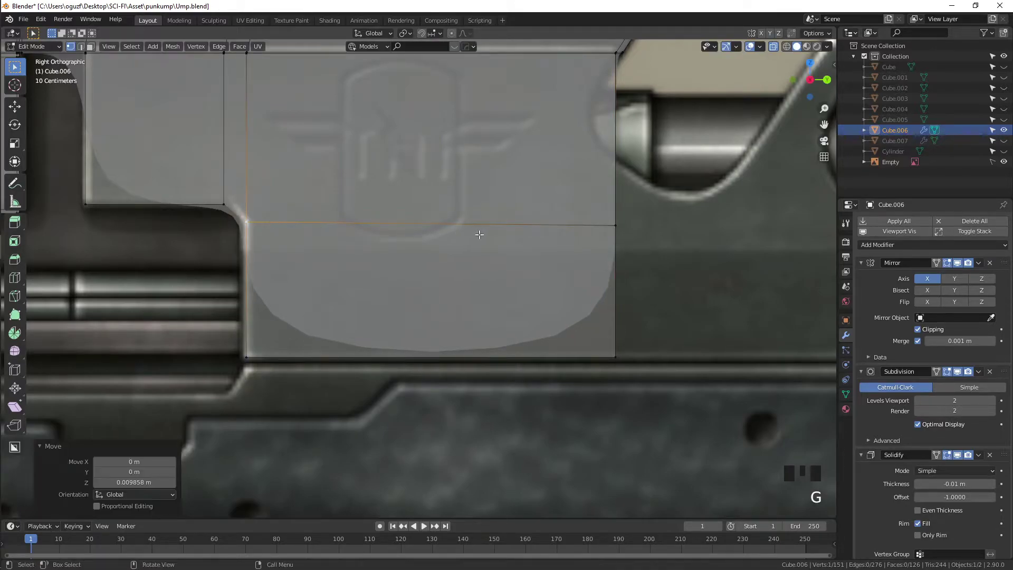
key(g)
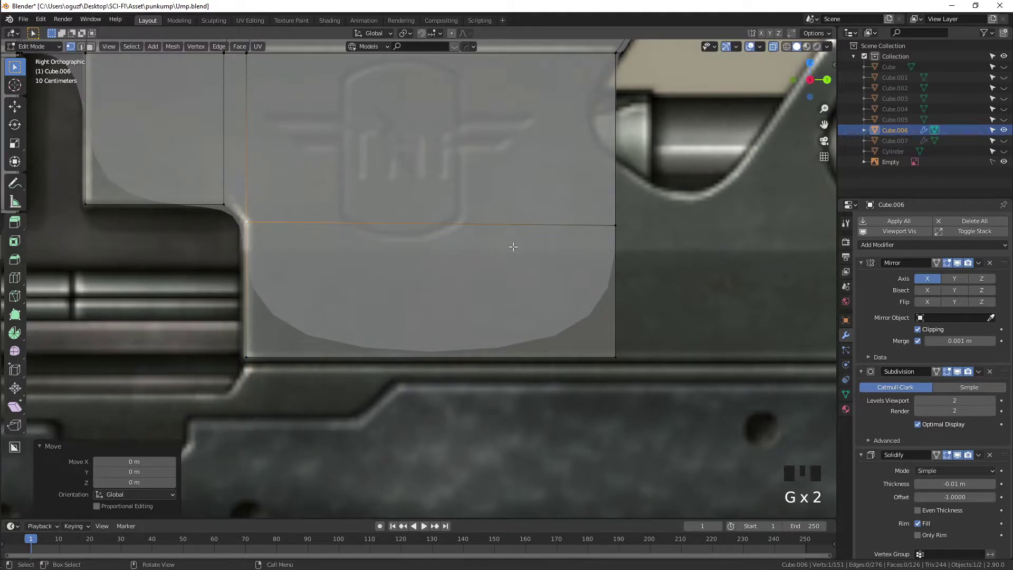
key(g)
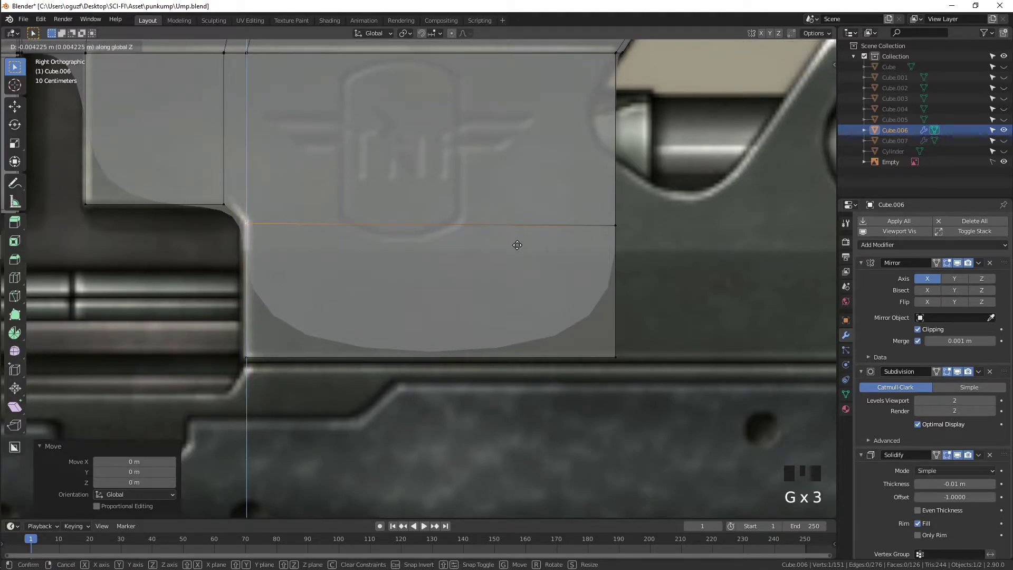
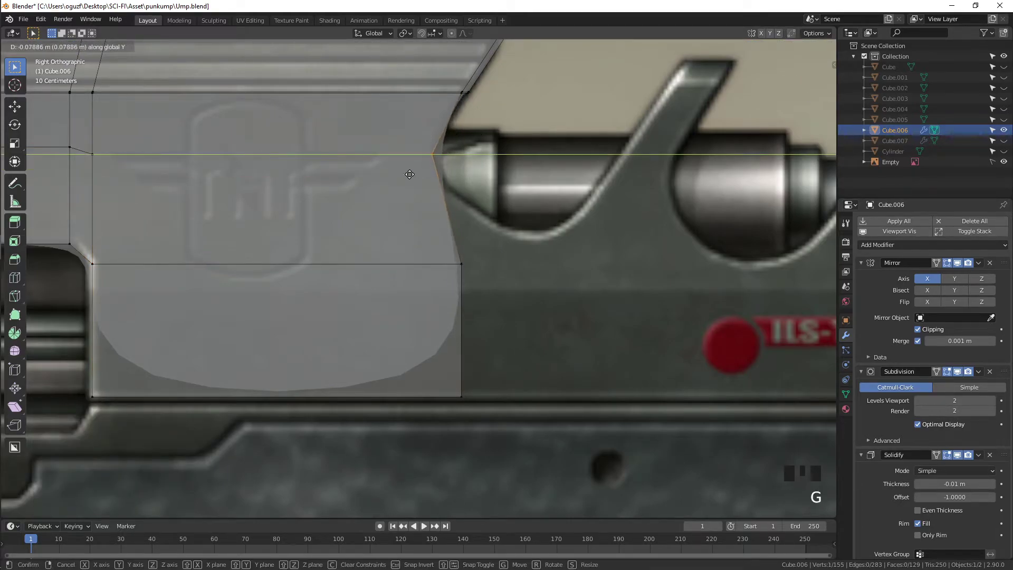
Step: Edge-slide and push the front edge to fill the angled tip against the reference
key(ctrl+r)
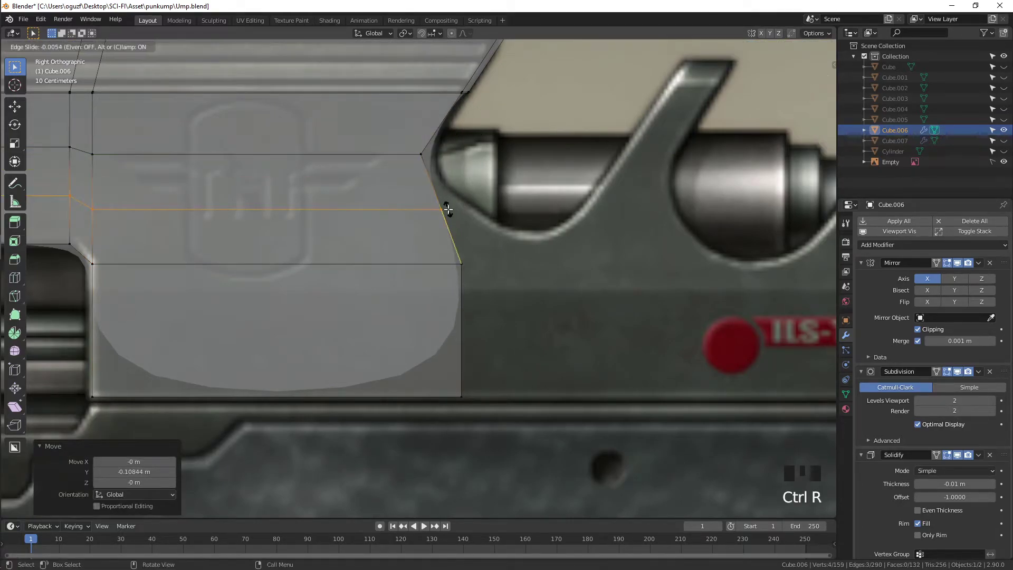
click(449, 205)
key(g)
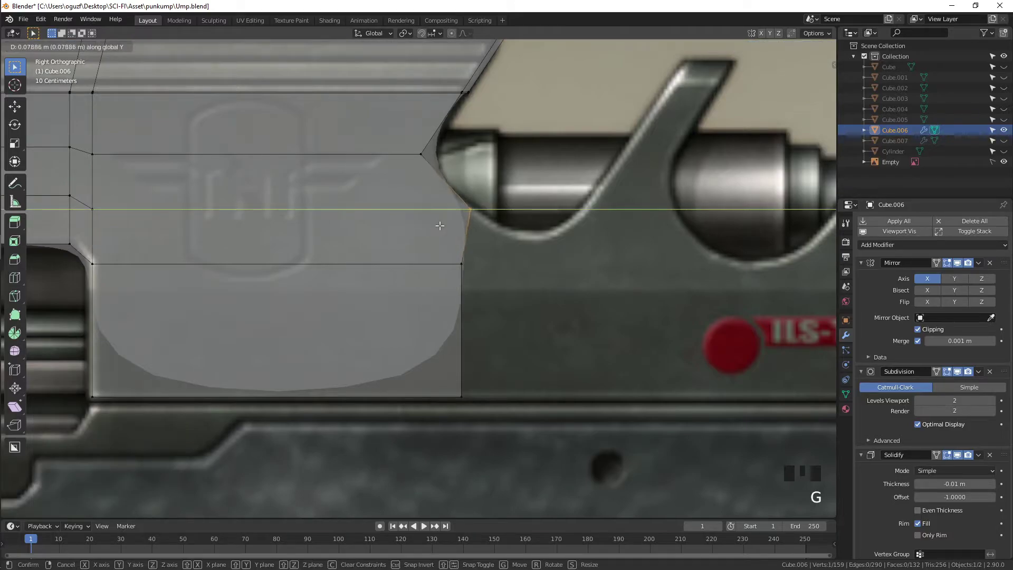
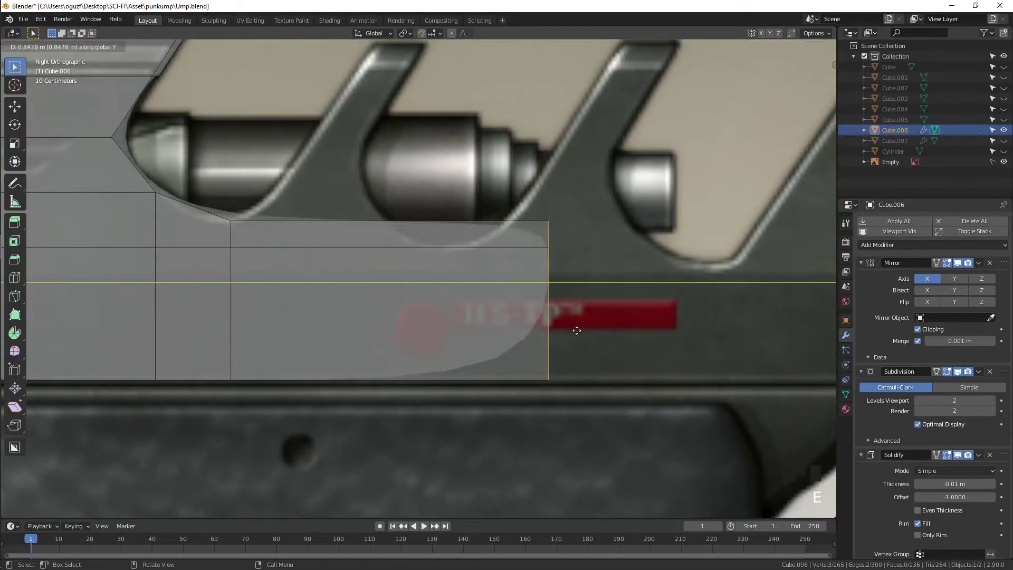
key(1)
click(459, 251)
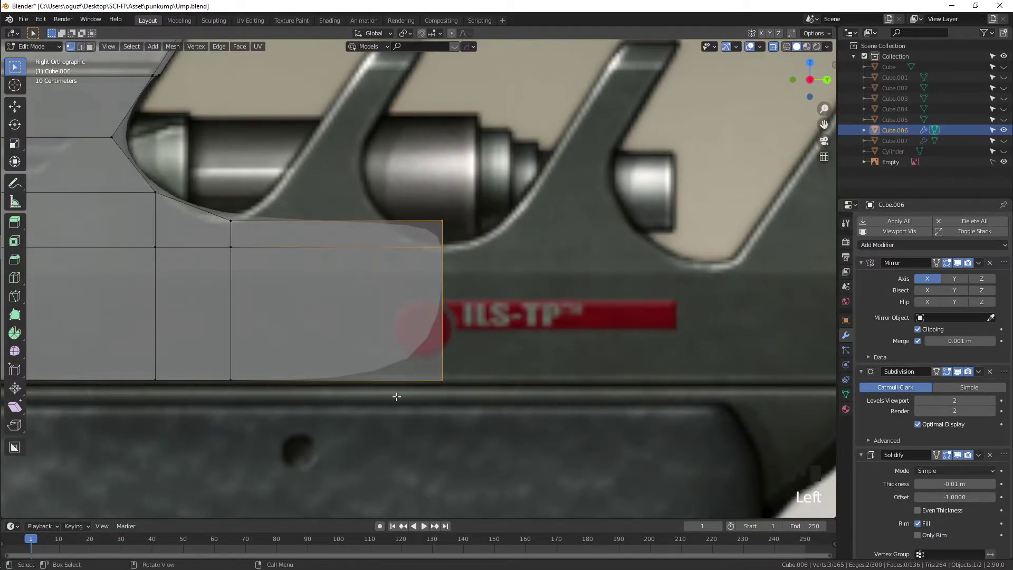
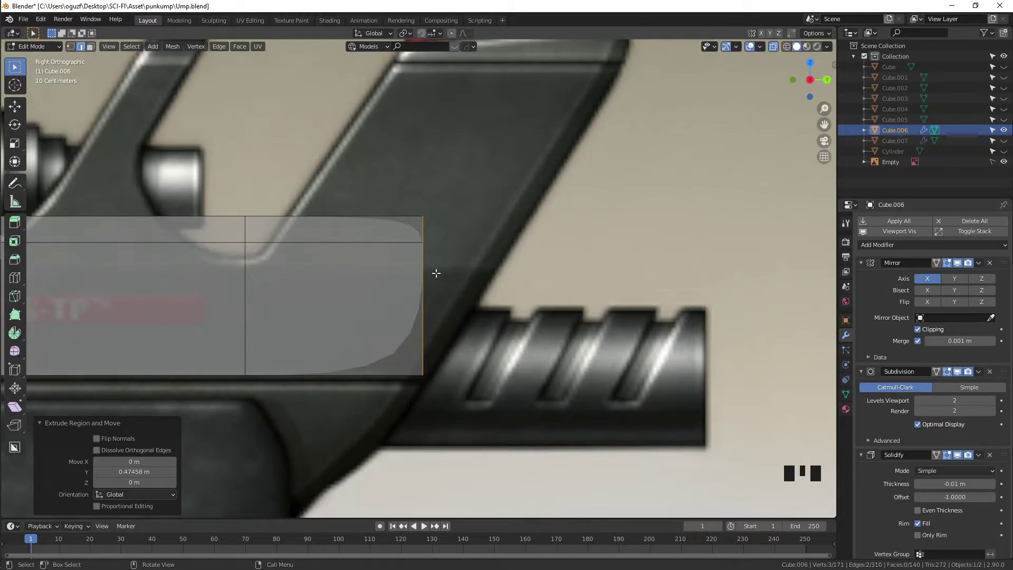
Step: Extrude the front face along Y toward the barrel and slant the tip forward
key(g)
key(1)
drag(449, 179, 441, 190)
key(g)
click(499, 201)
key(g)
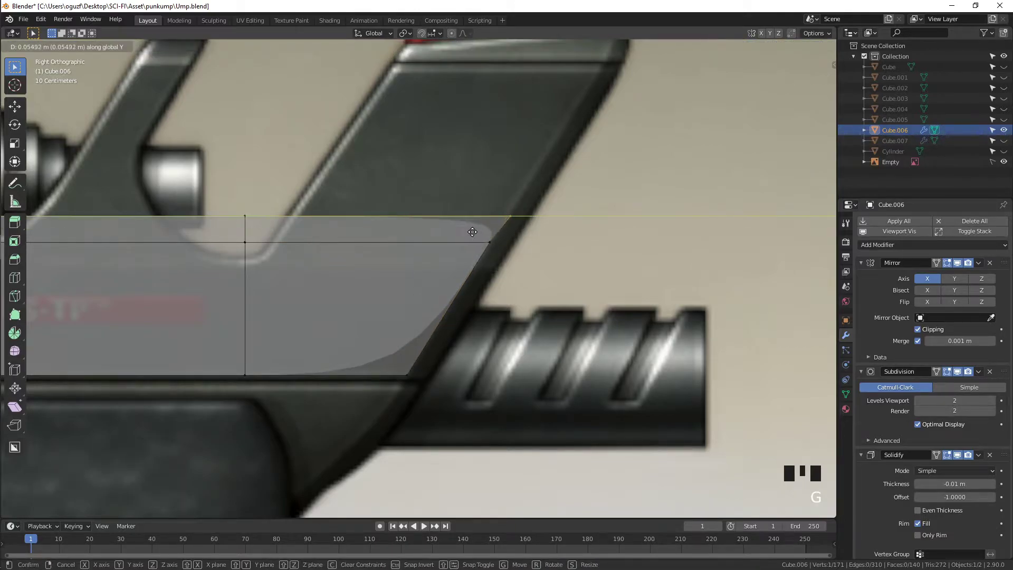
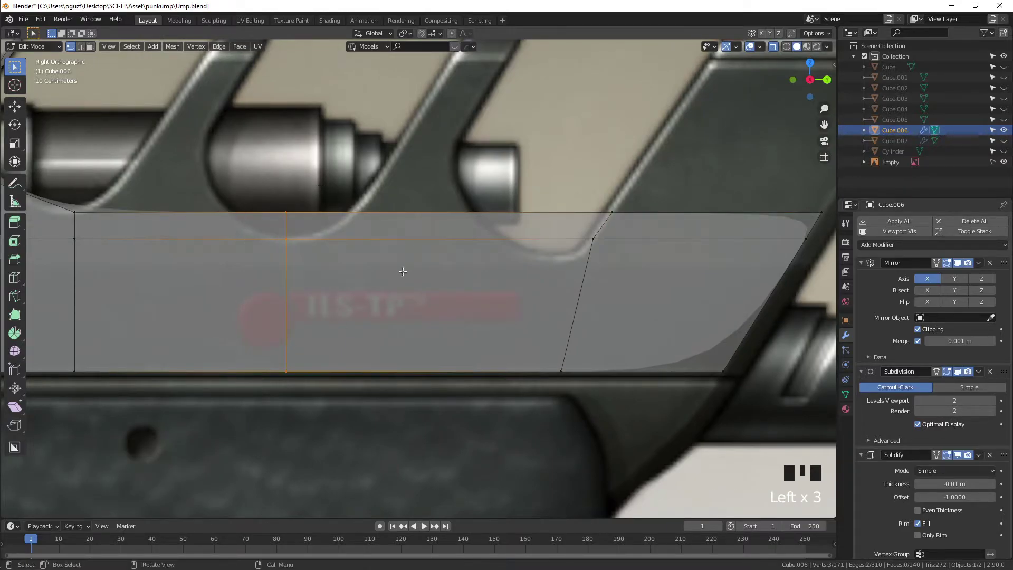
Step: Bevel a side edge loop into a two-edge band across the lower body
key(2)
key(ctrl+b)
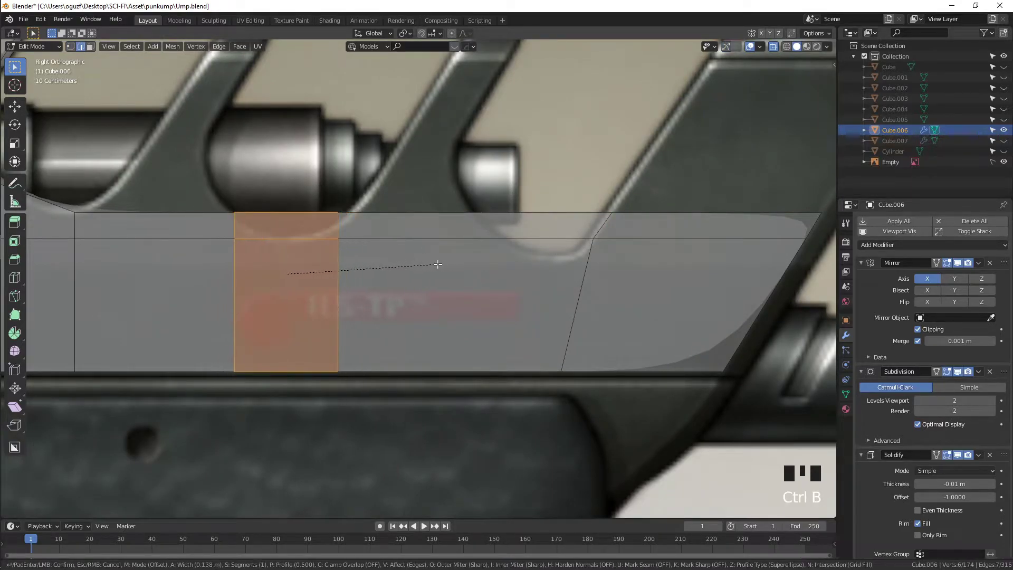
key(ctrl+r)
click(293, 209)
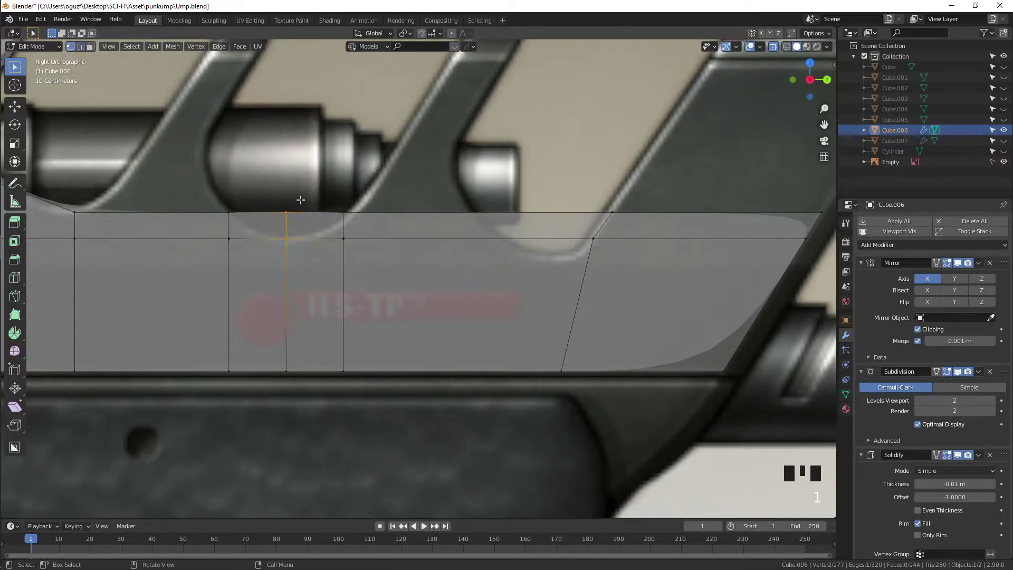
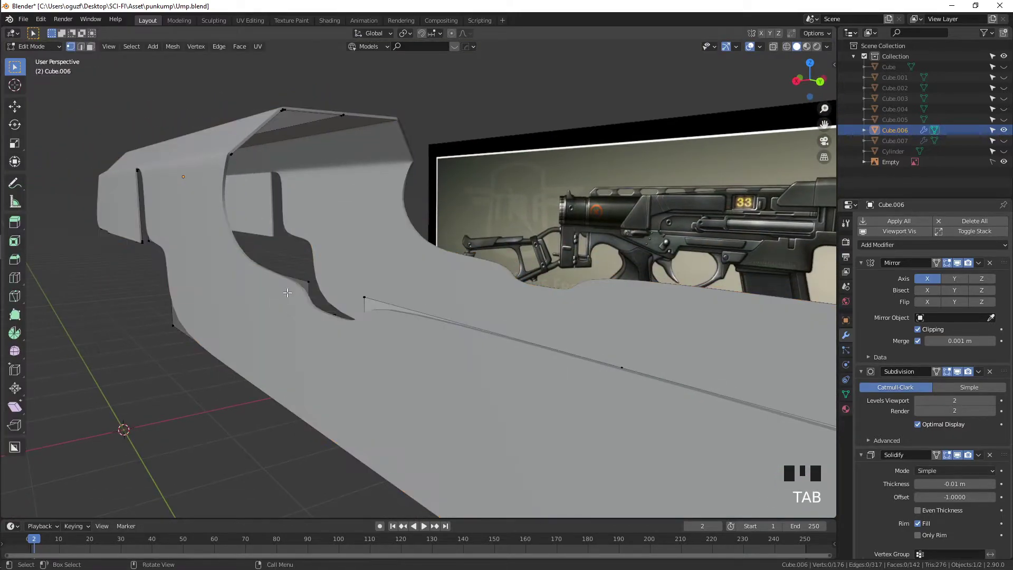
Step: Extrude the lower body's top edge up along Z and move its tip along the reference rib
key(KP_3)
scroll(up, 3)
key(Tab)
key(Tab)
key(alt+z)
middle_click(420, 278)
scroll(up, 3)
key(2)
click(280, 238)
drag(284, 225, 274, 271)
key(e)
key(1)
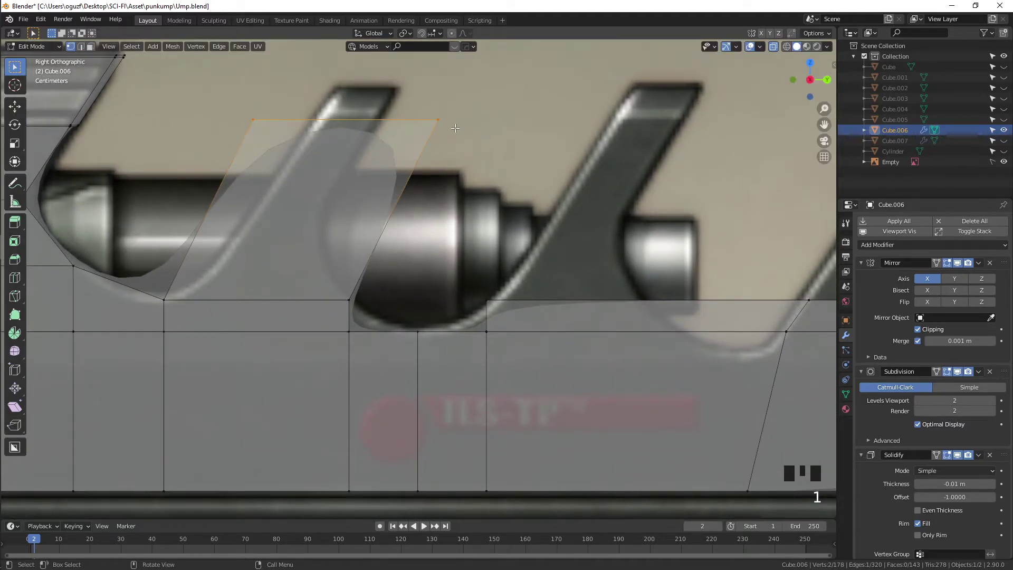
key(2)
key(g)
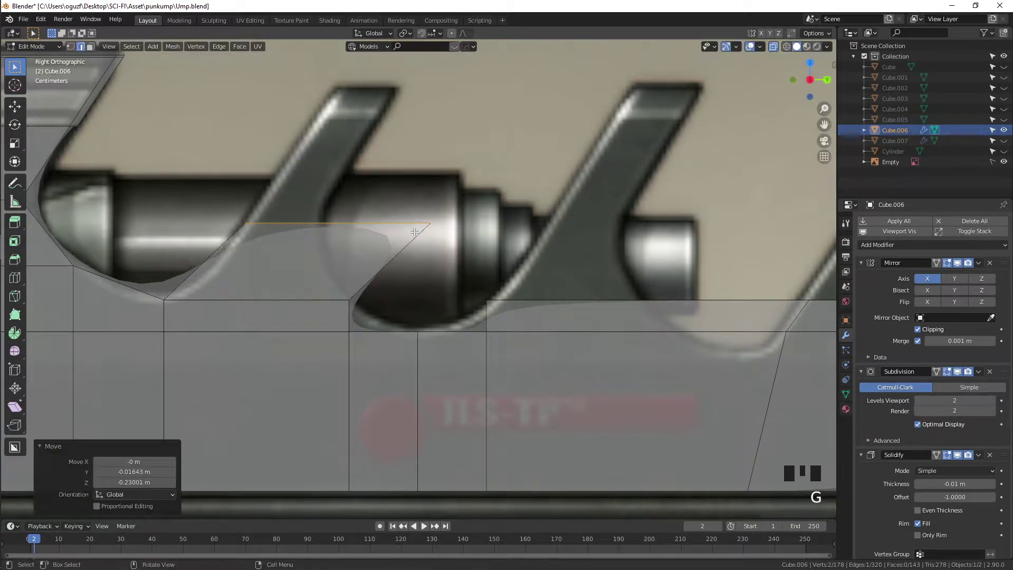
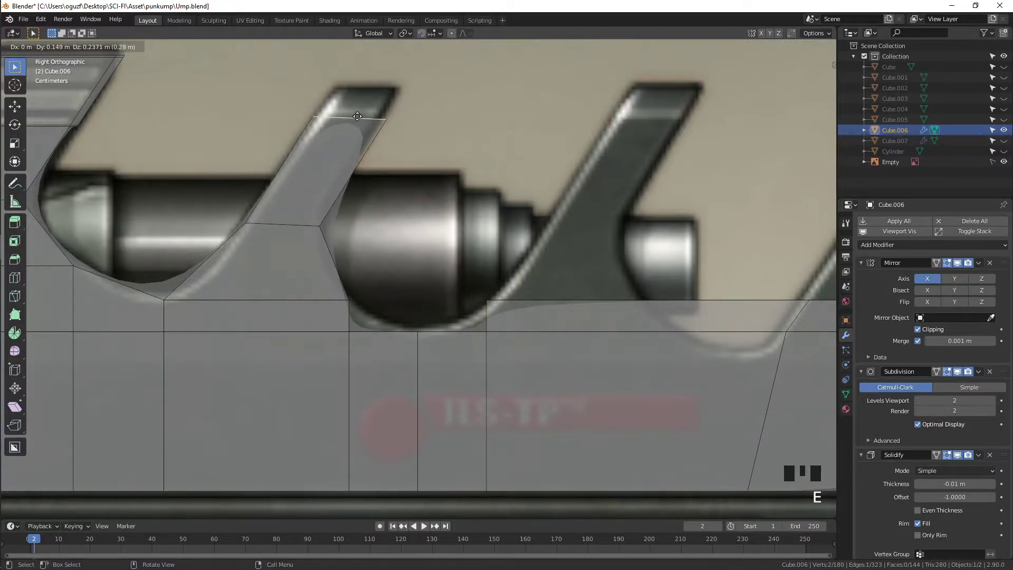
Step: Shape the fin tip, extrude it up to the rib top and stretch it across the body's width
key(s)
key(s)
key(g)
middle_click(440, 106)
key(e)
key(g)
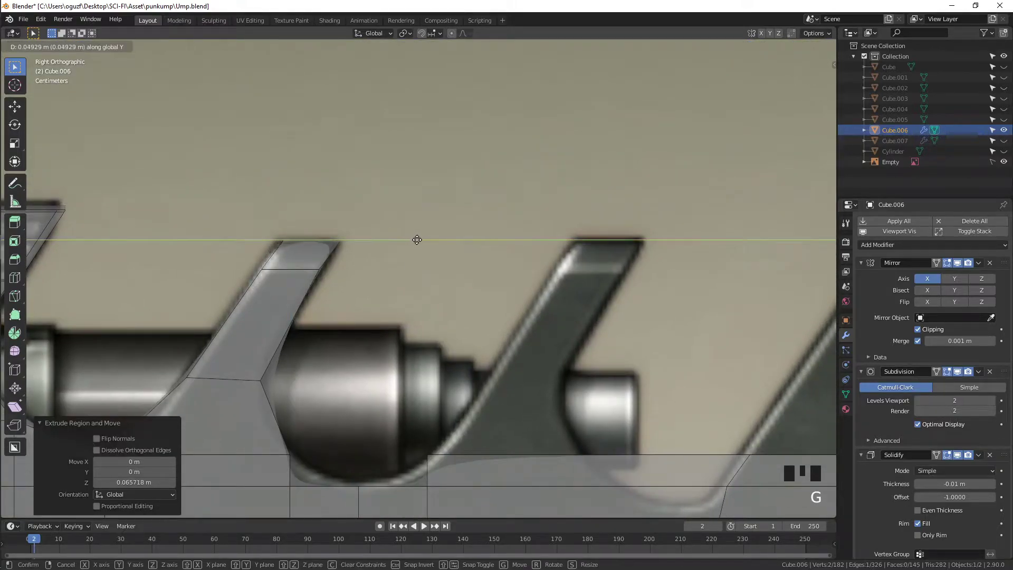
drag(418, 235, 348, 269)
key(g)
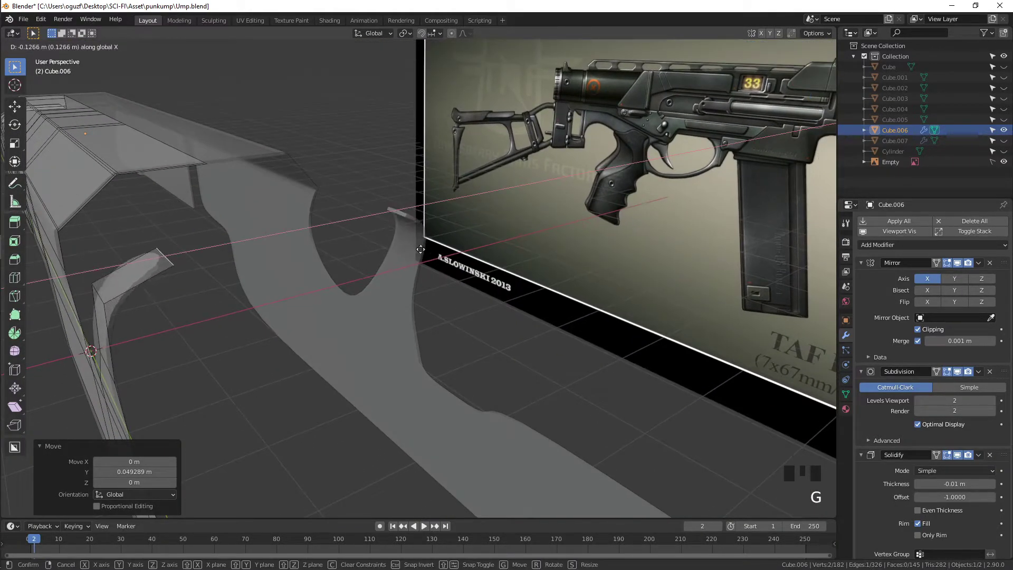
key(e)
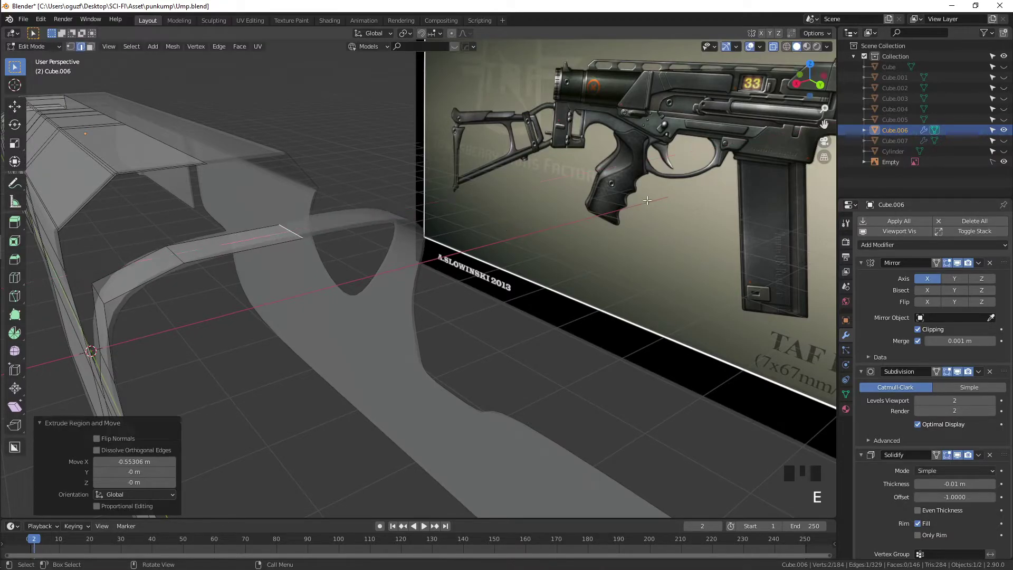
key(Tab)
drag(392, 300, 427, 297)
Step: Add a loop cut through the lower body and start raising vertices for the next fin
key(KP_3)
scroll(down, 3)
drag(457, 309, 403, 363)
click(404, 363)
key(Tab)
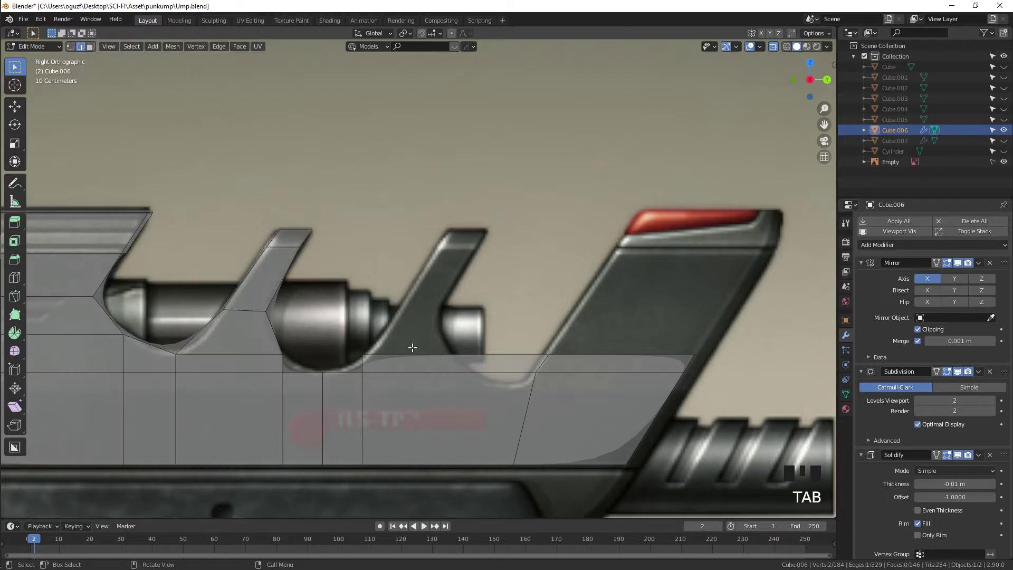
key(ctrl+r)
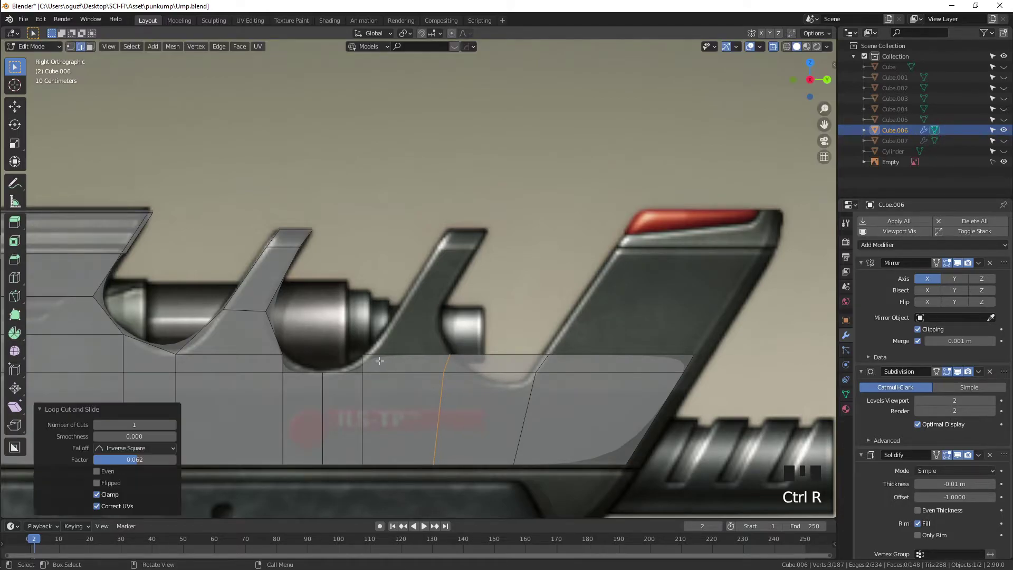
key(2)
click(400, 350)
middle_click(431, 342)
key(e)
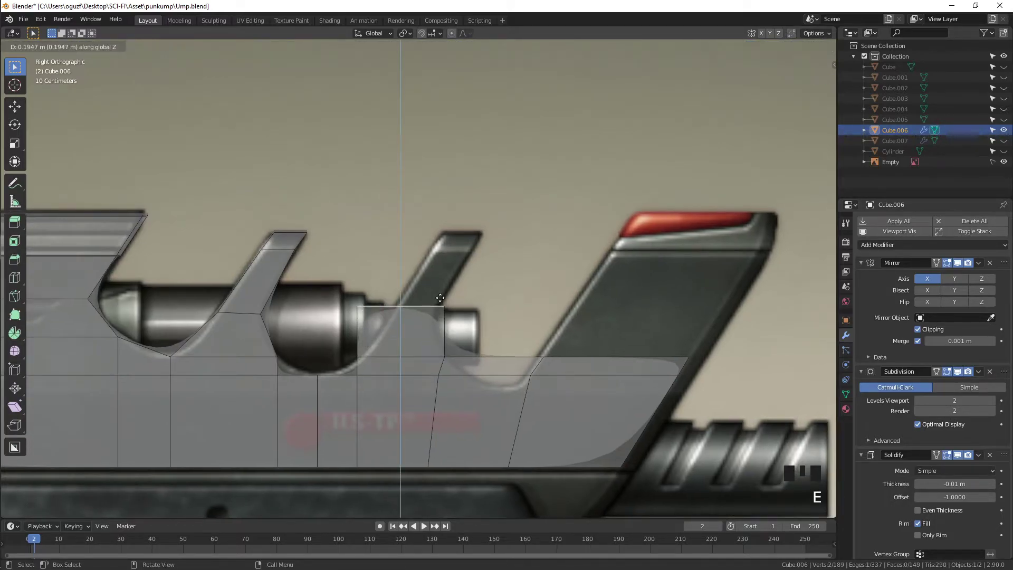
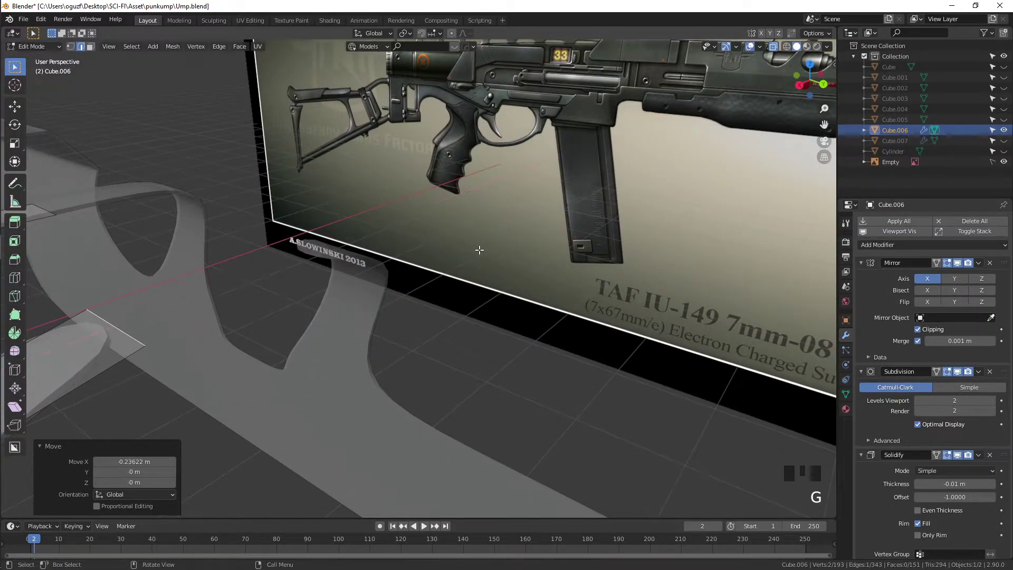
Step: Move the new fin's top edge across the body along X so it arches like the earlier fins
scroll(down, 3)
drag(311, 303, 407, 117)
key(shift+Tab)
drag(439, 35, 210, 214)
key(g)
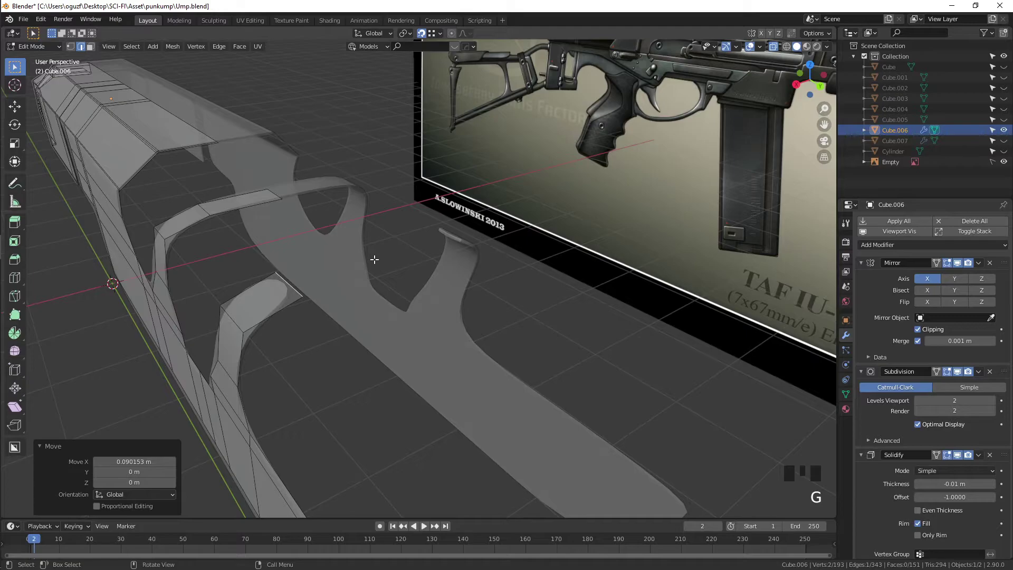
key(shift+Tab)
key(e)
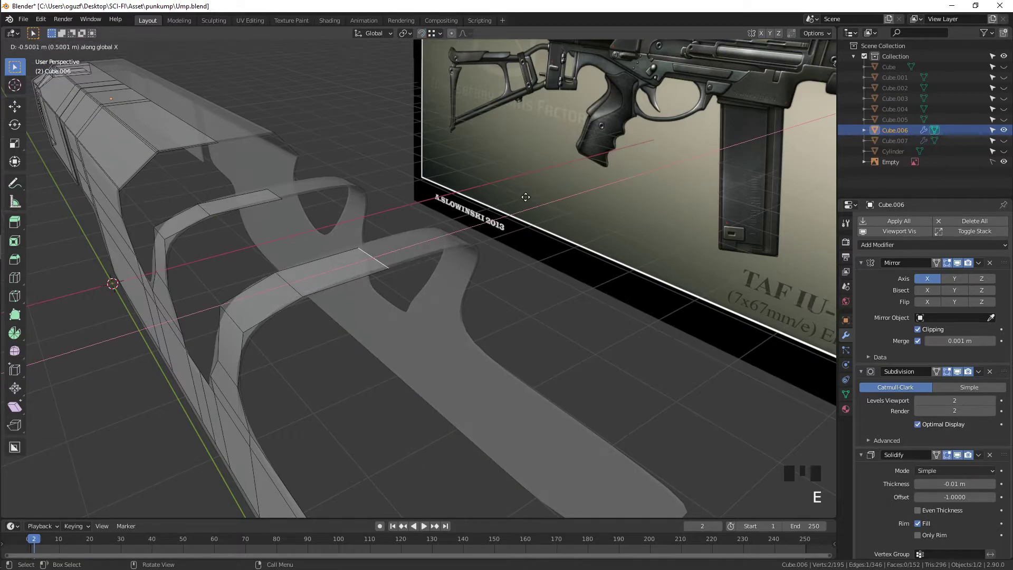
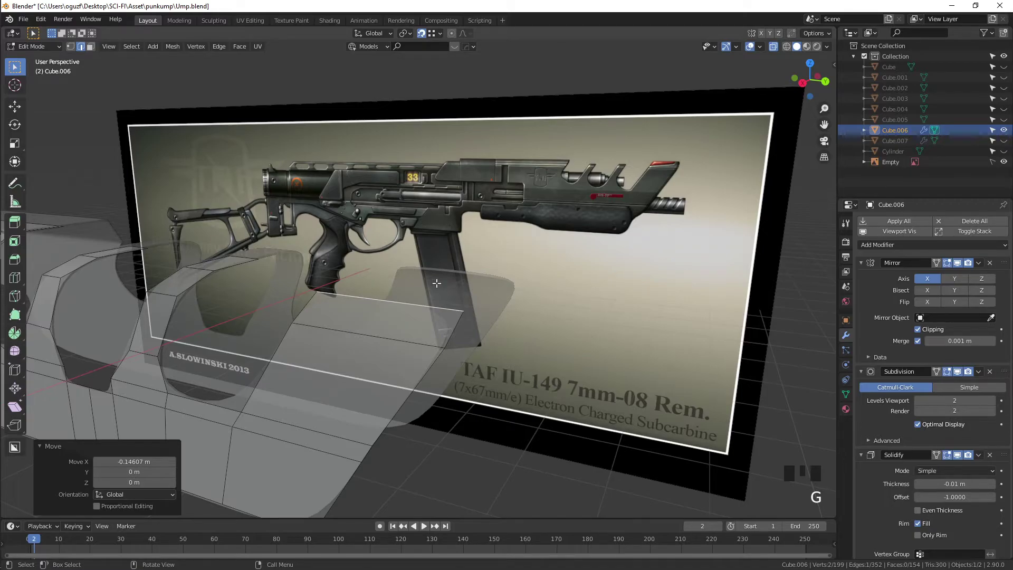
Step: Extrude the tall fin's top across the gun's width and return to the side view
key(e)
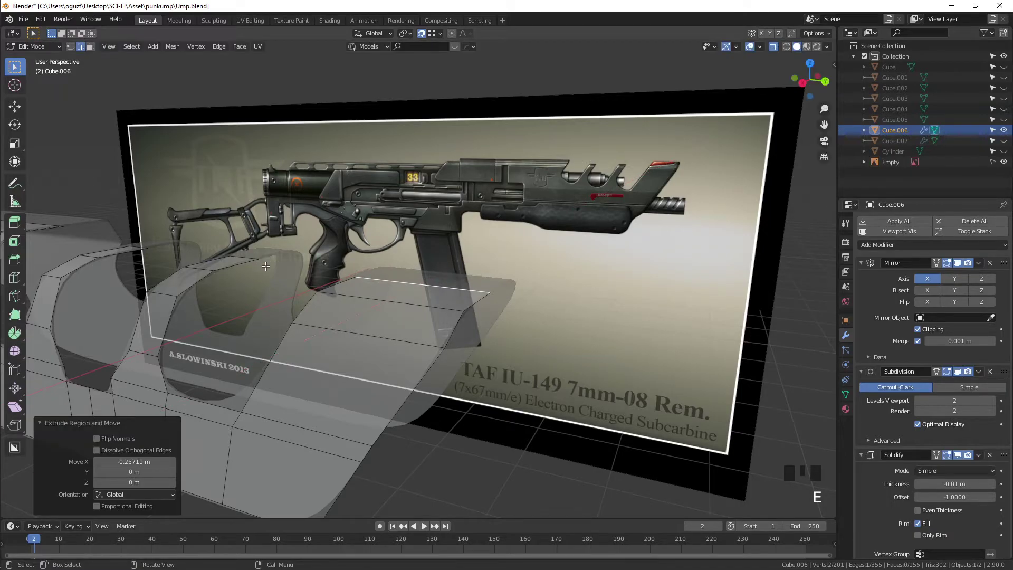
key(Tab)
key(alt+z)
scroll(down, 3)
drag(487, 289, 595, 193)
key(KP_3)
scroll(up, 3)
key(Tab)
key(alt+z)
key(1)
Step: Raise the tall fin's top edge and move it forward to meet the reference's red tip
click(307, 249)
key(g)
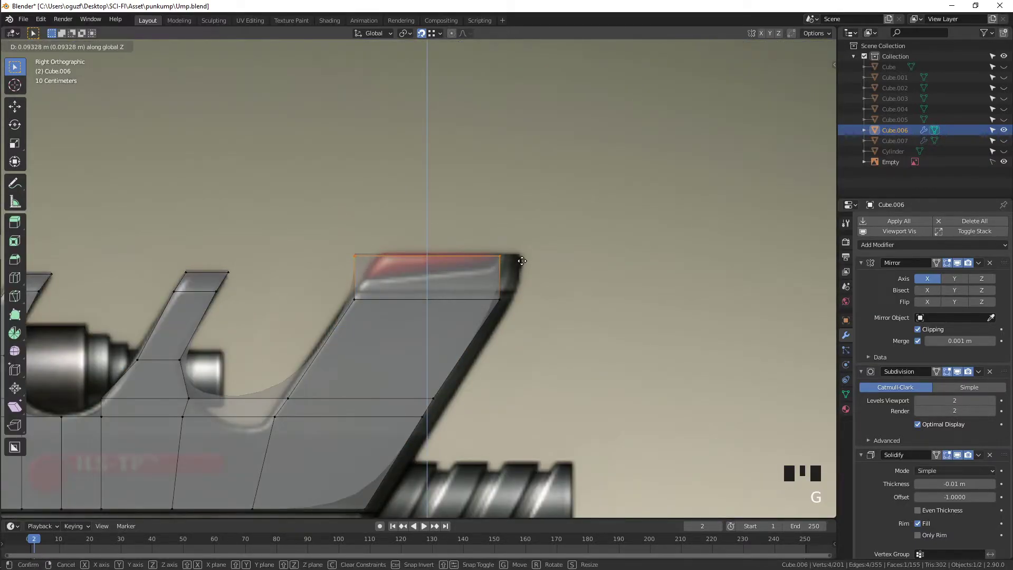
key(g)
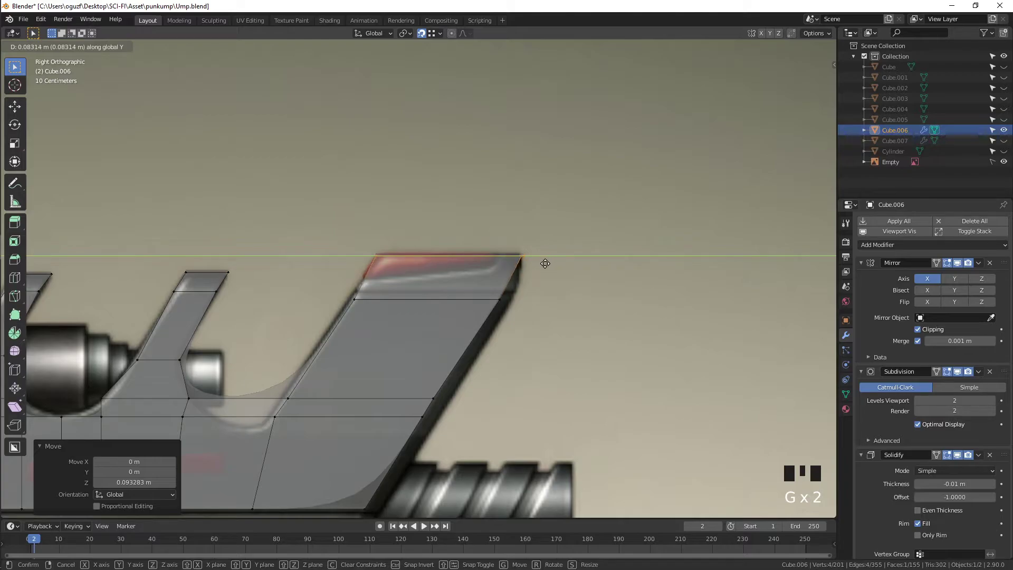
click(328, 306)
key(g)
key(Tab)
key(Tab)
key(2)
Step: Edge-slide the front corner vertex along the slanted fin edge into place
click(319, 281)
key(Tab)
key(Tab)
key(Tab)
key(Tab)
drag(461, 351, 488, 254)
key(ctrl+r)
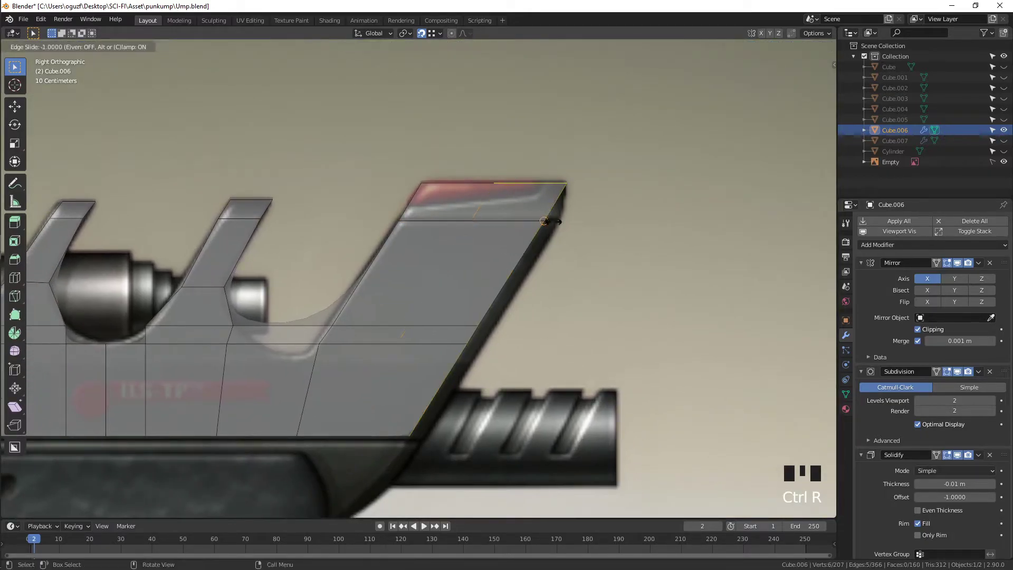
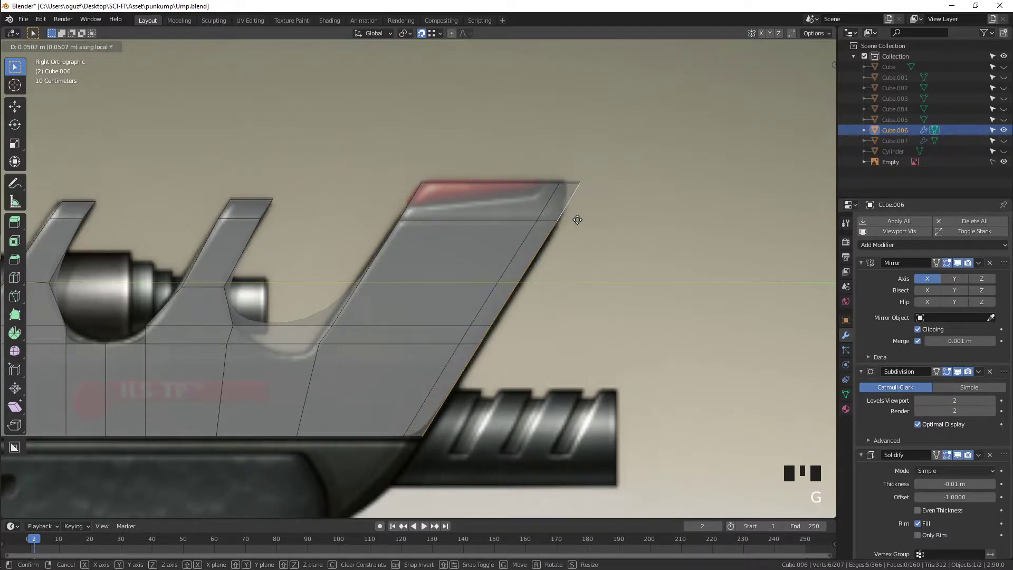
Step: Cut into the last dip and pull its vertex down along Z to round the dip between fins
scroll(down, 3)
middle_click(583, 280)
key(s)
key(Tab)
key(alt+z)
scroll(down, 3)
drag(454, 361, 525, 337)
scroll(down, 3)
drag(498, 342, 477, 343)
key(KP_3)
scroll(up, 3)
key(Tab)
key(alt+z)
scroll(up, 3)
middle_click(374, 319)
key(ctrl+r)
scroll(up, 3)
key(1)
drag(422, 244, 429, 254)
key(g)
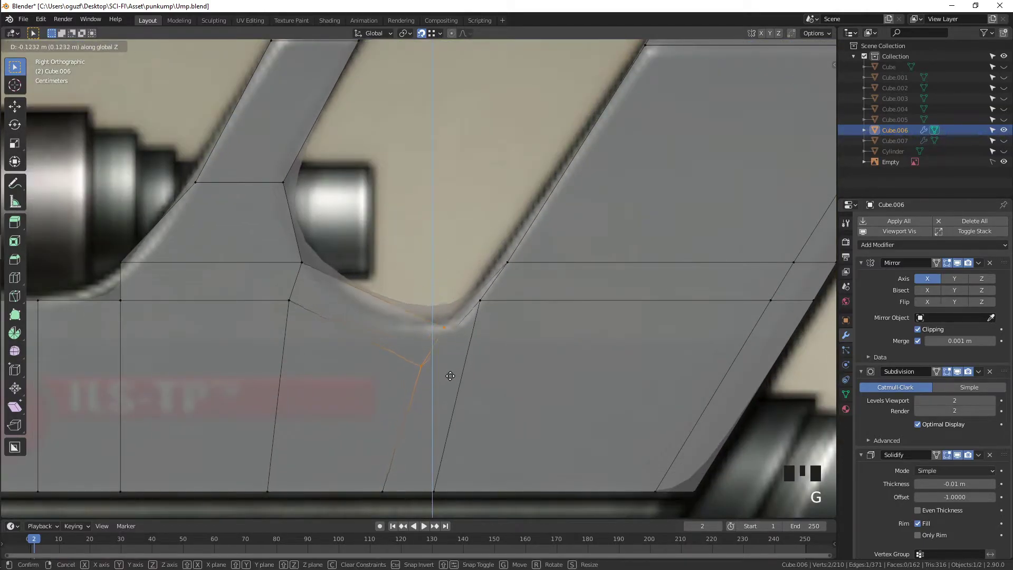
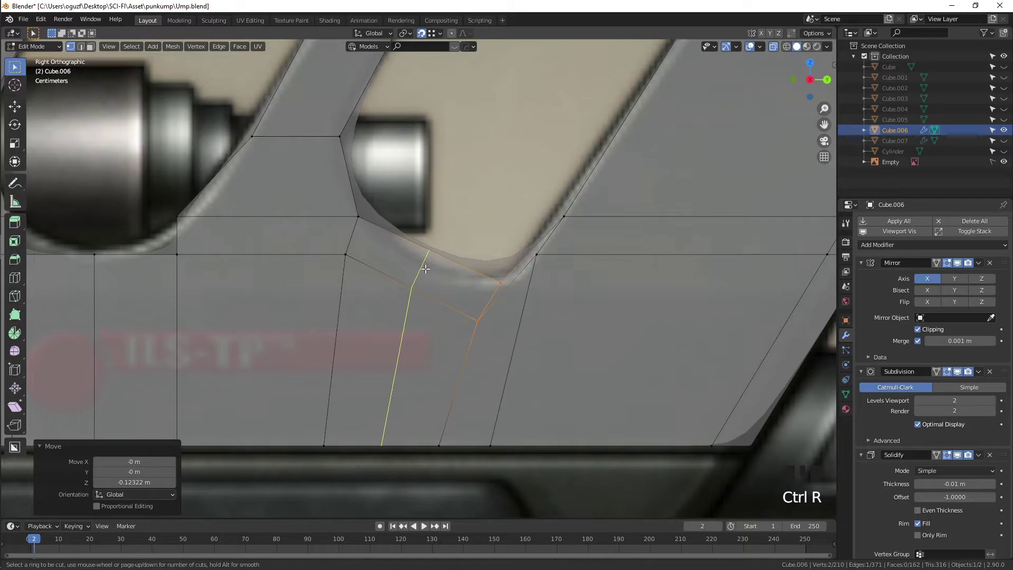
Step: Add an edge loop under the barrel cutout and drop its vertices onto the body's bottom edge
drag(439, 239, 426, 251)
key(g)
click(476, 327)
click(451, 428)
key(g)
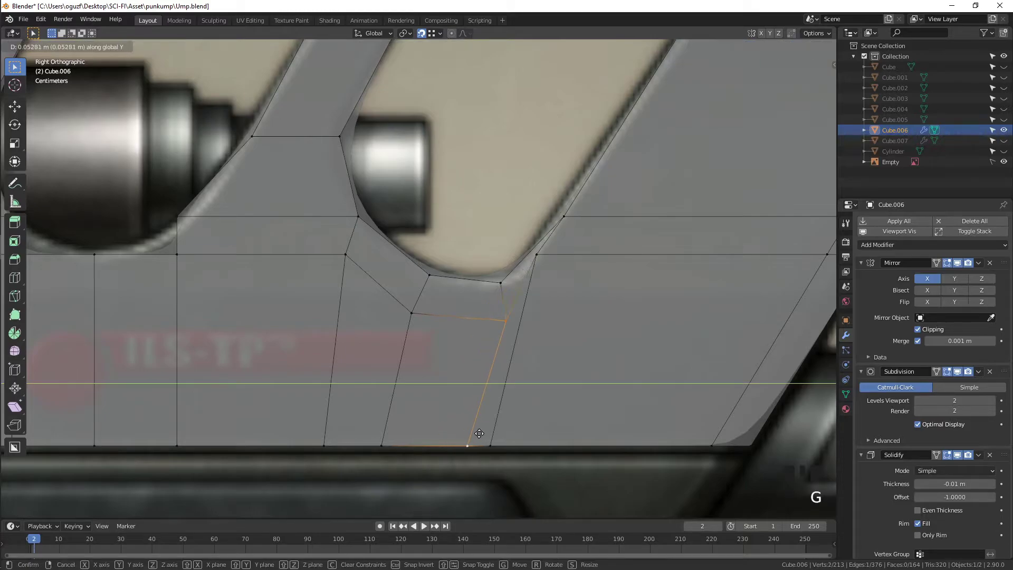
click(467, 438)
key(g)
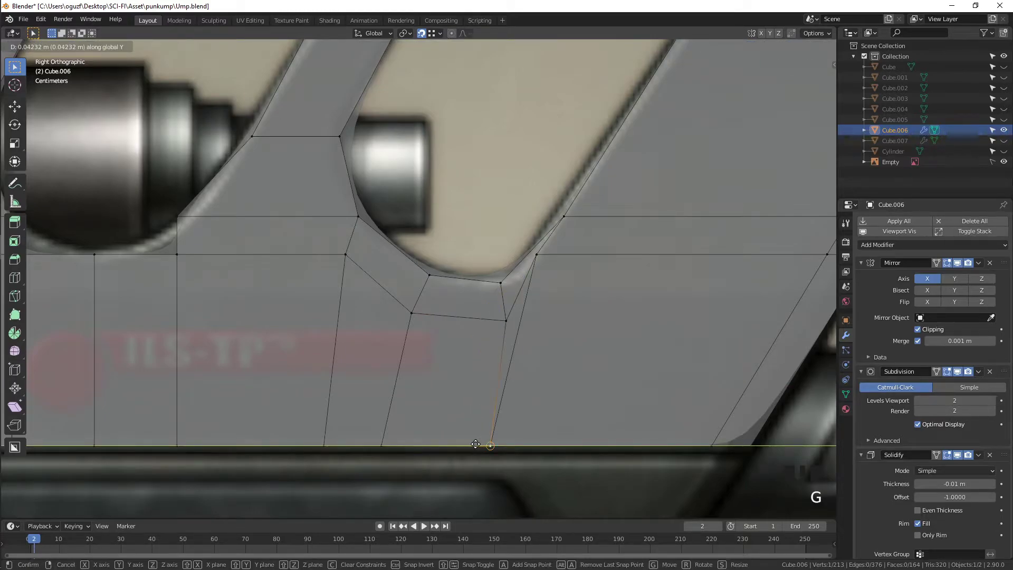
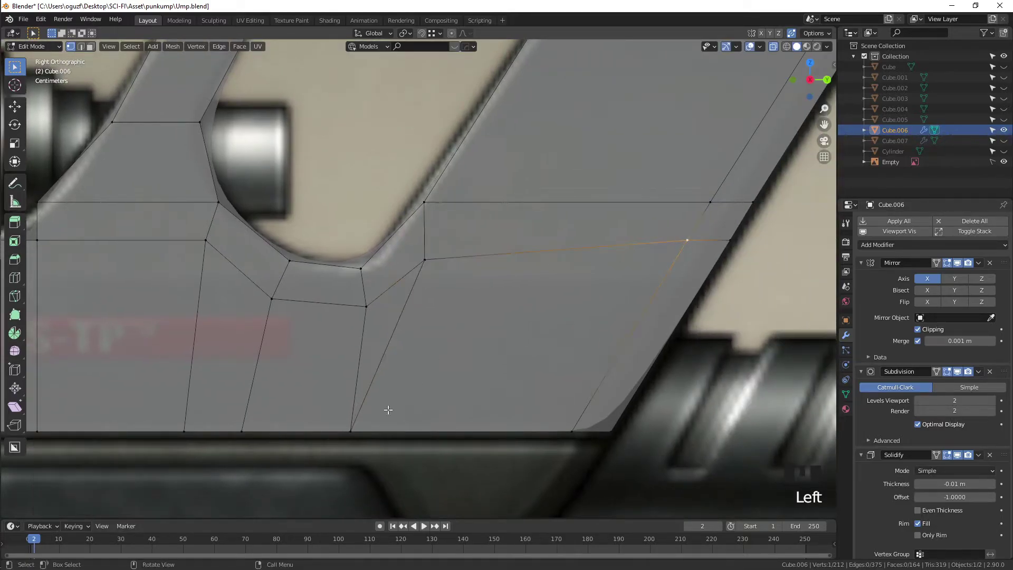
Step: Reposition the vertex below the cutout and start another loop cut toward the slanted fin
click(422, 253)
key(g)
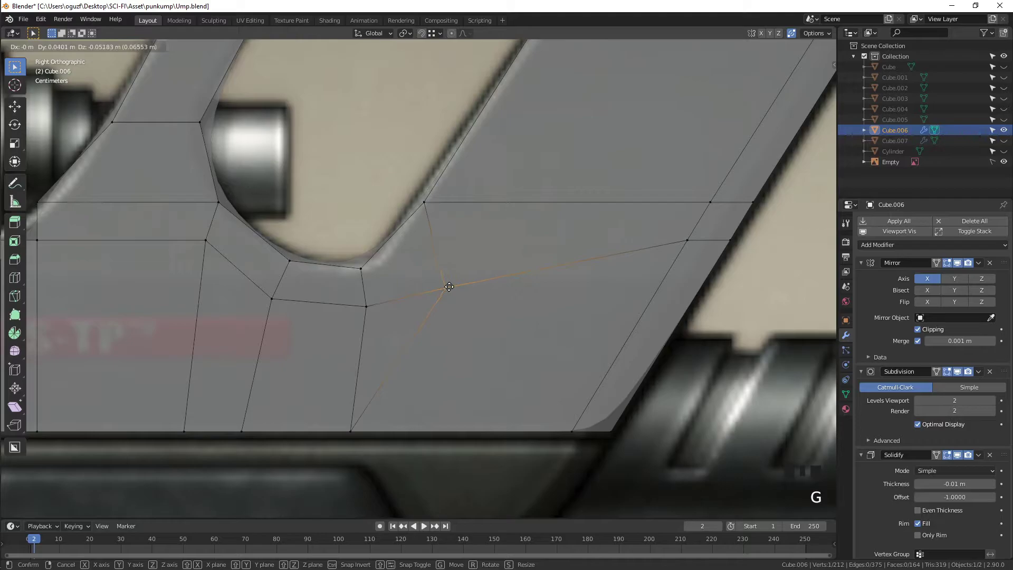
click(433, 200)
key(g)
key(ctrl+r)
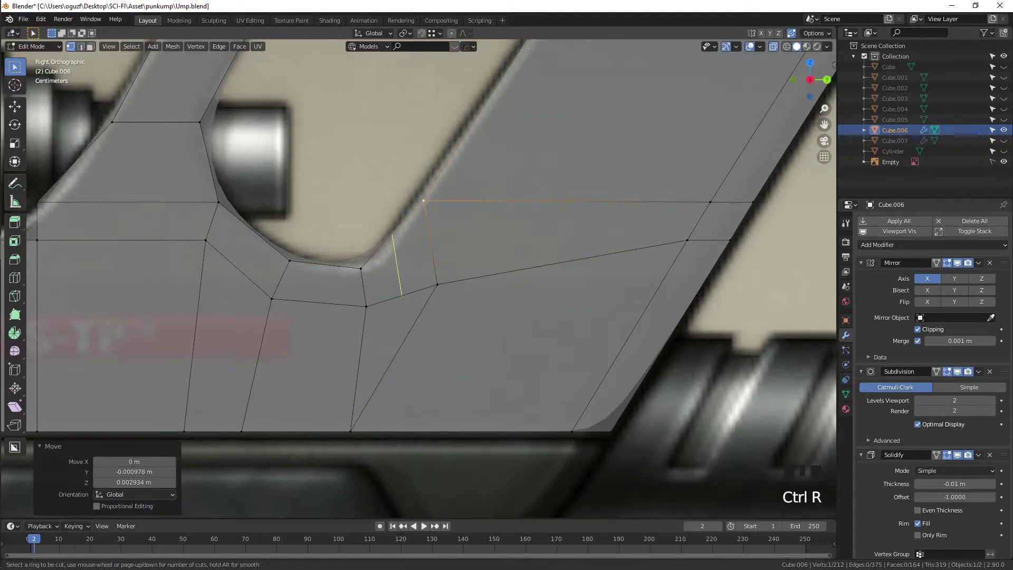
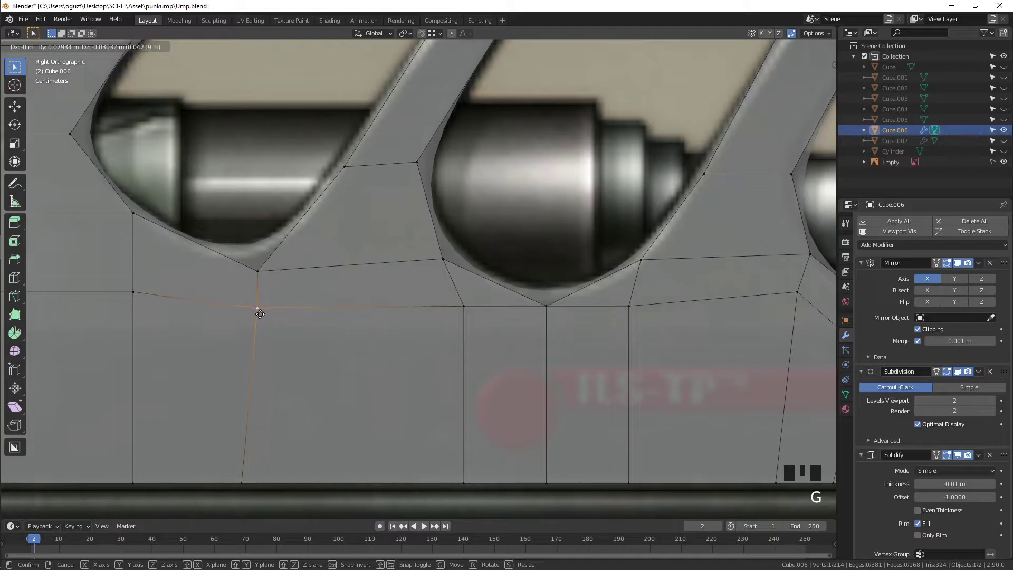
Step: Move a vertex beside the first barrel cutout, then edge-slide it toward the cutout rim
key(g)
key(g)
key(g)
drag(288, 249, 266, 219)
click(266, 218)
key(g)
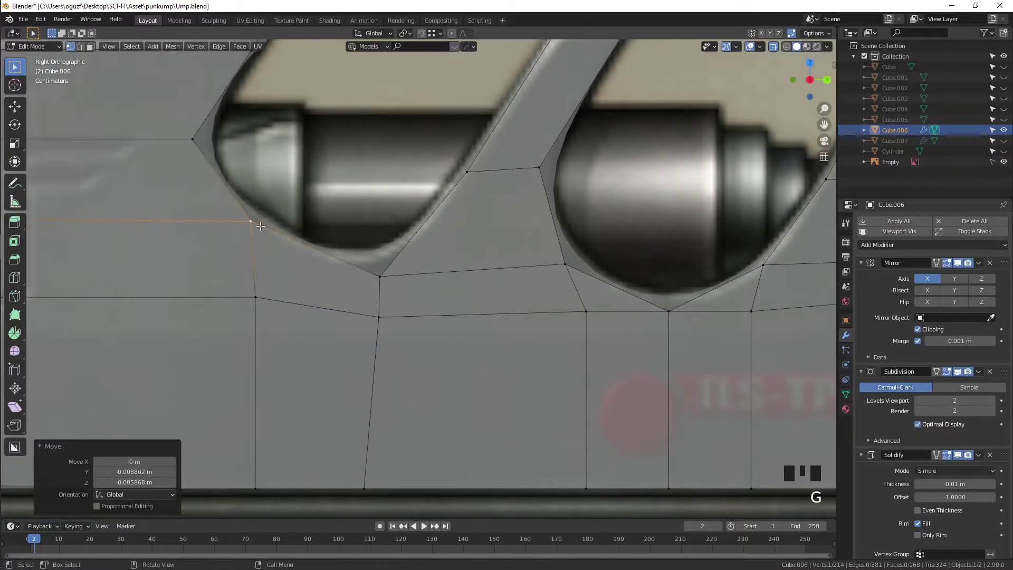
drag(256, 226, 299, 192)
key(ctrl+r)
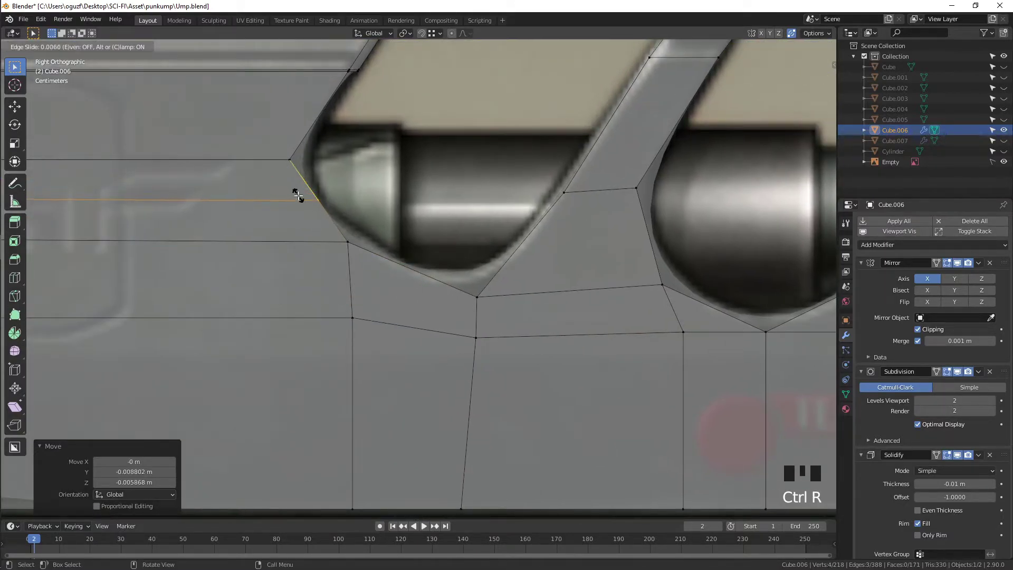
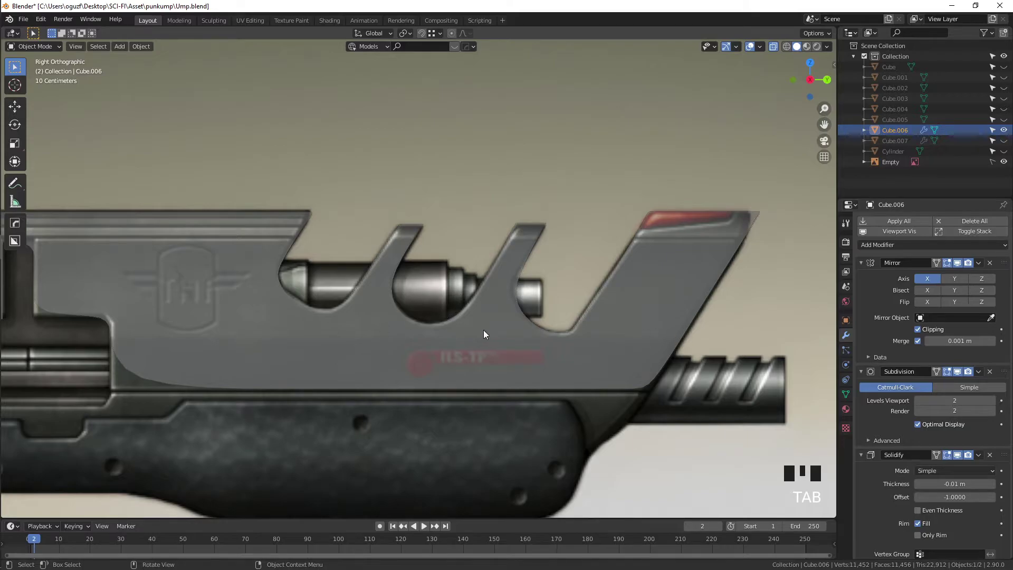
Step: Slide an edge loop along the lower body and frame the whole part in view
key(Tab)
drag(259, 350, 268, 308)
key(ctrl+r)
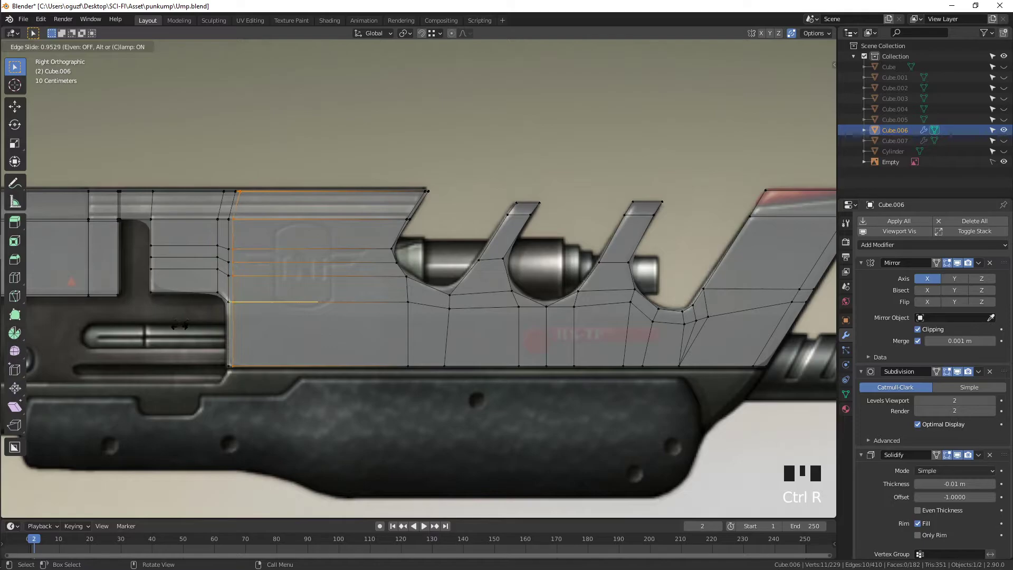
key(Tab)
scroll(down, 3)
drag(533, 309, 546, 314)
scroll(up, 3)
Step: Add horizontal loop cuts across the lower body and another near the front tip
key(ctrl+r)
key(Tab)
key(ctrl+r)
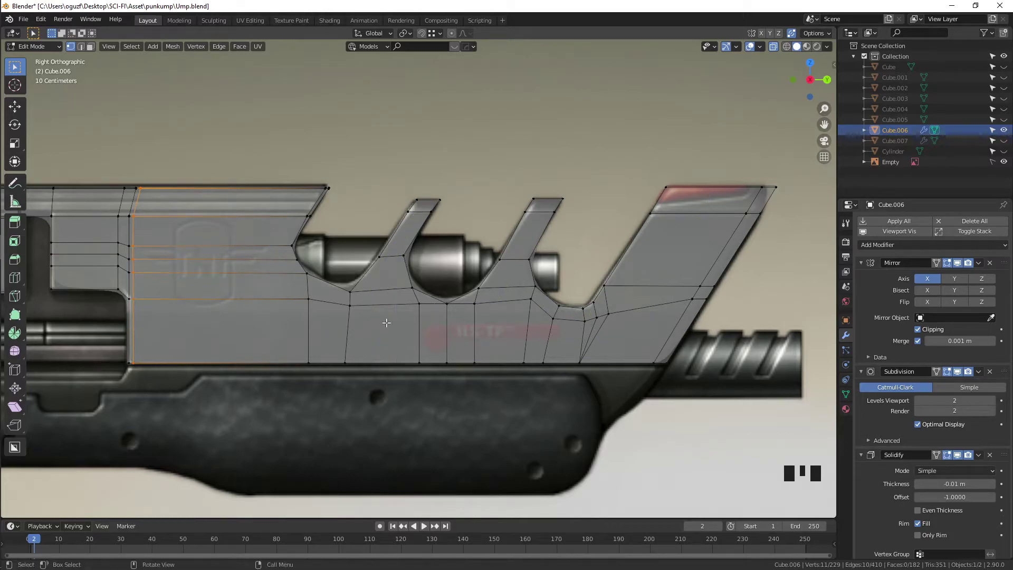
click(392, 303)
key(2)
key(ctrl+r)
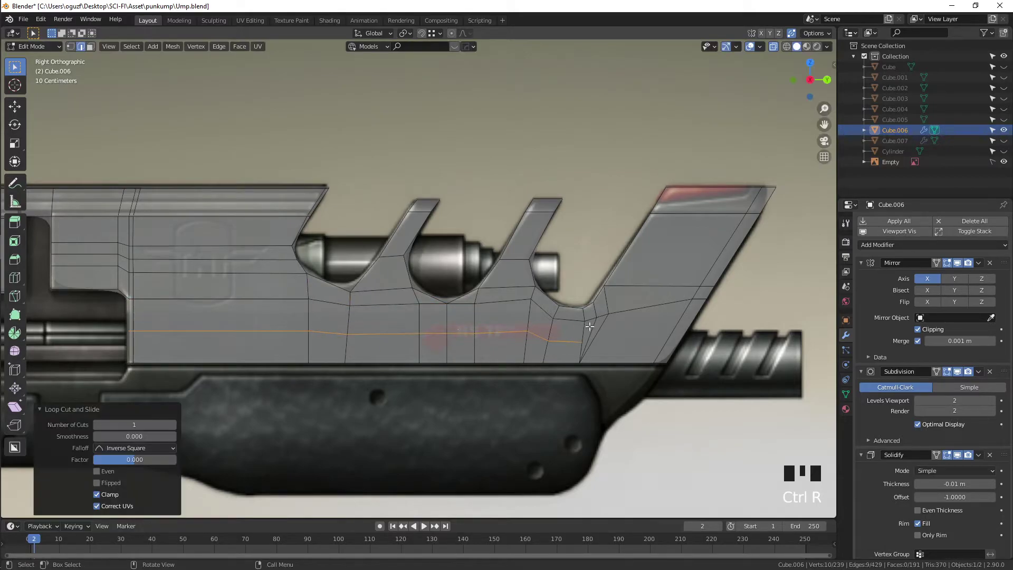
key(ctrl+r)
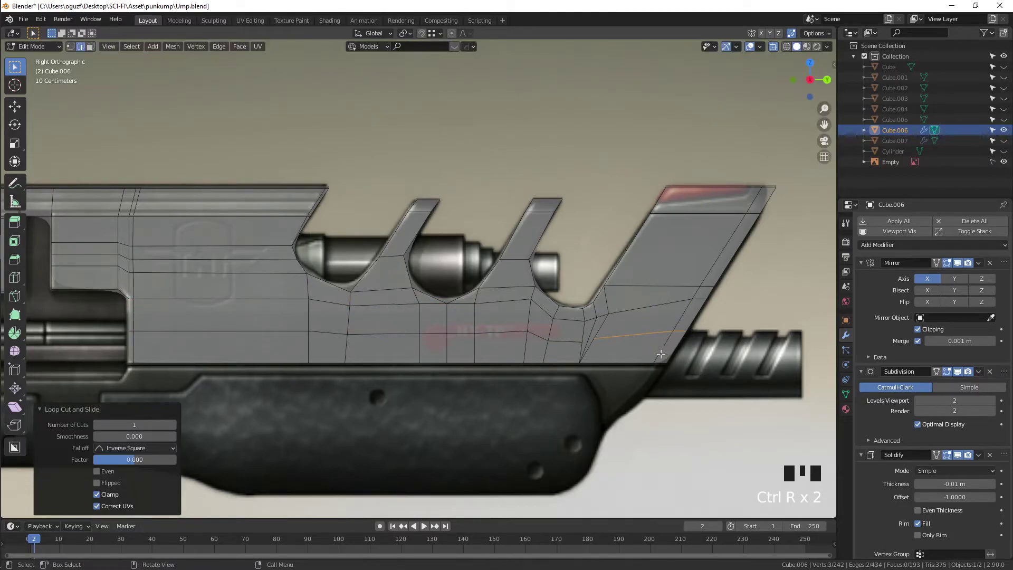
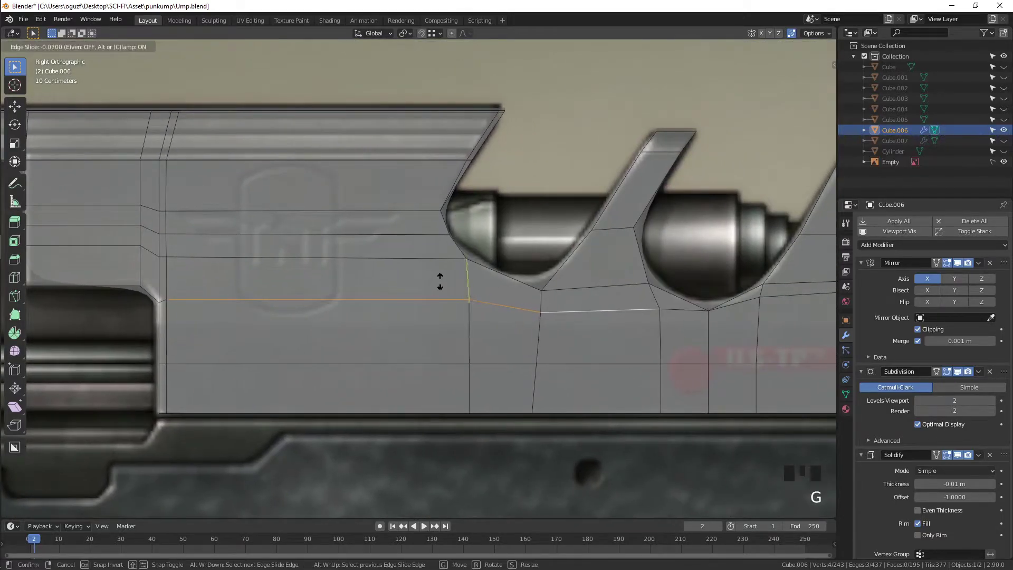
Step: Select the new horizontal edge loop, slide it into place and scale it to Z 0 to flatten it
scroll(down, 3)
middle_click(535, 294)
key(2)
click(467, 265)
click(484, 269)
key(g)
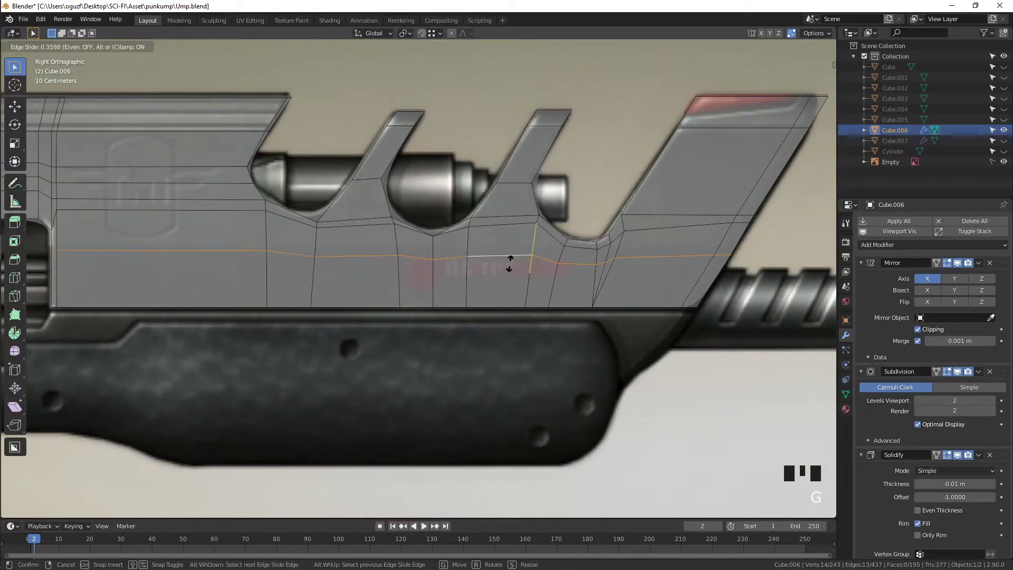
key(s)
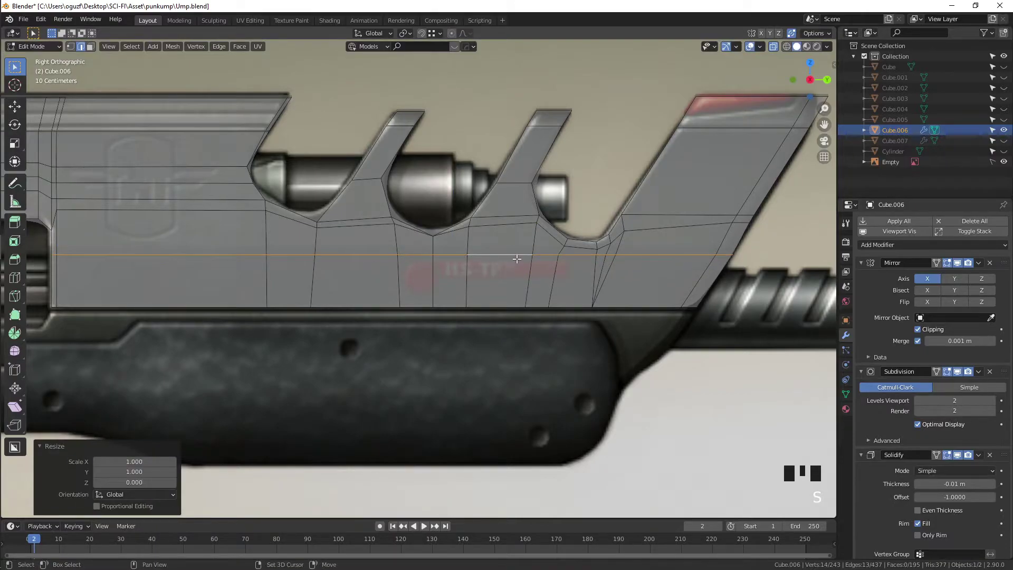
click(568, 302)
click(572, 303)
click(578, 255)
Step: In perspective view, start shifting the lower edge sideways along the body's width
drag(600, 273, 550, 292)
scroll(down, 3)
key(alt+z)
drag(536, 287, 496, 296)
scroll(up, 3)
middle_click(500, 282)
key(g)
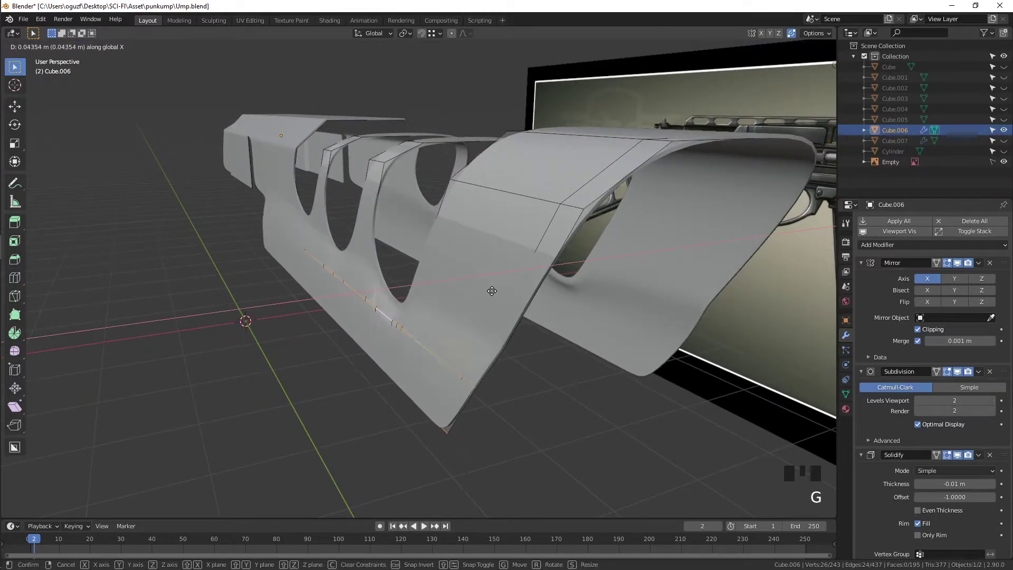
Step: Crease the two long body edges fully, bevel them, and cut a supporting edge loop
click(560, 398)
click(450, 364)
key(shift+e)
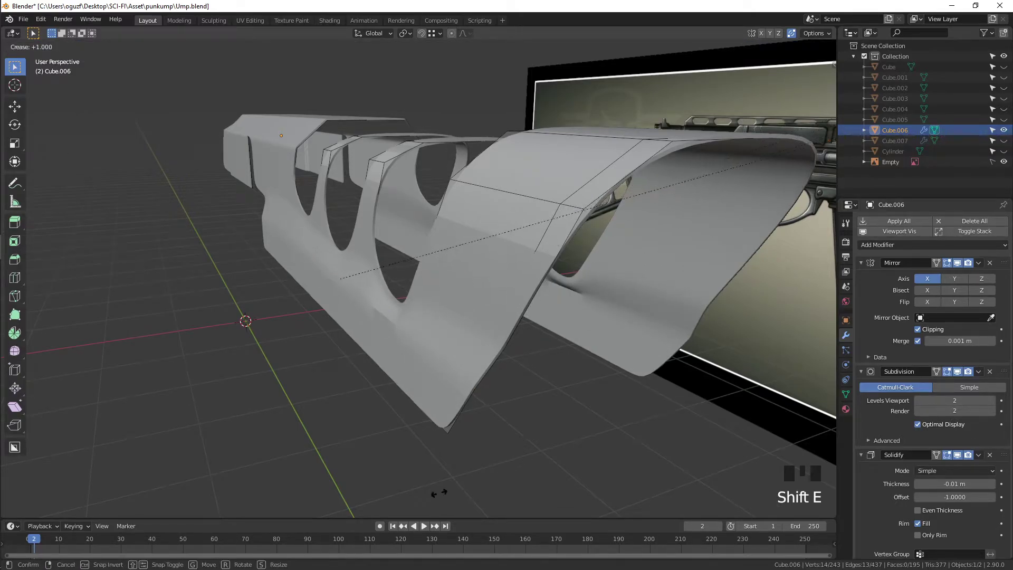
key(ctrl+b)
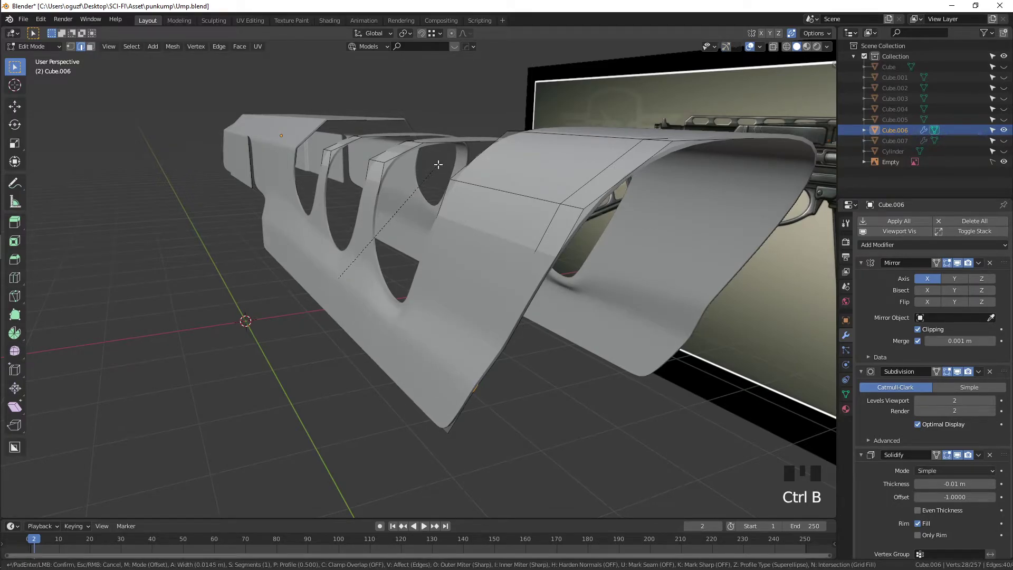
key(alt+z)
scroll(up, 3)
key(ctrl+r)
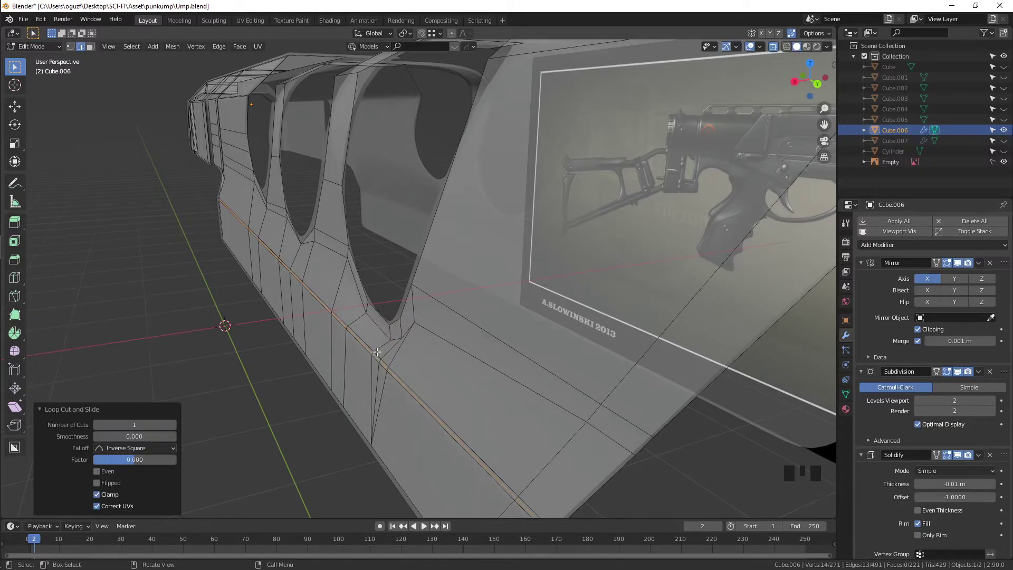
key(alt+z)
scroll(down, 3)
drag(378, 320, 375, 320)
scroll(up, 3)
key(Tab)
key(Tab)
Step: Slide the vertices beside the cutout along one axis to tidy the new loop
drag(351, 323, 423, 351)
key(Tab)
click(409, 357)
key(Tab)
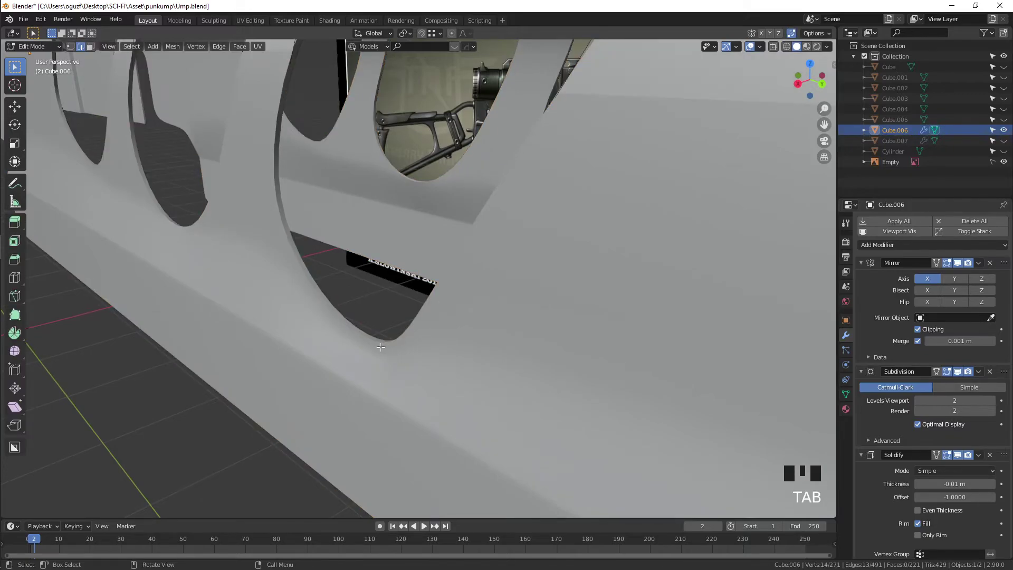
key(1)
key(alt+z)
click(384, 363)
click(322, 329)
click(413, 362)
middle_click(412, 362)
key(alt+z)
key(g)
key(Tab)
Step: Shift a lower-edge vertex across the body's width to line up with the loop
drag(394, 363, 375, 347)
key(Tab)
key(g)
key(alt+z)
drag(249, 303, 375, 264)
click(376, 264)
key(alt+z)
drag(375, 270, 364, 279)
key(g)
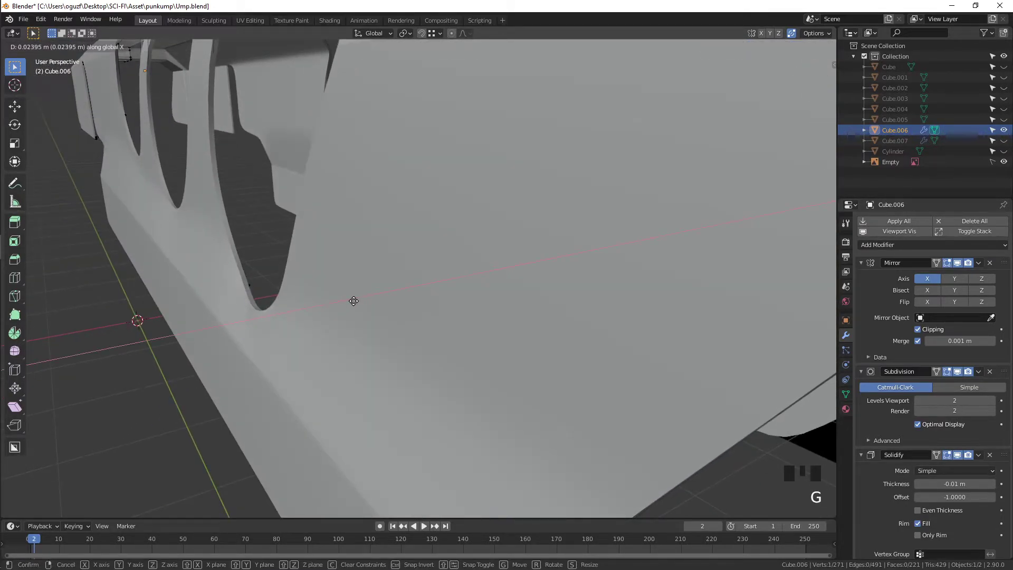
Step: Check the result in and out of Edit Mode and view the lower faces from beneath
drag(263, 269, 336, 292)
key(Tab)
key(Tab)
drag(313, 266, 246, 250)
key(Tab)
scroll(down, 3)
key(Tab)
key(alt+z)
drag(288, 254, 401, 271)
key(3)
drag(449, 261, 535, 284)
key(c)
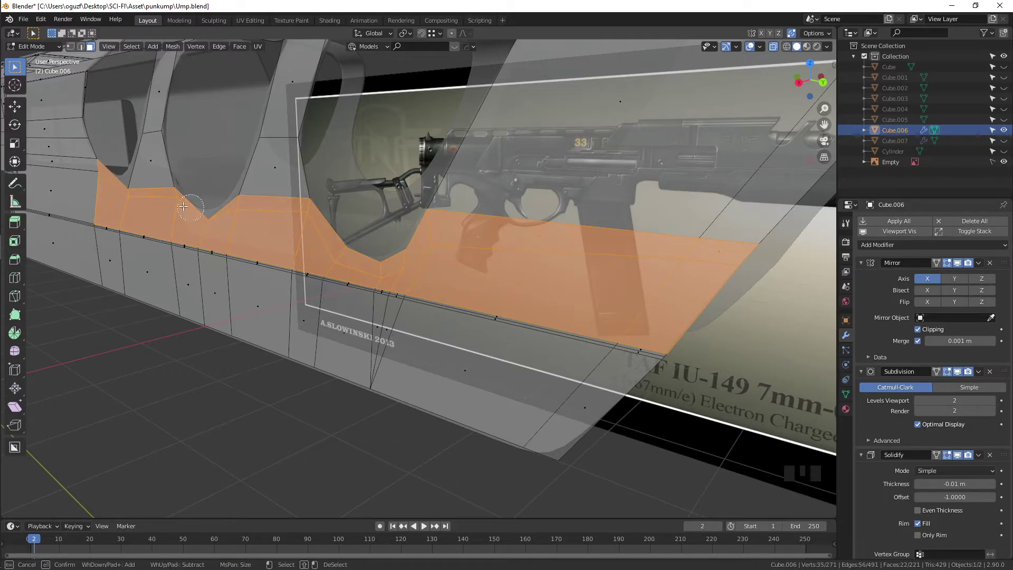
Step: Circle-select the lower band of side faces plus the rear faces and flatten them
drag(193, 202, 169, 212)
click(169, 212)
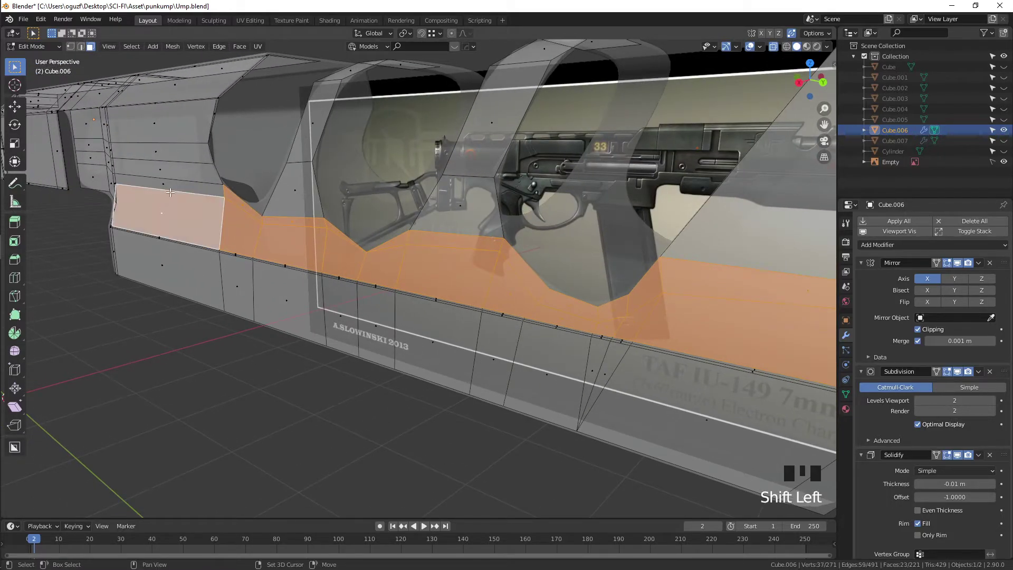
click(174, 184)
key(alt+z)
drag(396, 272, 376, 274)
drag(377, 274, 421, 300)
drag(421, 301, 510, 321)
scroll(down, 3)
click(484, 365)
drag(189, 218, 412, 210)
Step: Compare the flattened band in Edit and Object Mode from several angles
key(Tab)
key(Tab)
key(z)
key(Tab)
key(Tab)
key(1)
key(alt+z)
drag(535, 253, 491, 276)
key(Tab)
Step: Return Cube.006 to Object Mode and snap to the right view over the reference
scroll(down, 3)
drag(470, 271, 400, 271)
key(alt+z)
scroll(down, 3)
drag(428, 333, 382, 314)
scroll(down, 3)
drag(382, 315, 478, 302)
scroll(up, 3)
drag(253, 248, 273, 247)
click(273, 247)
key(KP_3)
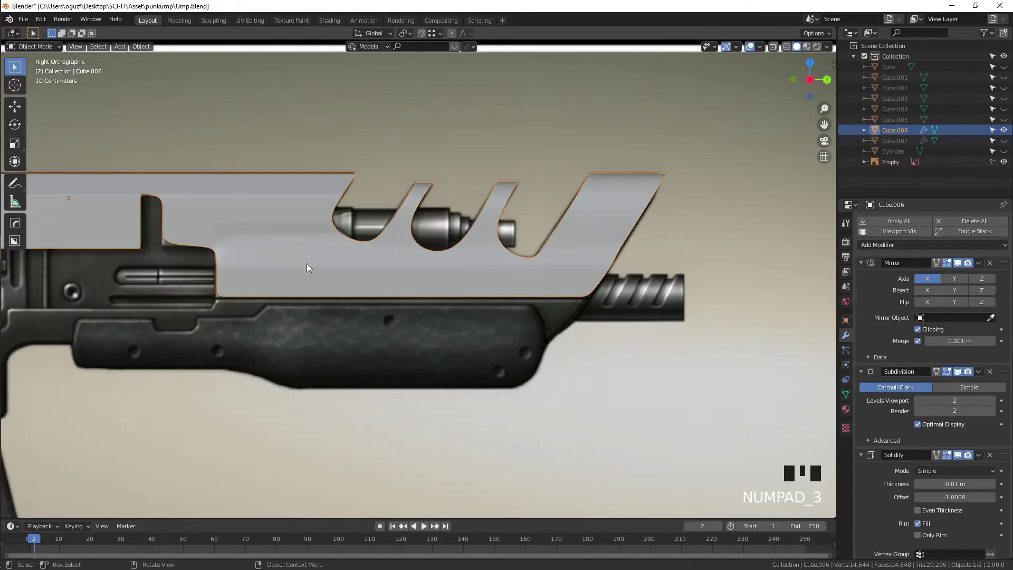
Step: Zoom out to the whole gun reference and unhide all blockout pieces with Alt+H
key(alt+z)
key(alt+z)
scroll(down, 3)
scroll(up, 3)
drag(311, 284, 288, 248)
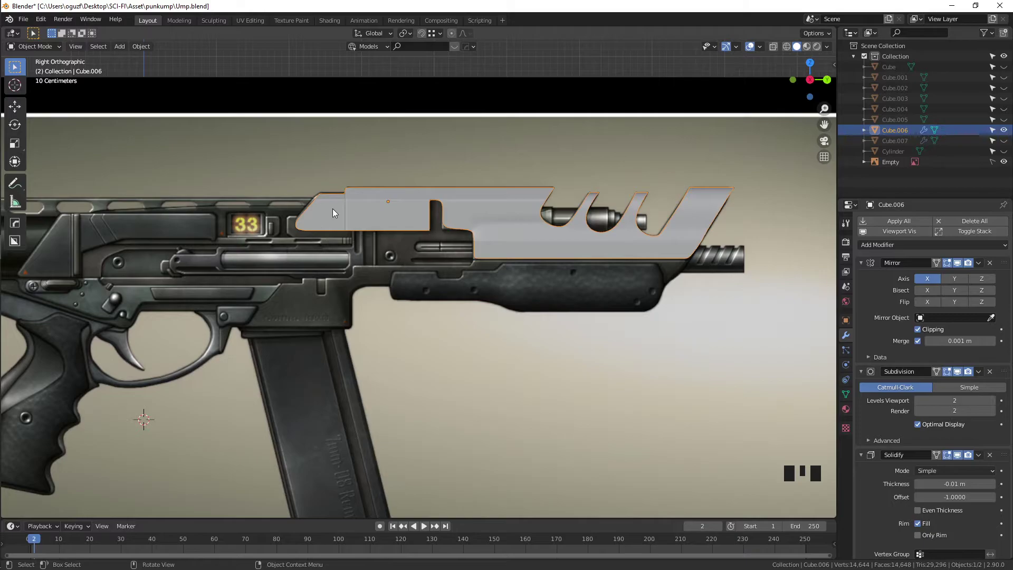
key(alt+h)
Step: Select the body part and frame the lower grip area of the reference for Cube.008
click(584, 360)
scroll(down, 3)
drag(377, 313, 391, 339)
scroll(down, 3)
click(315, 354)
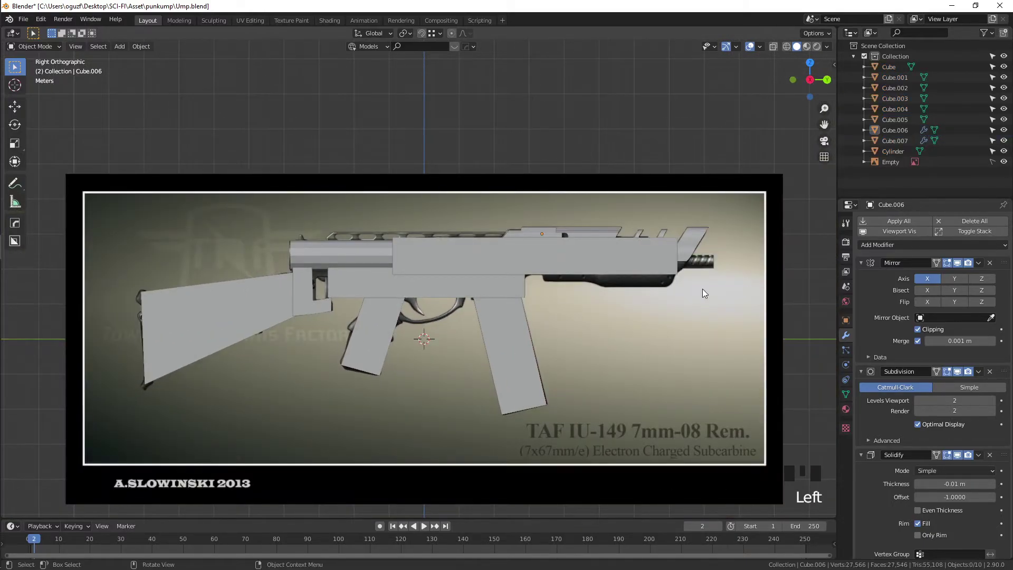
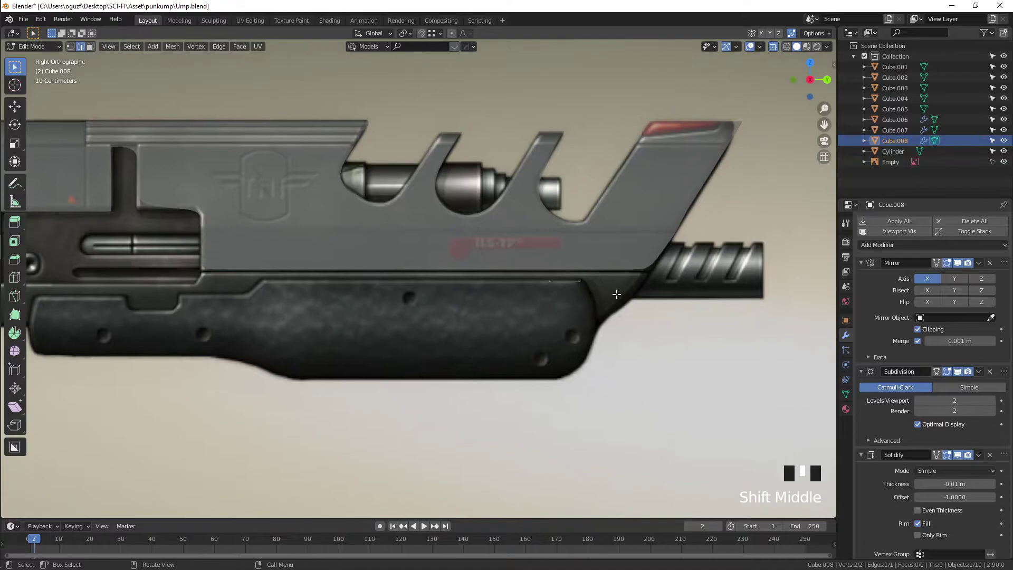
Step: Extrude the new edge down over the grip, set its vertex height, and add a loop cut
key(e)
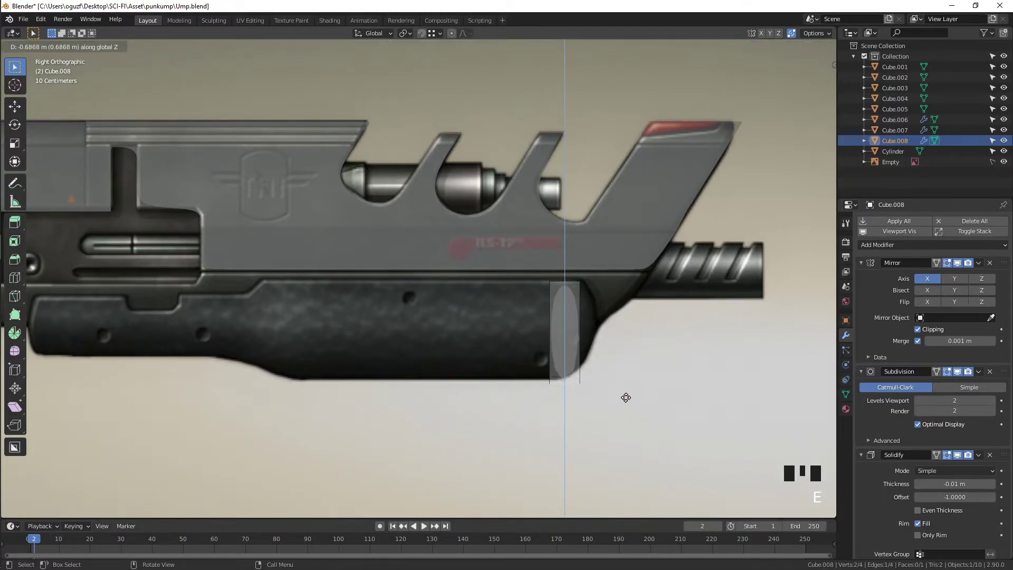
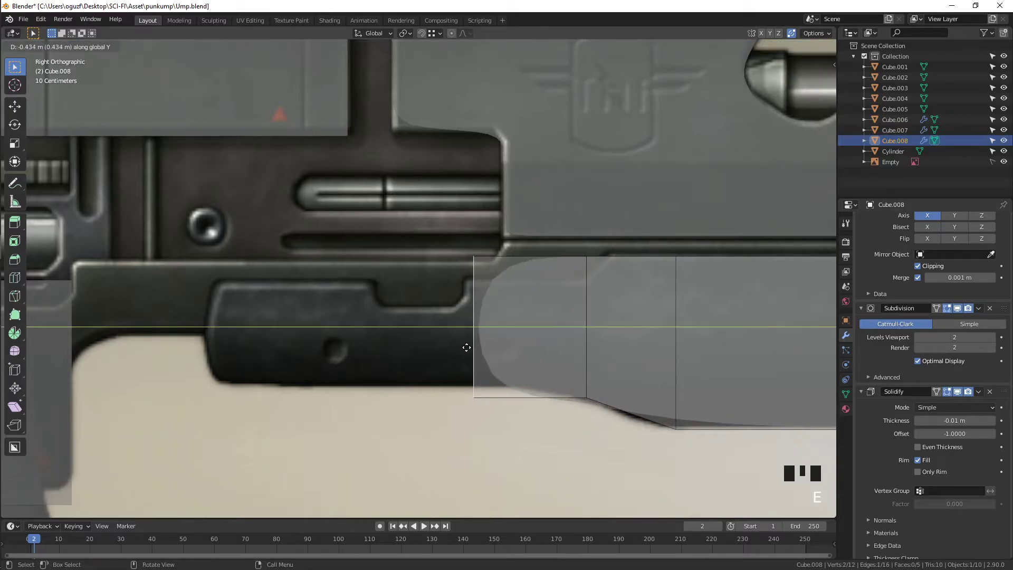
key(1)
click(469, 395)
key(g)
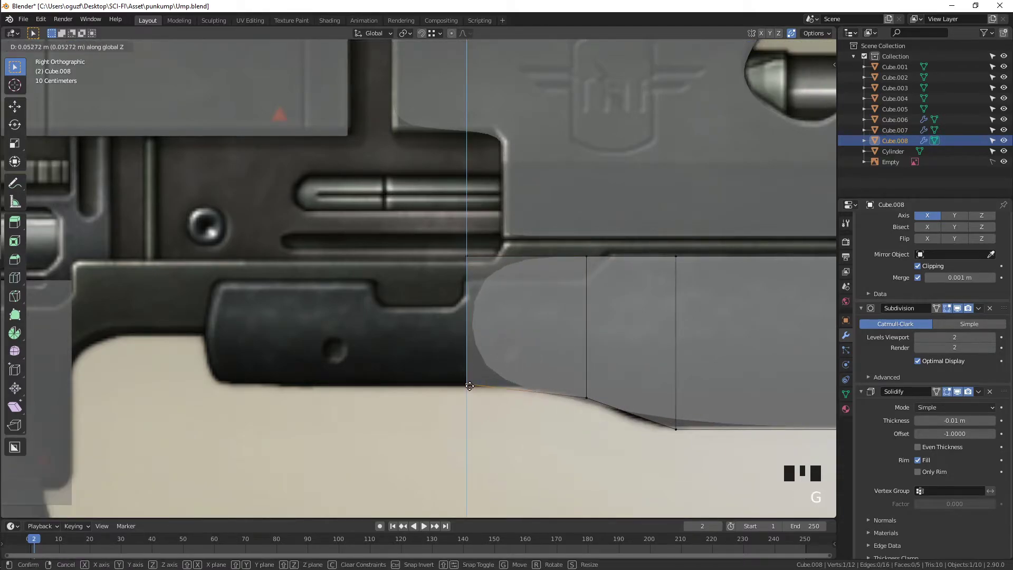
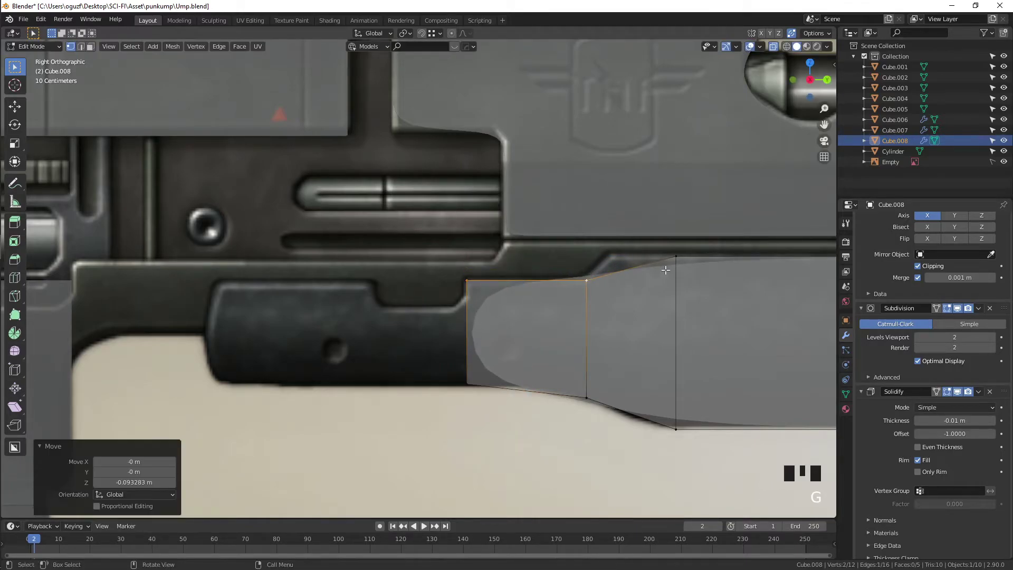
key(ctrl+r)
key(g)
Step: Raise the front edge's top vertex vertically to the reference outline
click(610, 270)
key(g)
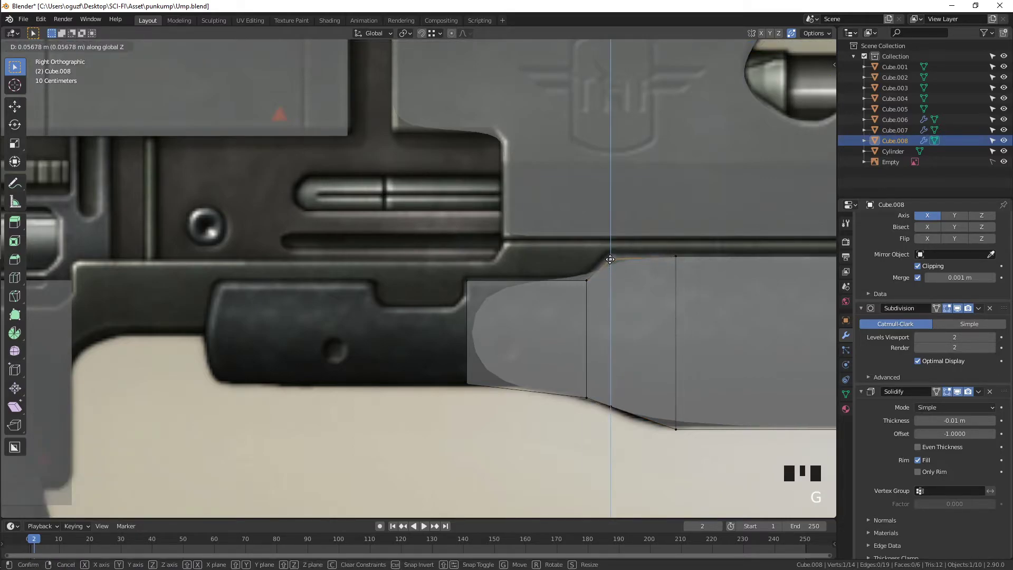
drag(613, 305, 442, 260)
key(2)
click(468, 267)
middle_click(484, 274)
Step: Set the end edge's height and extrude it back along Y toward the grip
key(e)
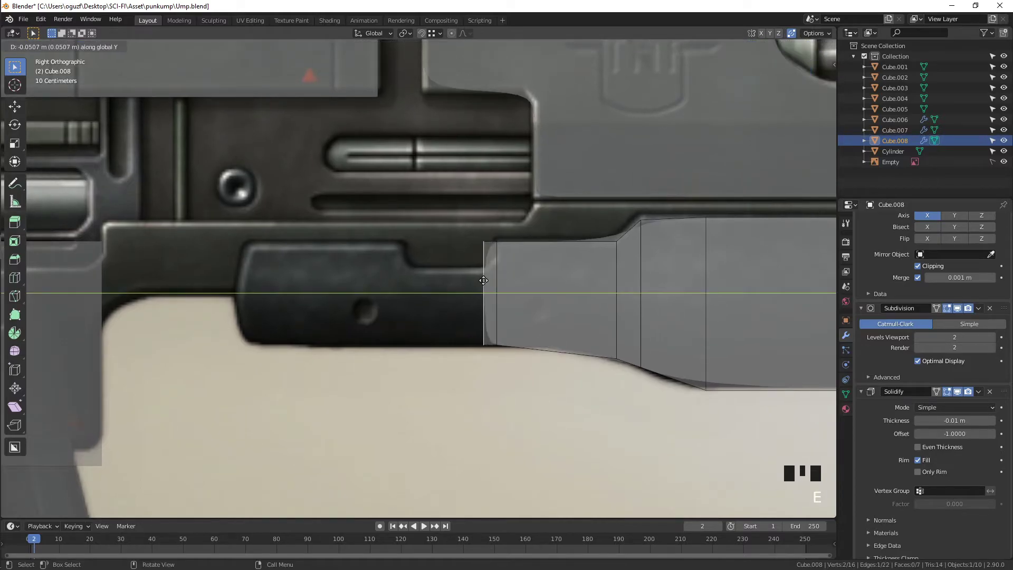
key(1)
click(484, 235)
key(g)
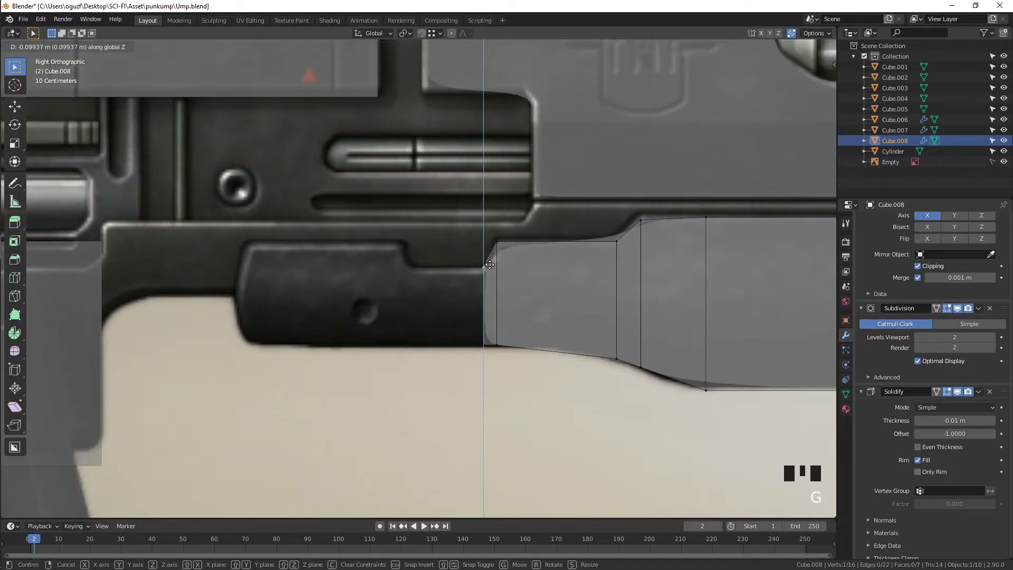
key(2)
click(486, 291)
Step: Extrude the end further back to the grip, raise its top, and begin extruding upward
key(e)
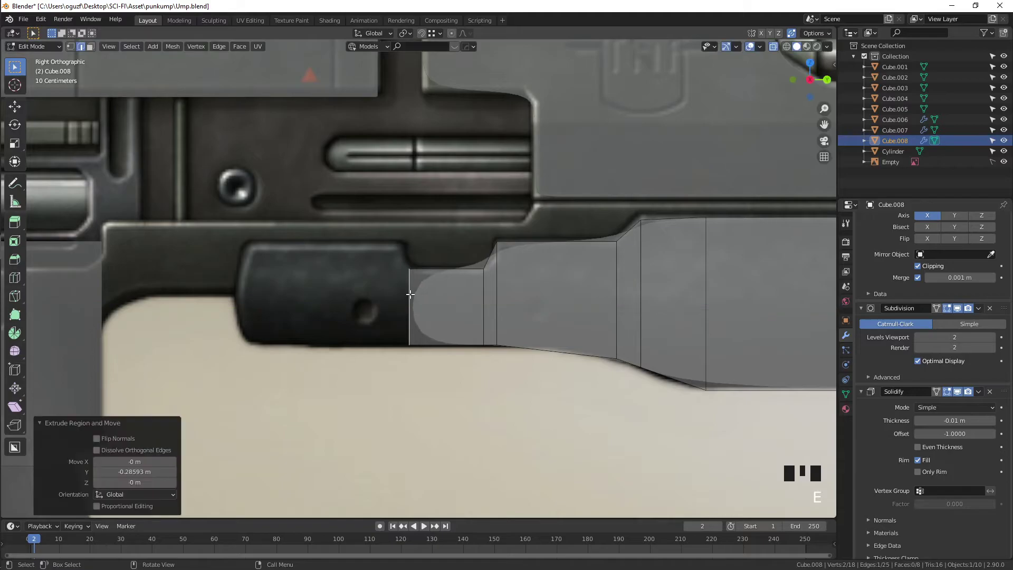
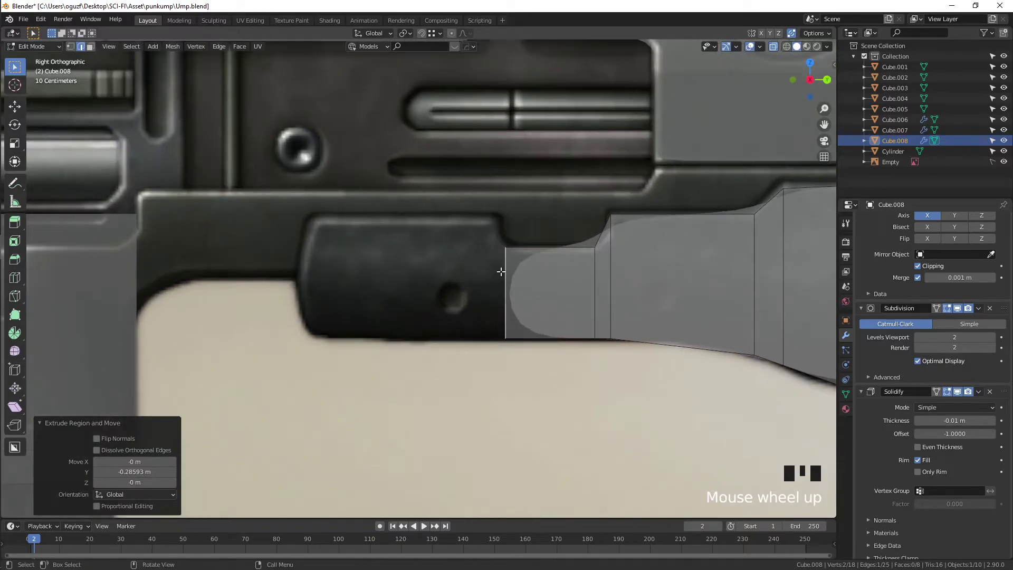
key(1)
double_click(508, 251)
key(e)
key(e)
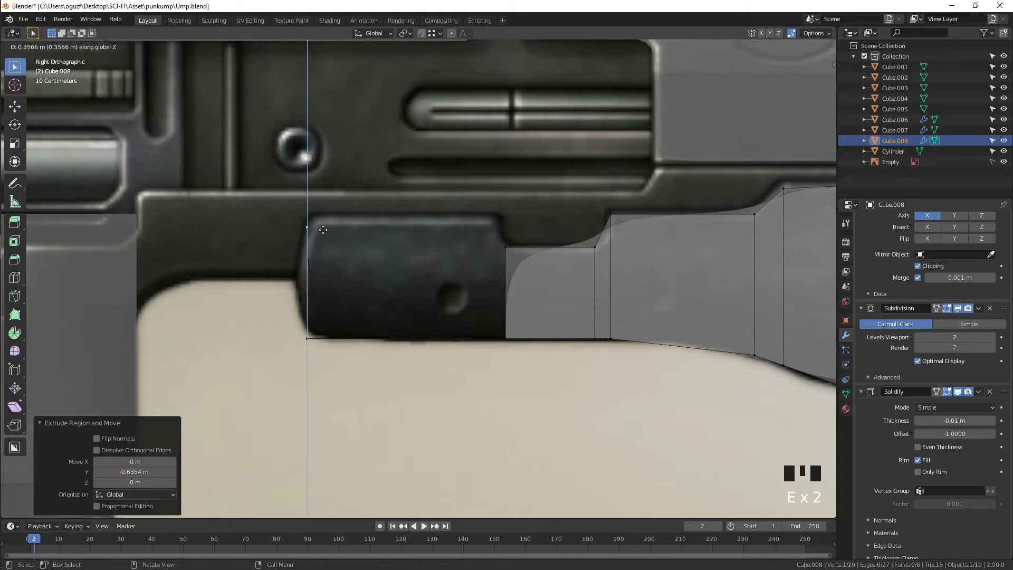
key(e)
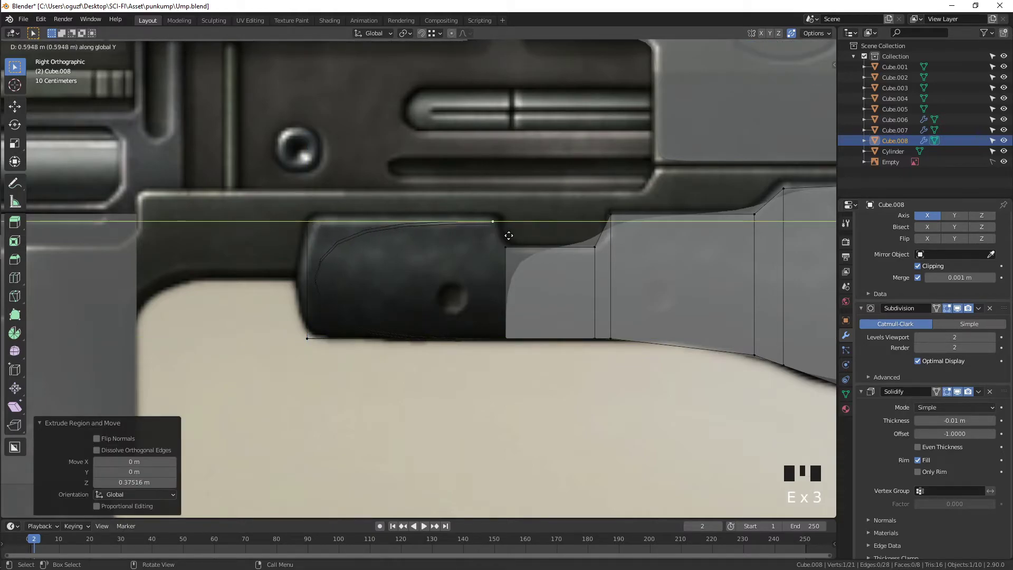
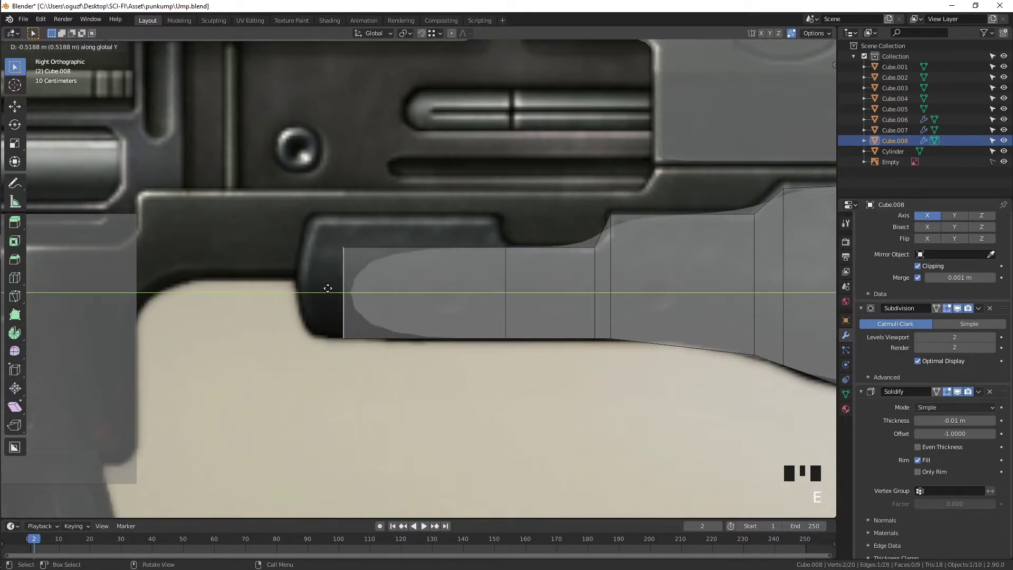
key(2)
click(413, 248)
key(e)
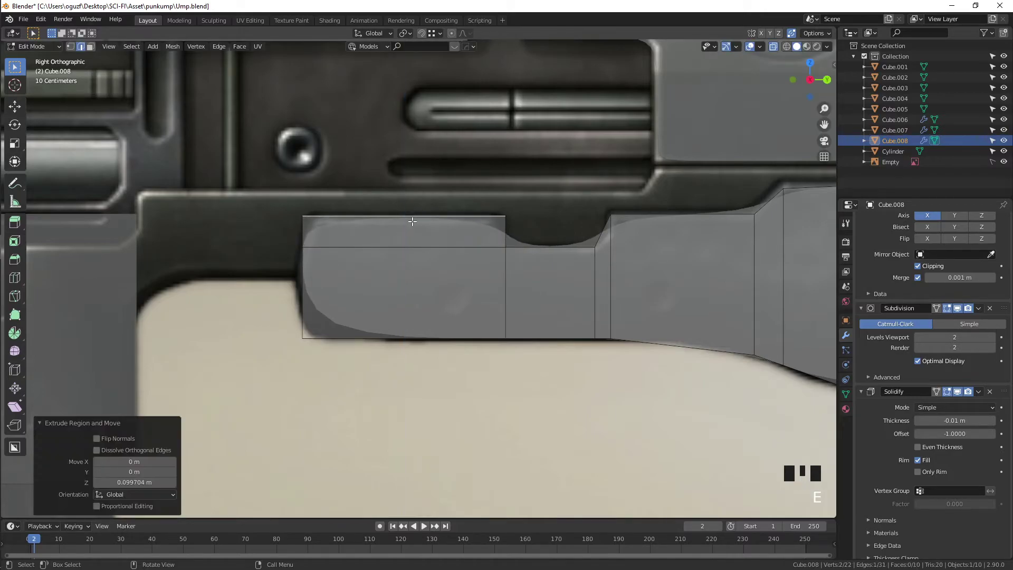
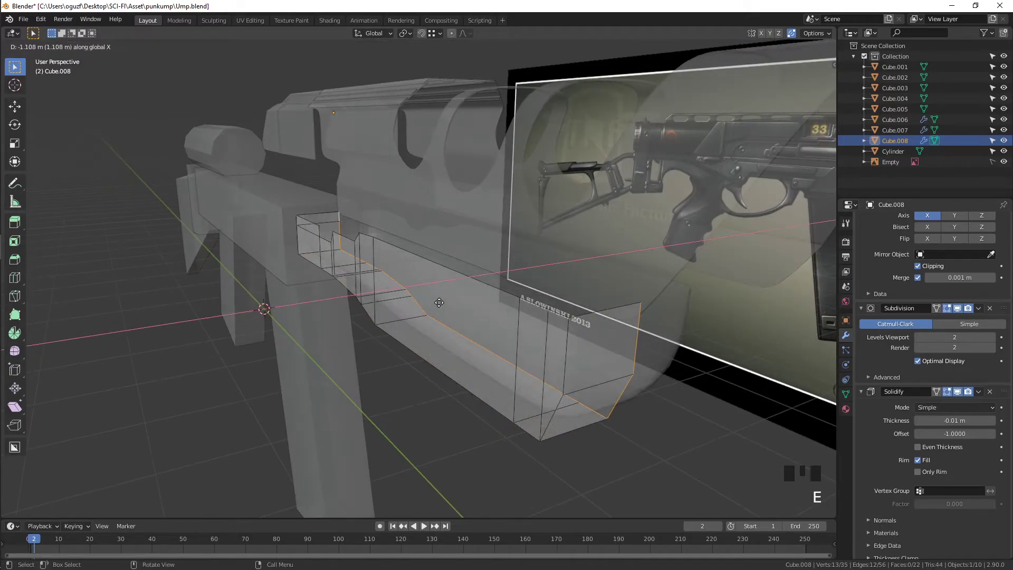
key(Tab)
key(alt+z)
drag(582, 369, 624, 309)
drag(624, 310, 620, 321)
drag(619, 322, 633, 304)
key(s)
drag(672, 291, 642, 297)
key(KP_3)
key(KP_1)
key(KP_9)
scroll(up, 3)
key(Tab)
key(Tab)
key(alt+z)
scroll(down, 3)
drag(328, 290, 360, 292)
key(alt+z)
drag(388, 303, 995, 394)
drag(995, 394, 476, 347)
key(KP_3)
scroll(up, 3)
key(Tab)
key(alt+z)
scroll(up, 3)
middle_click(310, 269)
key(ctrl+r)
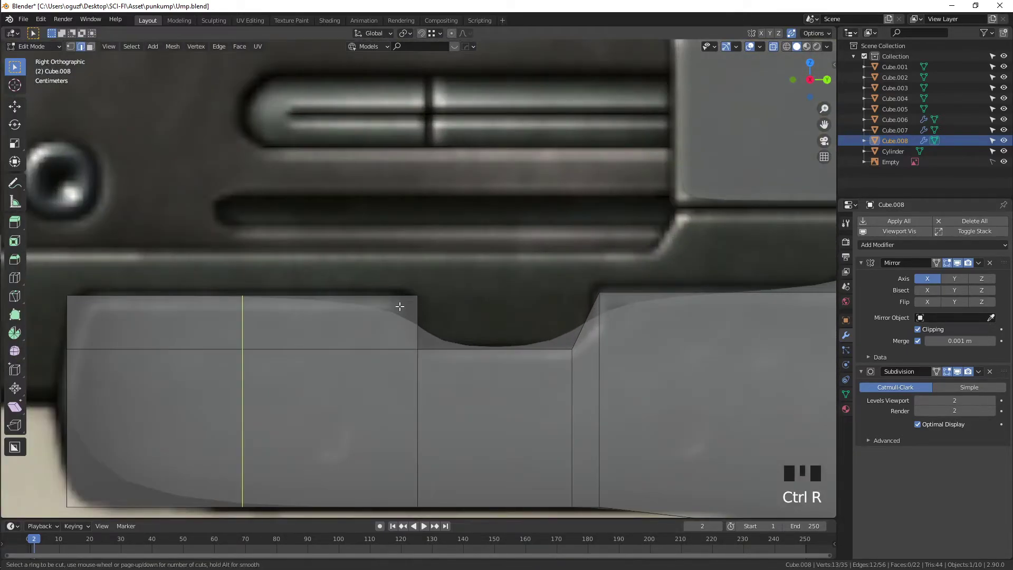
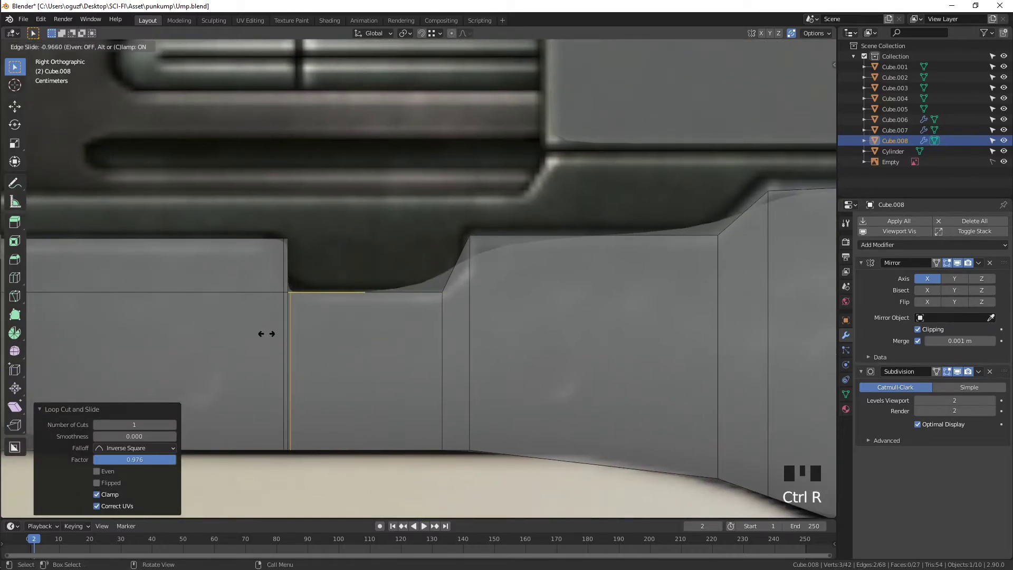
Step: Add loop cuts beside the notch and the angled step of the lower piece
key(ctrl+r)
key(ctrl+r)
key(ctrl+r)
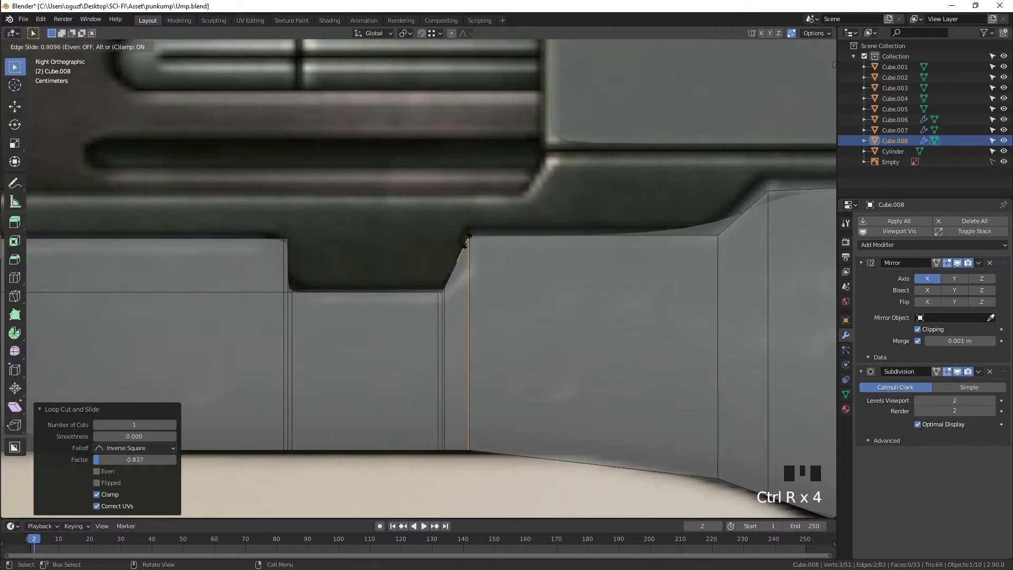
key(ctrl+r)
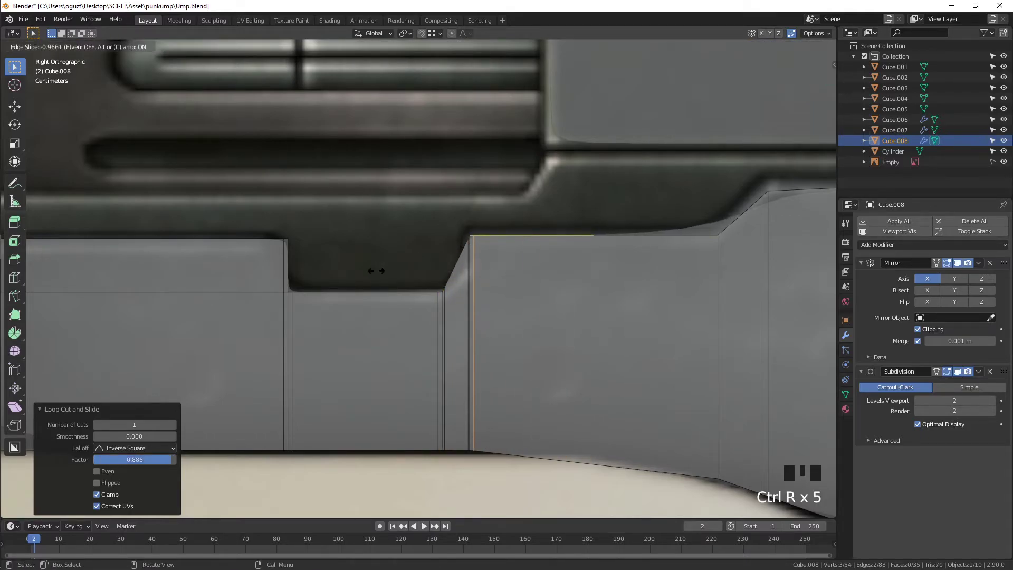
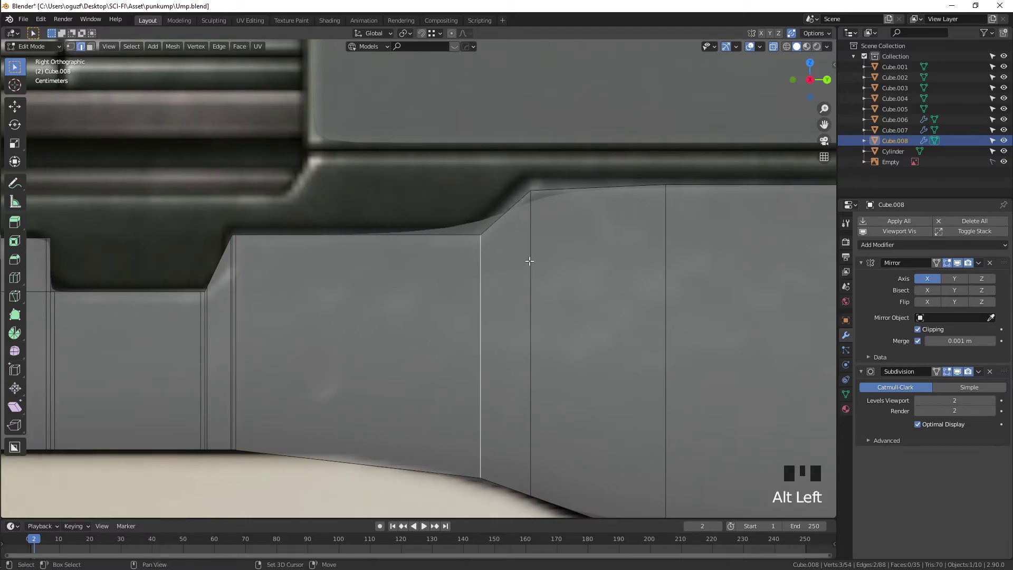
Step: Crease the new edge loops fully to 1 so the corners stay sharp
key(shift+e)
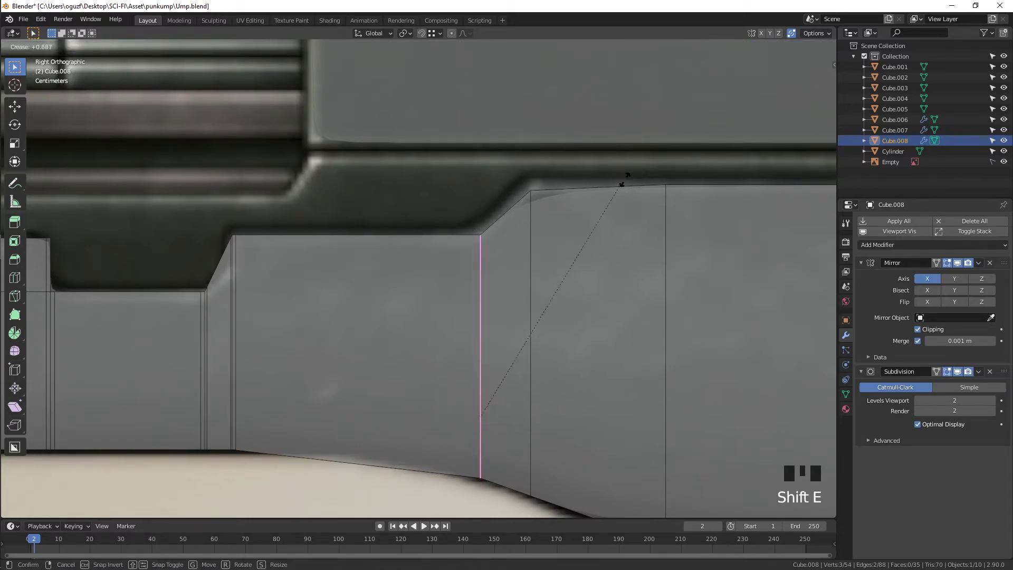
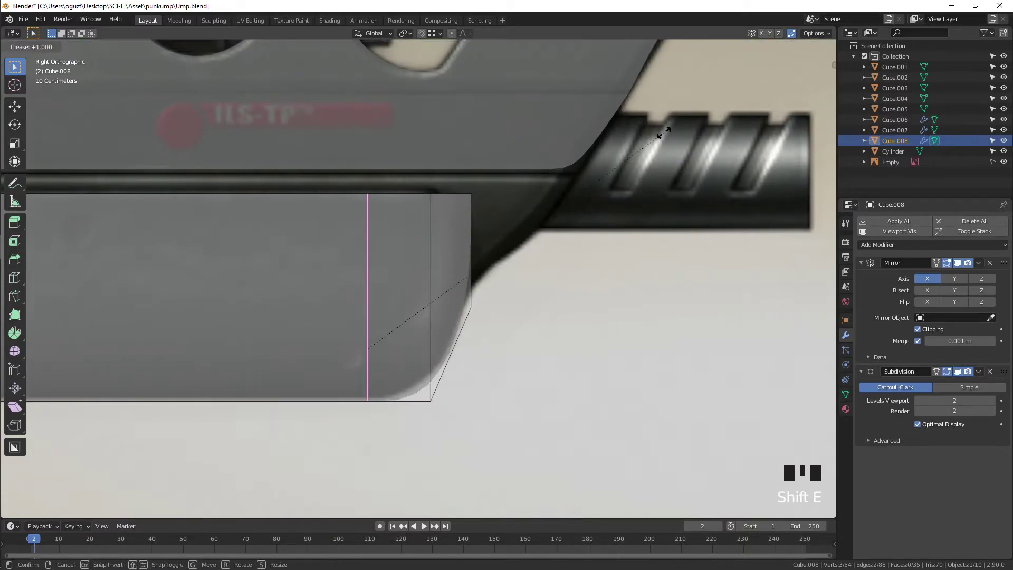
key(Tab)
key(alt+z)
scroll(down, 3)
drag(430, 316, 291, 304)
click(291, 304)
key(KP_3)
scroll(down, 3)
middle_click(159, 299)
key(2)
key(Tab)
scroll(up, 3)
drag(203, 264, 332, 265)
key(alt+z)
drag(282, 223, 328, 238)
key(2)
Step: Select the extra edge loops along the lower piece for removal
click(329, 188)
click(309, 213)
click(284, 222)
click(271, 233)
middle_click(200, 240)
key(KP_3)
scroll(down, 3)
drag(284, 234, 403, 230)
scroll(up, 3)
click(344, 193)
click(328, 189)
Step: Dissolve the selected extra edge loops from the lower piece
key(x)
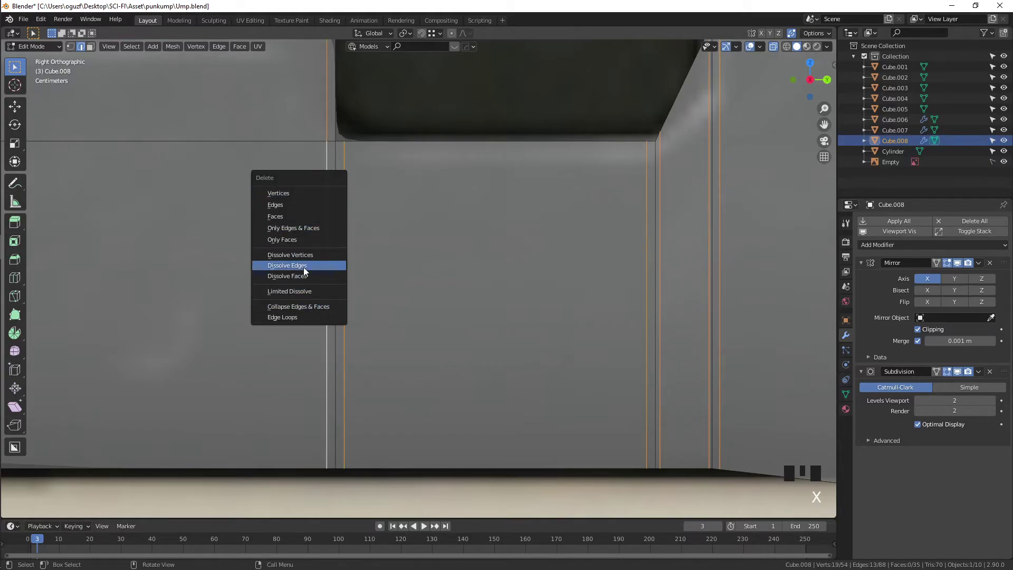
scroll(down, 3)
key(2)
click(373, 174)
Step: Select the notch and step edges and crease them with Shift+E
click(379, 232)
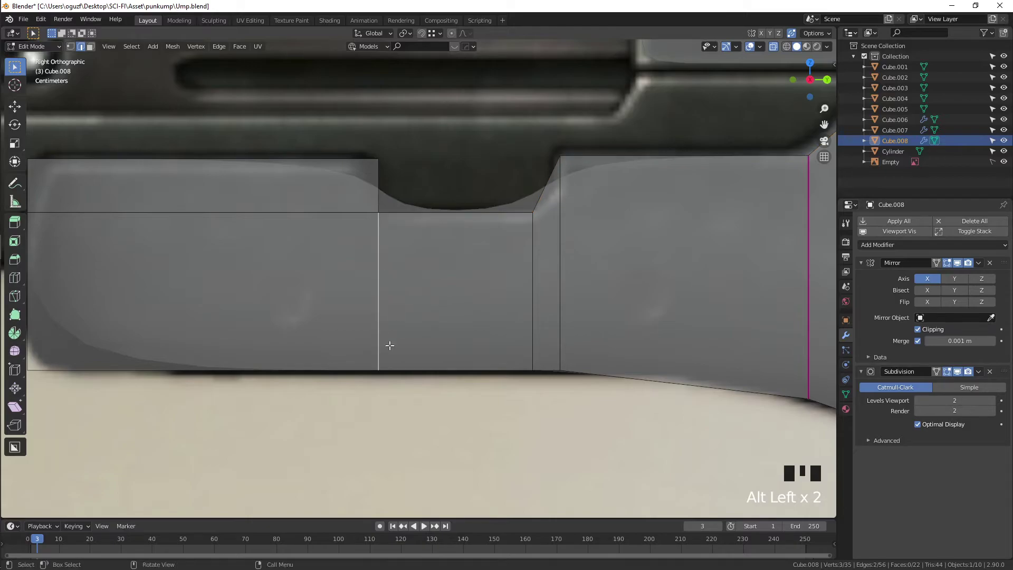
click(366, 381)
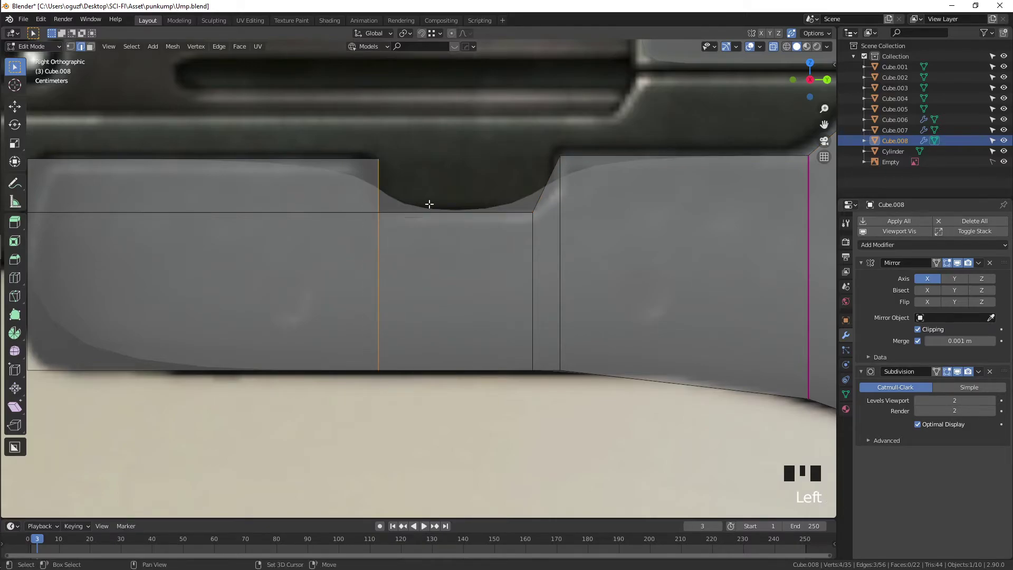
key(shift+e)
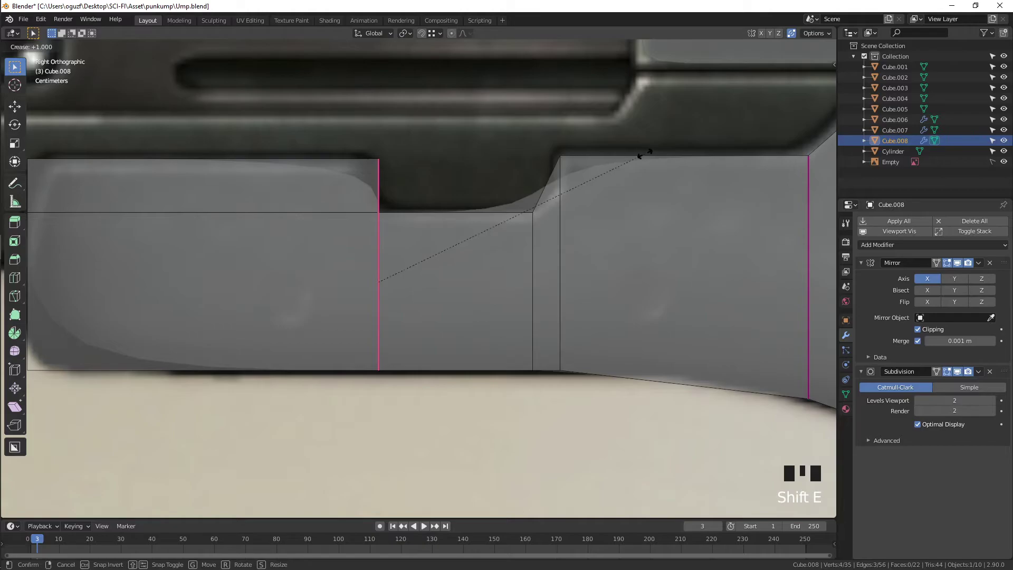
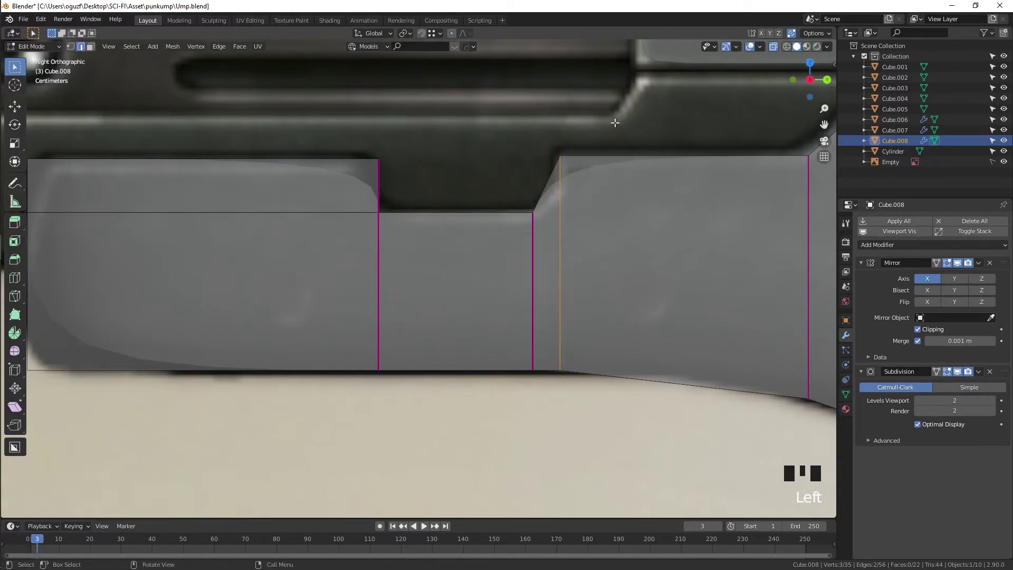
Step: Show the N-panel Item tab to check the selected edges' Mean Crease value
key(n)
click(834, 105)
click(834, 90)
click(832, 69)
click(831, 145)
click(831, 127)
click(831, 206)
click(834, 166)
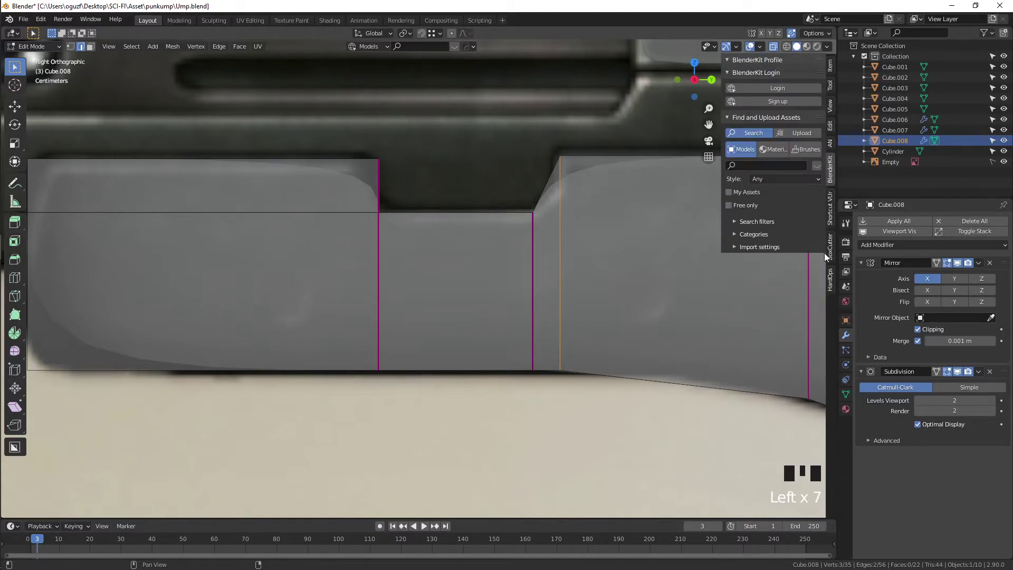
click(833, 119)
click(829, 96)
click(830, 77)
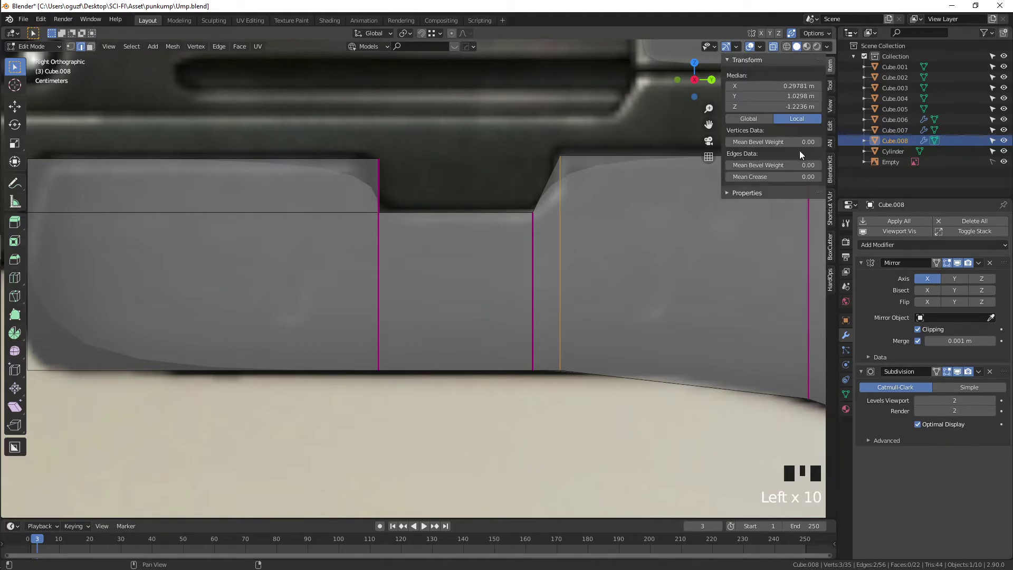
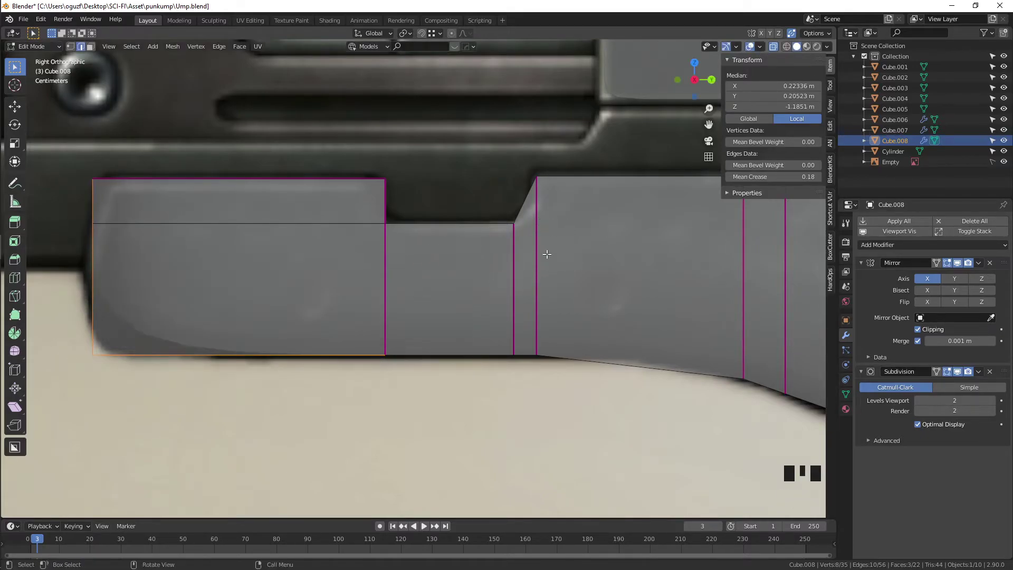
Step: Apply rotation and scale to the lower piece and return to Edit Mode
key(Tab)
key(alt+z)
scroll(down, 3)
drag(488, 301, 510, 342)
scroll(down, 3)
drag(514, 355, 514, 361)
scroll(up, 3)
drag(556, 358, 510, 405)
drag(510, 405, 513, 402)
drag(514, 401, 481, 395)
key(ctrl+a)
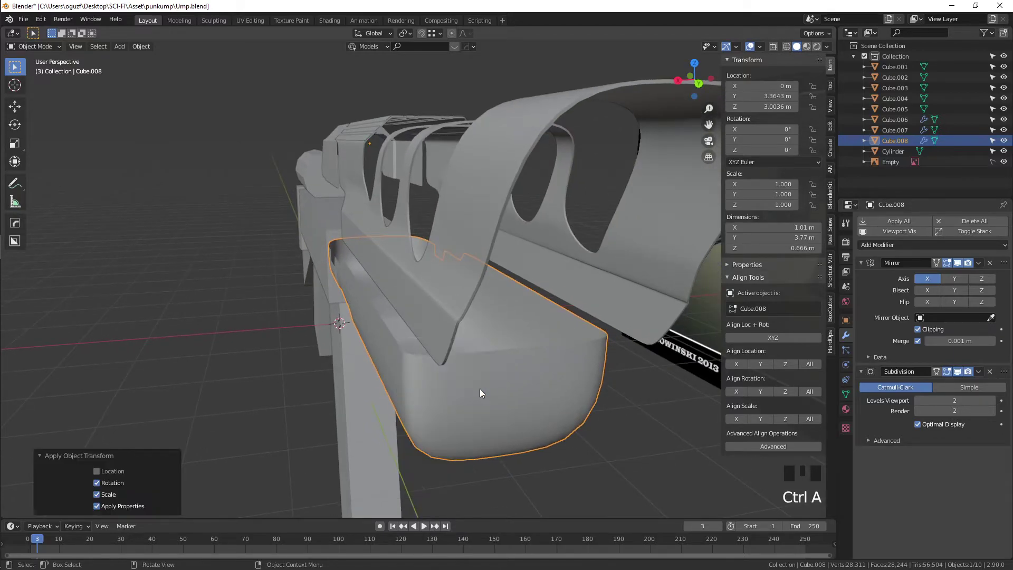
key(Tab)
Step: Select all faces and extrude them outward along their normals with Alt+E
key(e)
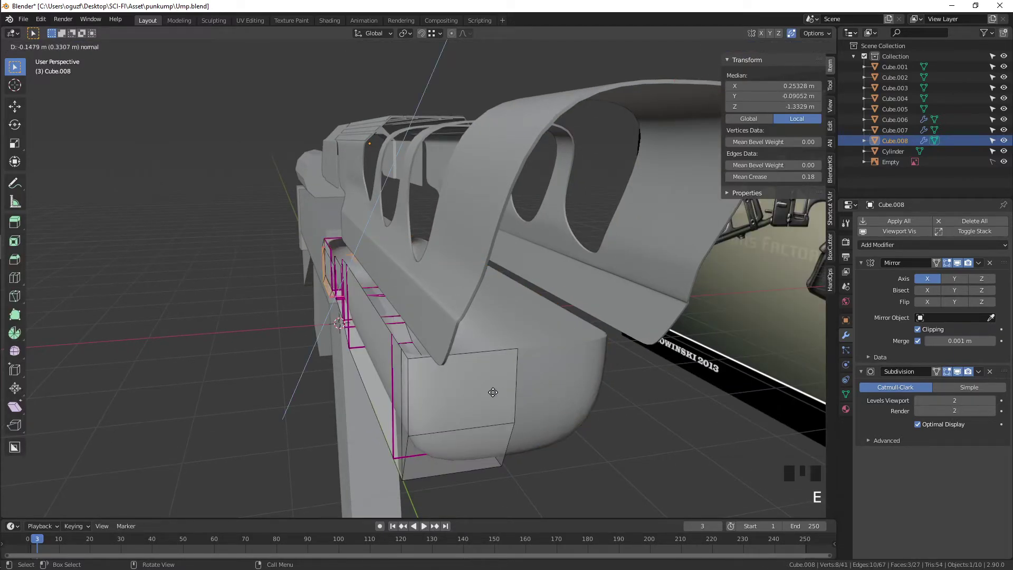
key(ctrl+z)
key(a)
drag(556, 387, 586, 371)
key(ctrl+z)
key(3)
key(a)
middle_click(589, 378)
key(alt+e)
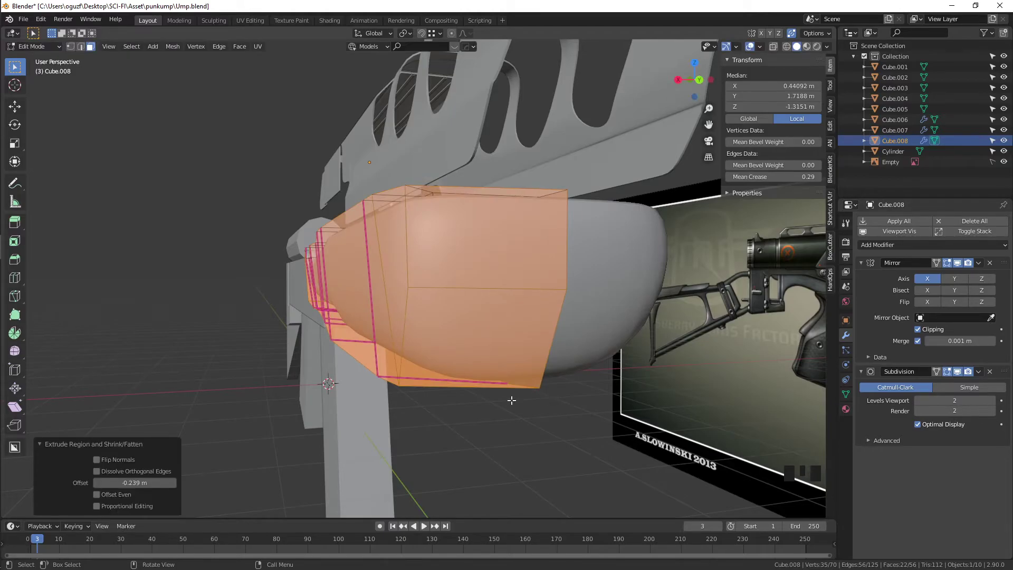
scroll(down, 3)
key(Tab)
key(alt+z)
key(alt+z)
key(Tab)
middle_click(518, 402)
Step: Cut an edge loop near the tip and scale the piece narrower across its width
key(ctrl+r)
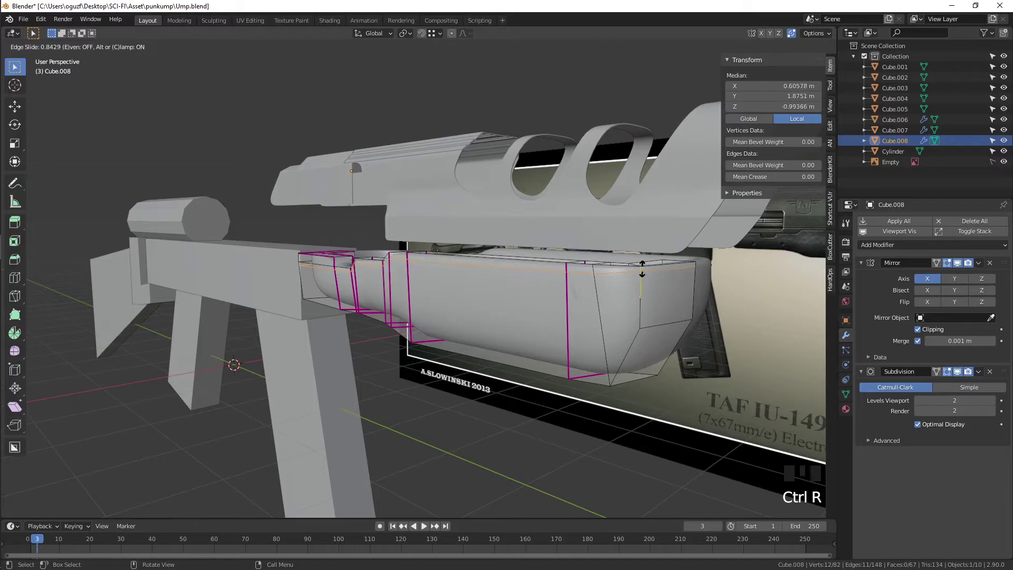
drag(539, 308, 586, 328)
key(Tab)
drag(541, 384, 492, 391)
scroll(up, 3)
middle_click(481, 391)
key(s)
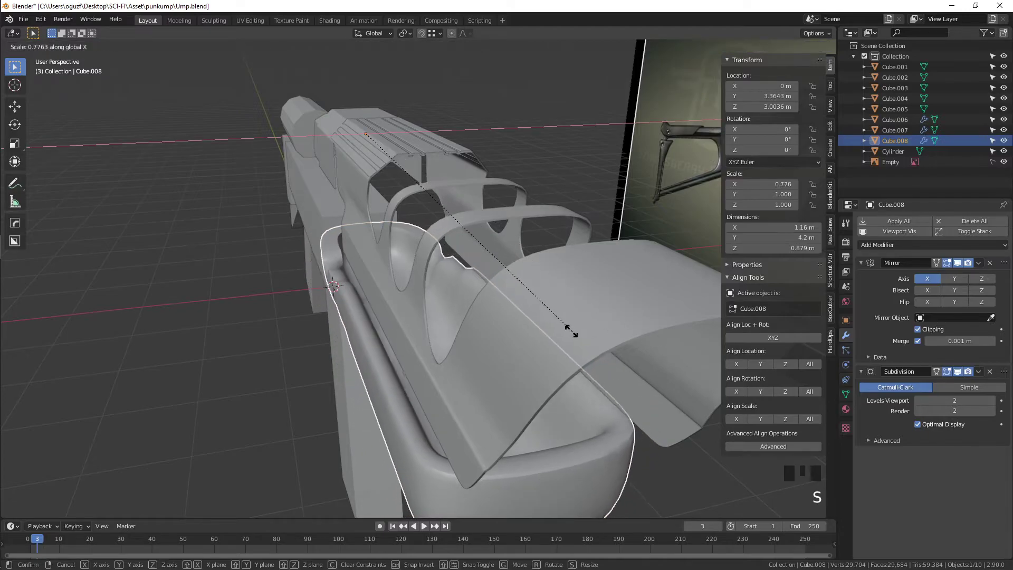
key(/)
scroll(up, 3)
Step: Add loop cuts near the corners and slide them tight against the edges
key(Tab)
drag(422, 342, 405, 359)
key(ctrl+r)
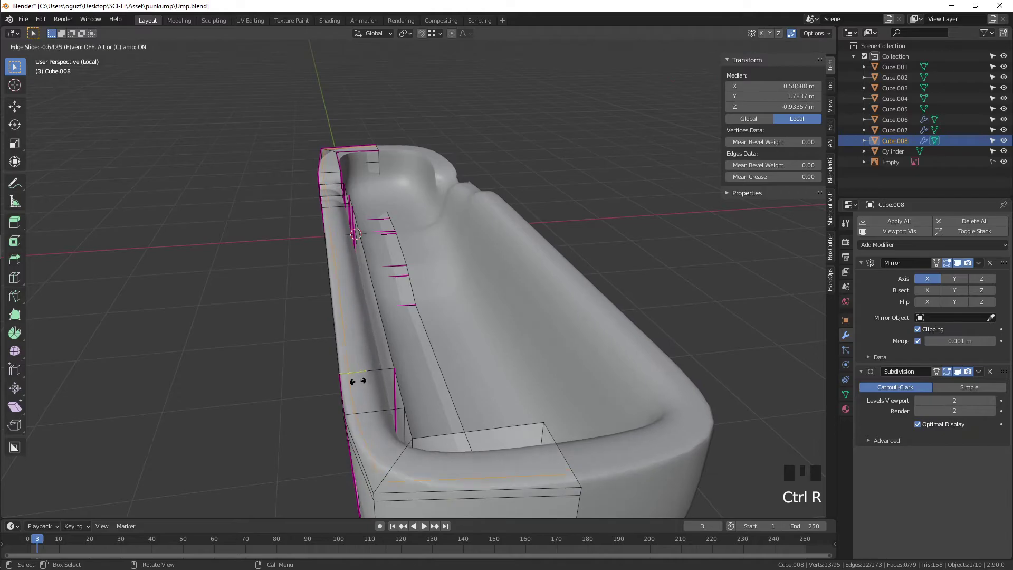
key(ctrl+r)
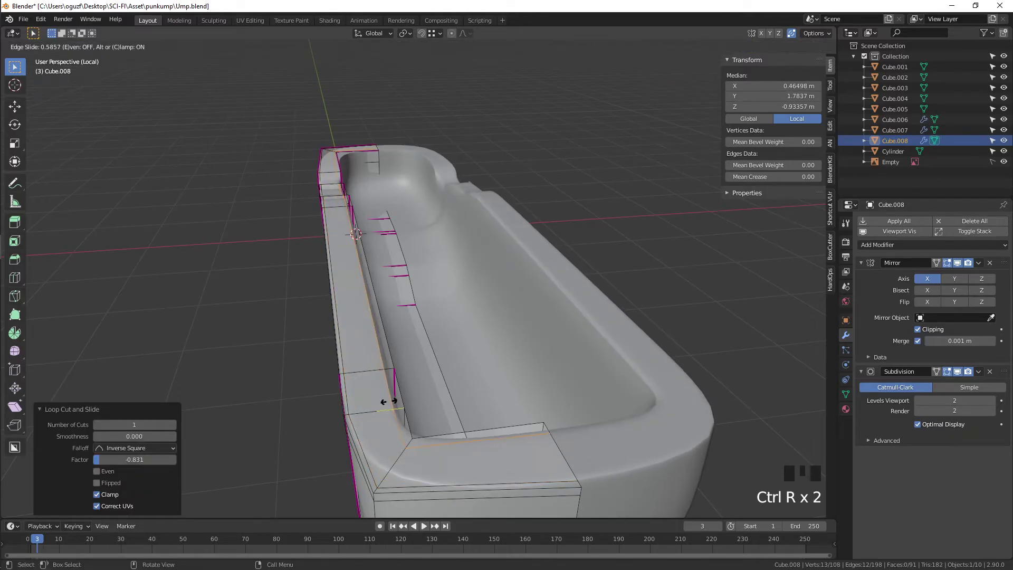
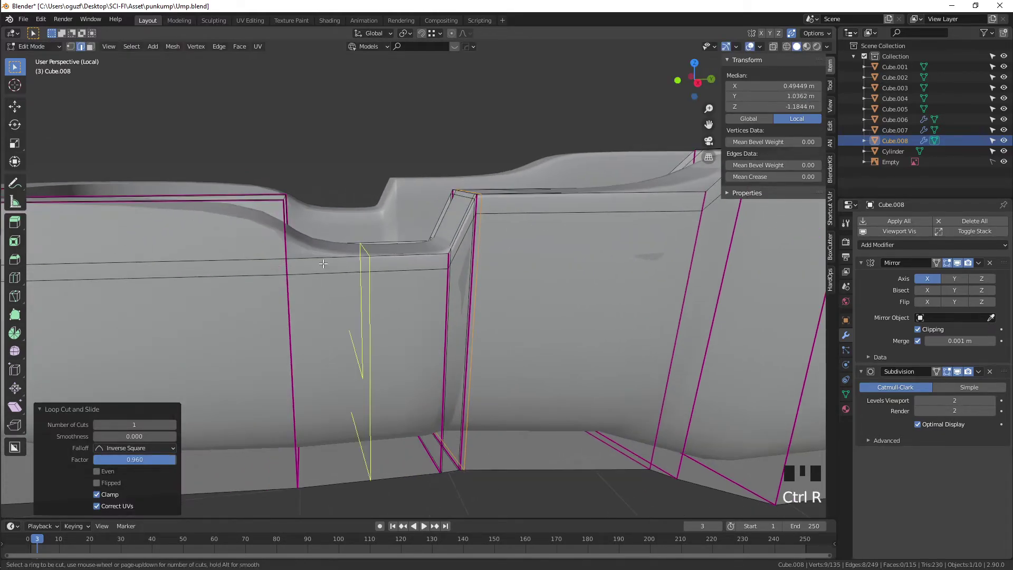
key(ctrl+r)
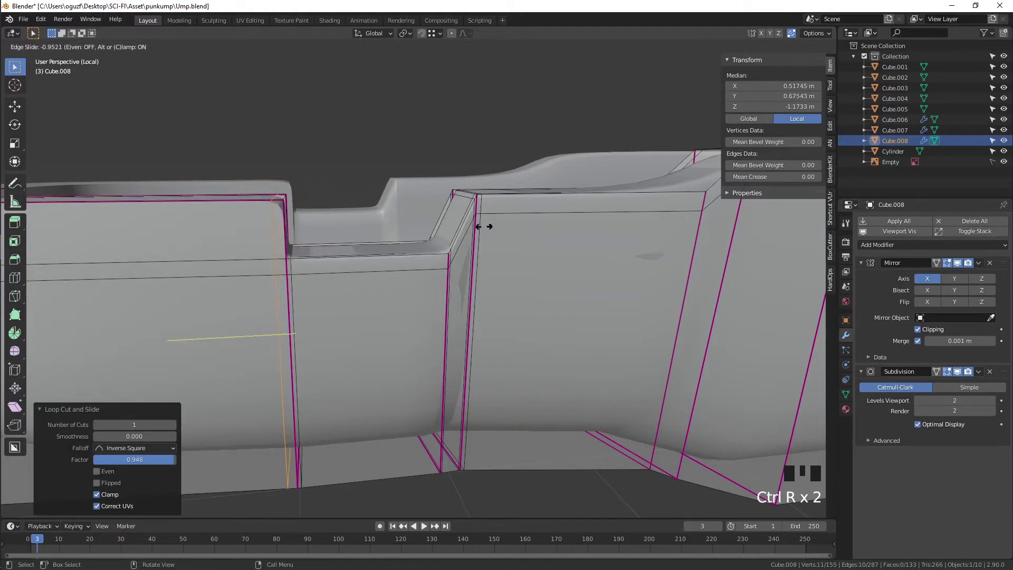
scroll(down, 3)
drag(365, 276, 363, 268)
scroll(down, 3)
key(Tab)
drag(544, 357, 421, 335)
scroll(up, 3)
key(Tab)
drag(420, 328, 534, 362)
Step: Inspect the lower piece from top and front views and adjust its selected edges
key(KP_7)
key(alt+z)
drag(635, 353, 574, 332)
scroll(down, 3)
key(1)
scroll(down, 3)
drag(526, 138, 529, 79)
click(530, 79)
scroll(up, 3)
click(525, 287)
key(alt+z)
key(Tab)
Step: Orbit around the smoothed trough to review the corners, then reopen mesh editing
drag(571, 430, 381, 319)
scroll(up, 3)
drag(358, 321, 299, 287)
click(299, 287)
drag(299, 287, 315, 304)
drag(314, 303, 761, 53)
drag(761, 53, 475, 285)
scroll(down, 3)
drag(462, 322, 763, 47)
drag(763, 47, 539, 297)
key(Tab)
Step: Recalculate the lower piece's normals and inspect it in X-ray and side view against the reference
key(3)
key(a)
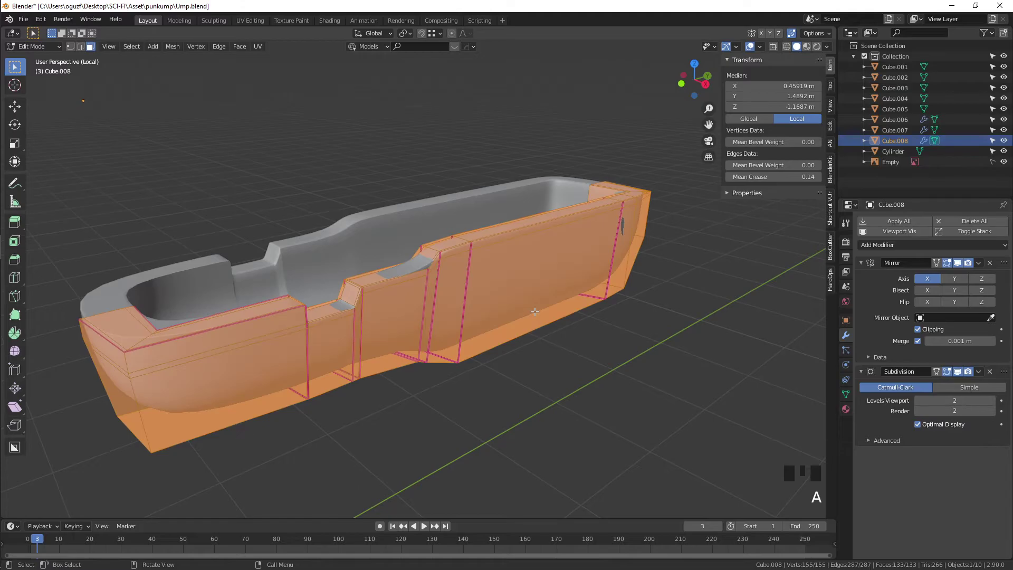
key(alt+n)
key(Tab)
key(alt+z)
key(alt+z)
drag(469, 304, 449, 331)
drag(449, 331, 342, 300)
scroll(up, 3)
drag(342, 299, 717, 150)
key(Tab)
key(Tab)
drag(764, 48, 450, 278)
drag(450, 278, 342, 285)
key(Tab)
drag(288, 274, 273, 279)
key(Tab)
drag(192, 289, 84, 320)
key(/)
scroll(down, 3)
drag(475, 273, 592, 366)
click(593, 366)
drag(511, 382, 503, 312)
click(503, 312)
middle_click(497, 319)
scroll(up, 3)
drag(480, 313, 489, 311)
key(KP_3)
scroll(up, 3)
click(499, 280)
Step: Crease the lower piece's bottom edges with Shift+E so they stay sharp
key(Tab)
key(2)
key(a)
key(shift+e)
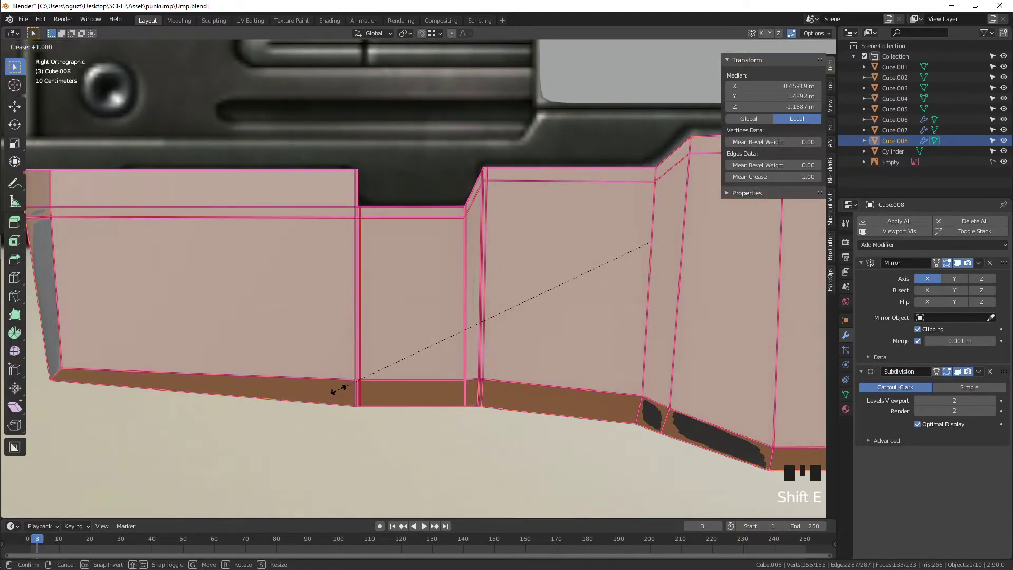
key(shift+e)
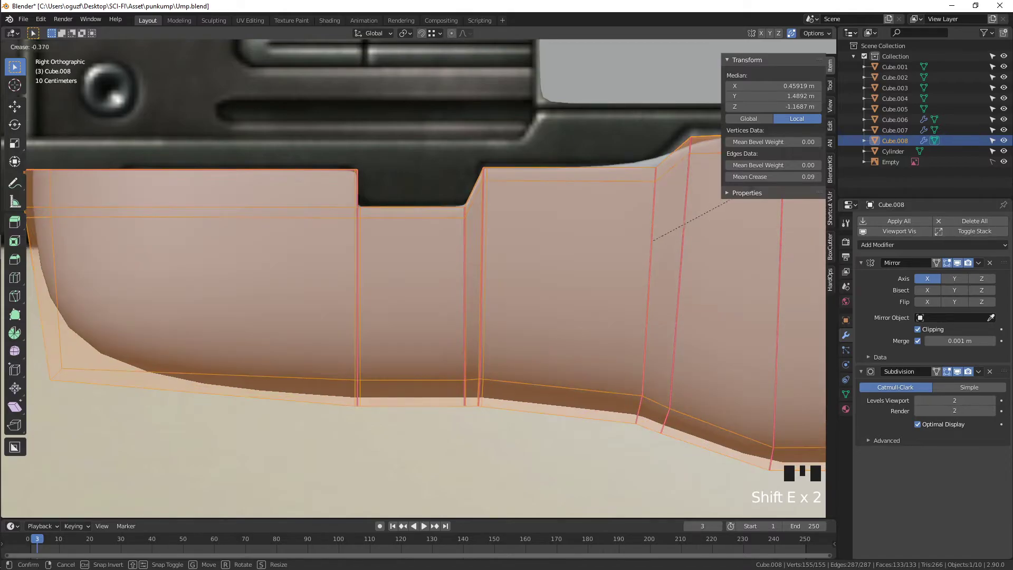
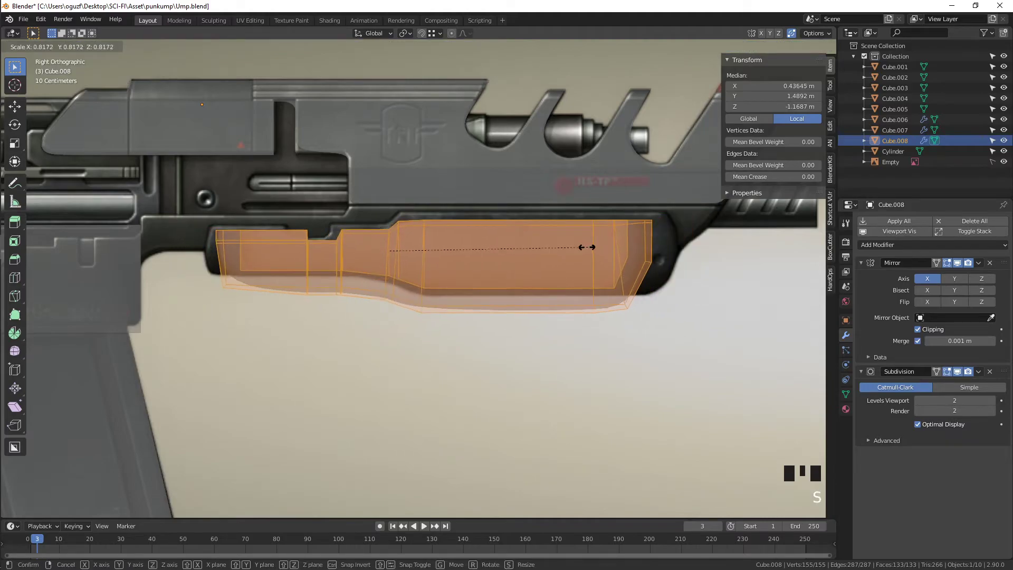
Step: Move the lower piece into place and stretch it lengthwise along Y to fit the handguard
key(g)
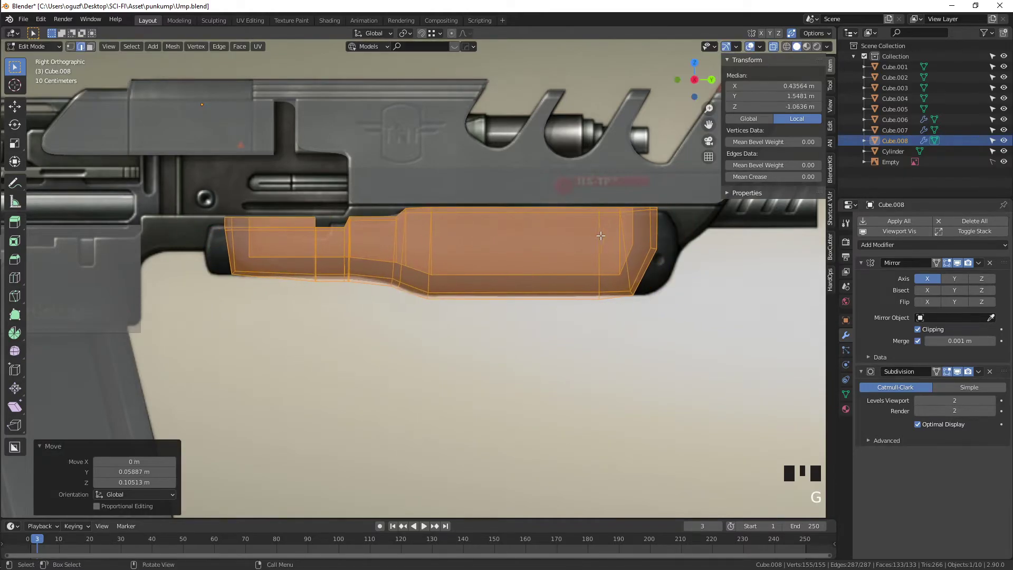
key(s)
key(s)
key(s)
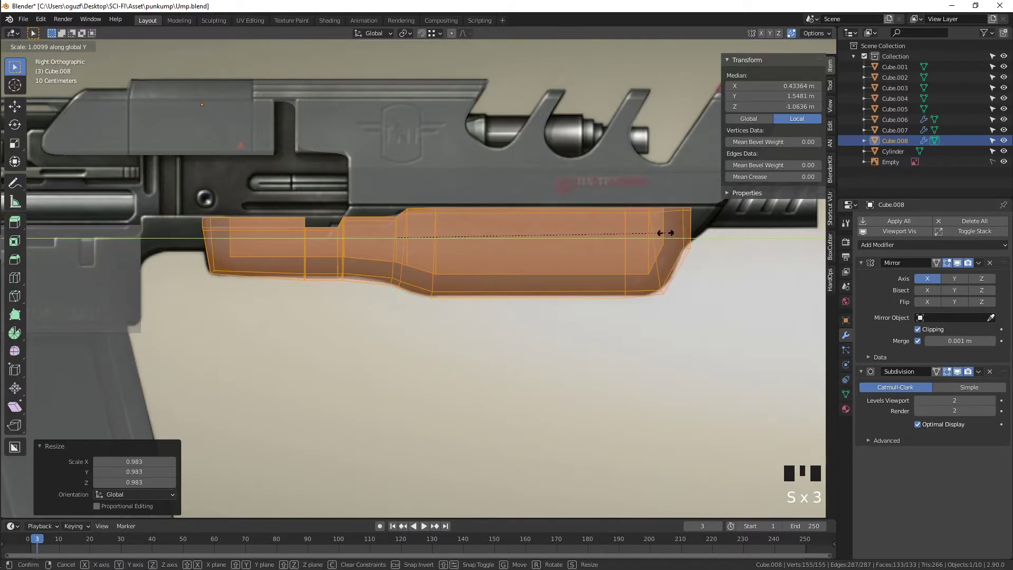
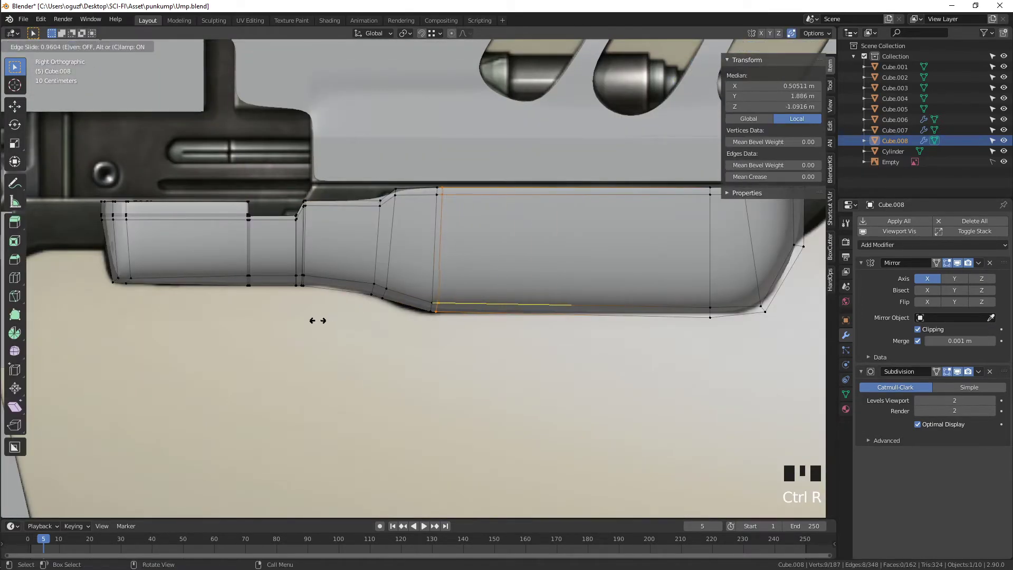
Step: Add one more edge loop across the lower piece and check the fit beneath the upper body
key(ctrl+r)
key(ctrl+r)
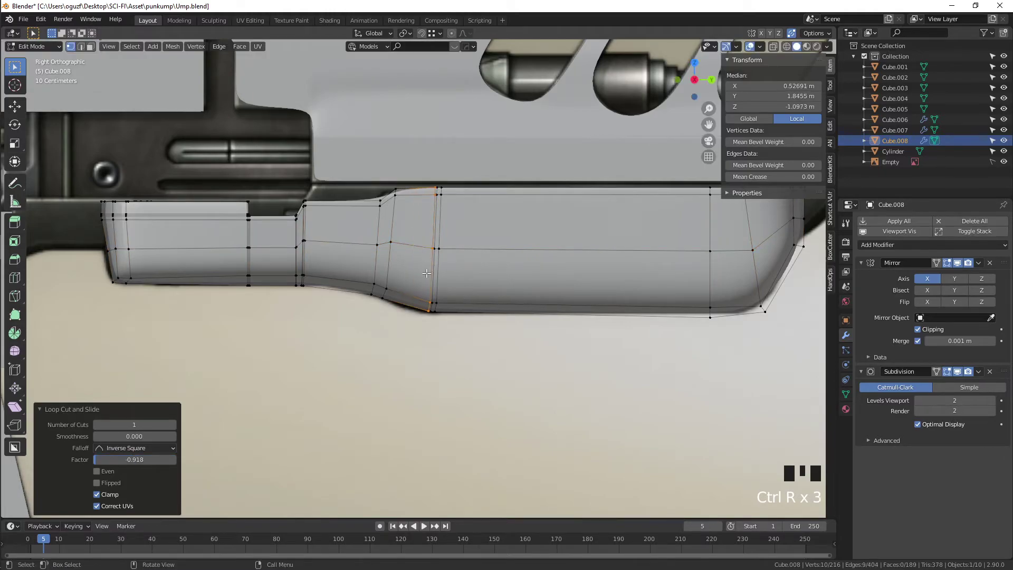
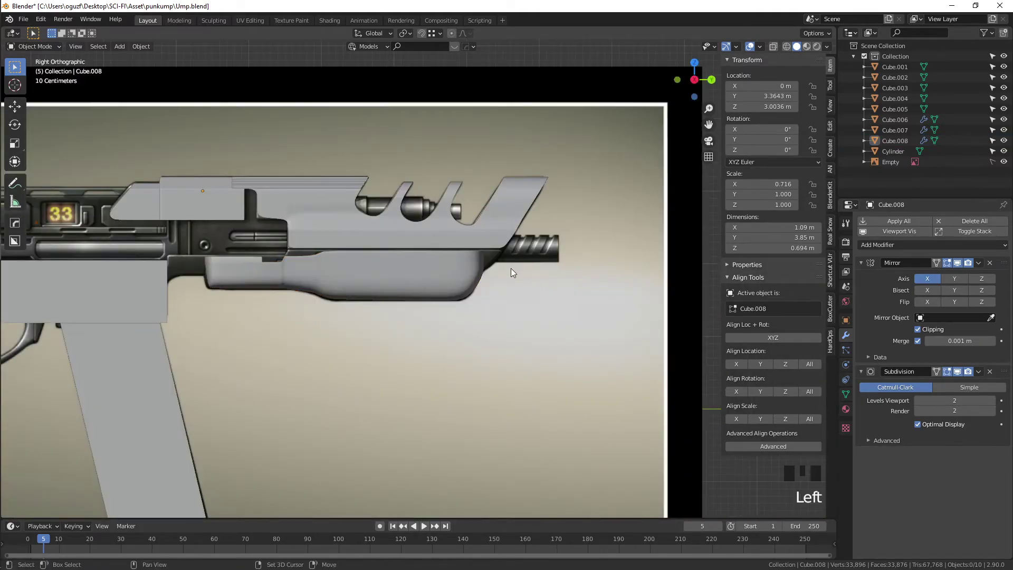
scroll(up, 3)
key(Tab)
key(Tab)
key(alt+z)
drag(523, 271, 460, 279)
scroll(up, 3)
drag(423, 283, 516, 277)
scroll(down, 3)
drag(491, 281, 523, 280)
Step: Bring up the add-object list, then back out toward editing the upper receiver Cube.006
key(shift+a)
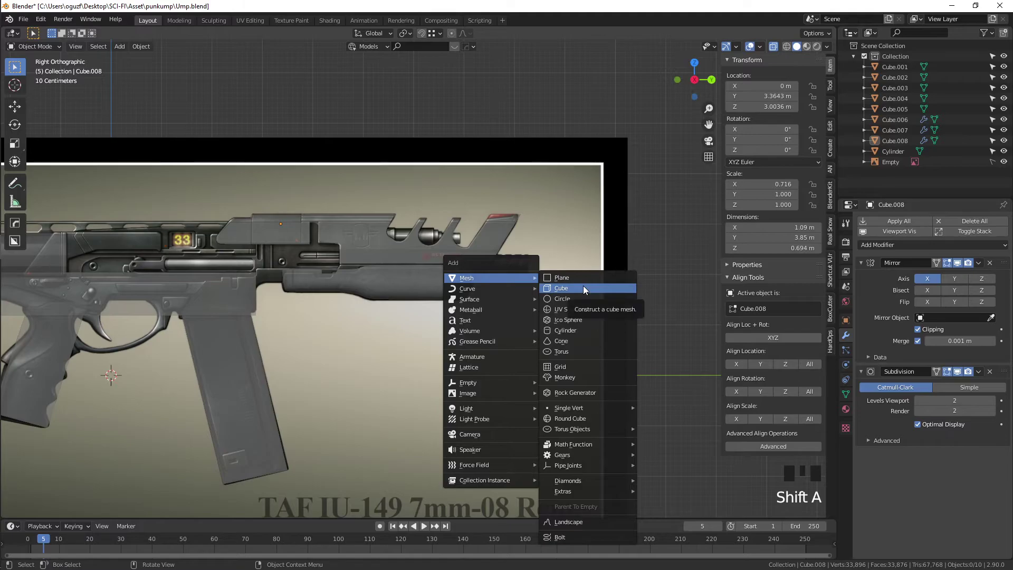
scroll(up, 3)
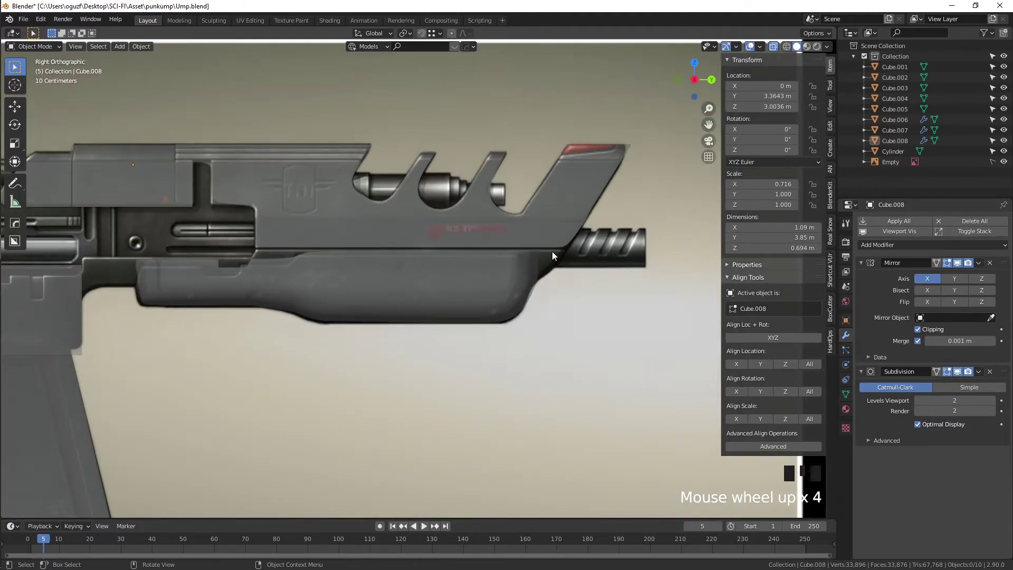
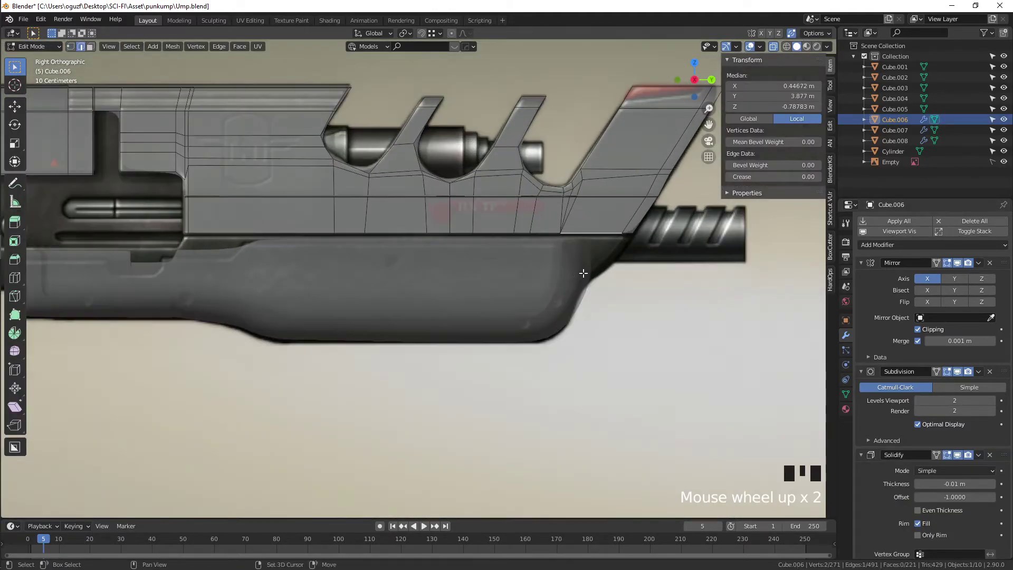
Step: Duplicate faces of Cube.006, drop them vertically and extend them back toward the grip
key(shift+d)
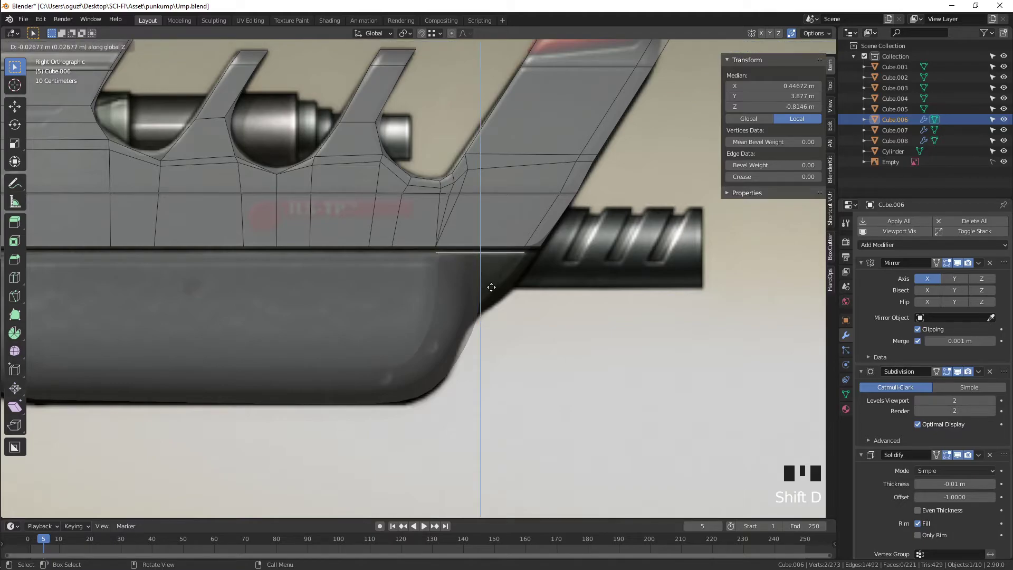
key(e)
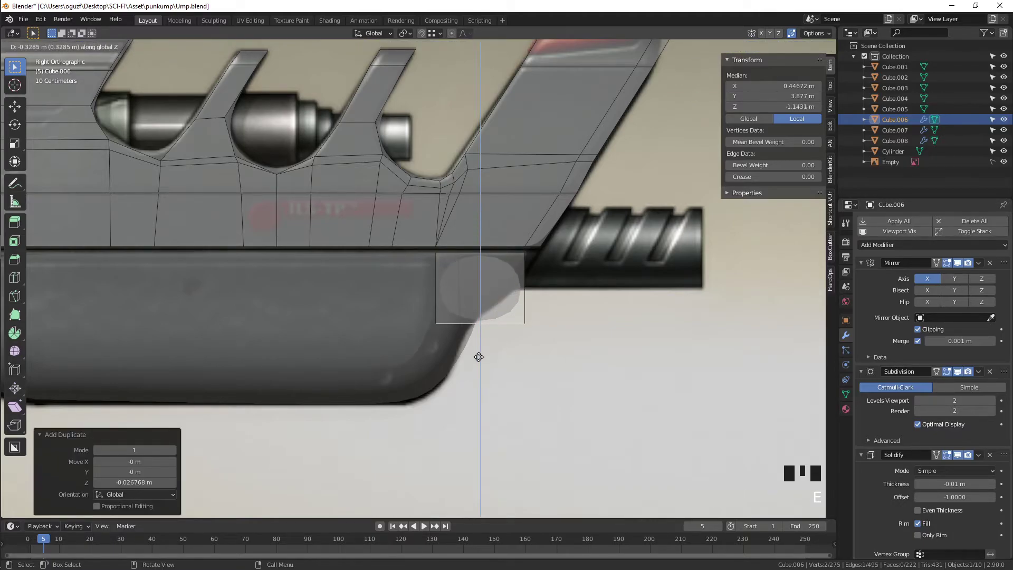
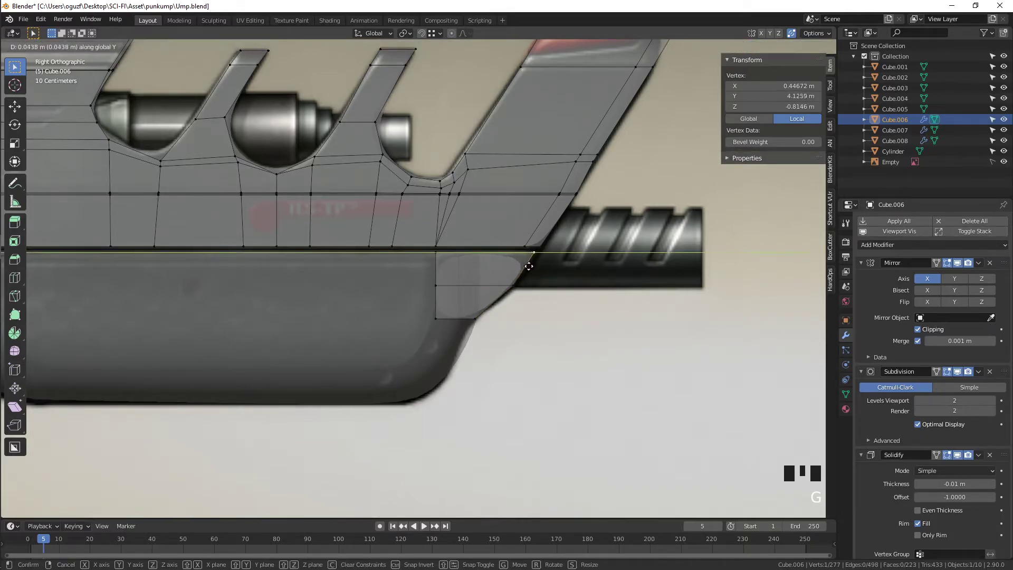
scroll(up, 3)
drag(438, 291, 482, 278)
key(2)
click(493, 266)
click(496, 296)
drag(450, 296, 469, 287)
scroll(down, 3)
drag(422, 288, 519, 293)
key(e)
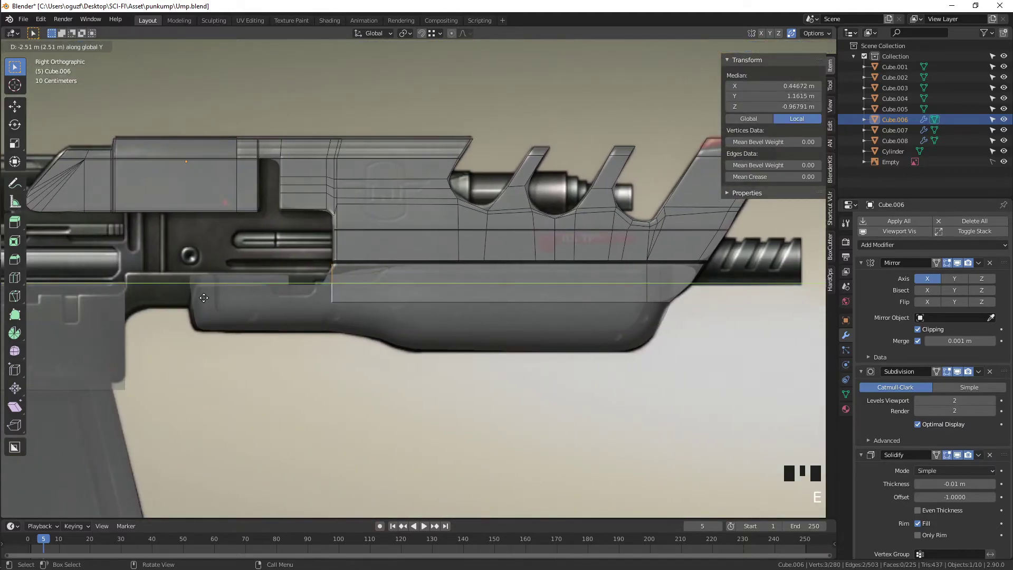
scroll(up, 3)
click(292, 294)
key(g)
middle_click(298, 275)
Step: Extrude the duplicated bottom edge downward to form the lower housing and adjust its corner
key(ctrl+r)
drag(292, 281, 568, 293)
middle_click(568, 293)
double_click(516, 299)
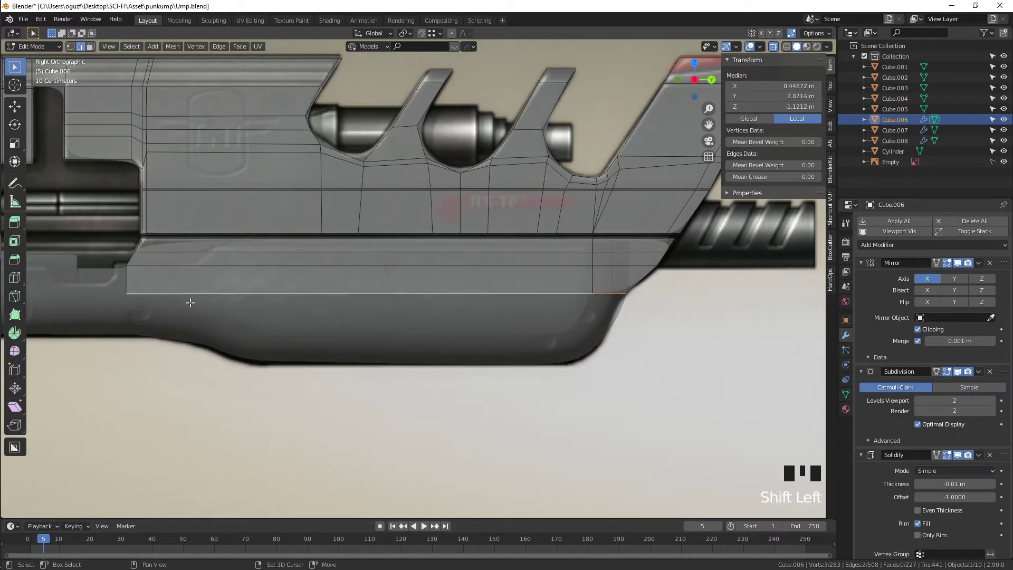
key(e)
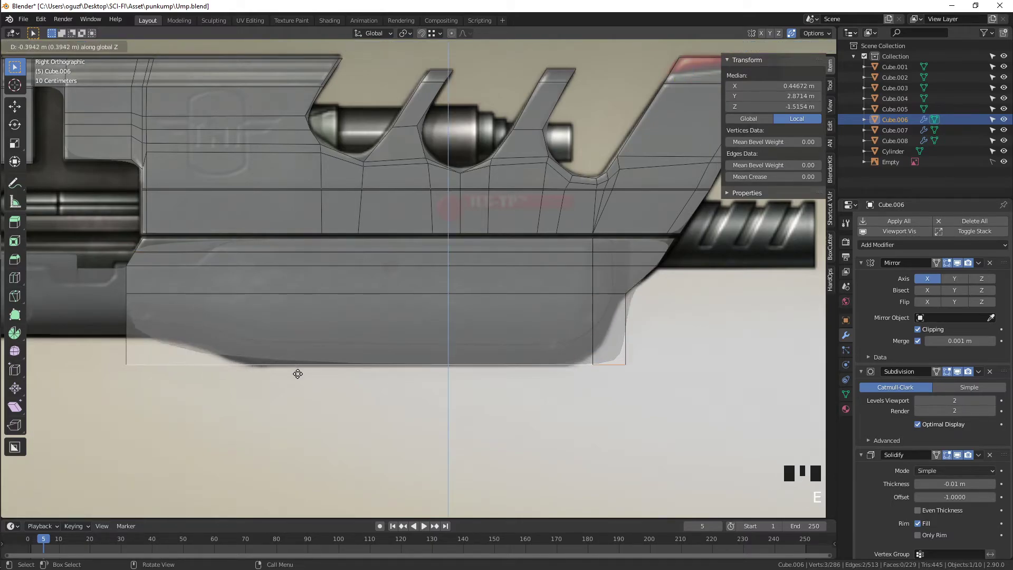
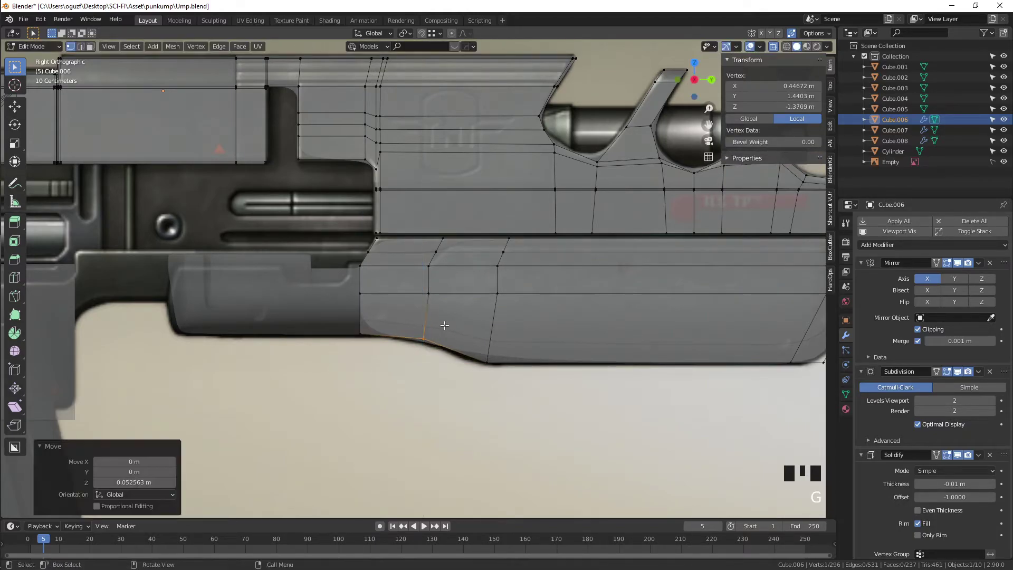
drag(400, 321, 377, 308)
key(2)
click(370, 277)
click(371, 304)
key(e)
key(1)
click(189, 292)
key(g)
scroll(up, 3)
Step: Add and scale two edge loops across the new housing
key(ctrl+r)
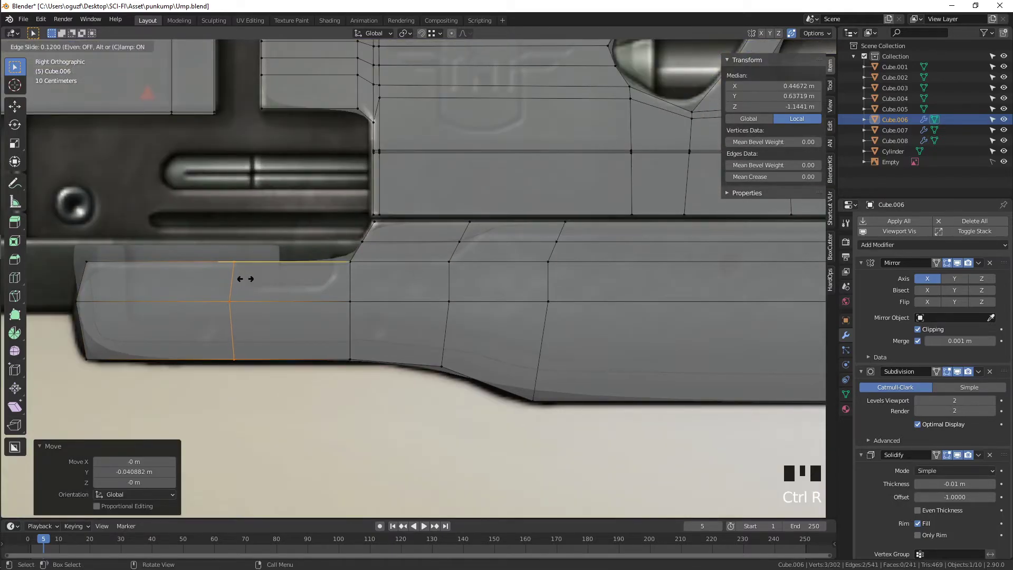
key(s)
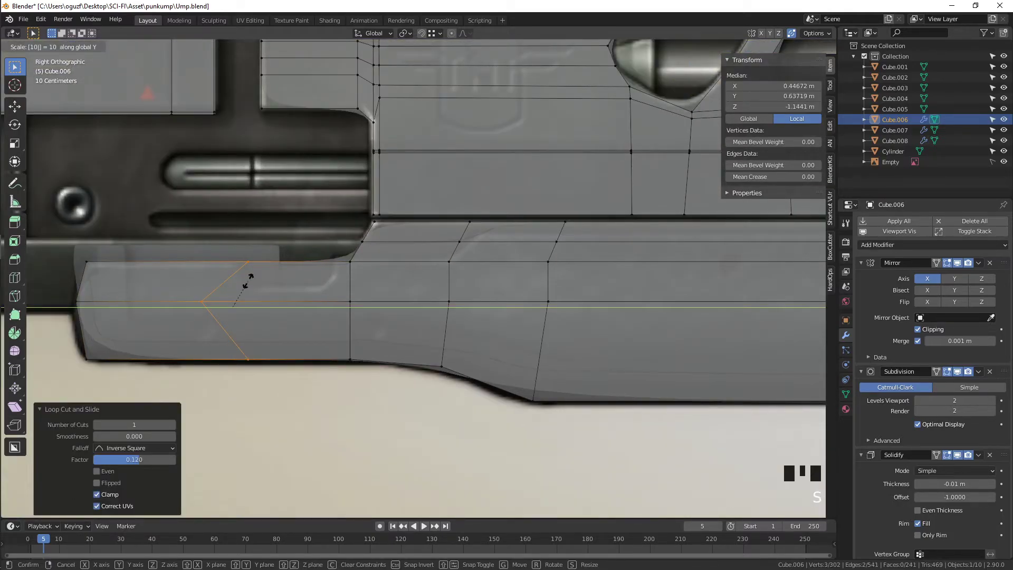
key(s)
key(ctrl+r)
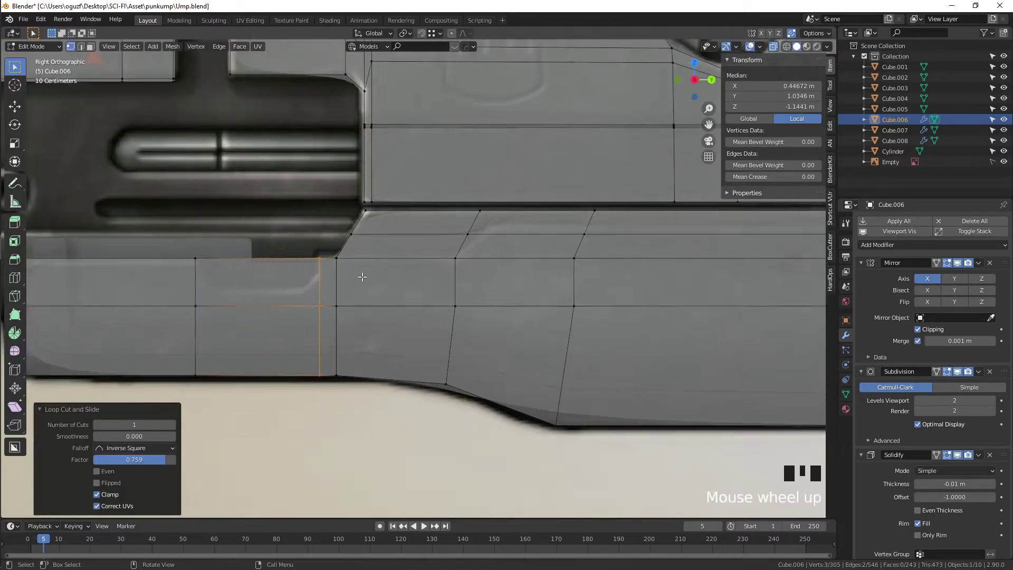
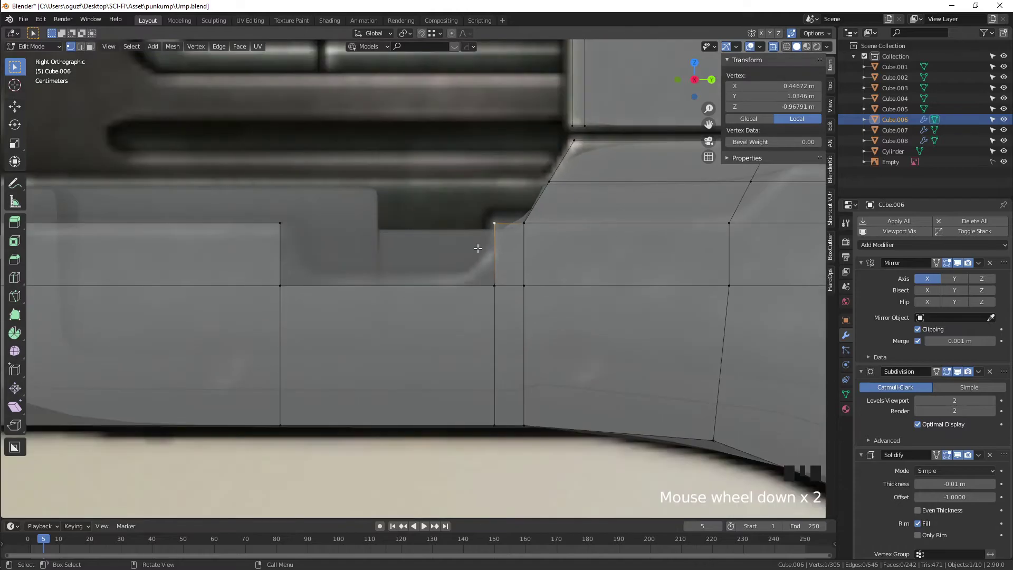
Step: Inspect the housing side-on in X-ray against the reference gun and nudge its placement
click(489, 277)
key(Tab)
scroll(down, 3)
key(alt+z)
scroll(up, 3)
scroll(down, 3)
drag(462, 265, 554, 302)
scroll(down, 3)
drag(550, 305, 508, 327)
key(alt+z)
drag(505, 326, 492, 317)
key(KP_3)
scroll(up, 3)
scroll(down, 3)
click(451, 365)
scroll(up, 3)
drag(508, 307, 453, 310)
scroll(down, 3)
key(KP_3)
scroll(up, 3)
drag(560, 321, 424, 313)
scroll(up, 3)
click(545, 270)
drag(536, 295, 487, 306)
key(g)
Step: Separate the linked housing faces into new object Cube.009 and select all its faces for editing
key(Tab)
key(3)
key(l)
key(p)
key(Tab)
key(alt+z)
click(497, 385)
click(447, 300)
key(Tab)
key(3)
key(a)
middle_click(456, 298)
Step: Shift Cube.009's bottom band sideways along X so it sits against the body
key(g)
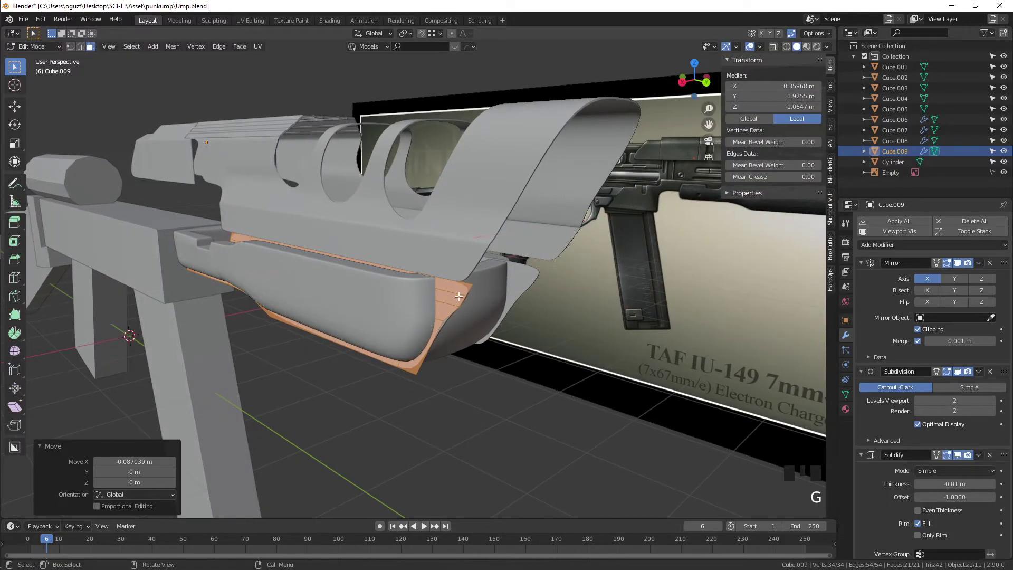
key(KP_3)
scroll(up, 3)
key(z)
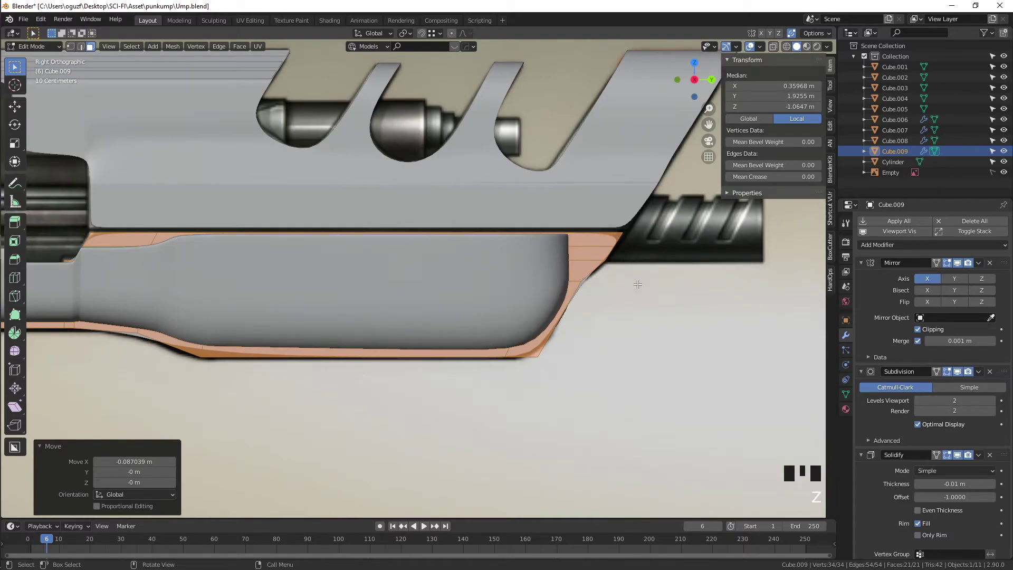
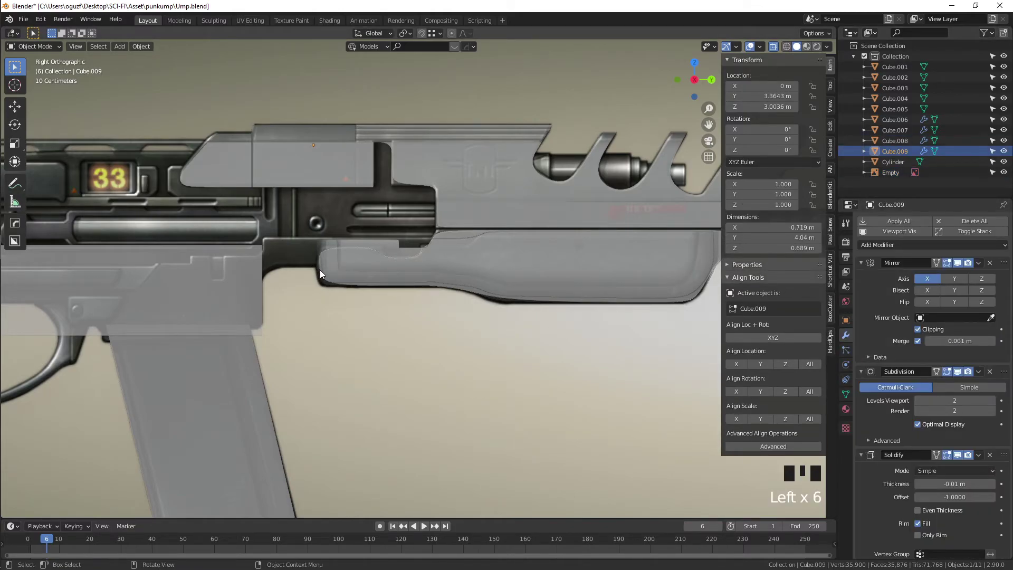
Step: Isolate the lower part Cube.009 (local view, Shift+H) and frame it ready for mesh editing
key(/)
key(/)
click(518, 362)
key(shift+h)
drag(528, 270, 219, 252)
scroll(up, 3)
drag(251, 252, 381, 252)
key(Tab)
click(341, 242)
click(996, 175)
key(Tab)
Step: Add four edge loops: three tightening the step and one at the angled front tip
key(ctrl+r)
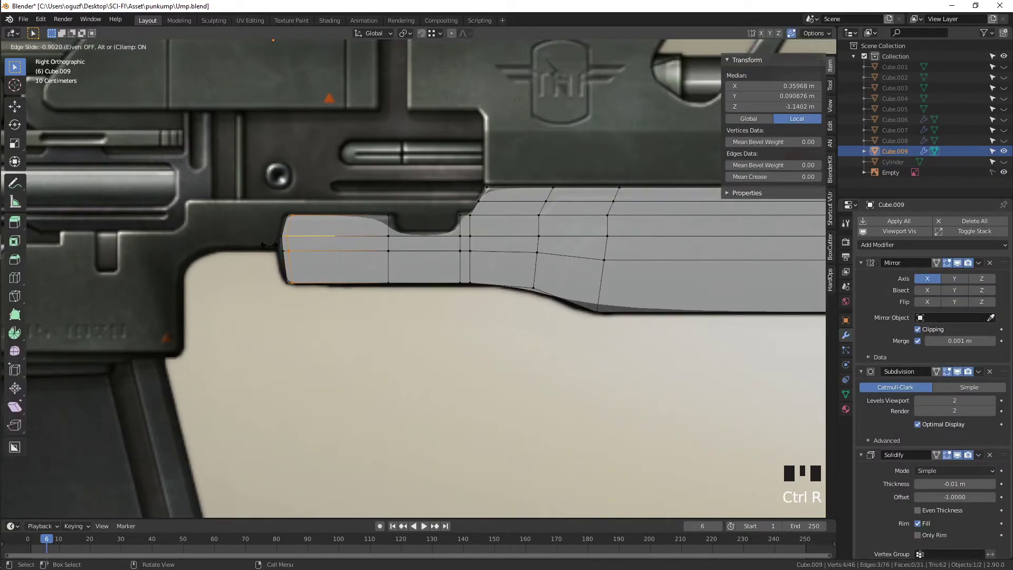
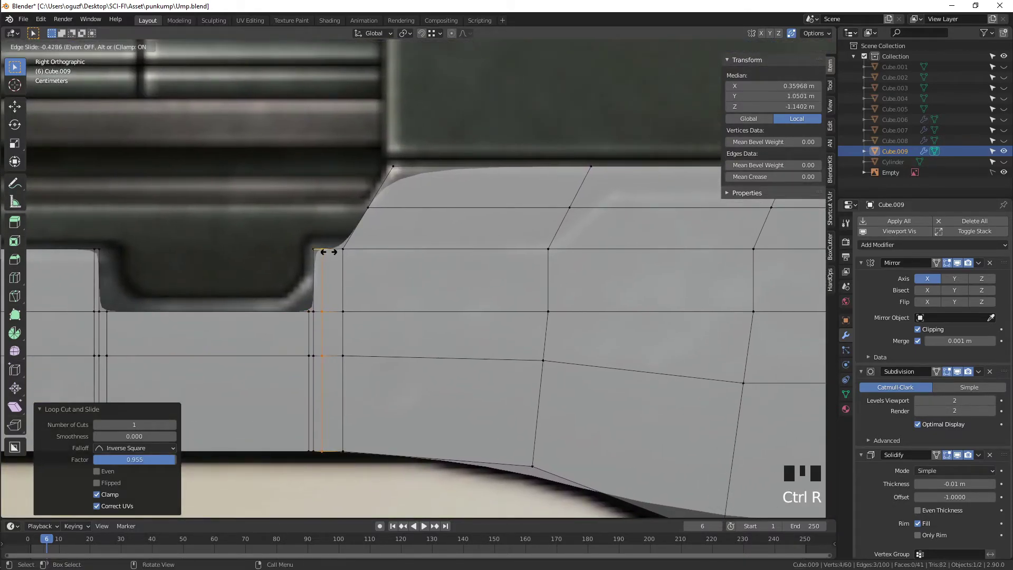
key(ctrl+r)
key(ctrl+r)
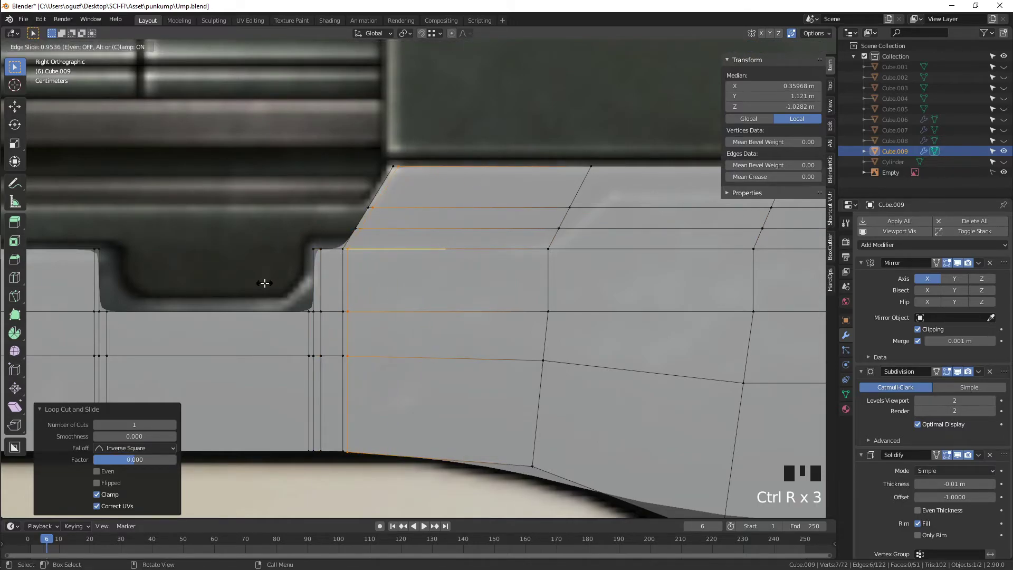
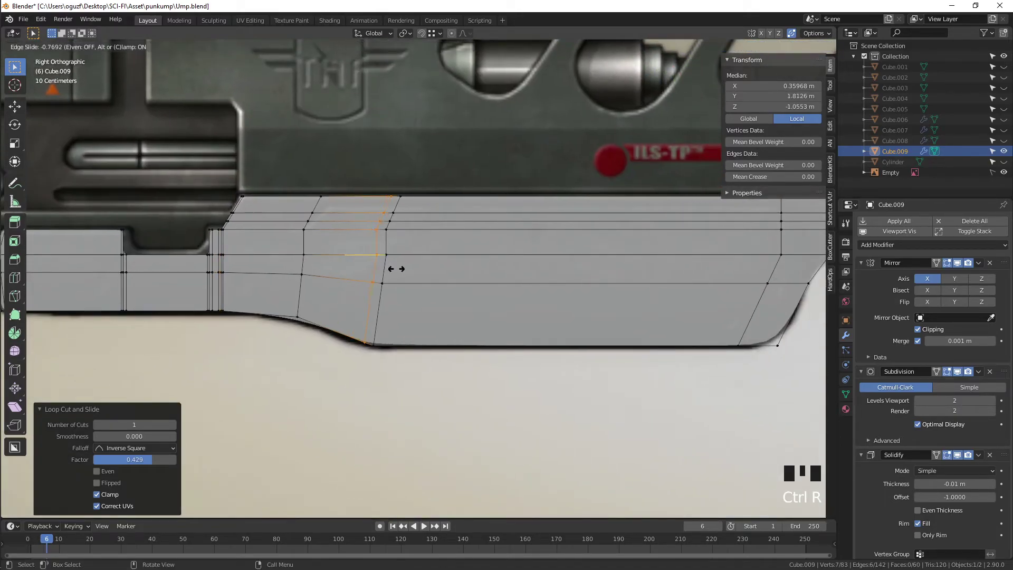
key(ctrl+r)
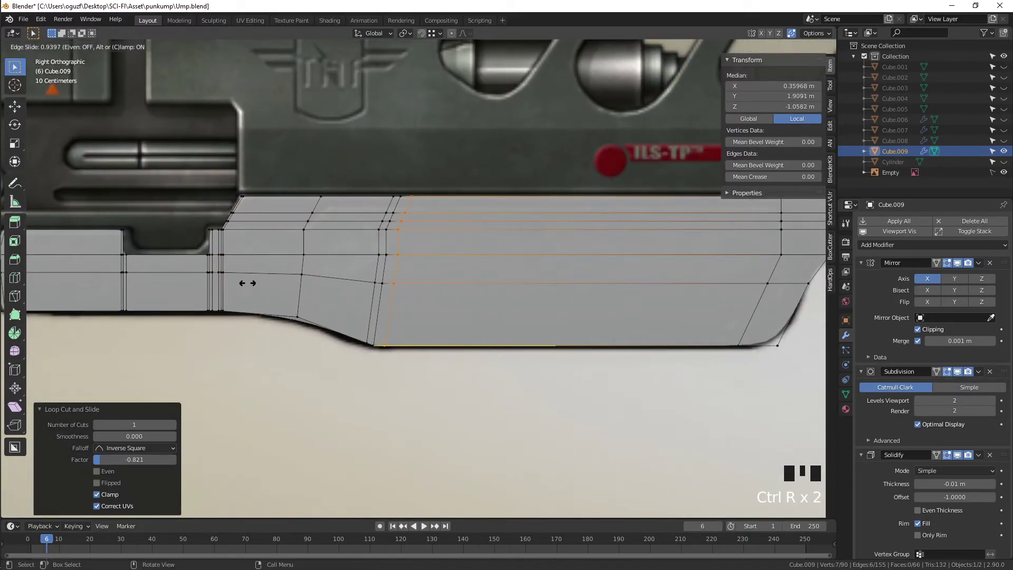
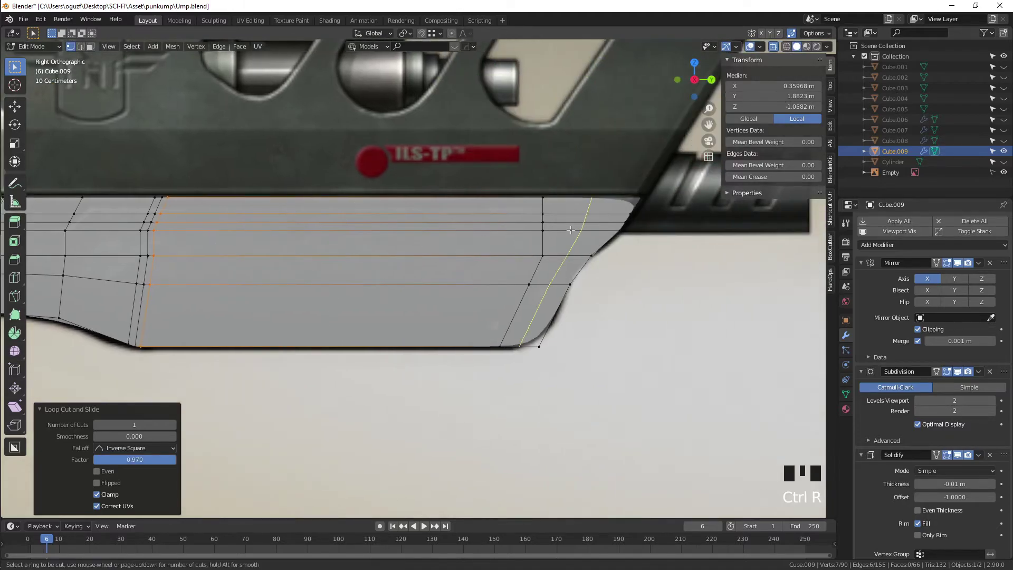
key(Tab)
Step: Review the cut part in perspective with X-ray toggled, selecting all and running Ctrl+A on it
scroll(down, 3)
key(alt+z)
drag(523, 246, 941, 448)
scroll(down, 3)
drag(990, 441, 578, 377)
drag(578, 377, 436, 321)
key(Tab)
key(a)
drag(441, 321, 459, 313)
key(ctrl+a)
key(Tab)
key(ctrl+a)
key(Tab)
Step: Extrude and move the panel, then orbit to check its smoothed subdivided shape
key(e)
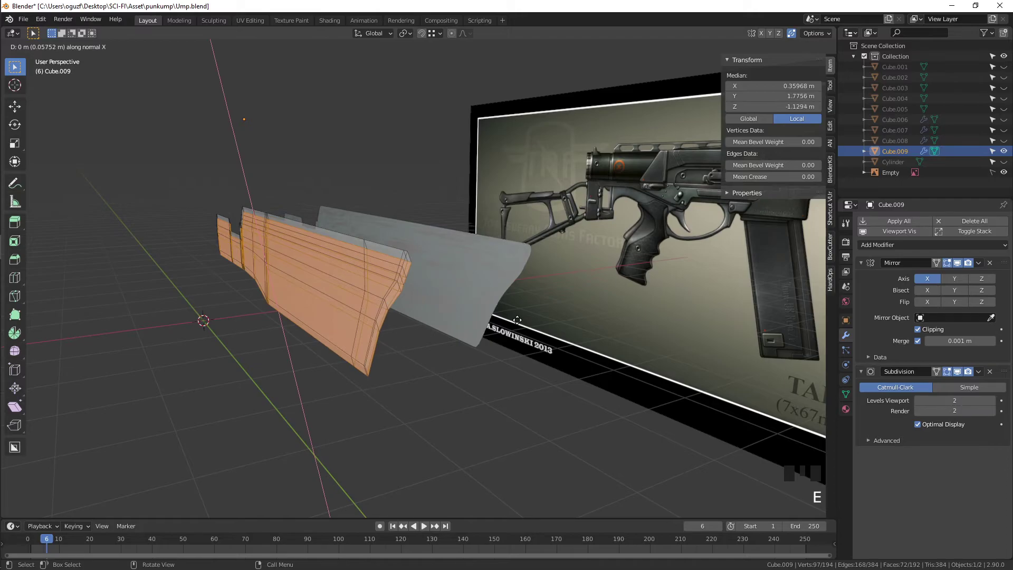
key(g)
key(Tab)
drag(482, 339, 449, 340)
key(Tab)
drag(414, 329, 391, 329)
Step: Deselect the mesh and add two edge loops on either side of the rear notch
key(x)
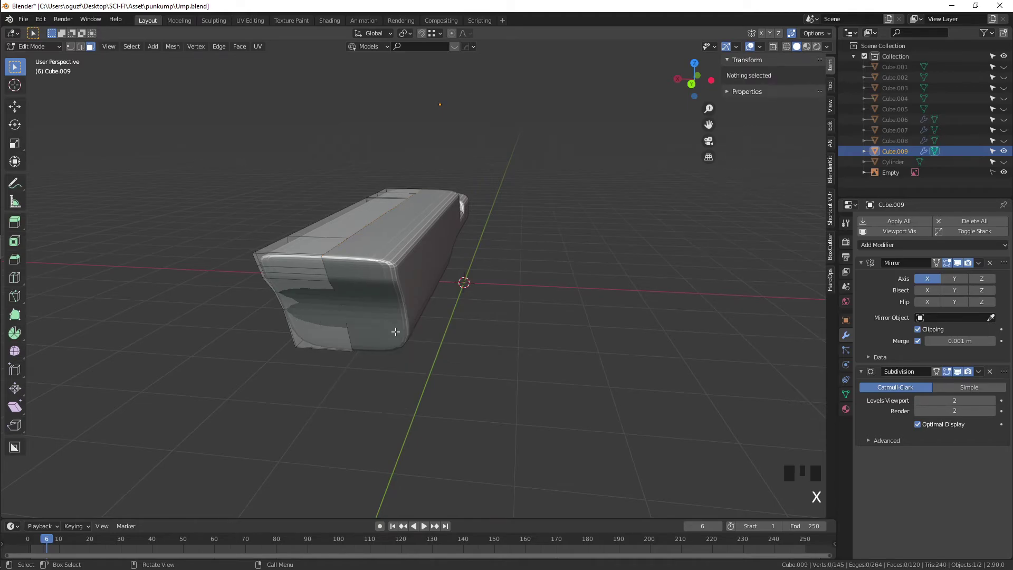
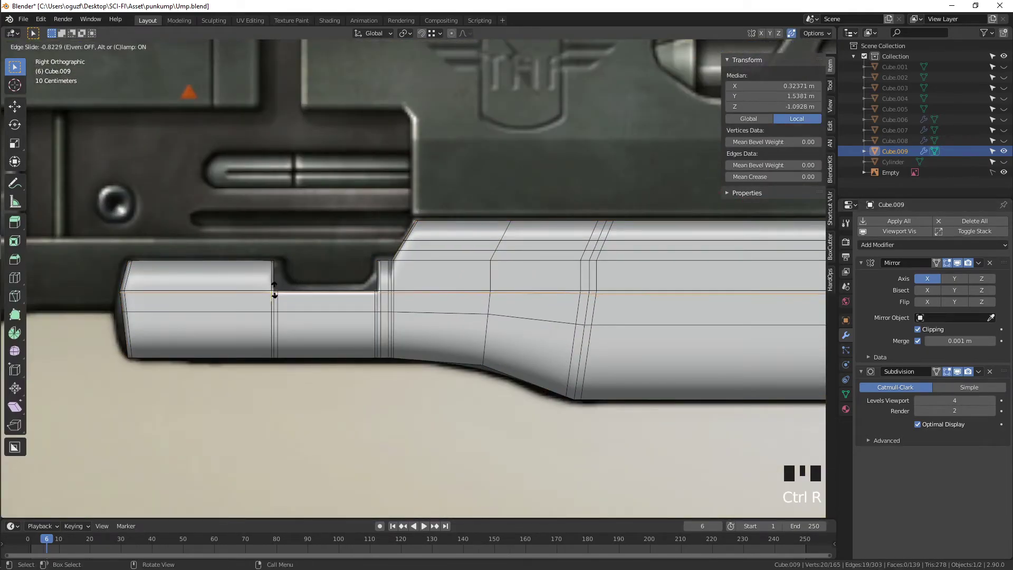
key(ctrl+r)
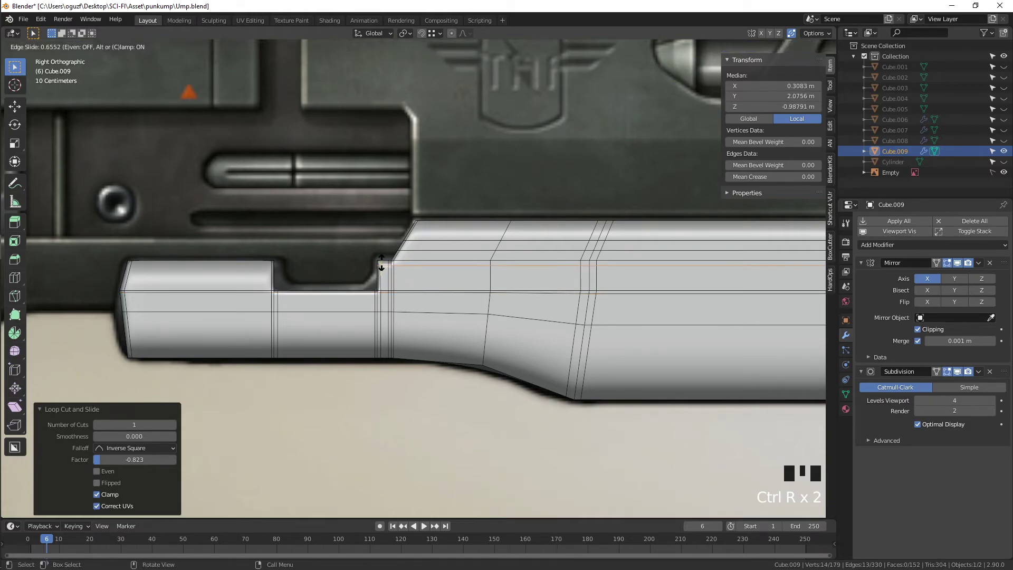
key(ctrl+r)
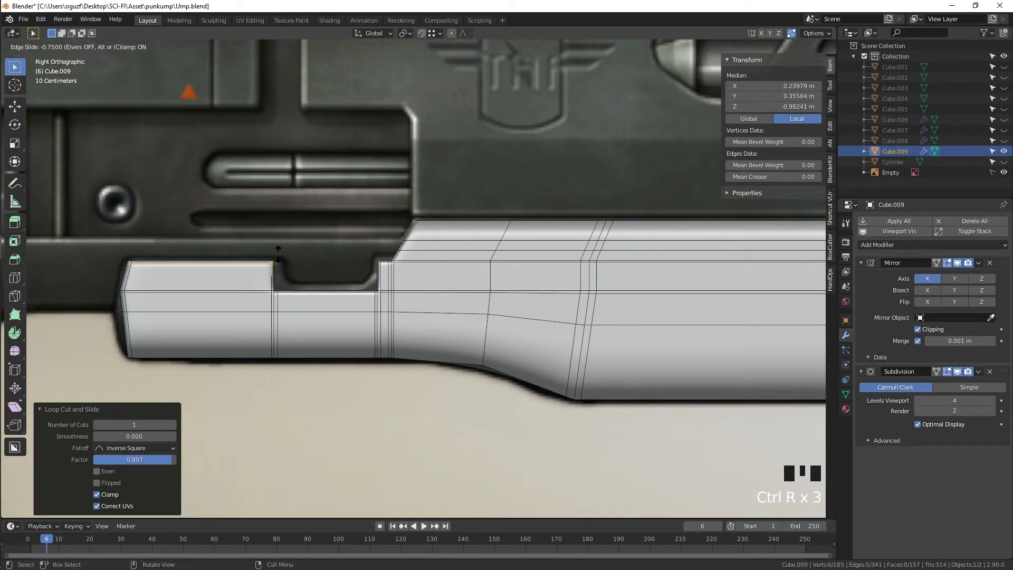
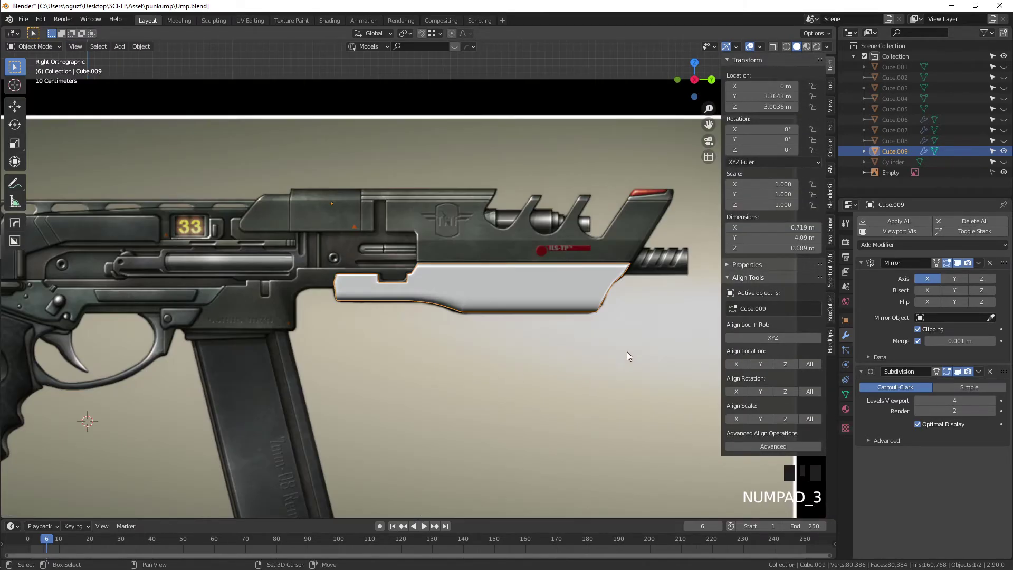
Step: Box-select the angled front tip vertices and move them inward along X (G X)
drag(540, 316, 499, 297)
key(Tab)
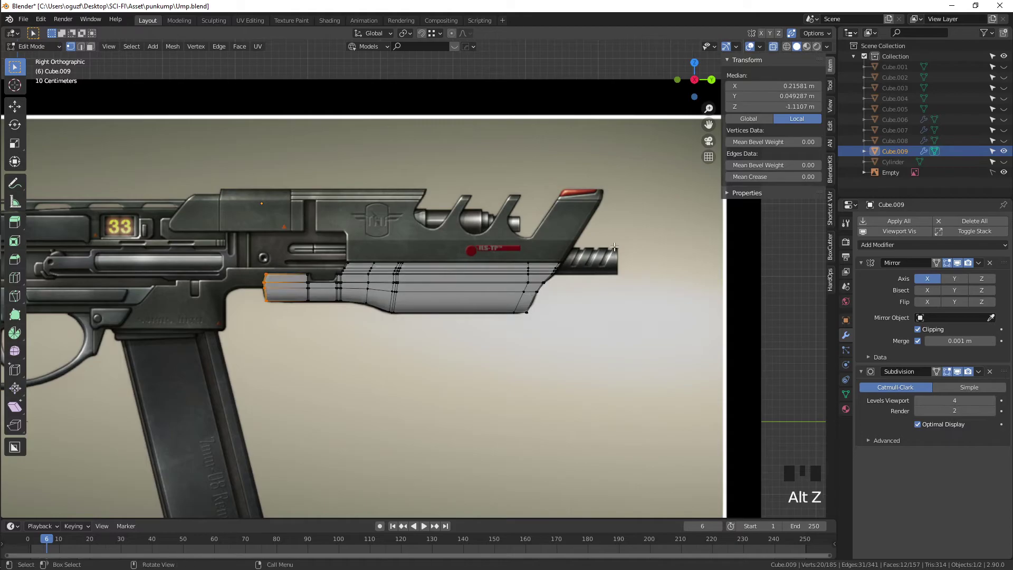
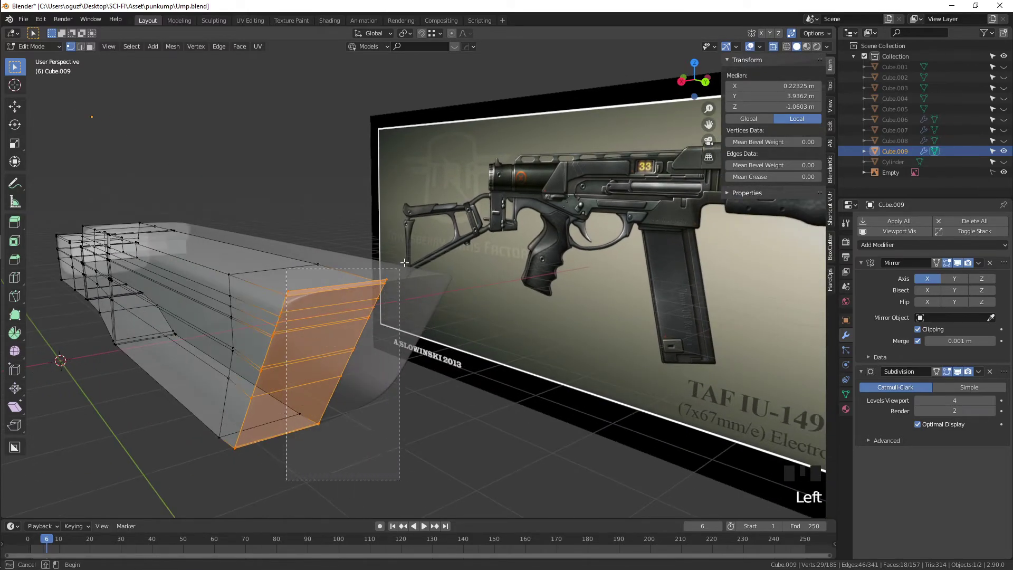
drag(397, 263, 281, 365)
key(KP_1)
click(543, 390)
key(g)
drag(710, 259, 494, 288)
key(Tab)
Step: Cut and slide an edge loop near the front end, then view the part beneath the receiver
key(alt+z)
drag(473, 308, 342, 323)
scroll(down, 3)
drag(471, 299, 400, 310)
key(Tab)
drag(349, 306, 257, 312)
key(ctrl+r)
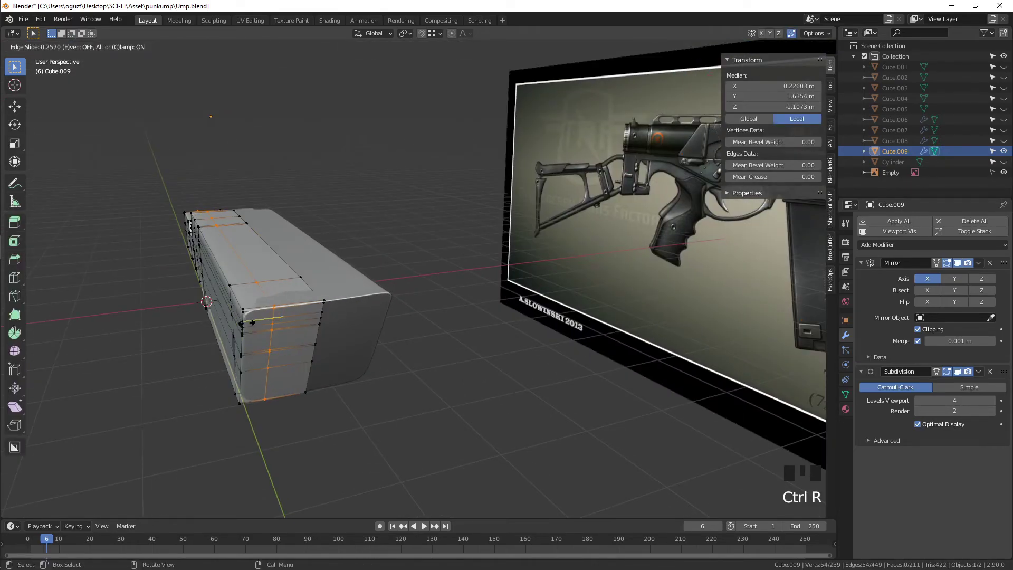
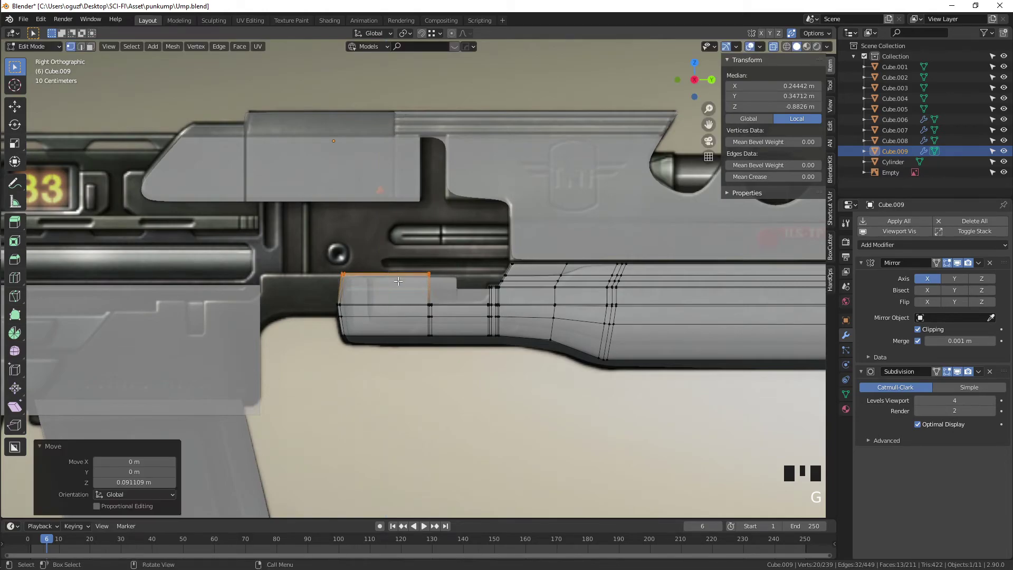
Step: Raise the rear top edge of the lower part and flatten it to zero along Y (S Y 0)
key(3)
click(306, 256)
drag(364, 316, 429, 317)
scroll(up, 3)
key(e)
key(g)
key(s)
key(e)
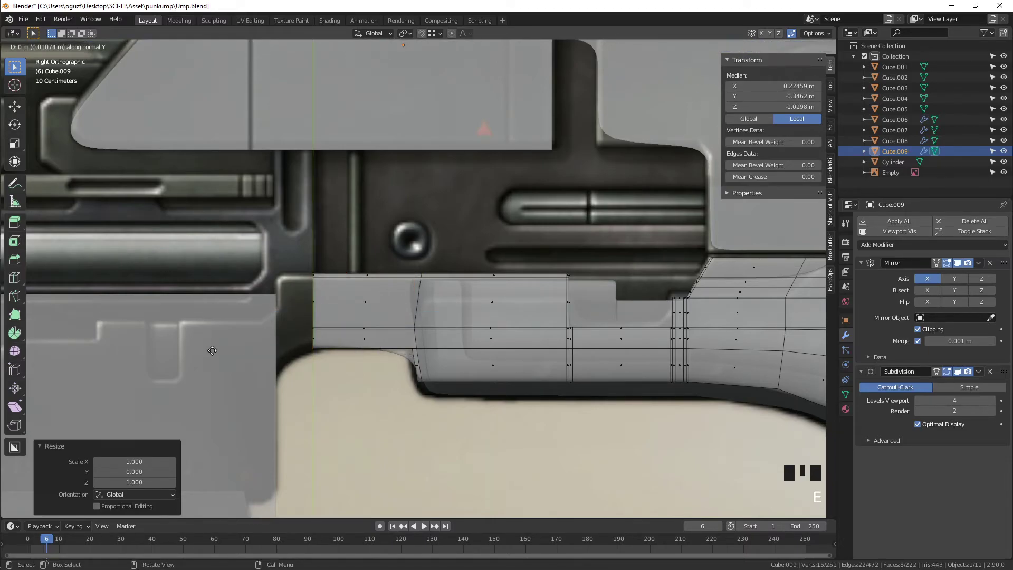
Step: Extrude the rear end backward toward the grip and place an edge loop across the rear section
key(g)
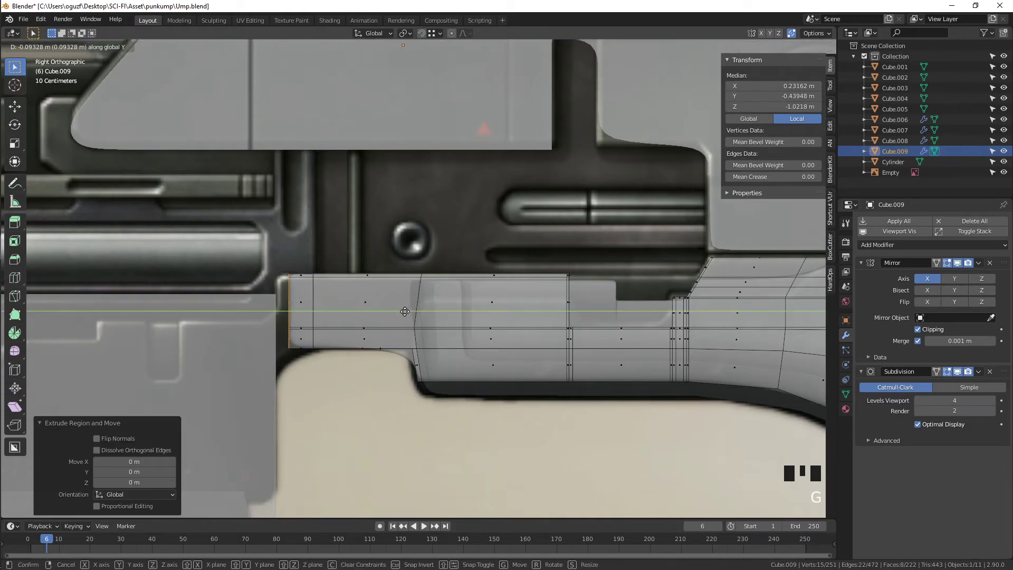
scroll(down, 3)
key(Tab)
key(Tab)
scroll(up, 3)
key(ctrl+r)
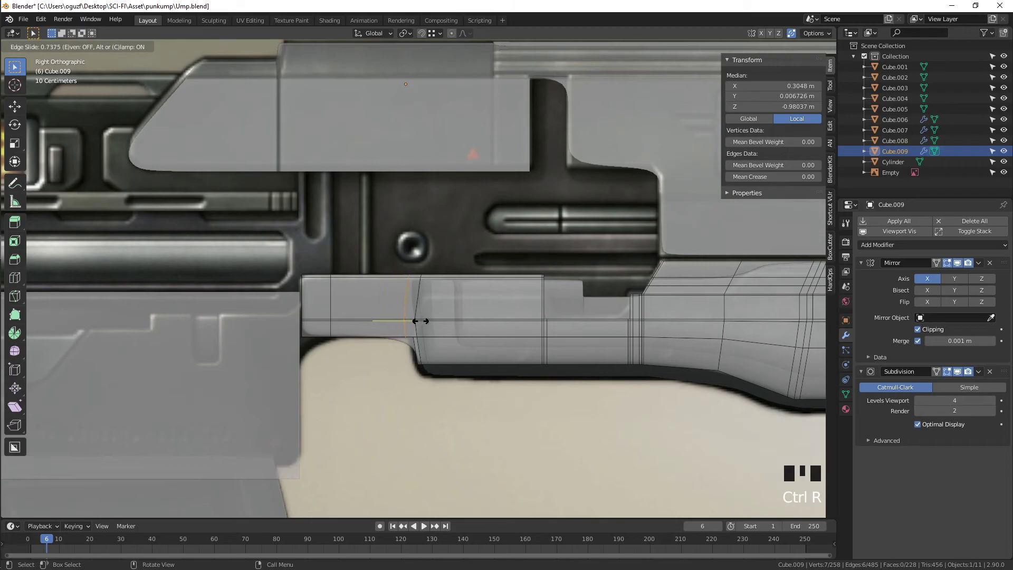
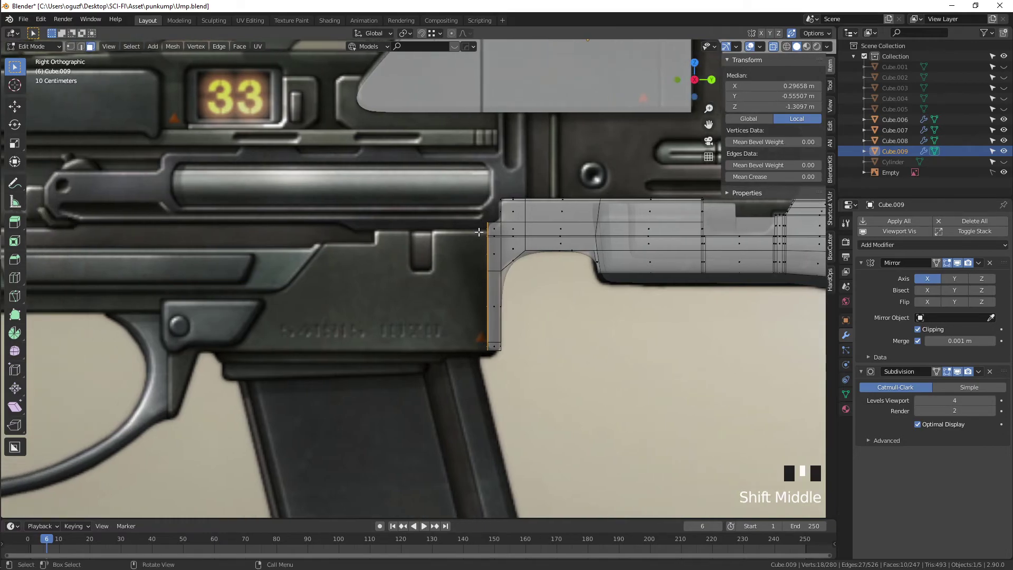
Step: Extrude the rear face back over the grip and add an edge loop across the rear block
key(e)
key(g)
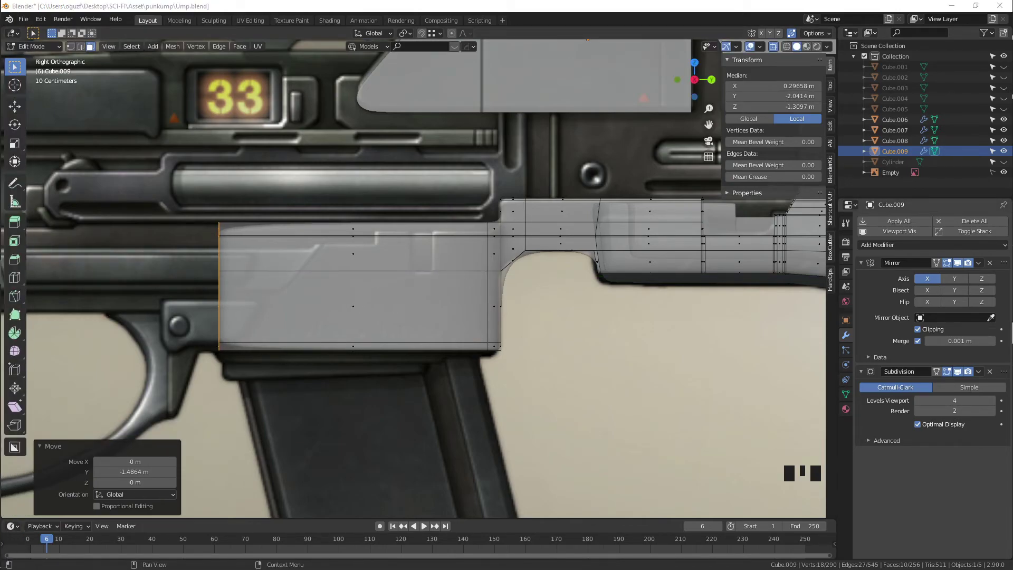
drag(398, 280, 448, 269)
key(KP_3)
drag(279, 307, 392, 264)
key(ctrl+r)
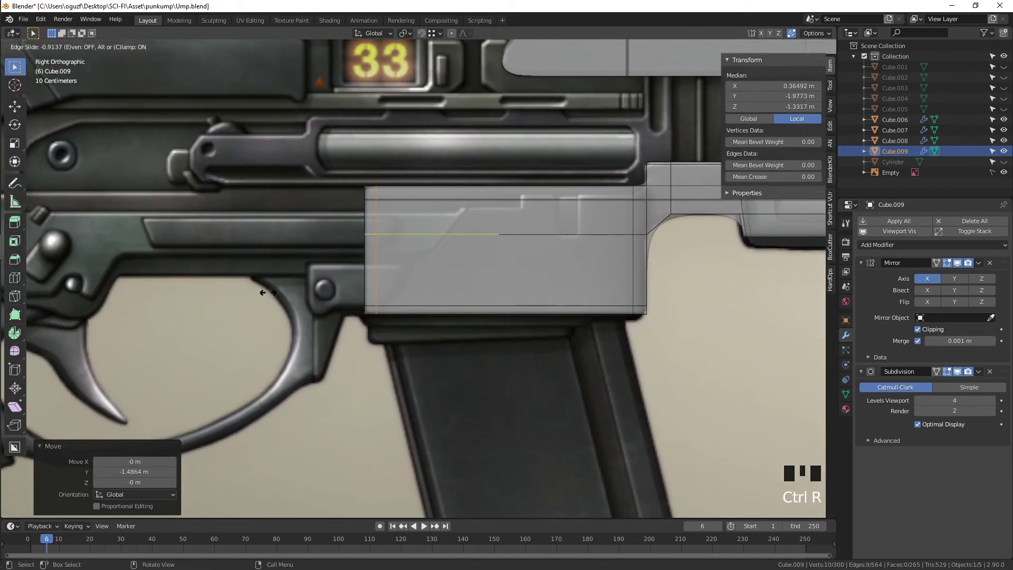
key(Tab)
key(alt+z)
Step: Cut an edge loop near the joint with the front section and slide it toward the joint
scroll(down, 3)
drag(500, 271, 462, 285)
scroll(down, 3)
drag(480, 270, 550, 260)
scroll(down, 3)
drag(540, 260, 404, 261)
scroll(up, 3)
drag(409, 274, 572, 373)
click(572, 373)
click(470, 313)
key(g)
key(KP_3)
scroll(up, 3)
drag(520, 276, 406, 304)
key(Tab)
scroll(up, 3)
key(ctrl+r)
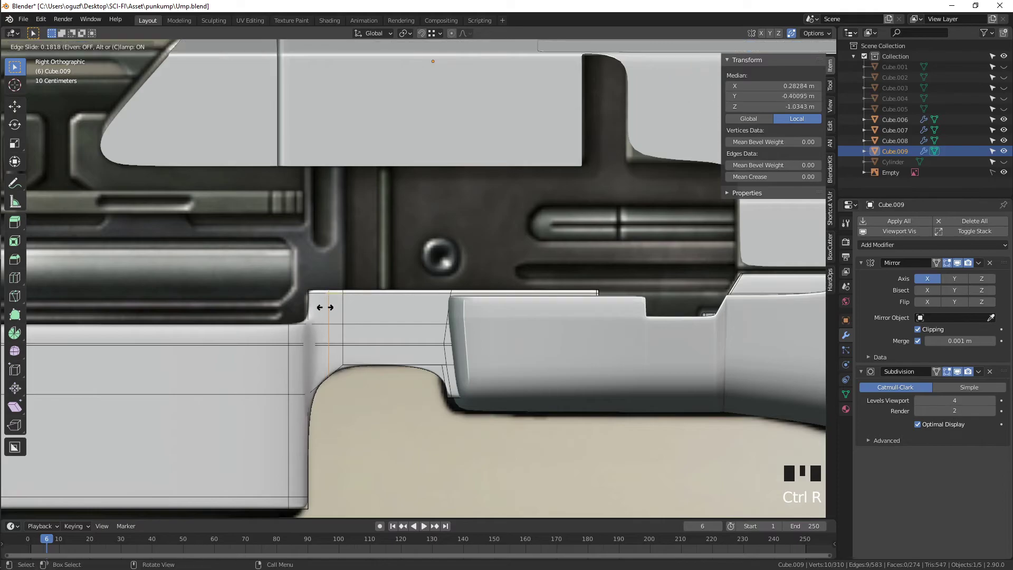
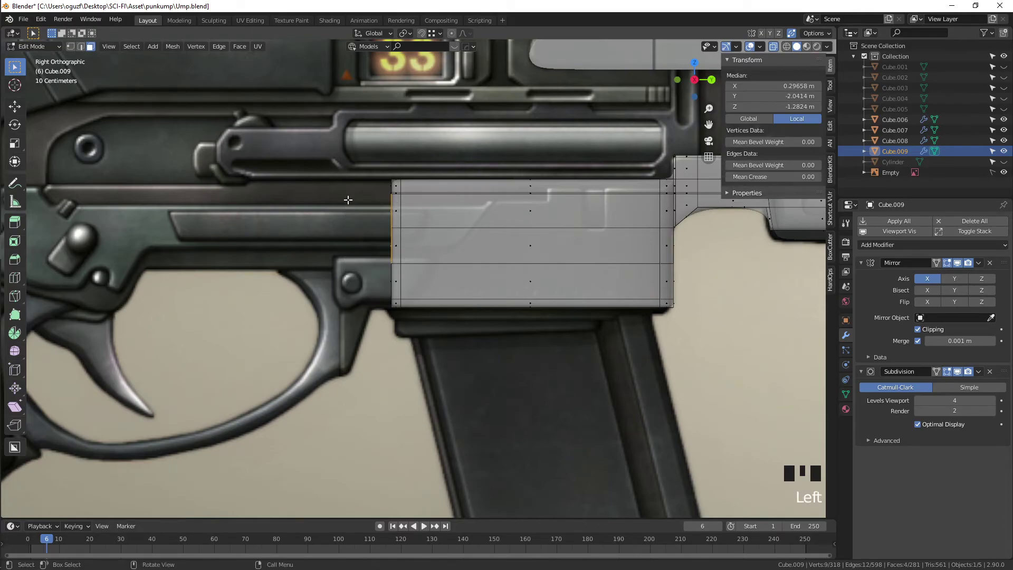
Step: Lower the rear block's top edge row, then extrude its rear edge over the trigger guard
drag(371, 208, 373, 211)
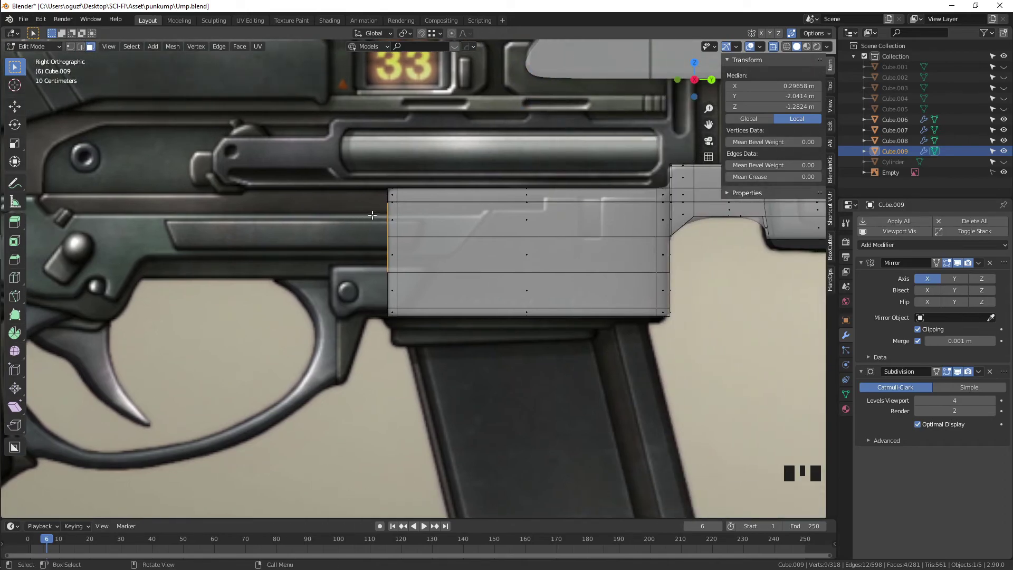
key(1)
click(357, 209)
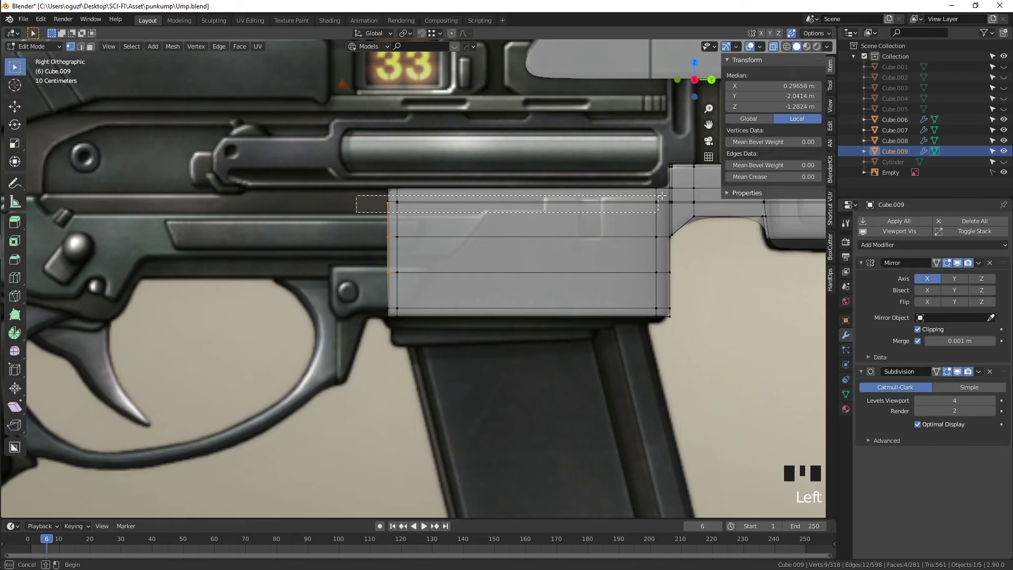
key(g)
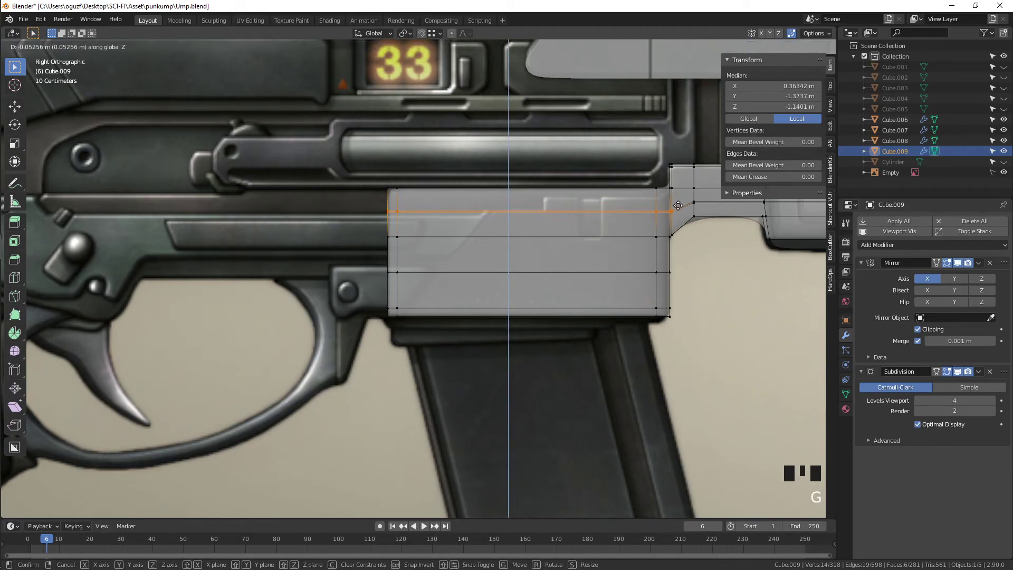
key(3)
click(357, 215)
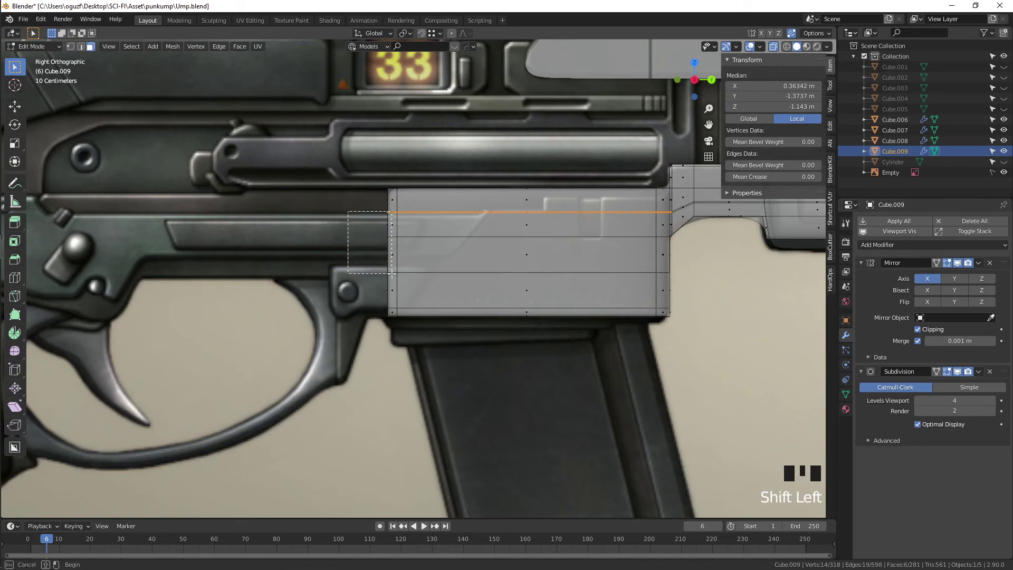
middle_click(400, 273)
key(e)
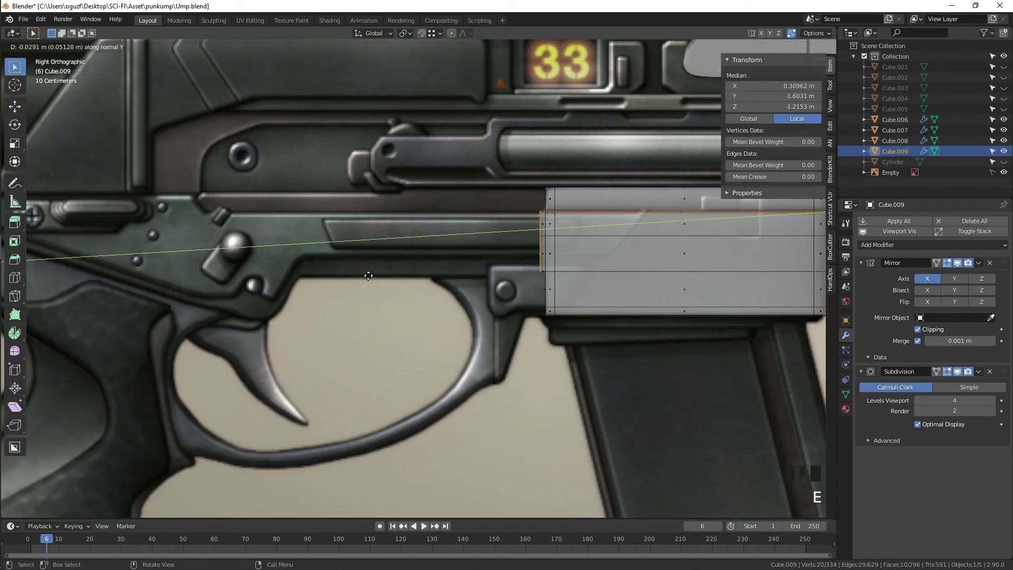
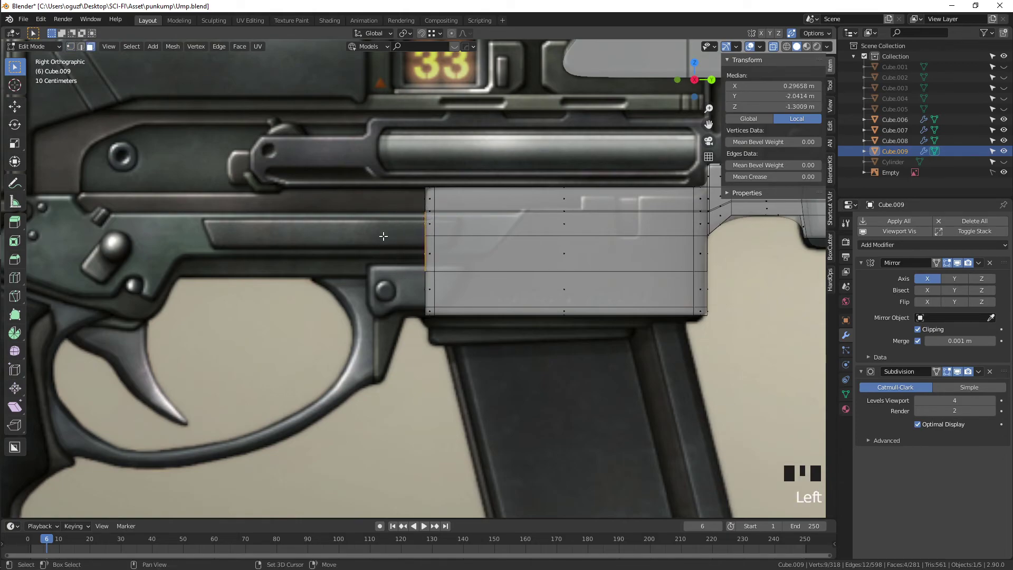
Step: Extrude the rear faces back along Y, shear the tip to a slant, and slide it to fit the grip
drag(383, 232, 455, 236)
key(e)
key(g)
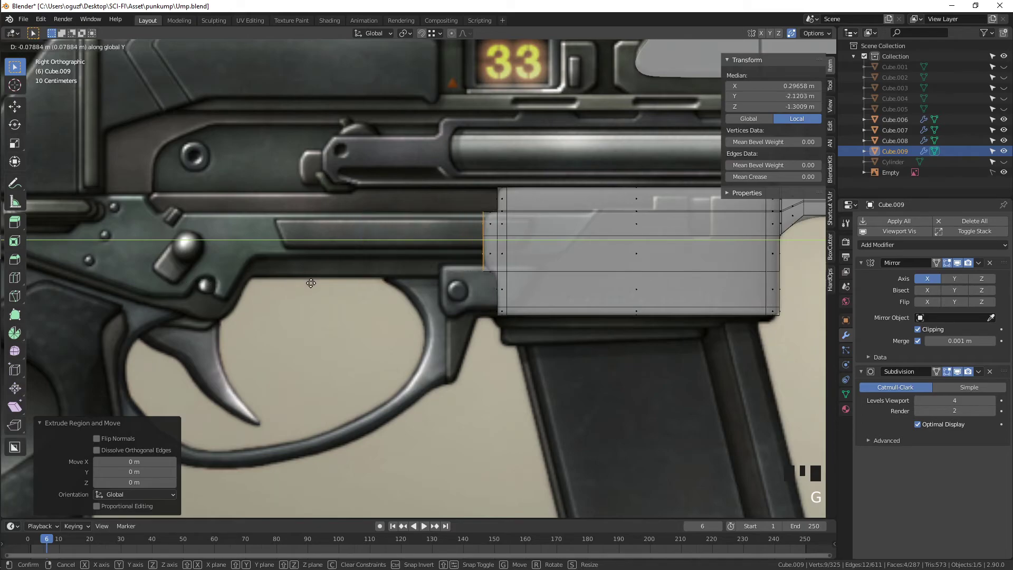
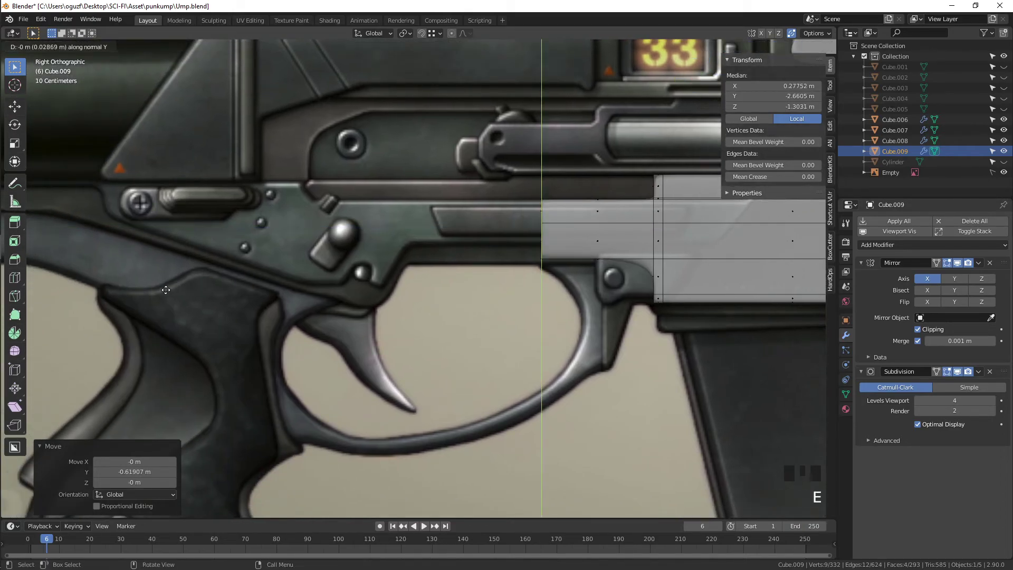
key(g)
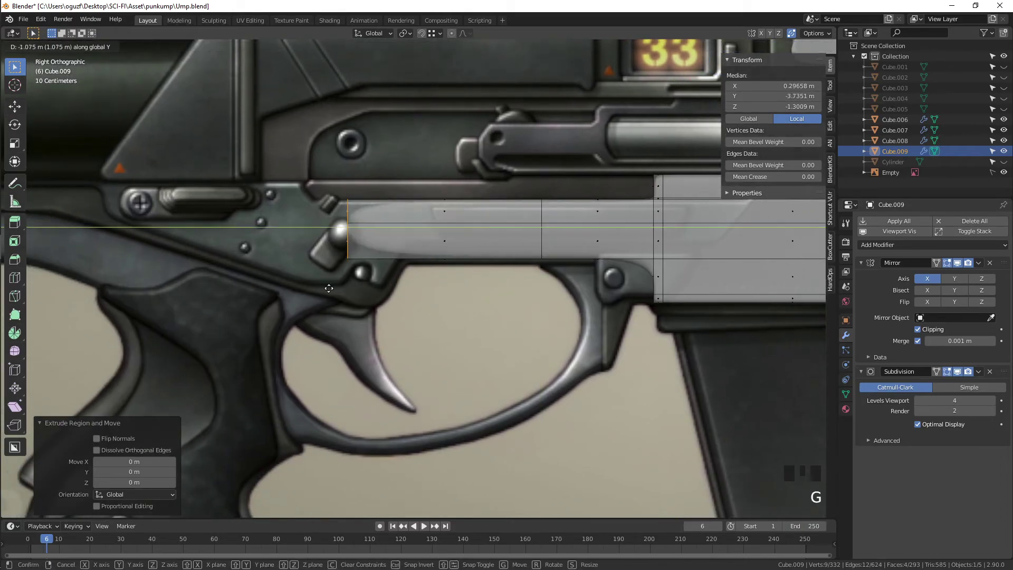
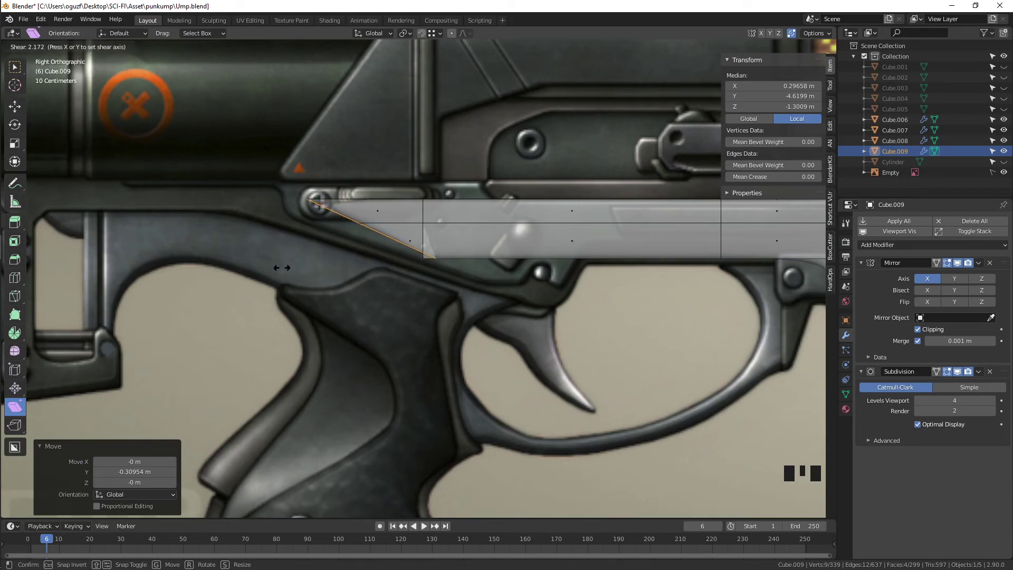
key(g)
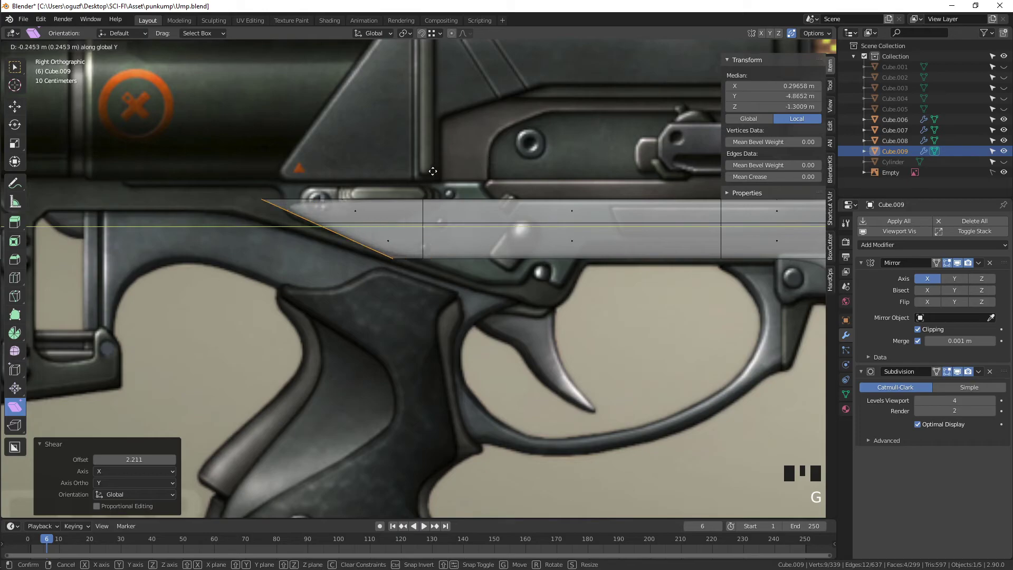
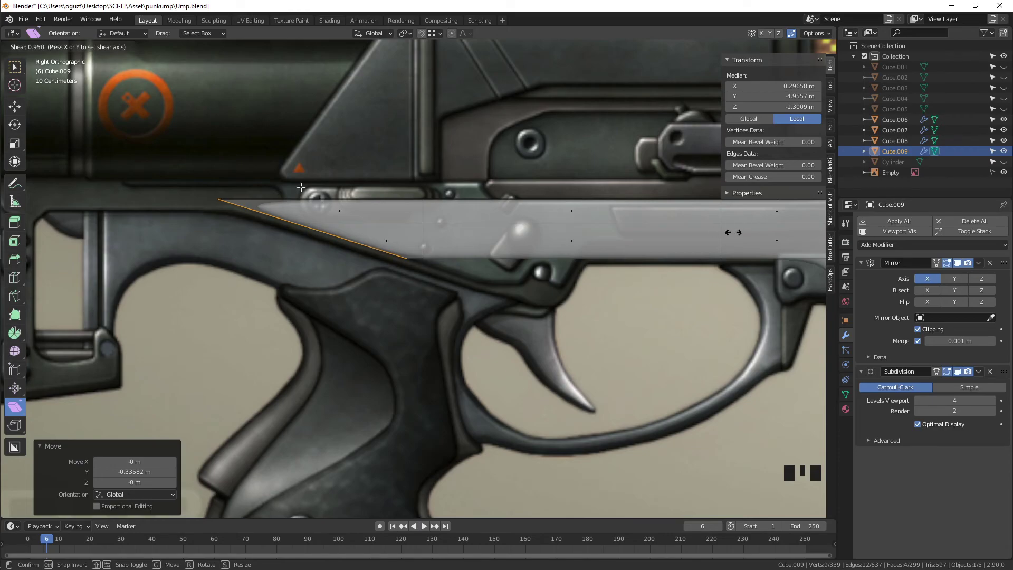
key(g)
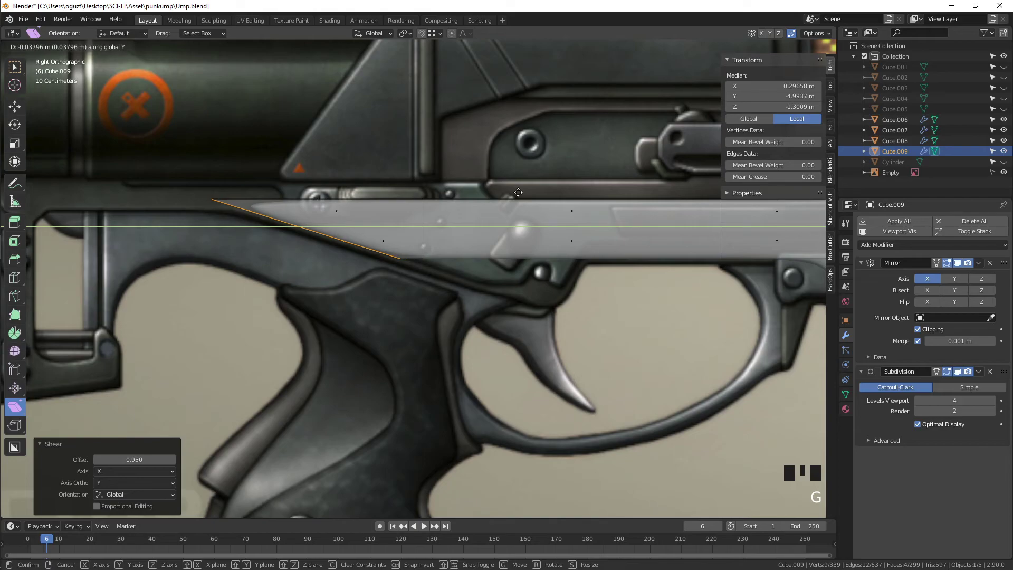
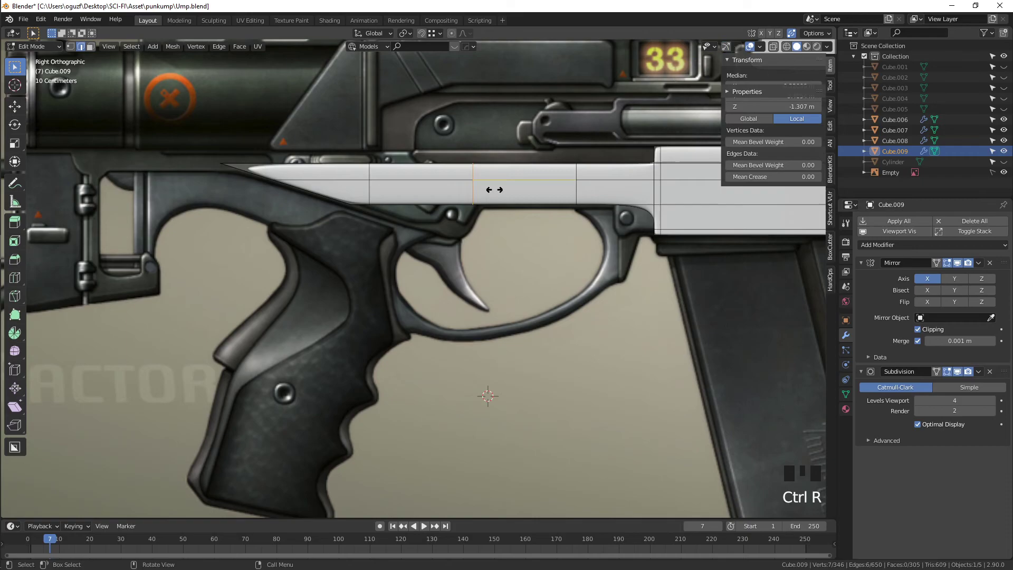
Step: Extrude the underside faces above the trigger guard downward into a lip
scroll(up, 3)
key(3)
key(alt+z)
click(415, 184)
key(e)
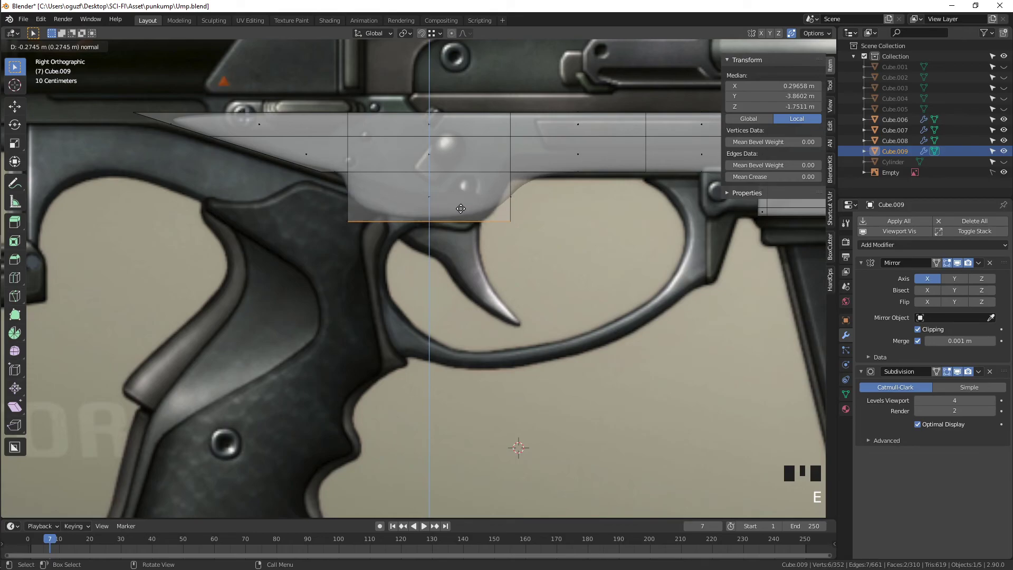
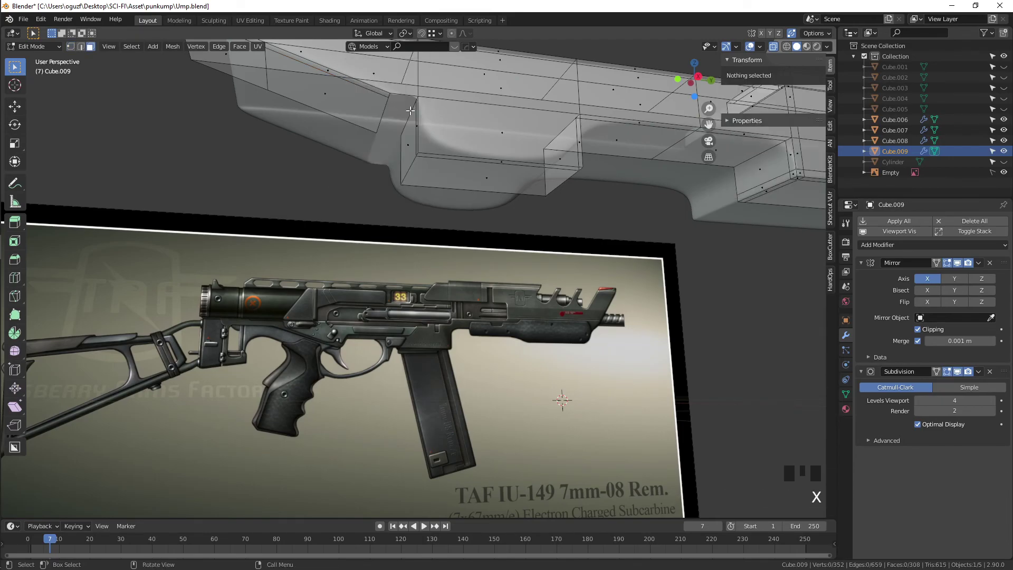
Step: Fill faces between the lip's front vertices and edges to close its front in X-ray view
drag(410, 141, 497, 192)
click(496, 191)
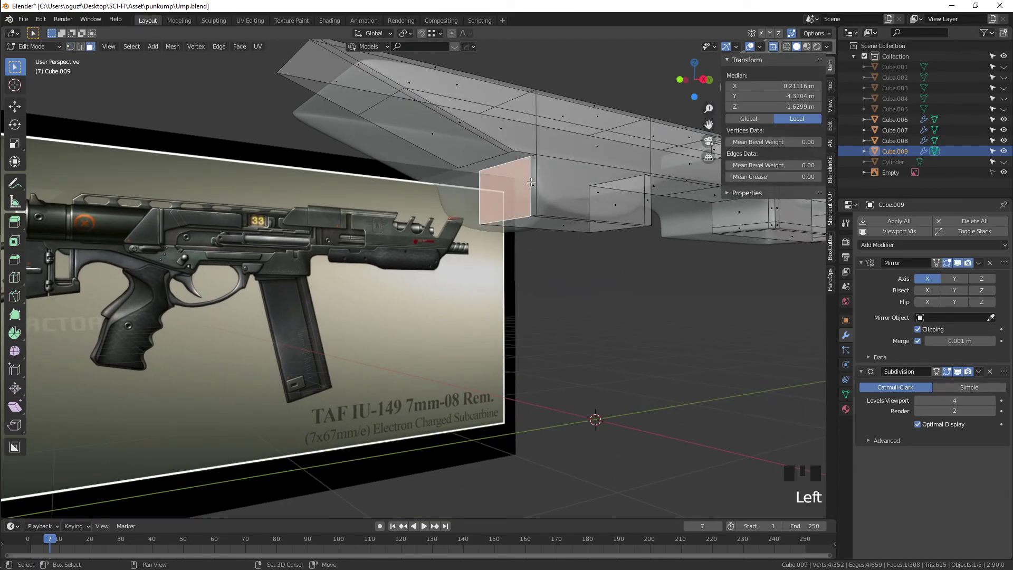
click(533, 178)
key(x)
middle_click(530, 179)
scroll(up, 3)
drag(539, 173, 521, 201)
key(1)
drag(522, 200, 467, 174)
click(467, 174)
click(511, 260)
click(615, 270)
click(592, 159)
key(f)
key(2)
click(601, 192)
drag(594, 198, 459, 218)
key(1)
click(460, 205)
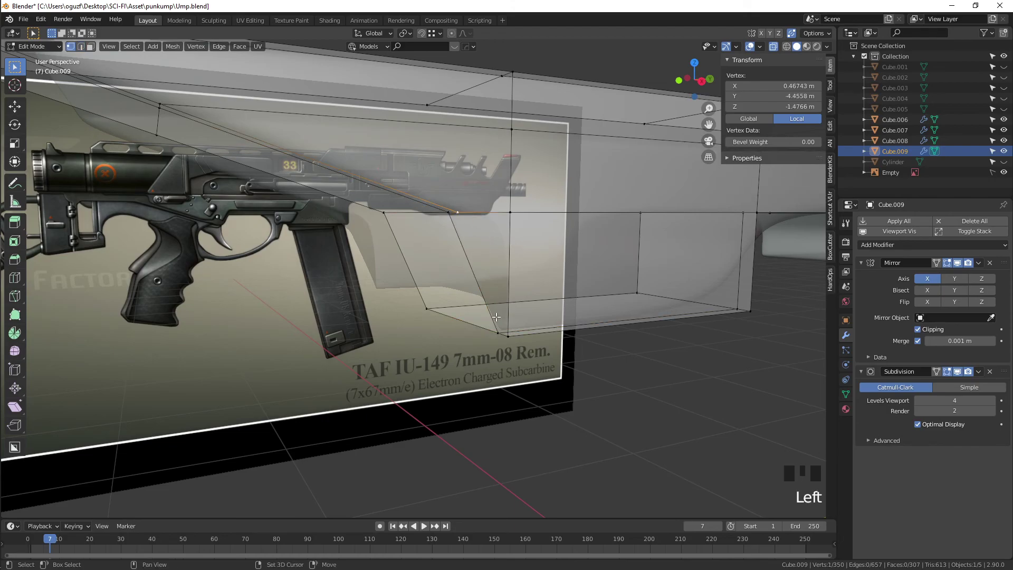
Step: Fill the lip's lower edge loop and front-corner edges so the underside is closed geometry
click(509, 331)
click(501, 331)
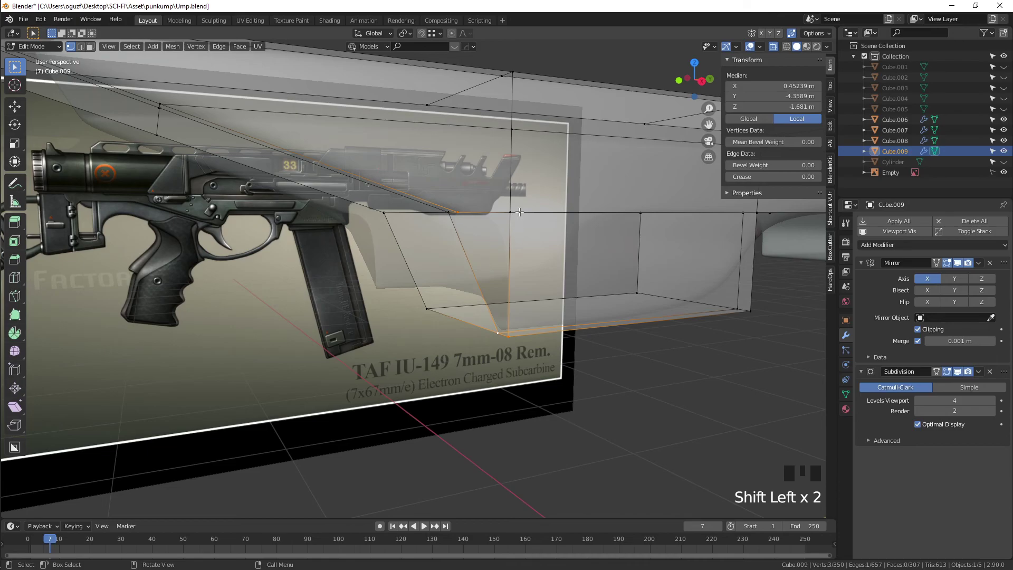
click(520, 208)
click(515, 330)
click(462, 206)
key(f)
drag(495, 215, 575, 297)
key(2)
click(604, 275)
click(582, 260)
key(f)
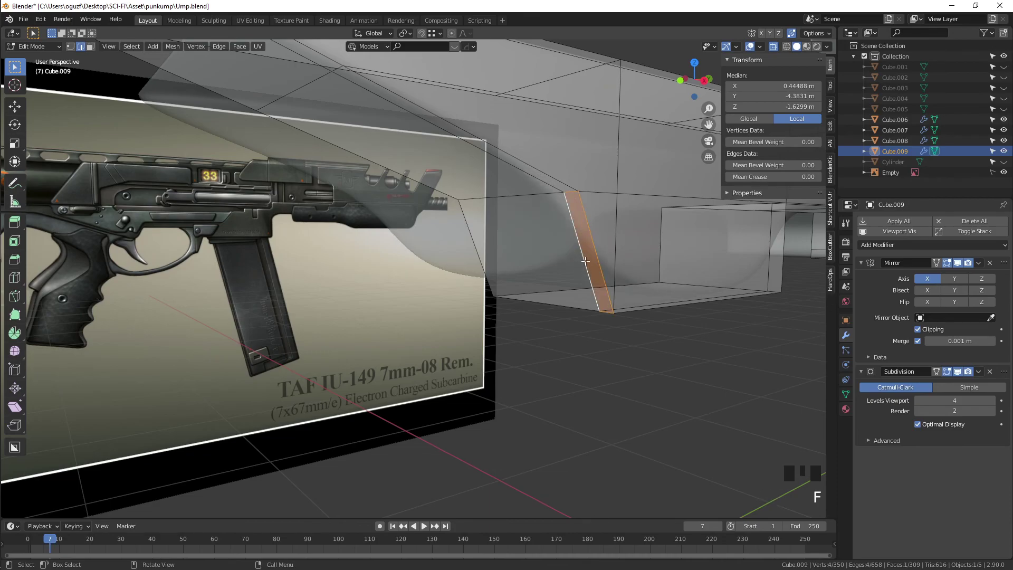
Step: Return to Object Mode and toggle X-ray to check the smoothed curved underside
key(Tab)
key(alt+z)
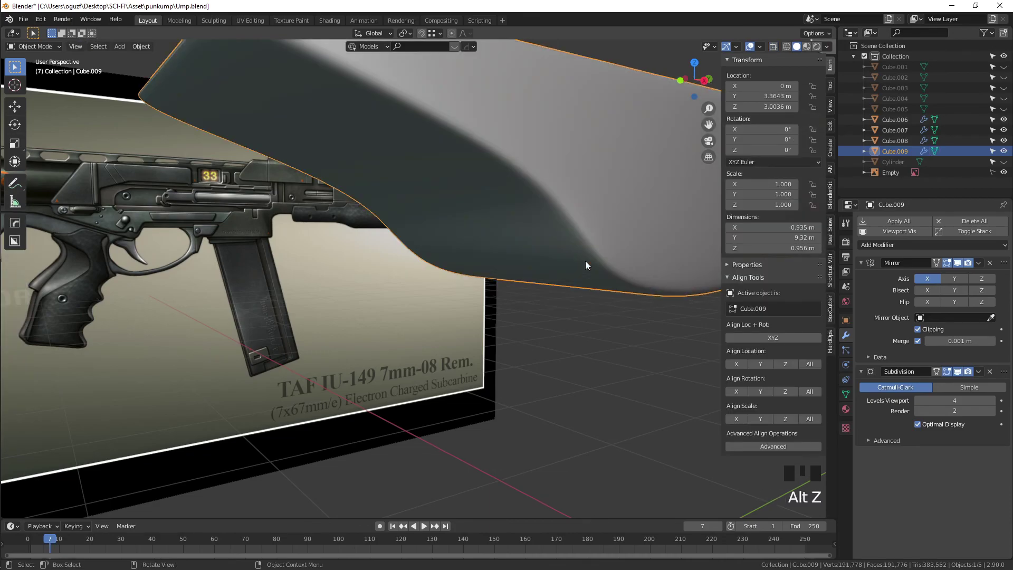
key(alt+z)
key(alt+z)
scroll(down, 3)
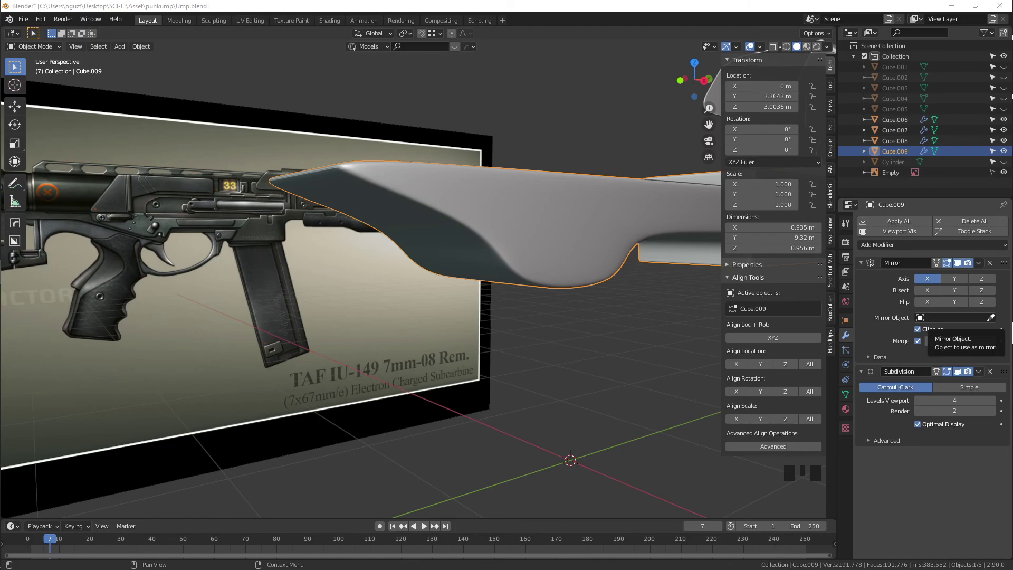
Step: Undo the recent lip edits back to the earlier mesh state of Cube.009
click(576, 298)
drag(557, 298, 507, 290)
click(507, 290)
drag(519, 282, 536, 275)
scroll(up, 3)
key(ctrl+z)
middle_click(561, 269)
scroll(down, 3)
key(ctrl+z)
key(ctrl+z)
key(ctrl+z)
key(ctrl+z)
key(ctrl+z)
key(ctrl+z)
key(ctrl+z)
key(ctrl+z)
key(ctrl+z)
key(ctrl+z)
key(ctrl+z)
key(ctrl+z)
key(ctrl+z)
key(ctrl+z)
key(ctrl+z)
key(ctrl+z)
key(ctrl+z)
key(ctrl+z)
key(ctrl+z)
key(ctrl+z)
key(ctrl+z)
key(ctrl+z)
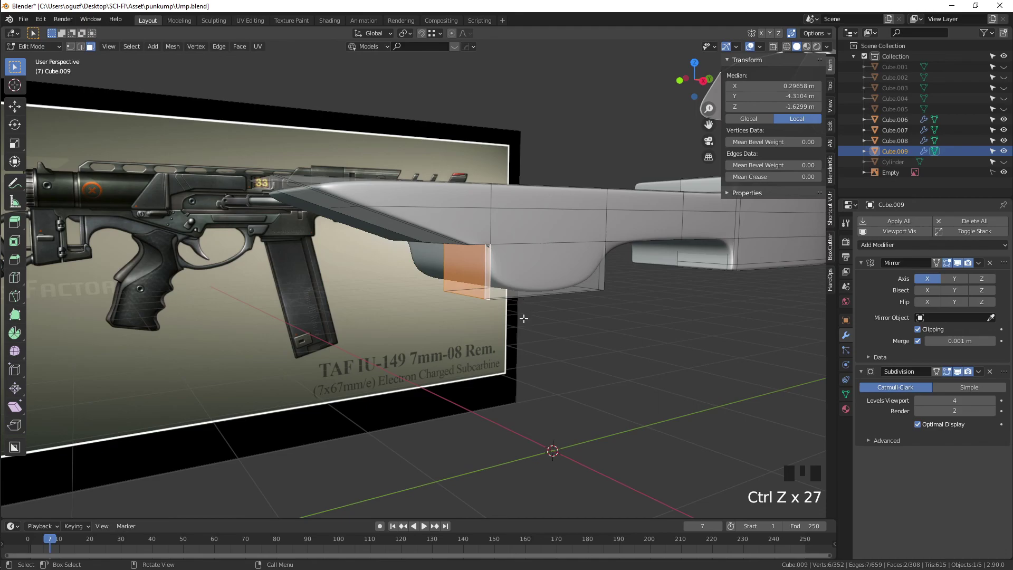
Step: Check the lip side-on in Right Ortho against the reference trigger guard
key(Tab)
drag(528, 328, 412, 317)
key(KP_3)
scroll(up, 3)
scroll(up, 3)
drag(351, 253, 467, 241)
key(Tab)
scroll(down, 3)
Step: In X-ray vertex mode, select the lip's corner and neighbouring vertices for reshaping
key(x)
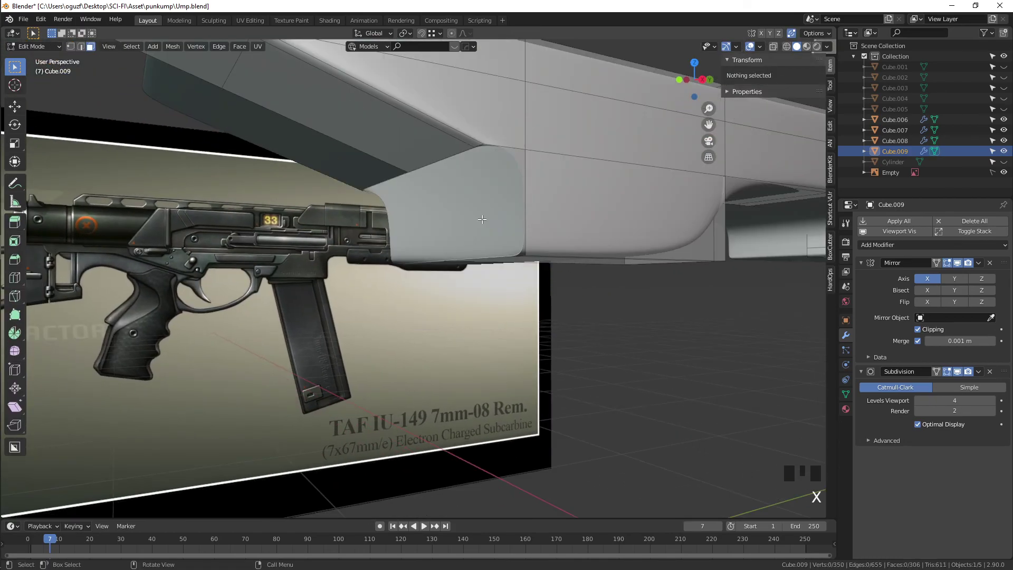
drag(485, 208, 405, 215)
key(1)
drag(405, 215, 474, 296)
click(475, 296)
click(453, 209)
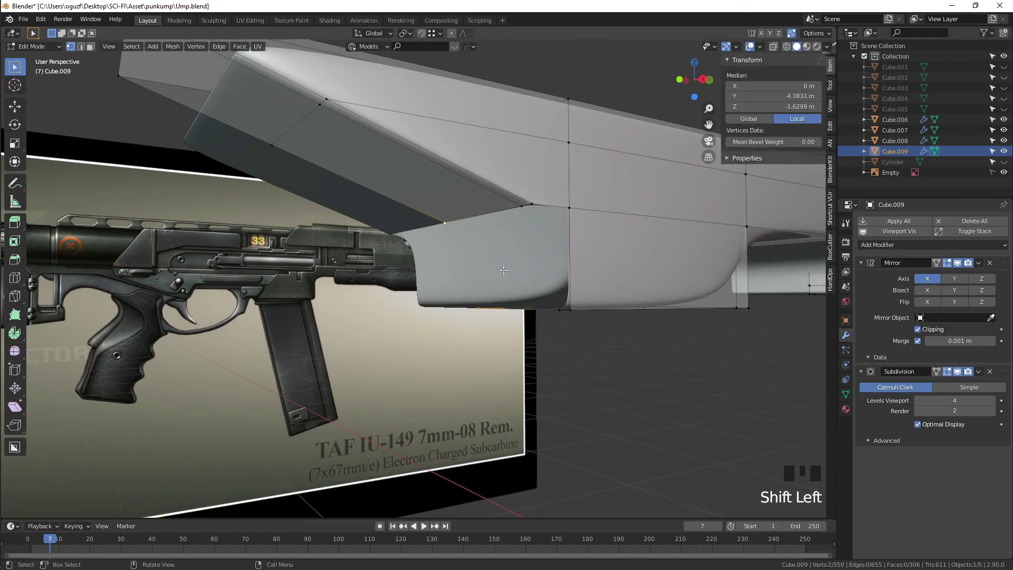
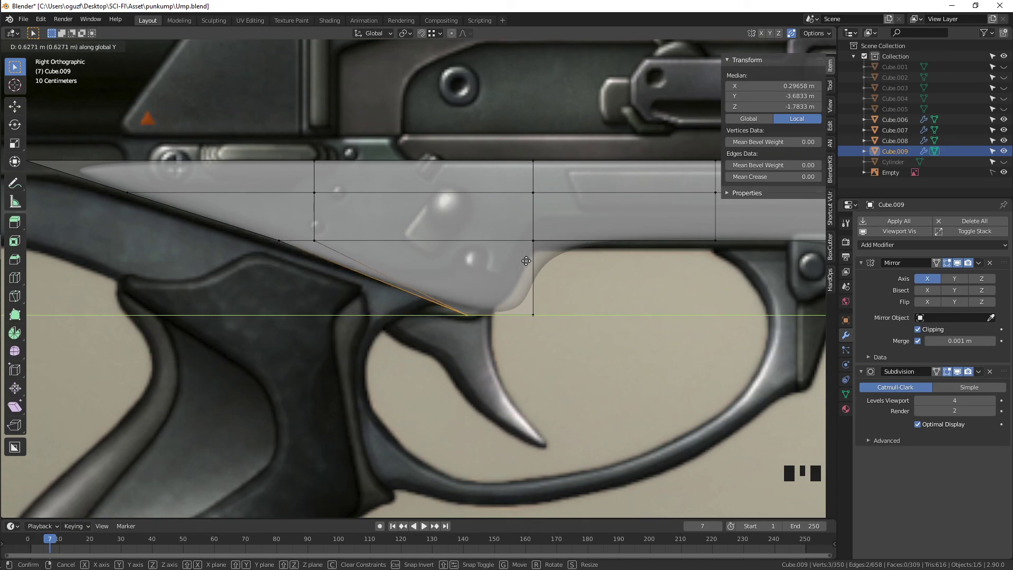
Step: Move the lip tip into place and add a supporting edge loop beside it to sharpen the lip
click(569, 287)
key(g)
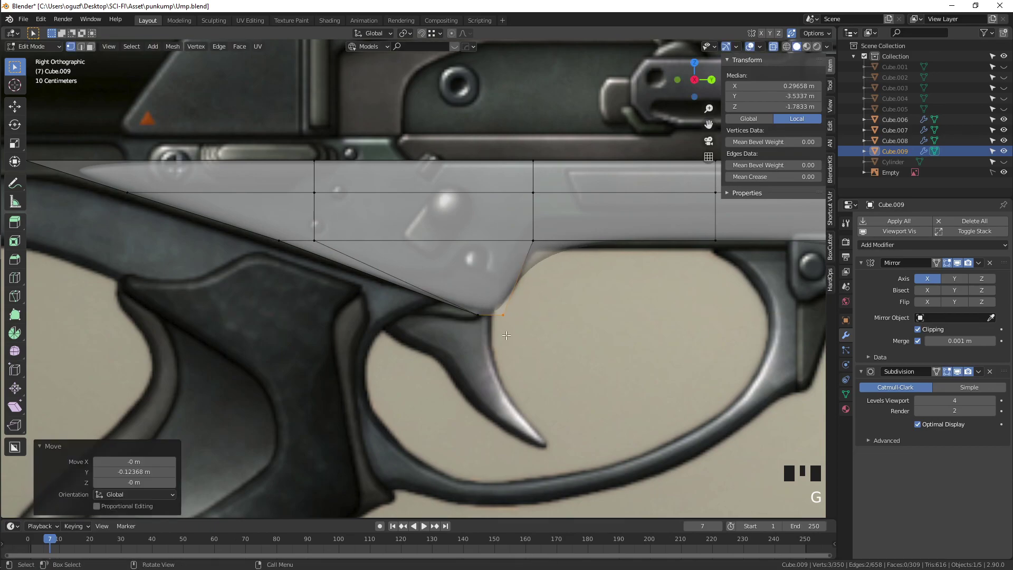
drag(517, 305, 523, 239)
click(523, 239)
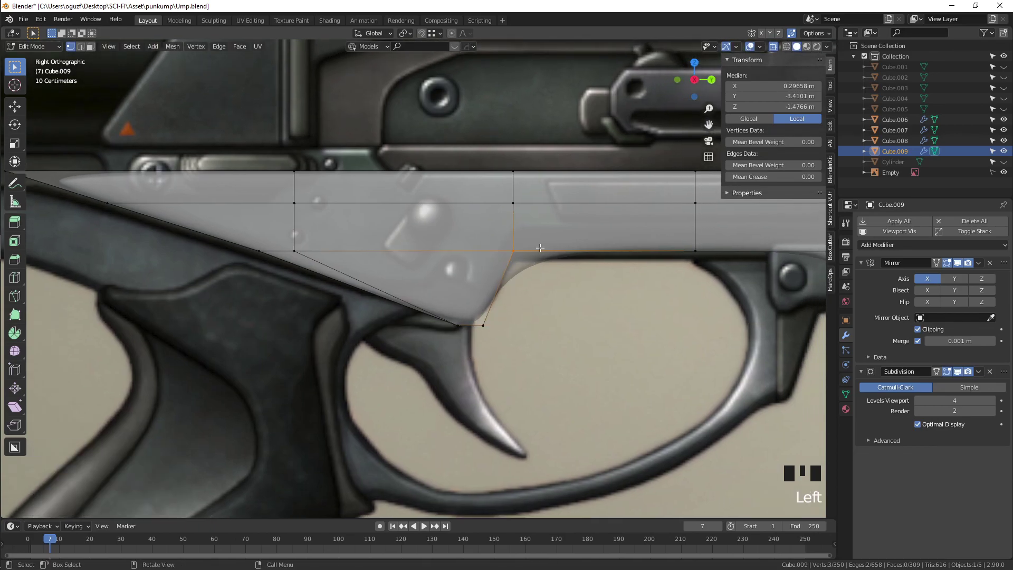
key(ctrl+r)
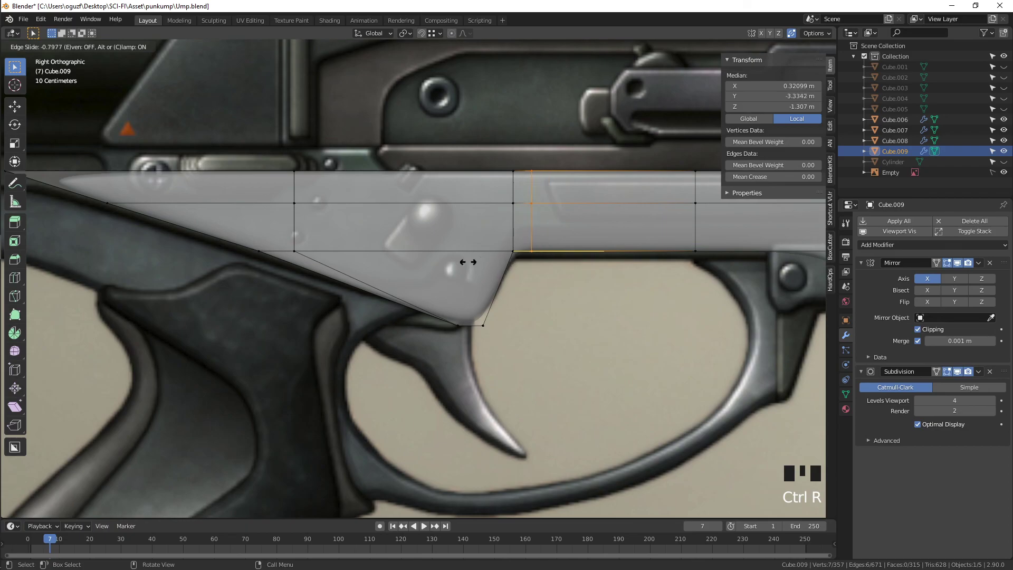
key(Tab)
Step: View the finished smoothed lower part in Object Mode with X-ray off
key(alt+z)
scroll(down, 3)
middle_click(553, 282)
scroll(down, 3)
drag(447, 278, 461, 294)
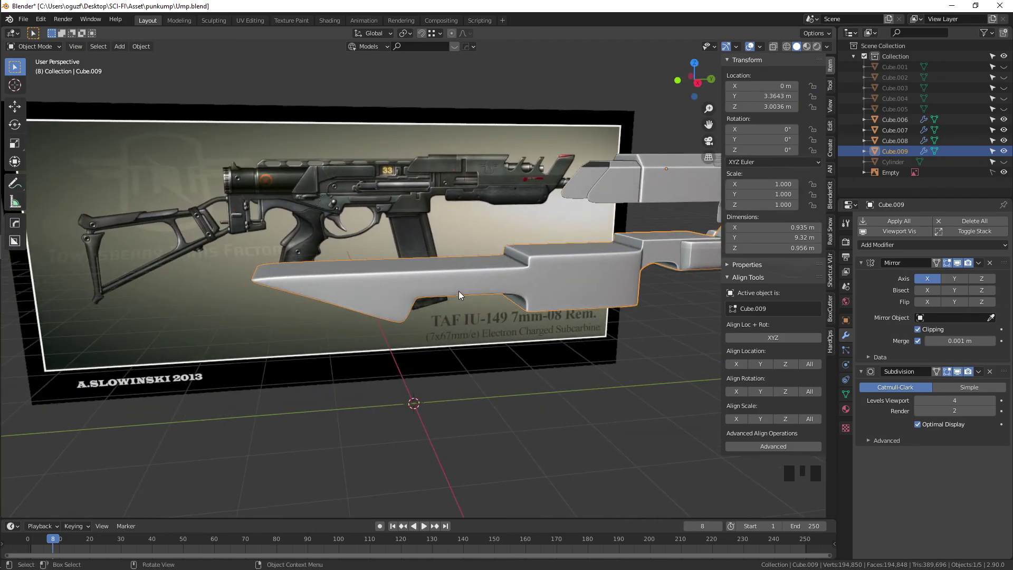